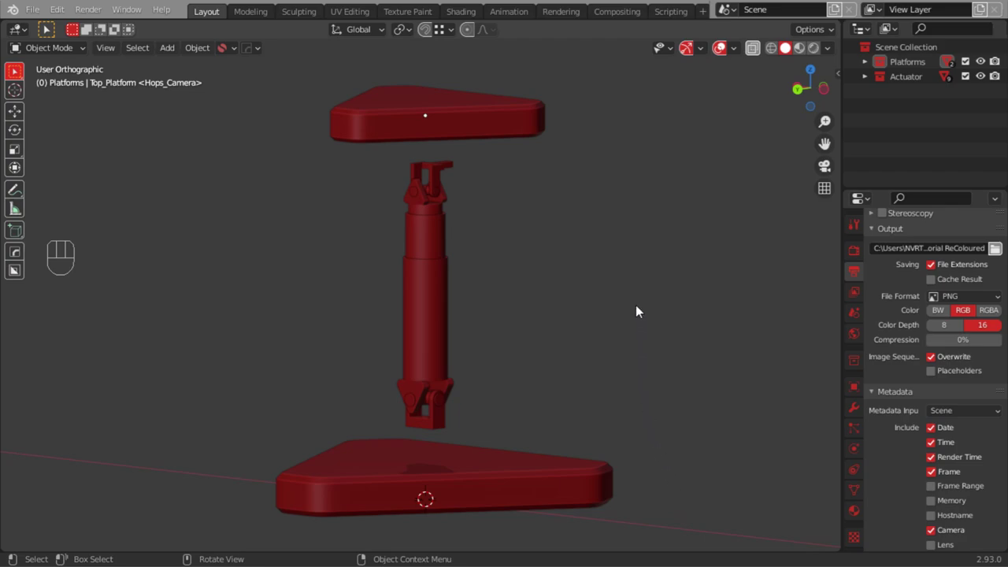
Orbit and zoom in to inspect the actuator's top joint, then pull back to the whole actuator
{"action": "middle_click", "coordinate": [576, 304]}
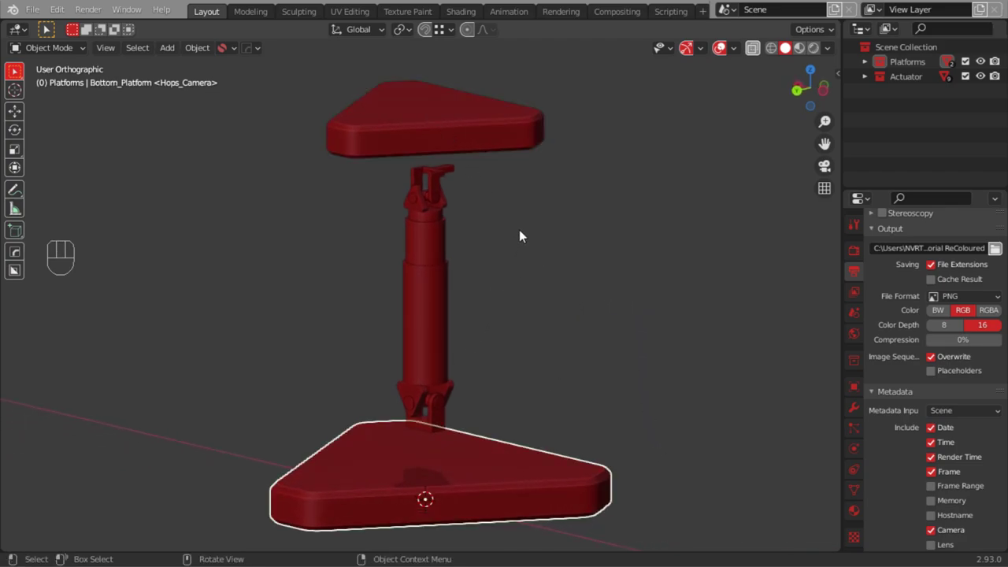
{"action": "left_click_drag", "start_coordinate": [494, 292], "coordinate": [504, 262]}
{"action": "left_click_drag", "start_coordinate": [463, 183], "coordinate": [375, 411]}
{"action": "left_click_drag", "start_coordinate": [510, 278], "coordinate": [492, 301]}
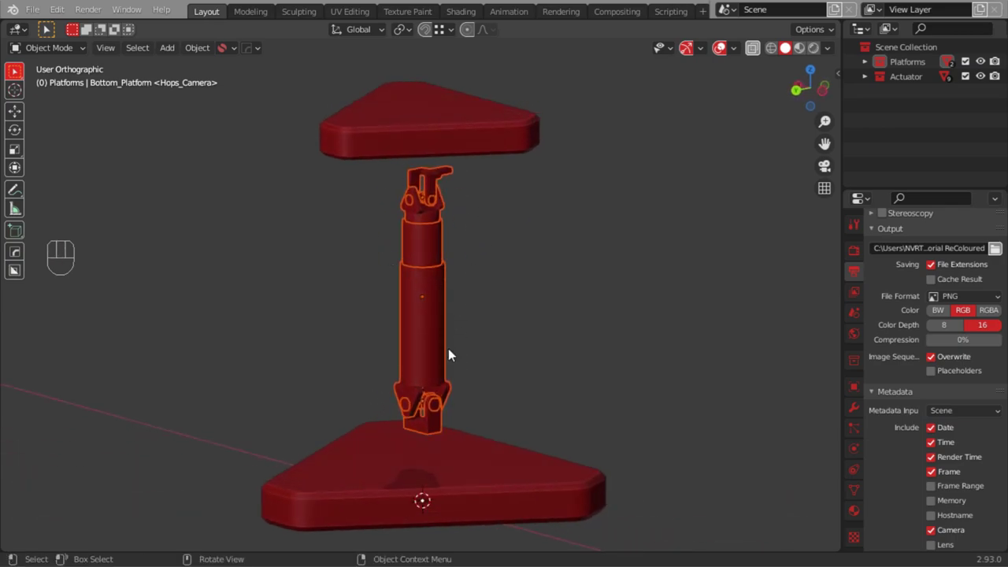
{"action": "left_click_drag", "start_coordinate": [428, 205], "coordinate": [442, 152]}
{"action": "left_click_drag", "start_coordinate": [425, 170], "coordinate": [417, 141]}
{"action": "left_click_drag", "start_coordinate": [447, 175], "coordinate": [450, 288]}
{"action": "left_click_drag", "start_coordinate": [508, 230], "coordinate": [516, 210]}
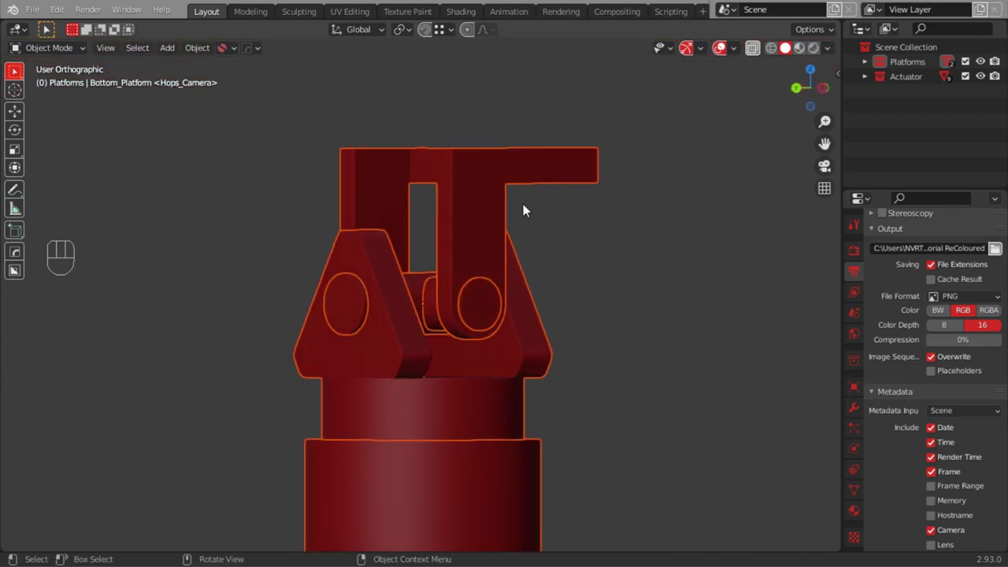
{"action": "left_click", "coordinate": [595, 257]}
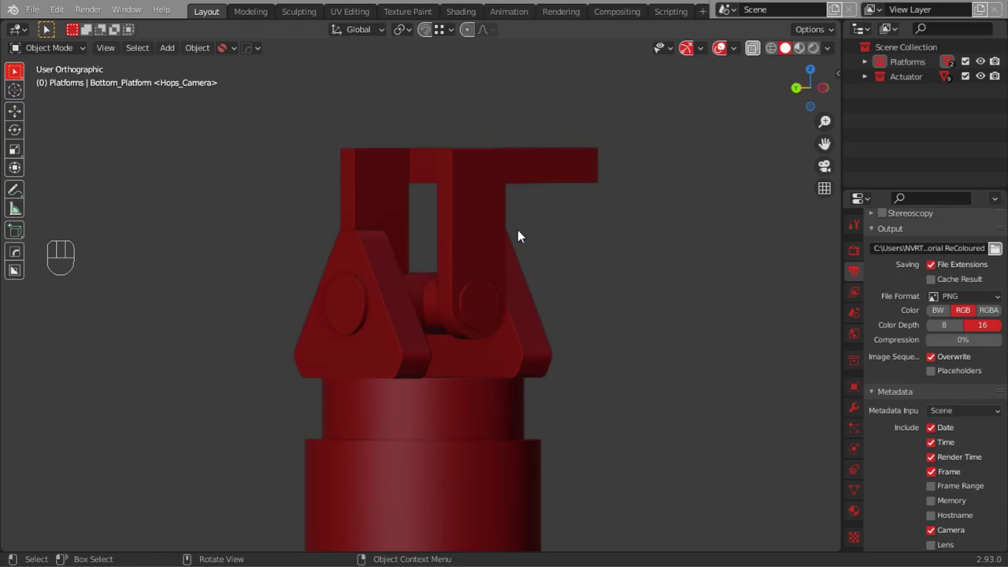
{"action": "left_click_drag", "start_coordinate": [641, 289], "coordinate": [666, 308]}
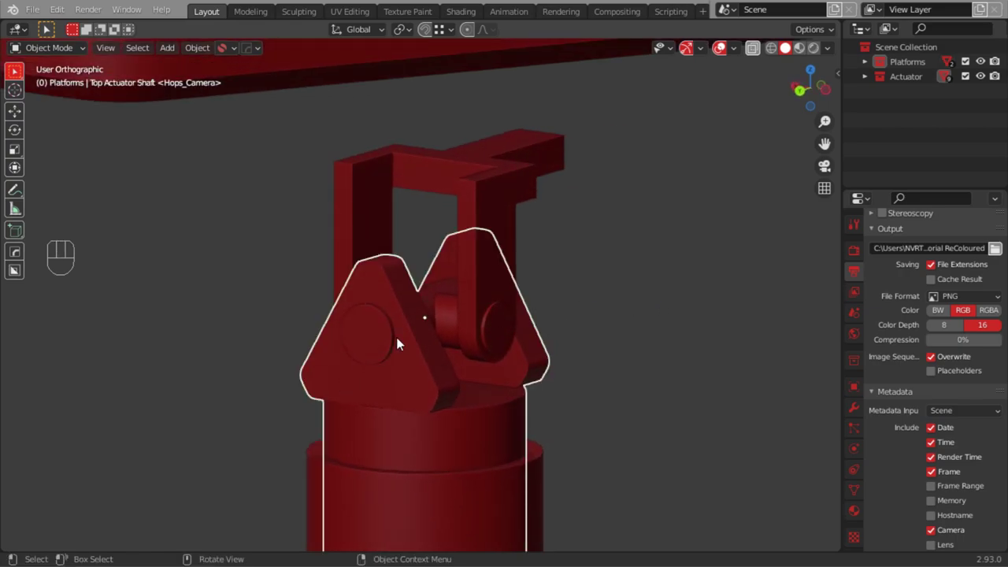
{"action": "left_click_drag", "start_coordinate": [476, 262], "coordinate": [505, 431]}
{"action": "left_click_drag", "start_coordinate": [477, 405], "coordinate": [481, 196]}
{"action": "left_click_drag", "start_coordinate": [447, 206], "coordinate": [460, 265]}
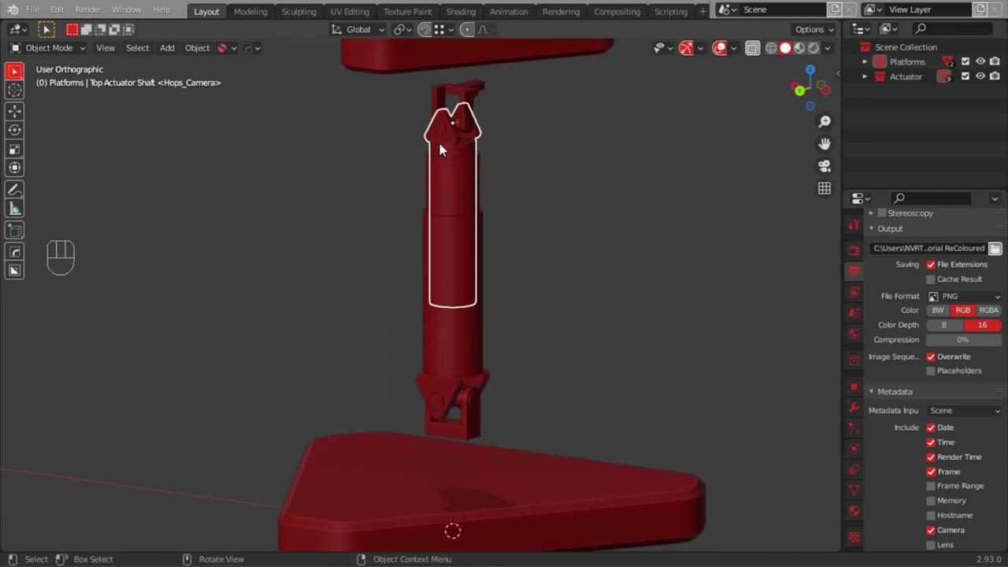
Select the sleeve, lower cylinder and bottom-joint pin, nudge the pin with G and put it back
{"action": "left_click", "coordinate": [456, 205]}
{"action": "left_click", "coordinate": [468, 380]}
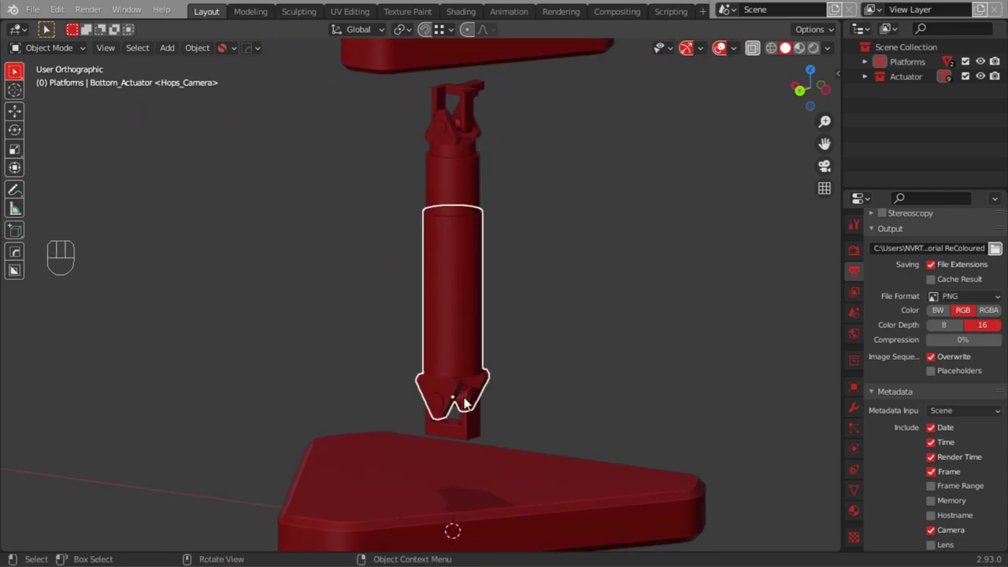
{"action": "left_click_drag", "start_coordinate": [450, 404], "coordinate": [461, 292]}
{"action": "left_click_drag", "start_coordinate": [491, 307], "coordinate": [428, 336]}
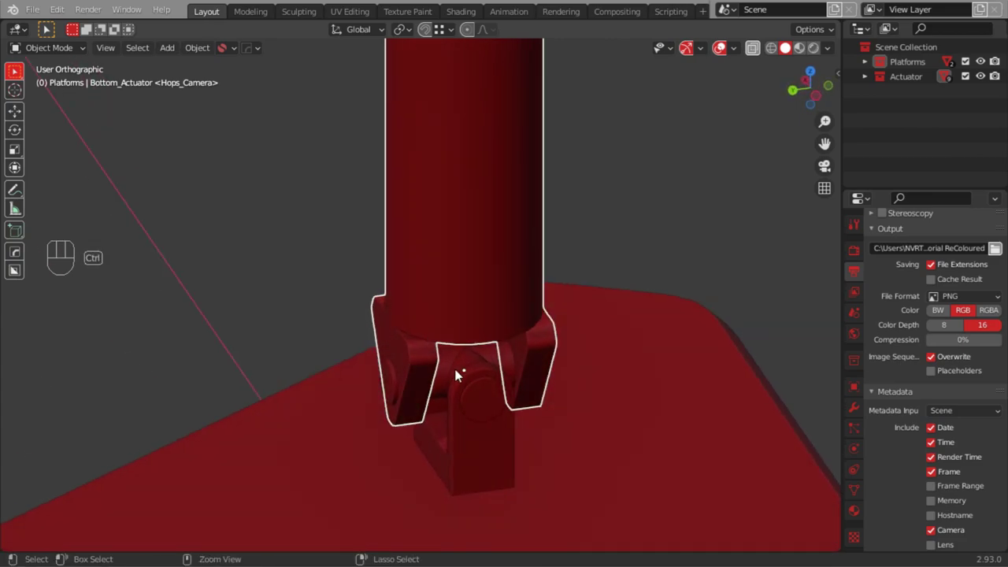
{"action": "left_click_drag", "start_coordinate": [470, 364], "coordinate": [461, 259]}
{"action": "left_click_drag", "start_coordinate": [456, 276], "coordinate": [418, 256]}
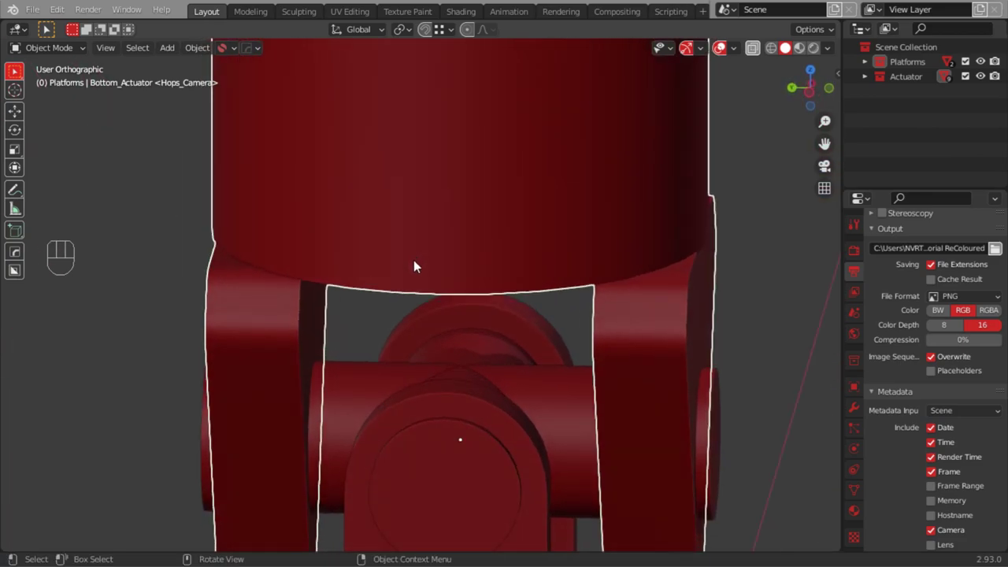
{"action": "left_click_drag", "start_coordinate": [409, 372], "coordinate": [450, 357]}
{"action": "left_click_drag", "start_coordinate": [462, 423], "coordinate": [441, 456]}
{"action": "left_click", "coordinate": [416, 436]}
{"action": "left_click_drag", "start_coordinate": [439, 308], "coordinate": [451, 356]}
{"action": "left_click_drag", "start_coordinate": [451, 323], "coordinate": [468, 472]}
{"action": "left_click_drag", "start_coordinate": [459, 434], "coordinate": [457, 390]}
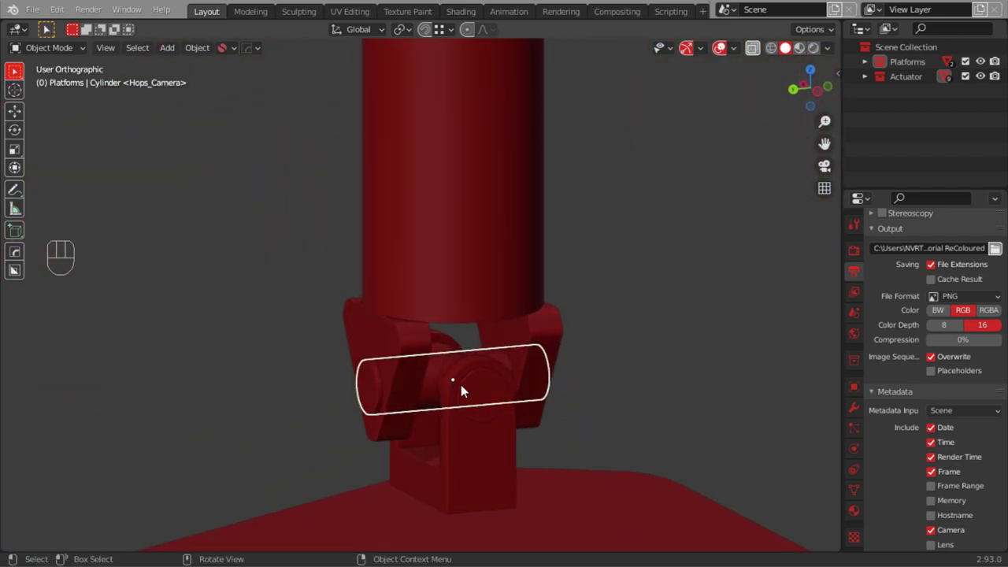
{"action": "key", "text": "g"}
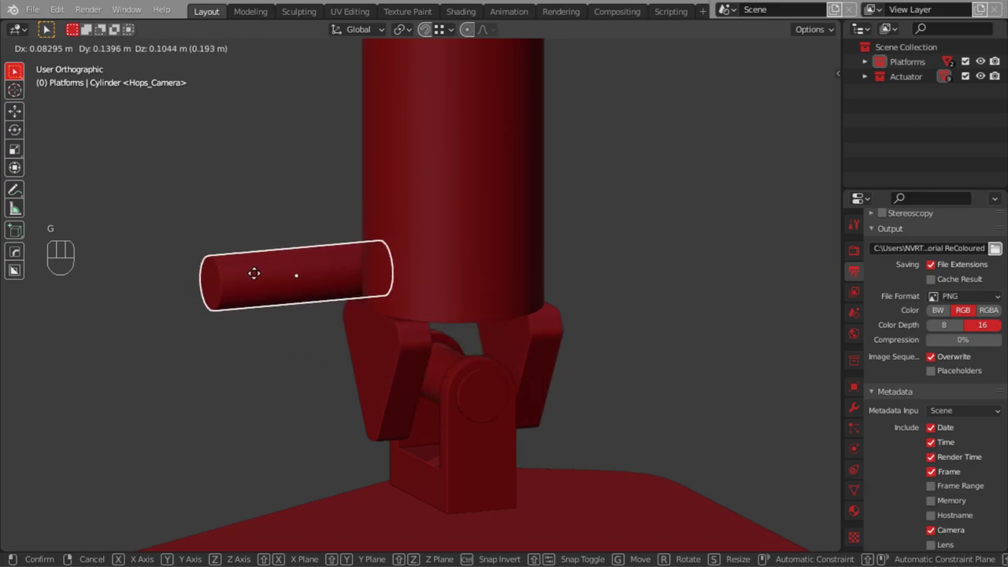
{"action": "left_click_drag", "start_coordinate": [425, 429], "coordinate": [411, 430]}
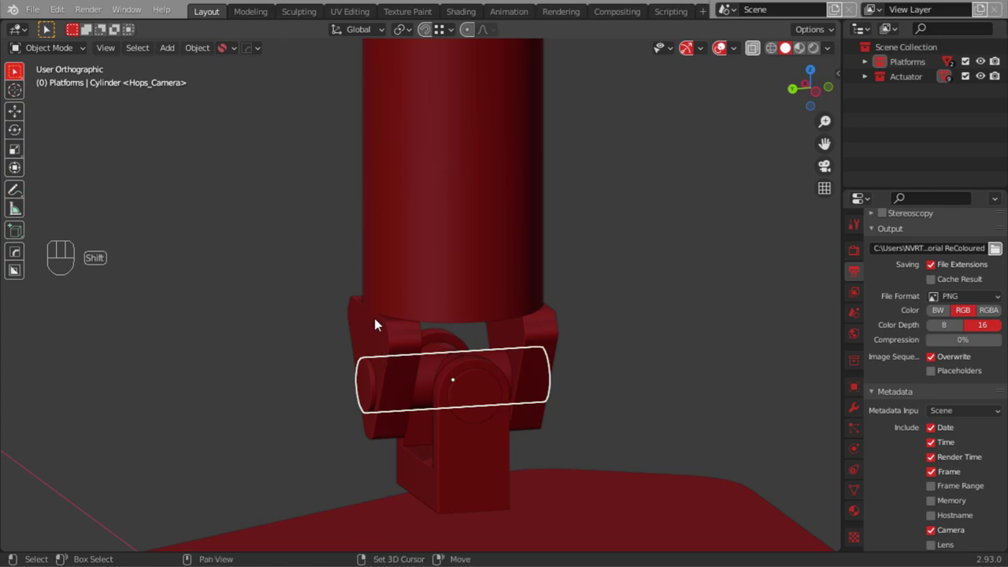
Inspect the bottom joint and select its lug, joint pieces and the cylinder-end clevis
{"action": "left_click_drag", "start_coordinate": [450, 381], "coordinate": [474, 404]}
{"action": "left_click_drag", "start_coordinate": [468, 350], "coordinate": [459, 291]}
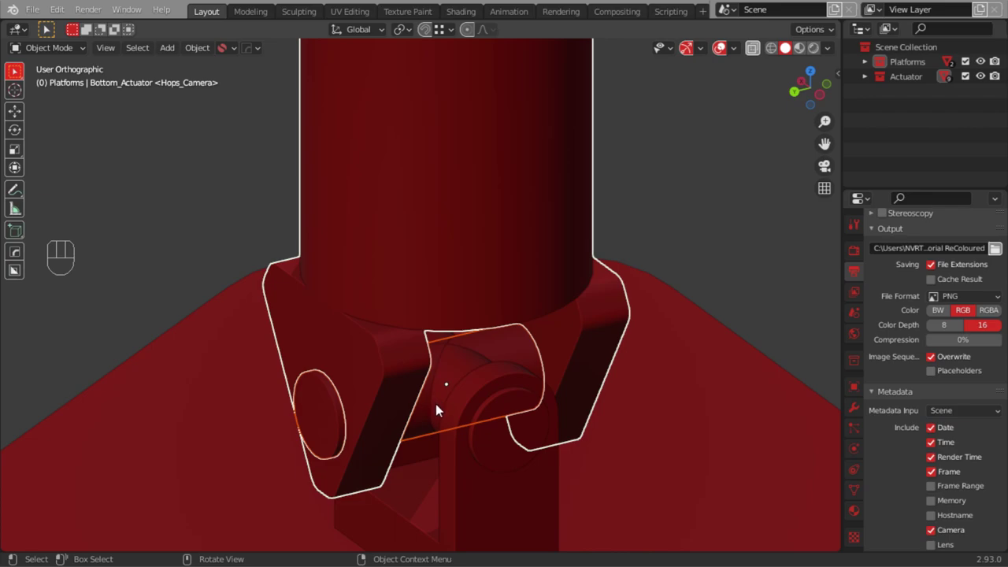
{"action": "left_click_drag", "start_coordinate": [419, 378], "coordinate": [431, 408]}
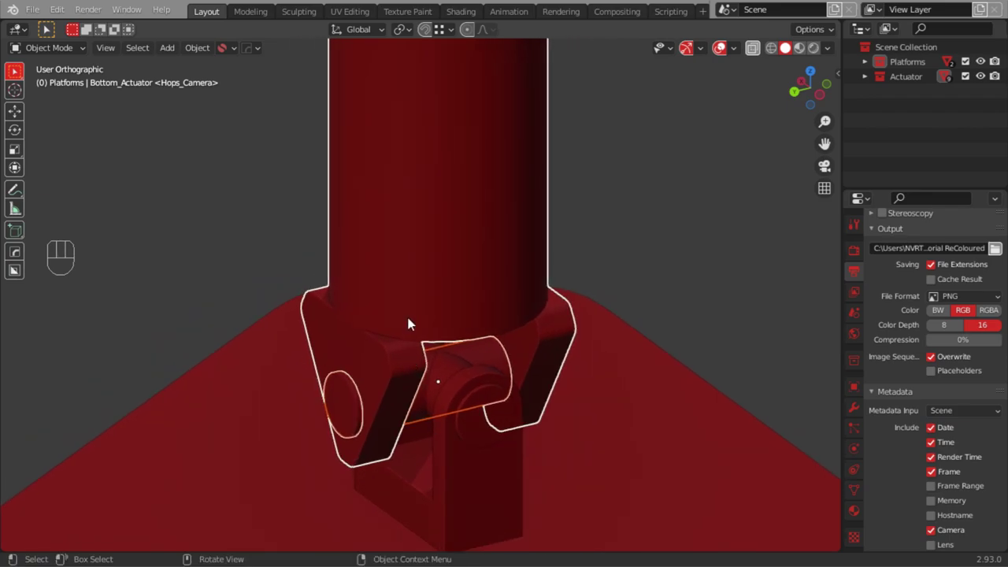
{"action": "left_click_drag", "start_coordinate": [438, 380], "coordinate": [407, 374]}
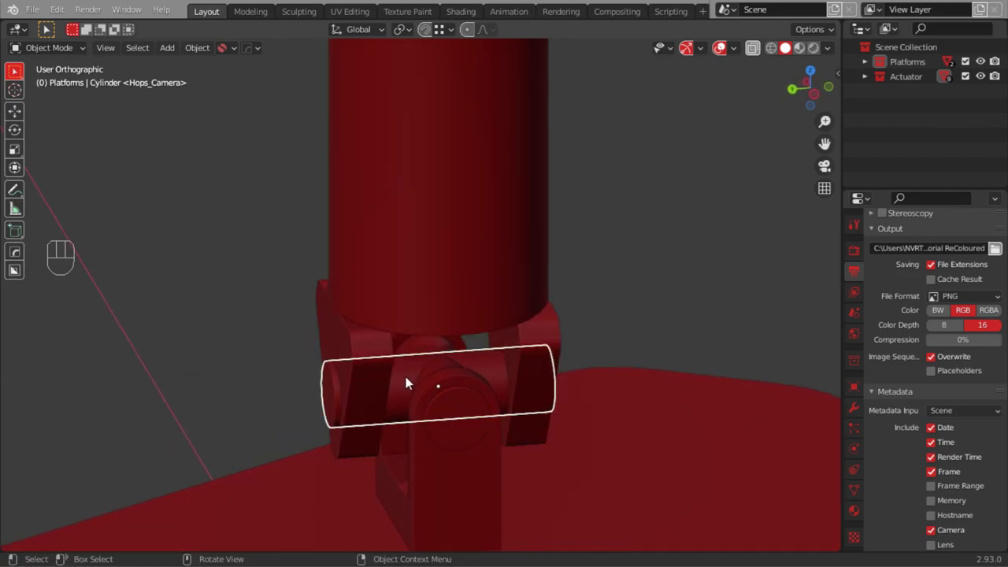
{"action": "left_click", "coordinate": [425, 348]}
{"action": "left_click_drag", "start_coordinate": [427, 394], "coordinate": [429, 317]}
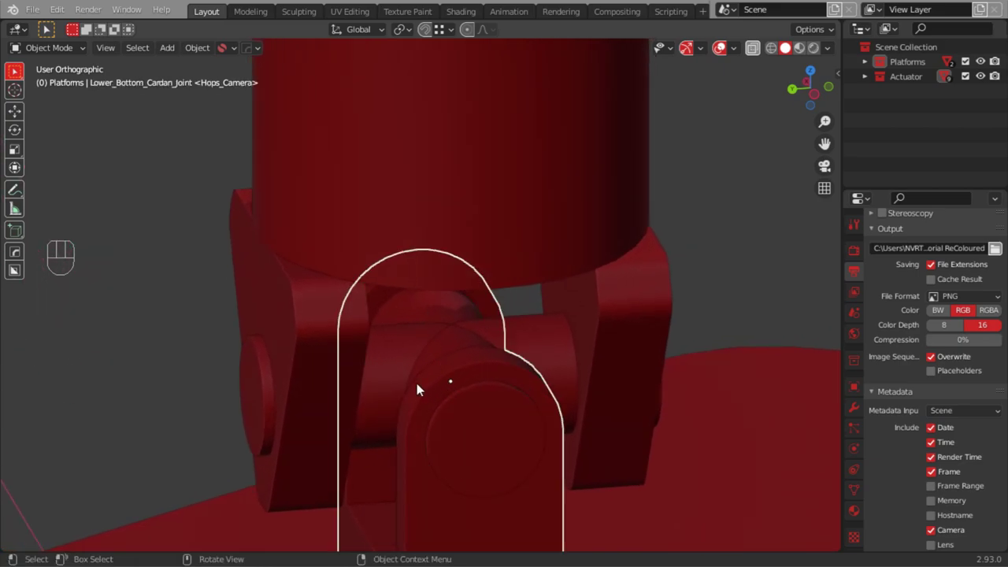
{"action": "left_click_drag", "start_coordinate": [411, 414], "coordinate": [435, 407]}
{"action": "left_click_drag", "start_coordinate": [440, 377], "coordinate": [468, 487]}
{"action": "left_click", "coordinate": [480, 487]}
{"action": "left_click", "coordinate": [470, 467]}
{"action": "left_click", "coordinate": [491, 344]}
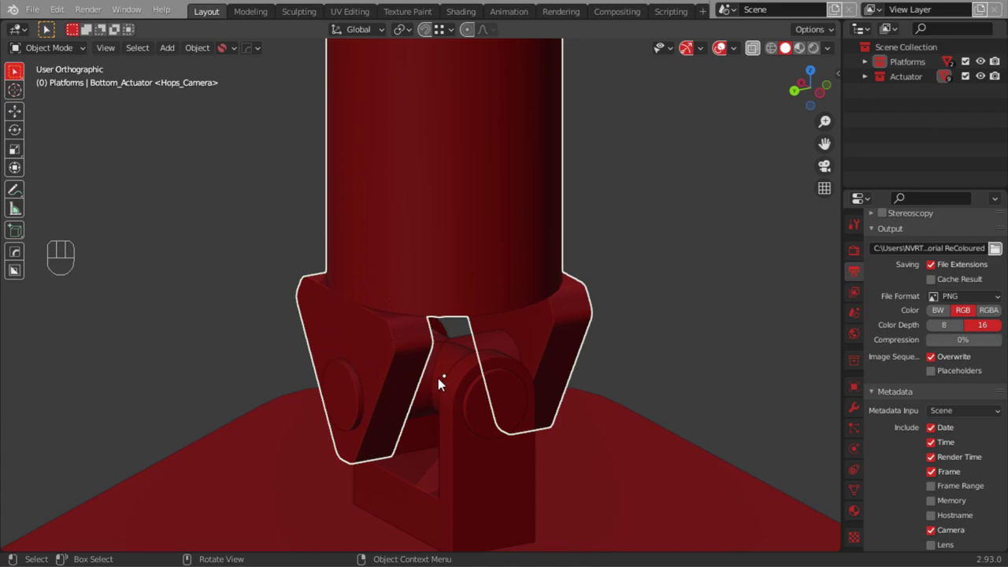
Move the view up the actuator and select the pin through the top joint
{"action": "left_click_drag", "start_coordinate": [438, 387], "coordinate": [433, 387]}
{"action": "left_click_drag", "start_coordinate": [447, 364], "coordinate": [449, 318]}
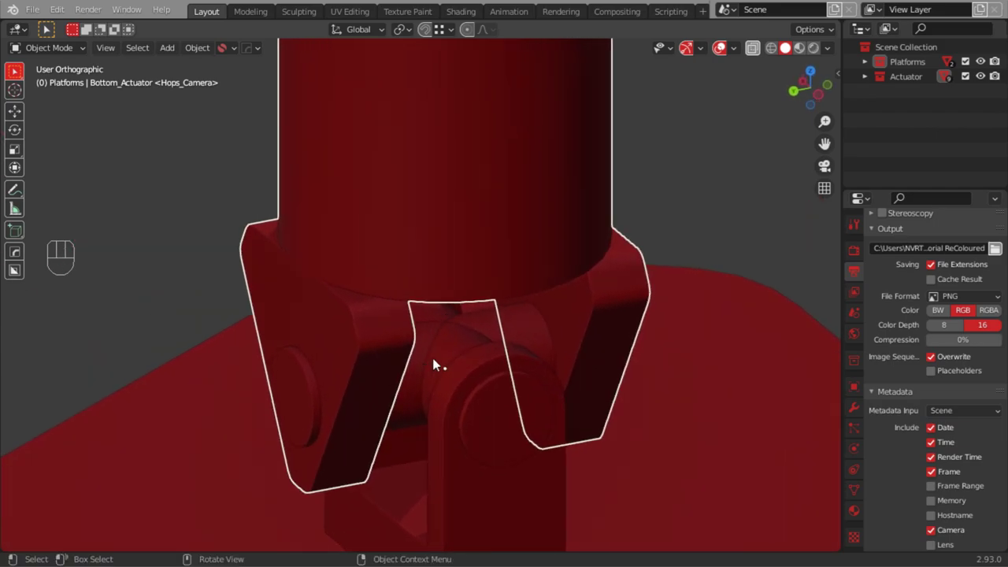
{"action": "left_click_drag", "start_coordinate": [454, 398], "coordinate": [470, 479]}
{"action": "left_click_drag", "start_coordinate": [435, 318], "coordinate": [480, 485]}
{"action": "left_click_drag", "start_coordinate": [484, 342], "coordinate": [496, 297]}
{"action": "left_click_drag", "start_coordinate": [463, 284], "coordinate": [467, 526]}
{"action": "left_click_drag", "start_coordinate": [477, 364], "coordinate": [470, 421]}
{"action": "left_click_drag", "start_coordinate": [437, 209], "coordinate": [432, 163]}
{"action": "left_click_drag", "start_coordinate": [427, 196], "coordinate": [415, 236]}
{"action": "left_click", "coordinate": [478, 273]}
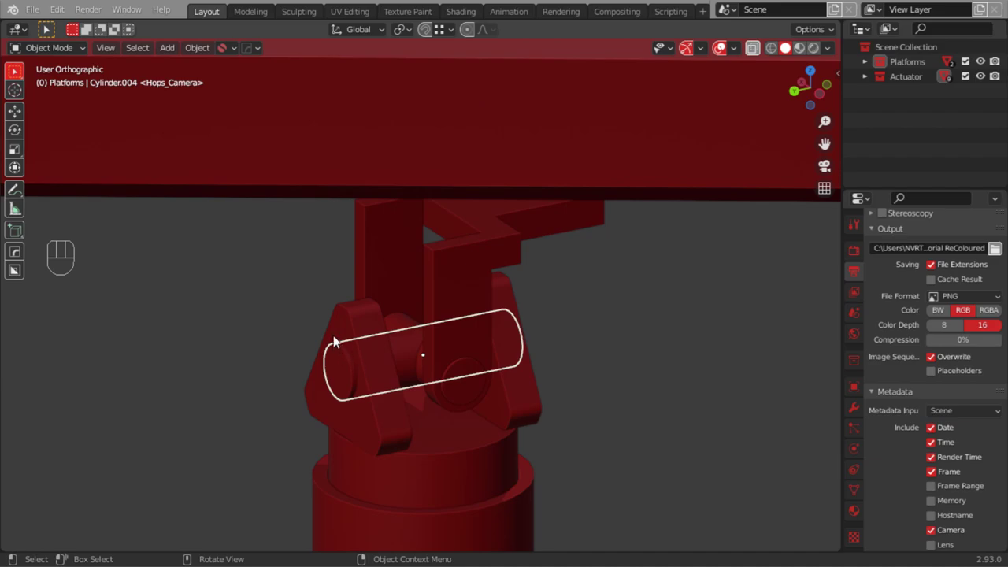
Frame the whole model, turn on X-ray for the platforms and look straight down from the top
{"action": "left_click_drag", "start_coordinate": [419, 262], "coordinate": [455, 477]}
{"action": "left_click_drag", "start_coordinate": [475, 435], "coordinate": [410, 440]}
{"action": "left_click_drag", "start_coordinate": [495, 441], "coordinate": [493, 448]}
{"action": "middle_click", "coordinate": [419, 435]}
{"action": "left_click_drag", "start_coordinate": [415, 425], "coordinate": [451, 155]}
{"action": "left_click_drag", "start_coordinate": [419, 342], "coordinate": [491, 374]}
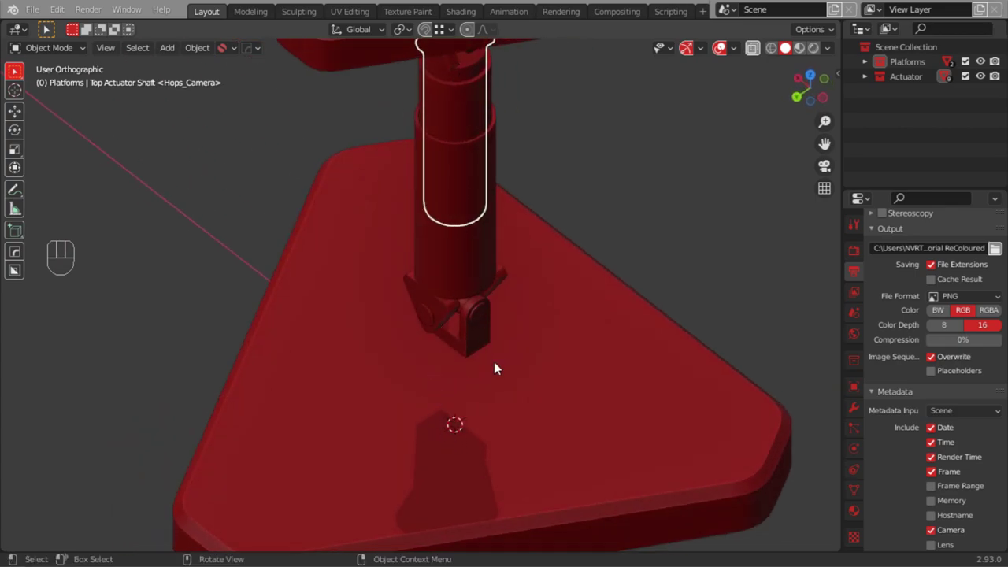
{"action": "left_click_drag", "start_coordinate": [446, 304], "coordinate": [304, 274]}
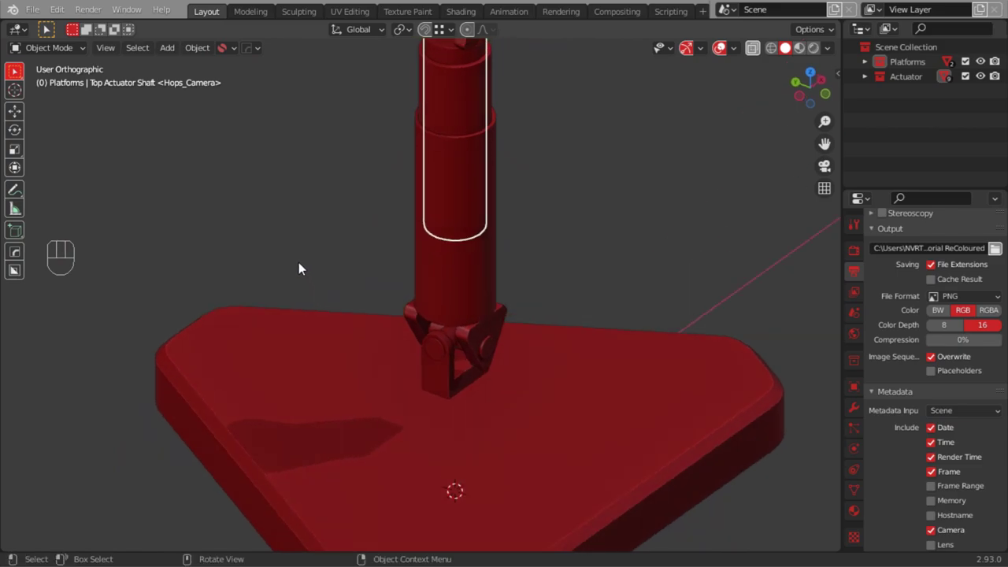
{"action": "left_click_drag", "start_coordinate": [388, 291], "coordinate": [418, 438]}
{"action": "left_click_drag", "start_coordinate": [433, 362], "coordinate": [446, 304]}
{"action": "left_click_drag", "start_coordinate": [619, 92], "coordinate": [306, 525]}
{"action": "left_click_drag", "start_coordinate": [443, 276], "coordinate": [472, 411]}
{"action": "left_click_drag", "start_coordinate": [471, 360], "coordinate": [441, 434]}
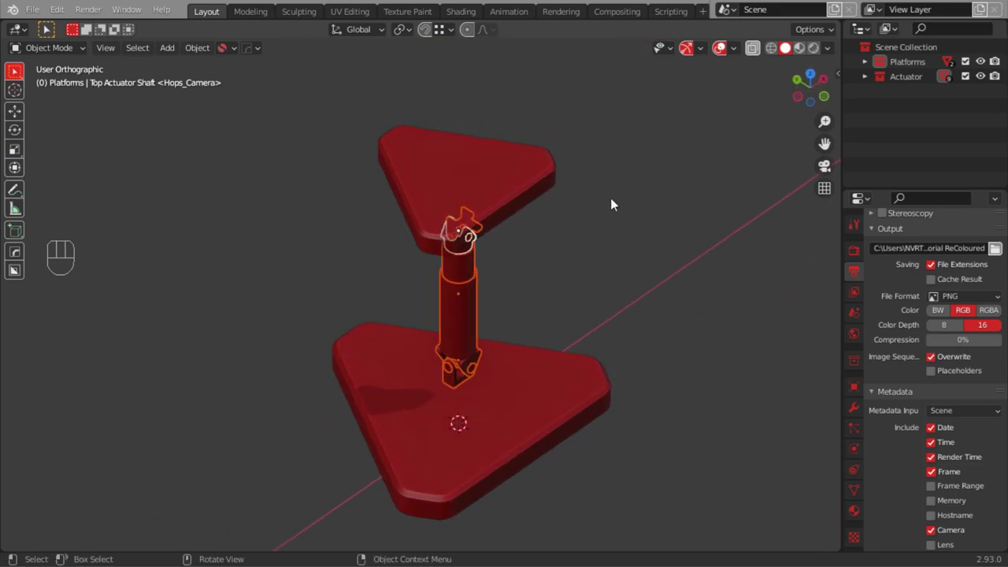
{"action": "left_click_drag", "start_coordinate": [449, 224], "coordinate": [456, 181]}
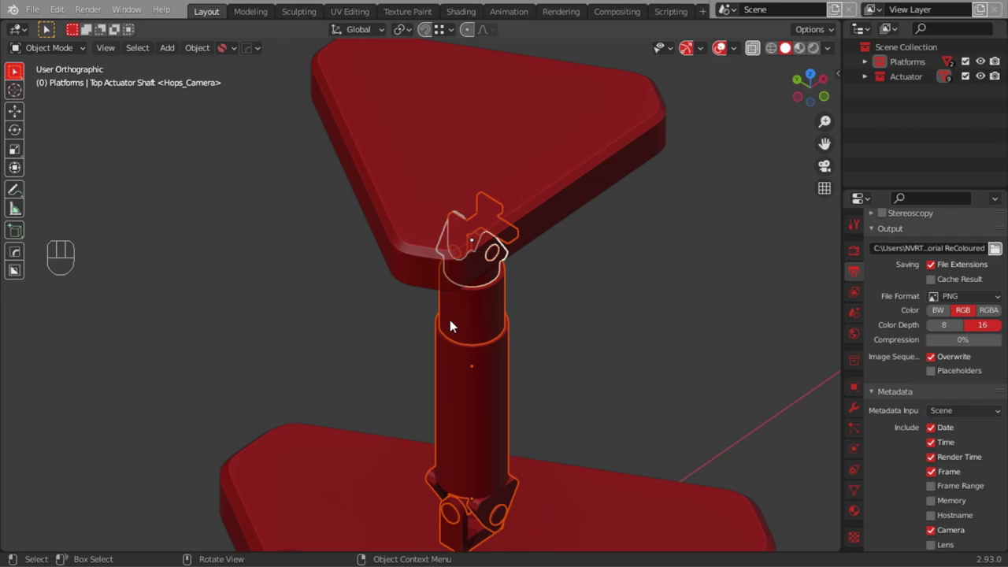
{"action": "left_click_drag", "start_coordinate": [444, 283], "coordinate": [513, 229]}
{"action": "left_click_drag", "start_coordinate": [476, 216], "coordinate": [488, 234]}
{"action": "left_click", "coordinate": [837, 93]}
{"action": "left_click_drag", "start_coordinate": [460, 237], "coordinate": [480, 279]}
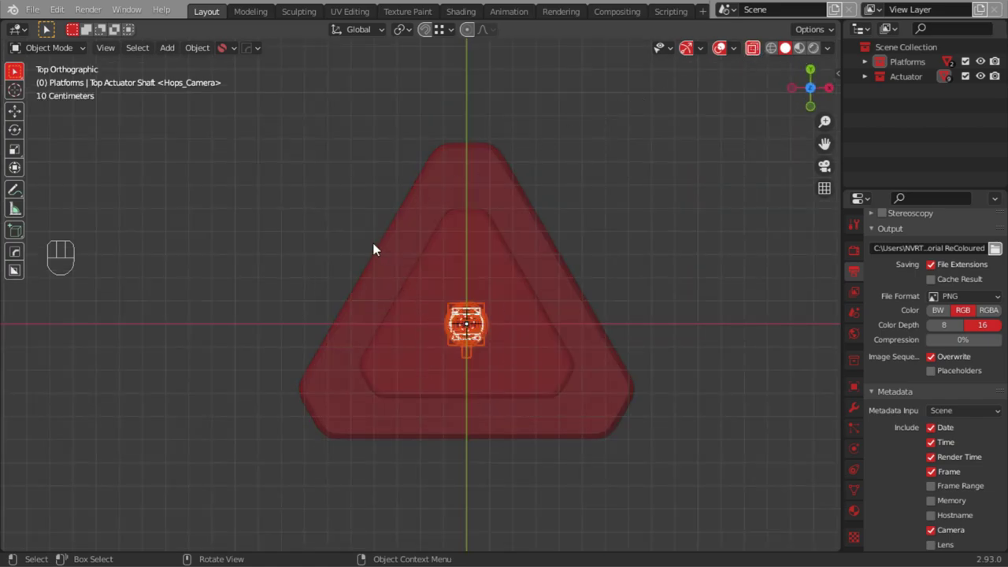
Rotate the actuator 180° about Z and start moving it toward the platform corner
{"action": "key", "text": "r"}
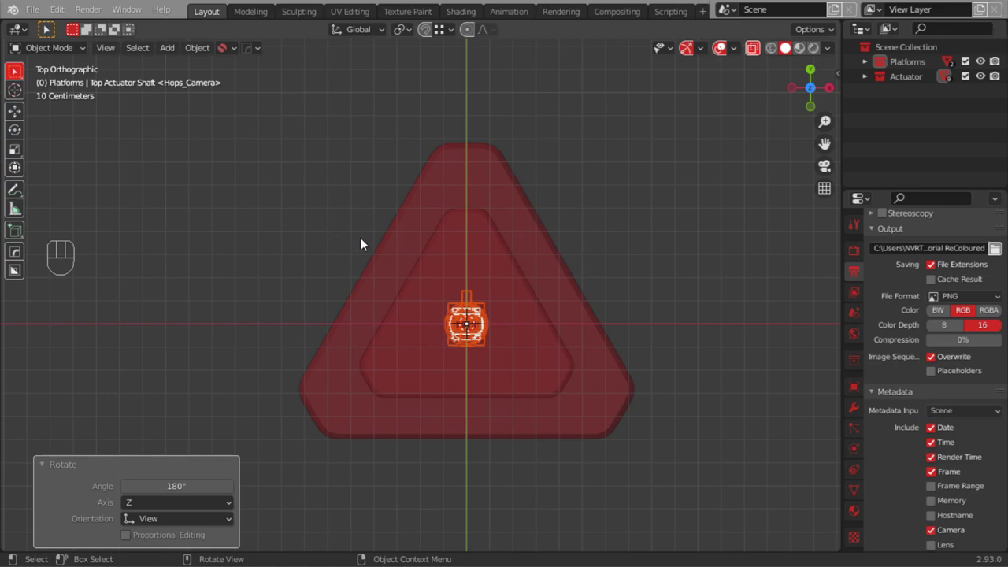
{"action": "key", "text": "Tab"}
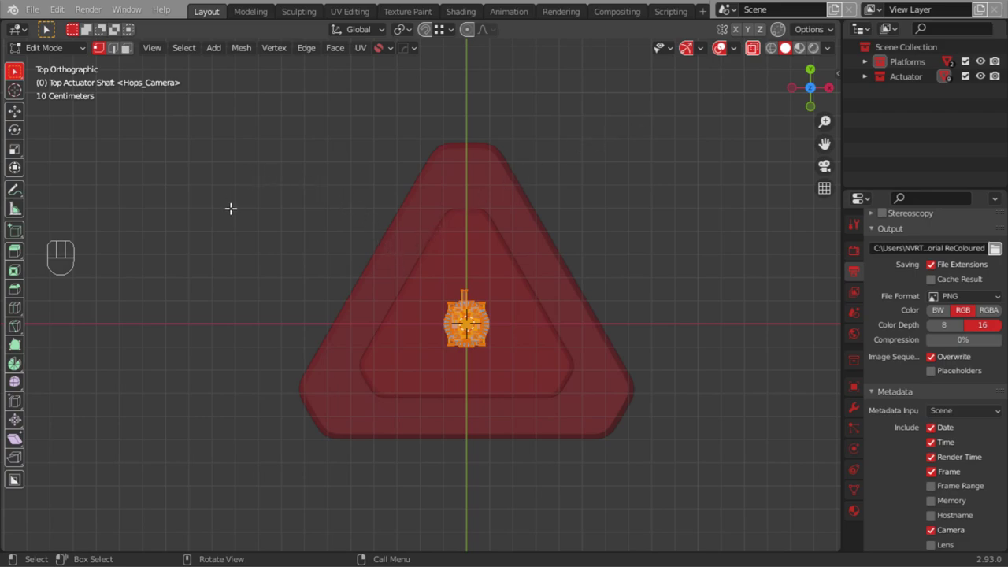
{"action": "key", "text": "g"}
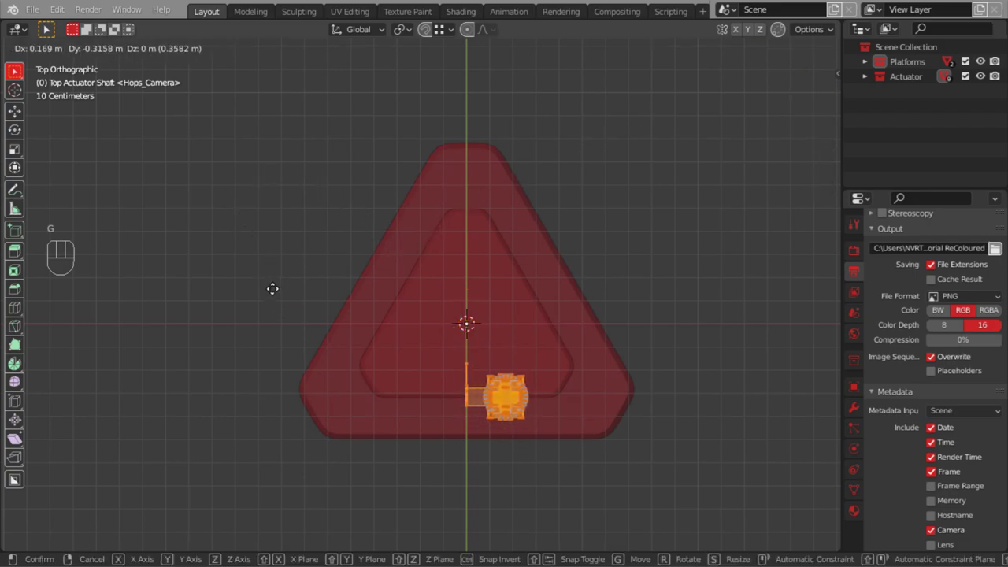
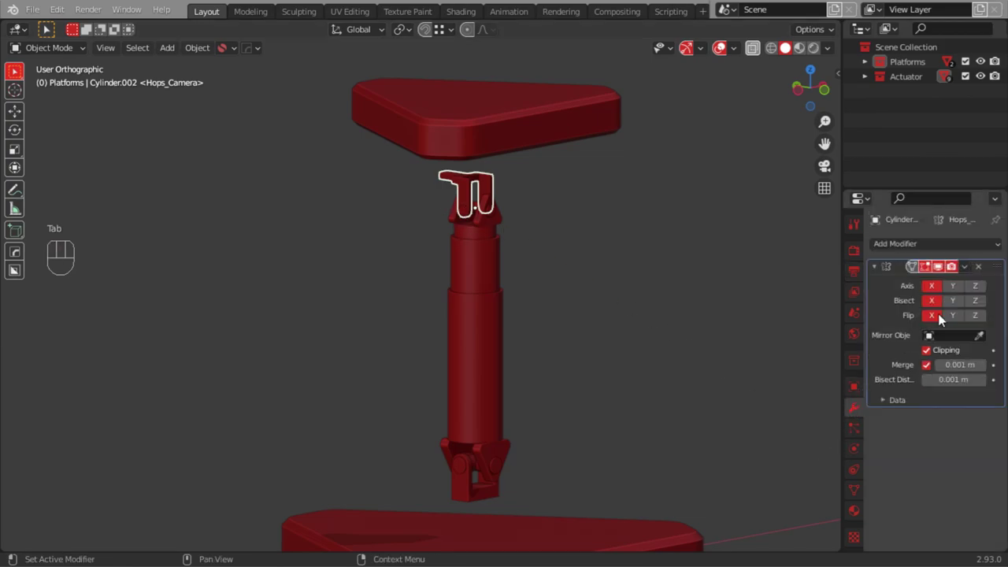
Apply Cylinder.002's Mirror modifier and shift-select every actuator shaft and joint piece, seen from front
{"action": "left_click_drag", "start_coordinate": [953, 283], "coordinate": [910, 285]}
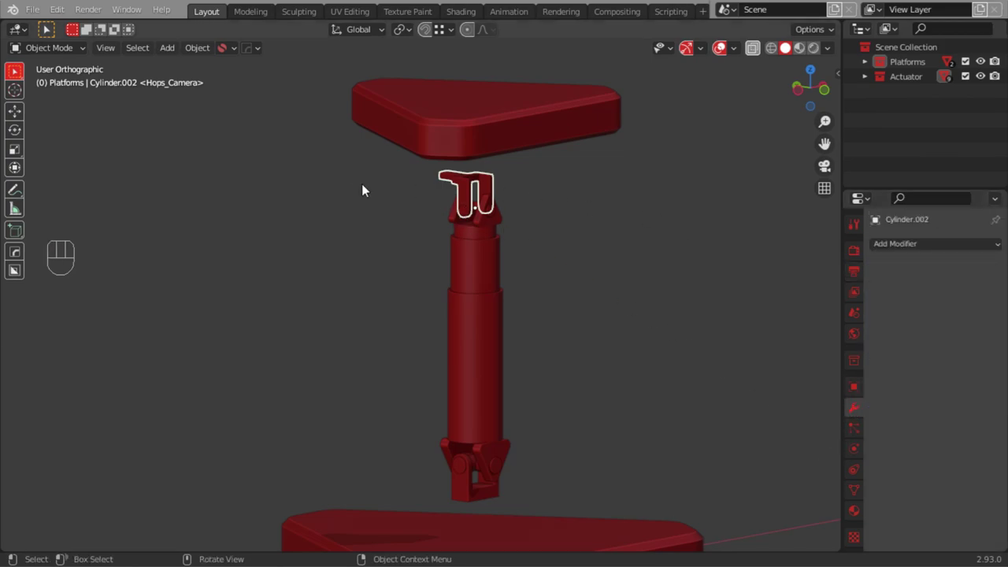
{"action": "left_click", "coordinate": [497, 219]}
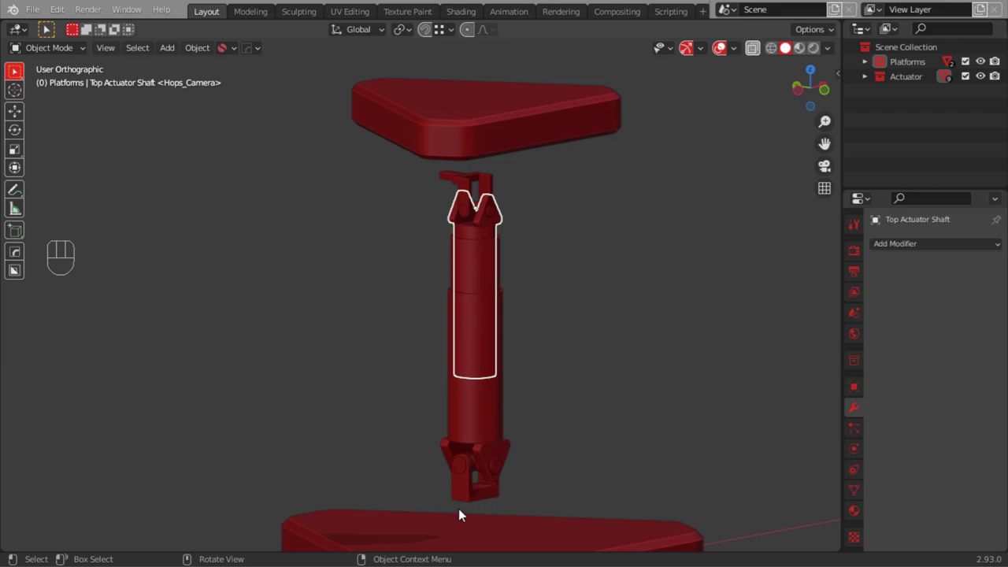
{"action": "left_click", "coordinate": [463, 503]}
{"action": "left_click_drag", "start_coordinate": [971, 272], "coordinate": [906, 285]}
{"action": "left_click", "coordinate": [438, 436]}
{"action": "left_click", "coordinate": [505, 454]}
{"action": "left_click", "coordinate": [471, 354]}
{"action": "left_click", "coordinate": [470, 263]}
{"action": "left_click_drag", "start_coordinate": [522, 236], "coordinate": [445, 493]}
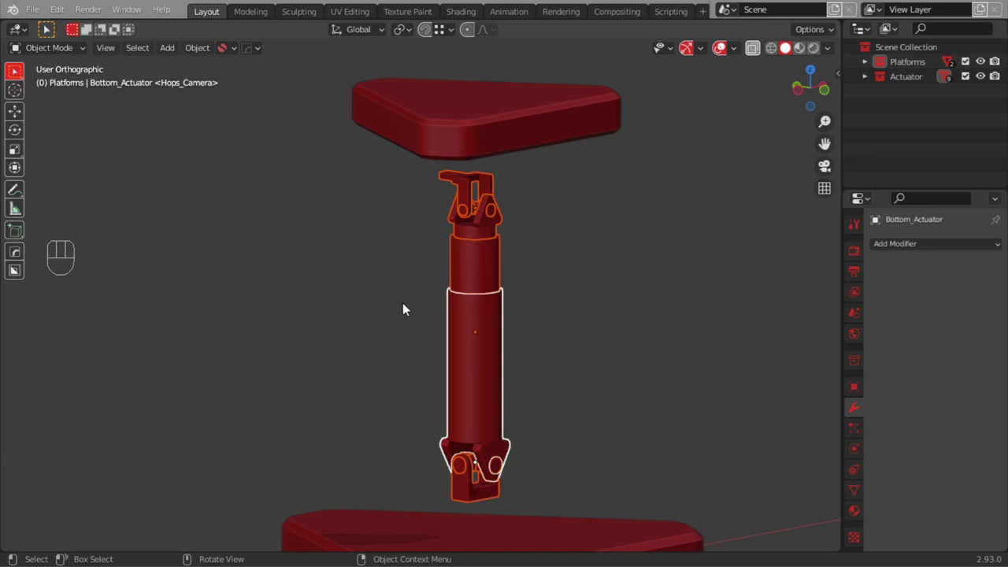
{"action": "left_click", "coordinate": [831, 97]}
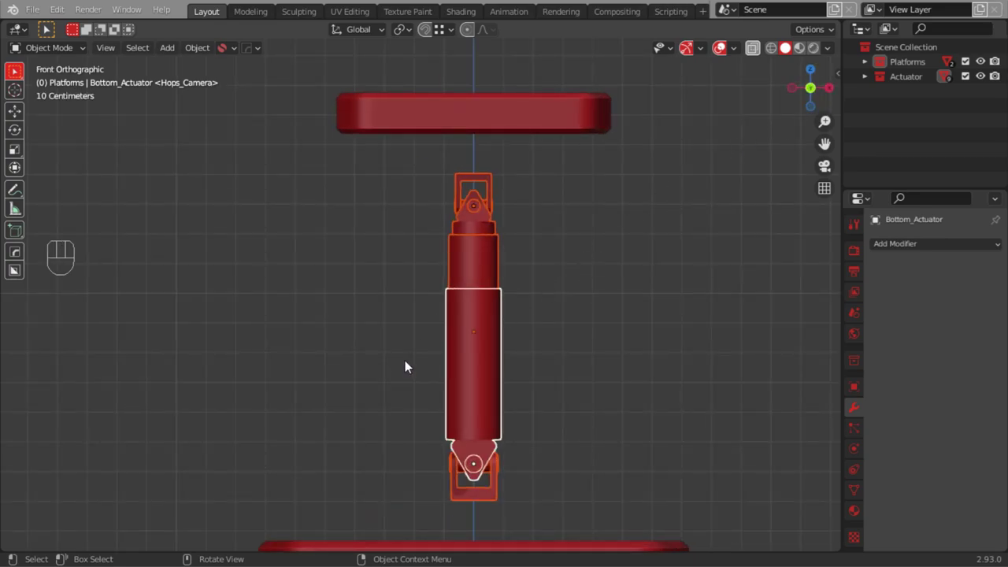
Lower the actuator onto the bottom platform with G Z, then lower the top platform onto it
{"action": "left_click_drag", "start_coordinate": [397, 340], "coordinate": [374, 259]}
{"action": "key", "text": "g"}
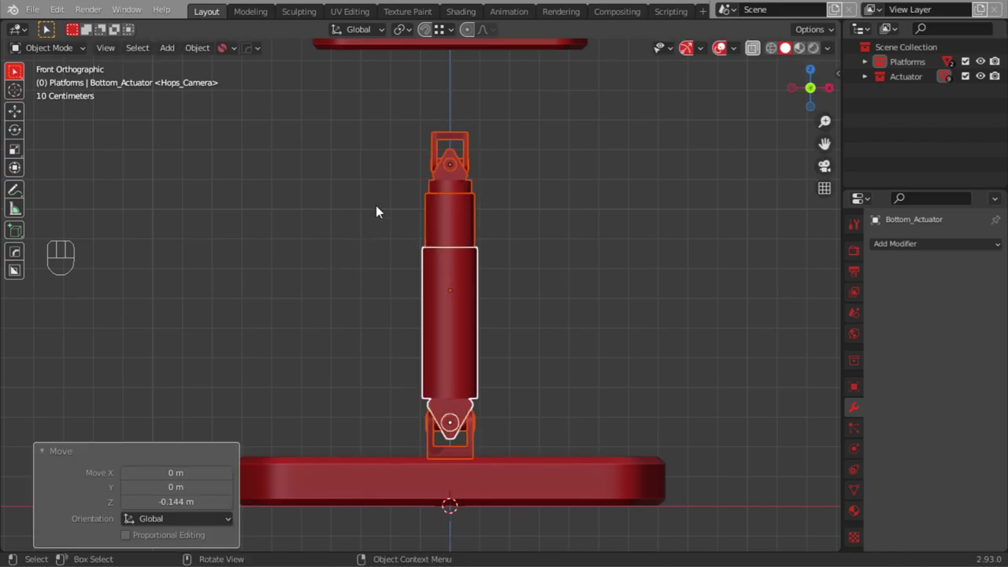
{"action": "left_click_drag", "start_coordinate": [373, 203], "coordinate": [376, 350]}
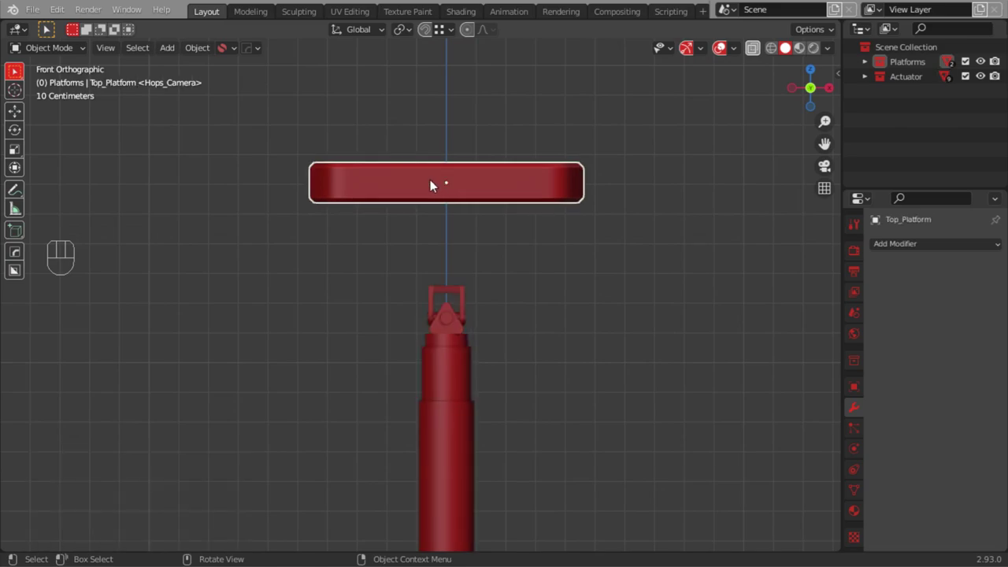
{"action": "key", "text": "g"}
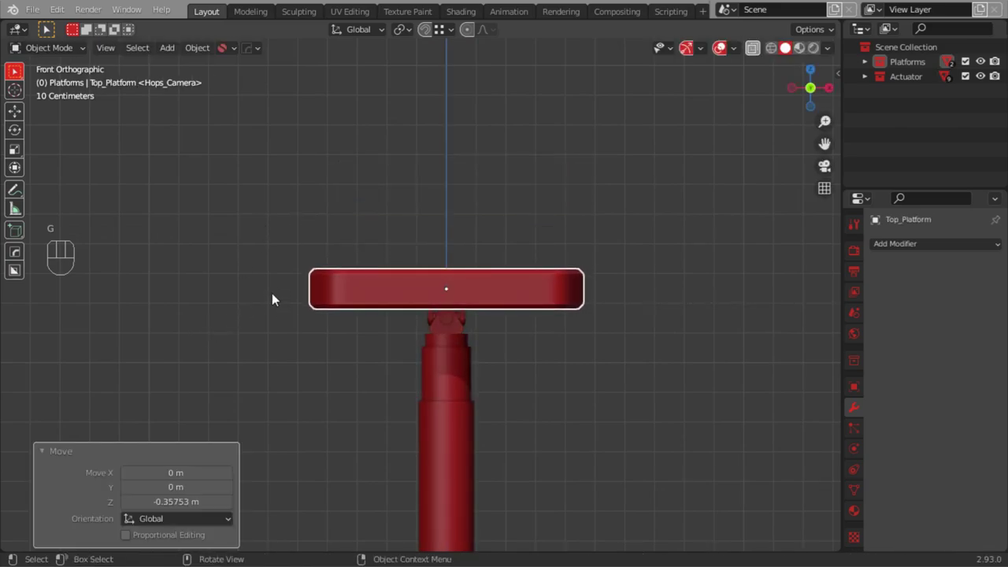
Box-select all the actuator's parts without the platforms and switch to top view
{"action": "left_click_drag", "start_coordinate": [293, 332], "coordinate": [307, 289]}
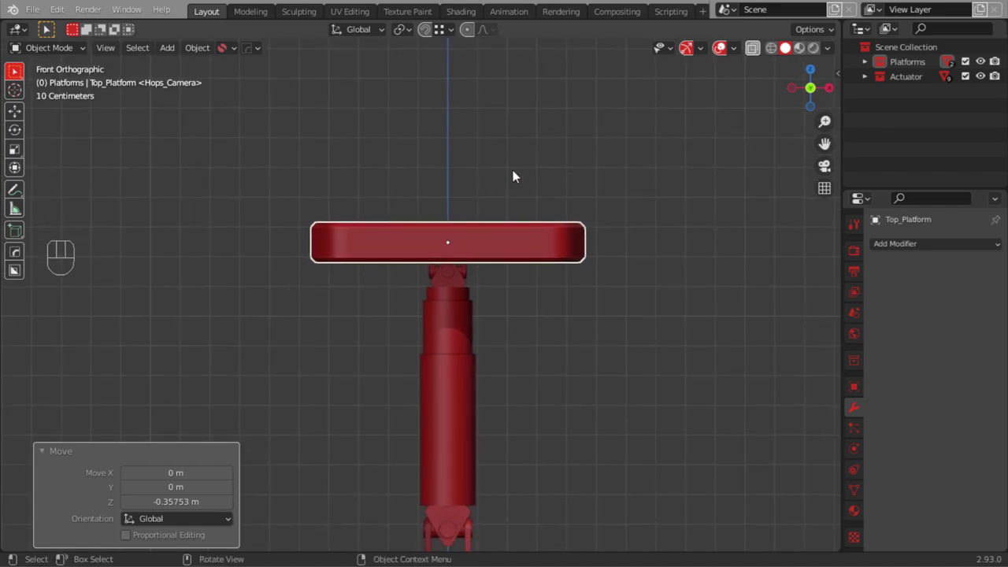
{"action": "left_click_drag", "start_coordinate": [327, 213], "coordinate": [365, 208]}
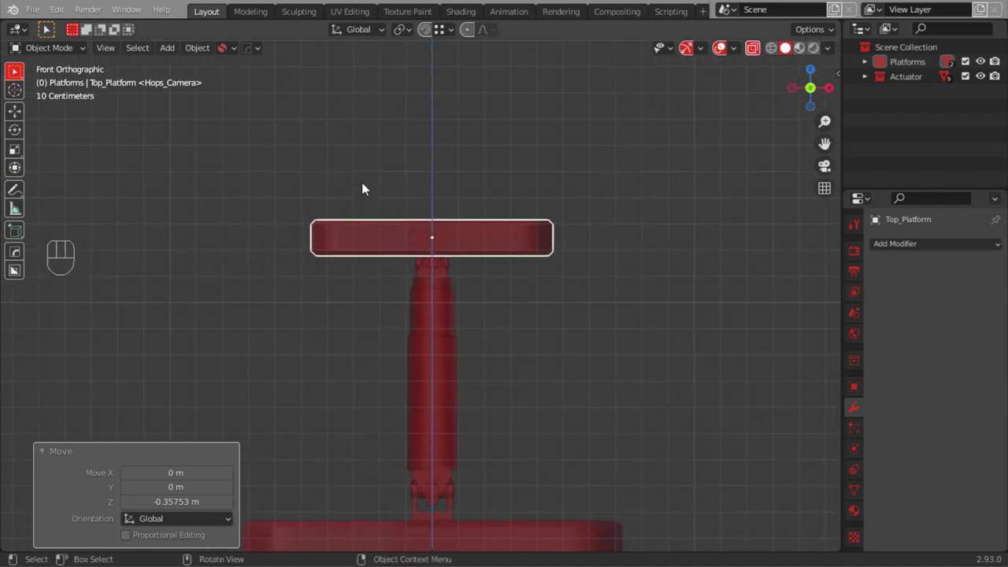
{"action": "left_click_drag", "start_coordinate": [390, 181], "coordinate": [482, 533]}
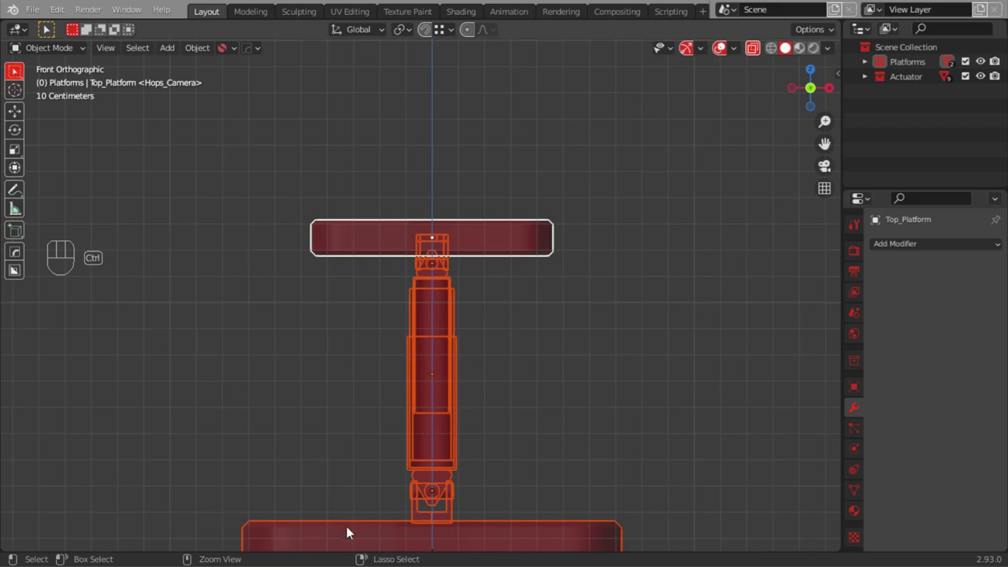
{"action": "left_click", "coordinate": [341, 537]}
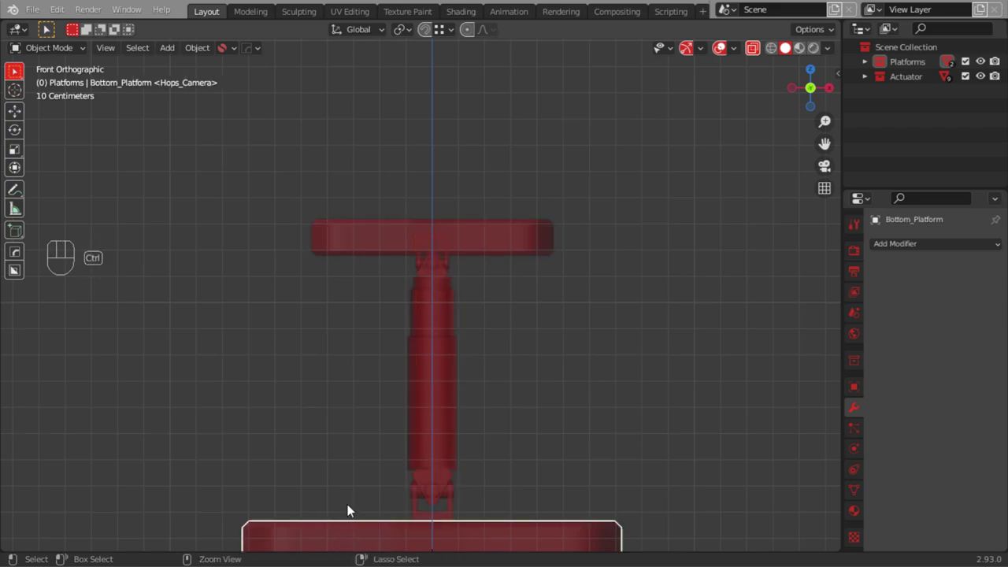
{"action": "key", "text": "ctrl+z"}
{"action": "left_click", "coordinate": [351, 545]}
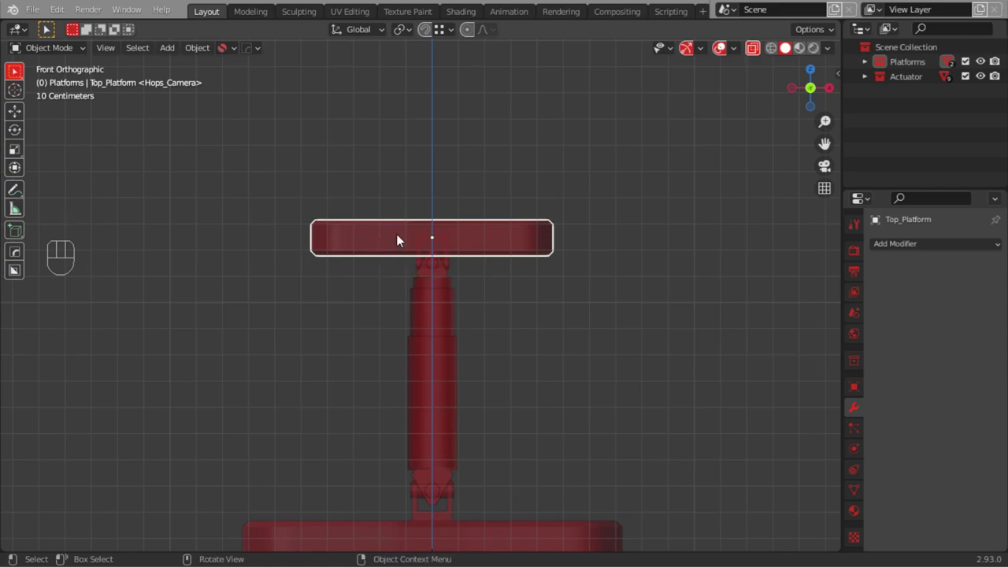
{"action": "left_click_drag", "start_coordinate": [433, 336], "coordinate": [514, 542]}
{"action": "left_click", "coordinate": [529, 533]}
{"action": "left_click", "coordinate": [493, 247]}
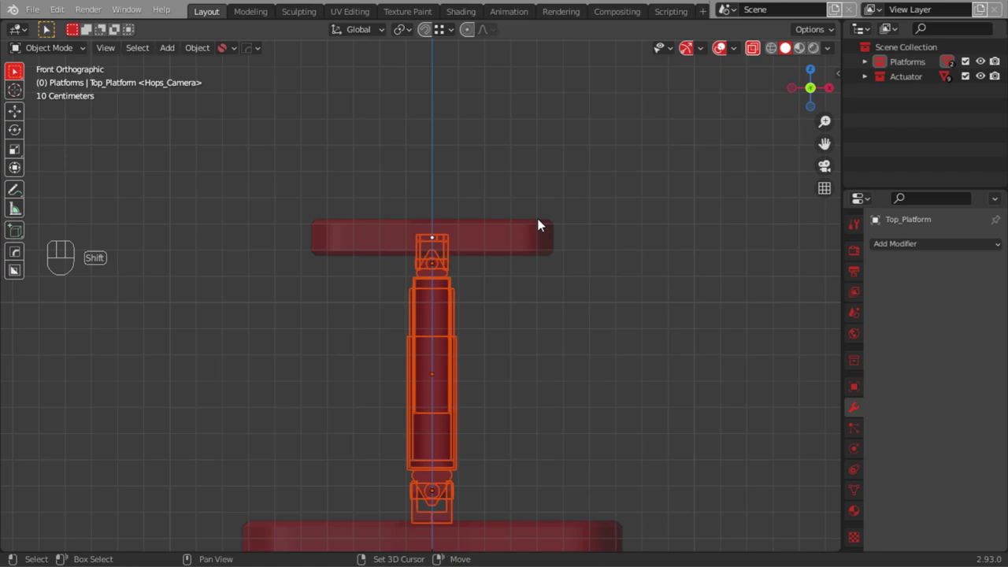
{"action": "key", "text": "KP_7"}
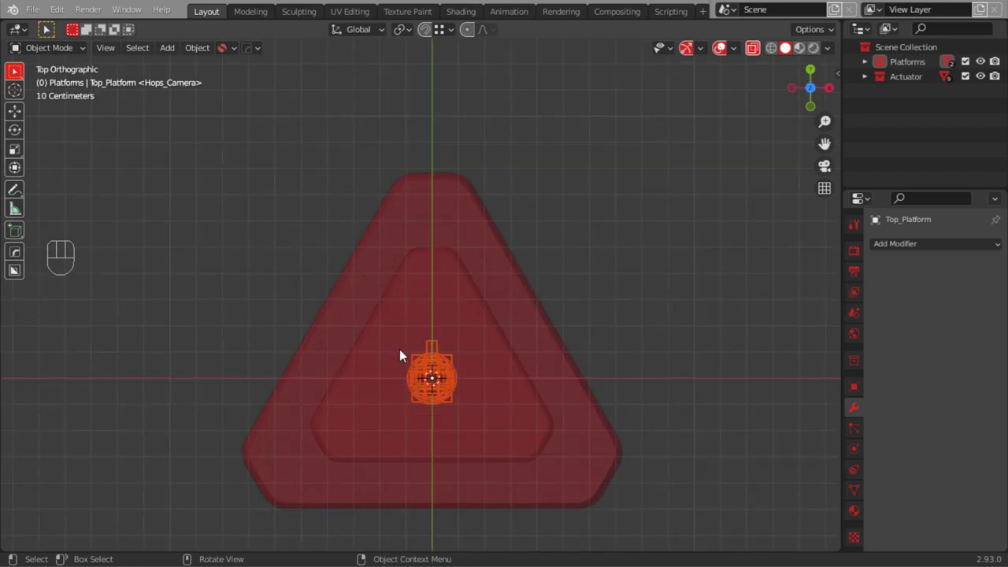
Move the actuator Y -0.42 and X 0.2 toward the triangle's lower edge, then duplicate it with Shift+D
{"action": "key", "text": "g"}
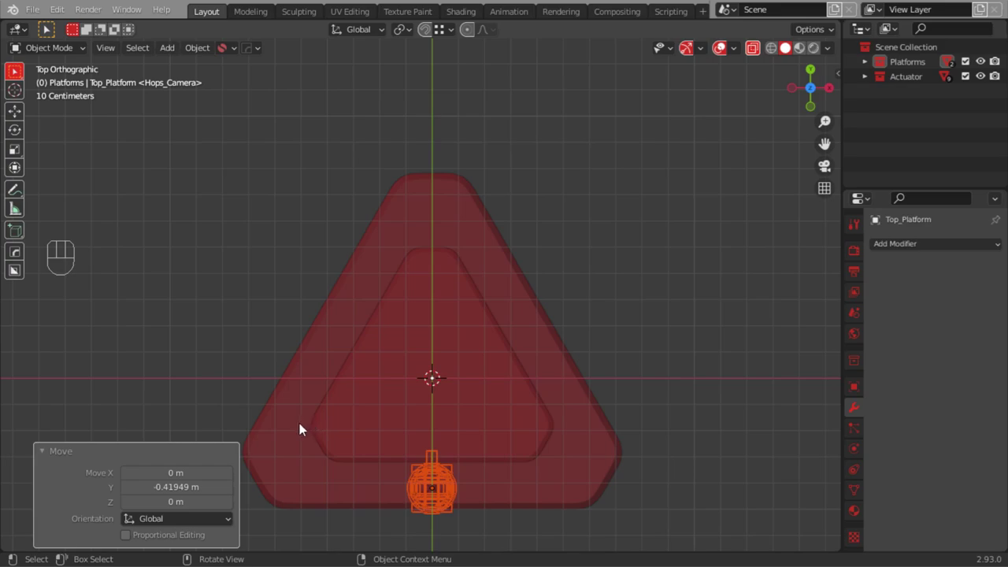
{"action": "key", "text": "g"}
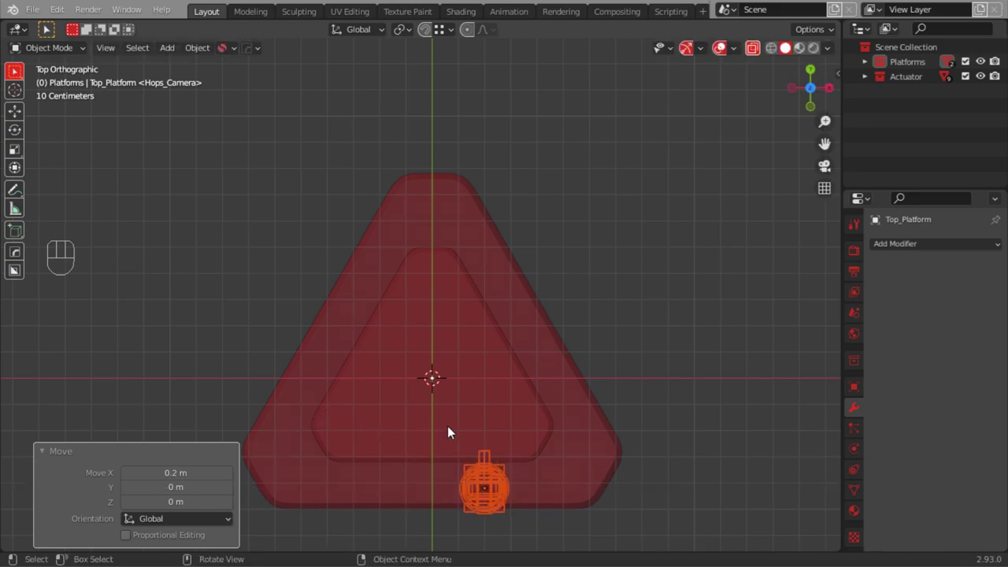
{"action": "key", "text": "shift+d"}
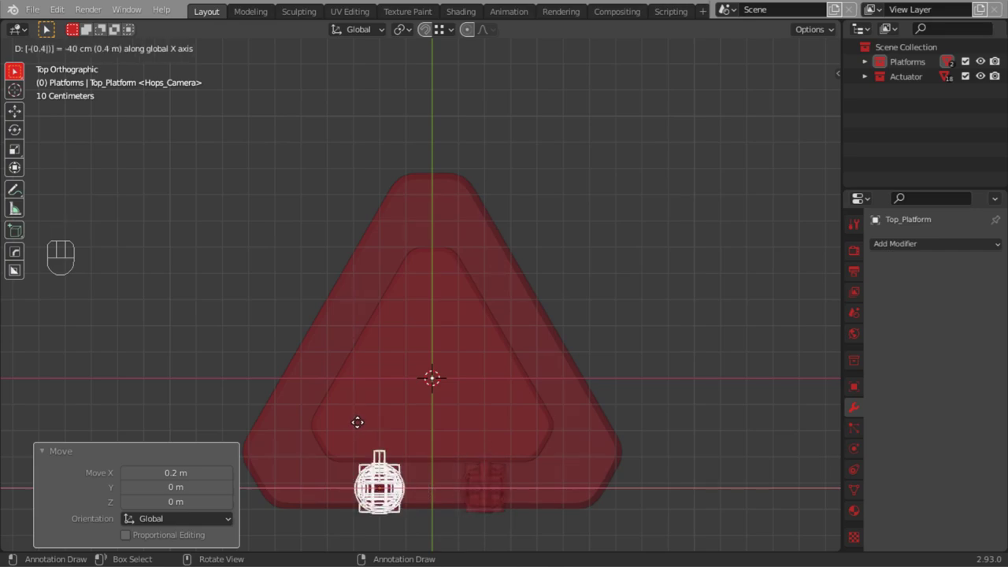
Orbit to check the duplicate actuator sitting 0.4 m beside the first along the lower edge
{"action": "left_click_drag", "start_coordinate": [334, 478], "coordinate": [388, 398]}
{"action": "left_click_drag", "start_coordinate": [335, 345], "coordinate": [377, 234]}
{"action": "left_click_drag", "start_coordinate": [370, 358], "coordinate": [421, 323]}
{"action": "left_click_drag", "start_coordinate": [402, 304], "coordinate": [410, 264]}
{"action": "left_click_drag", "start_coordinate": [449, 286], "coordinate": [467, 249]}
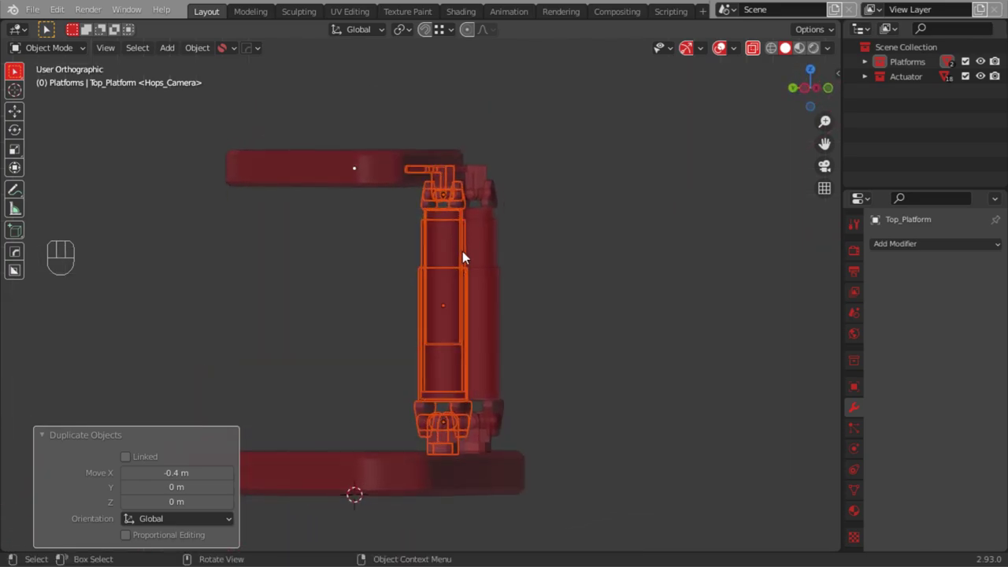
{"action": "left_click_drag", "start_coordinate": [512, 216], "coordinate": [433, 444]}
{"action": "left_click_drag", "start_coordinate": [490, 256], "coordinate": [387, 309]}
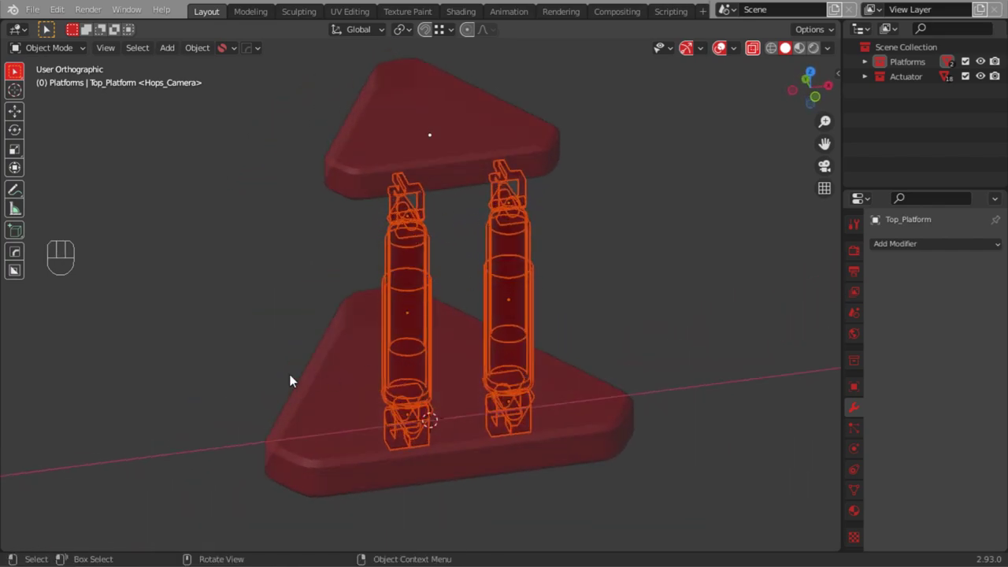
Set the transform pivot to 3D Cursor, return to top view and box-select both actuators
{"action": "left_click", "coordinate": [434, 34]}
{"action": "left_click", "coordinate": [435, 34]}
{"action": "left_click_drag", "start_coordinate": [411, 34], "coordinate": [420, 60]}
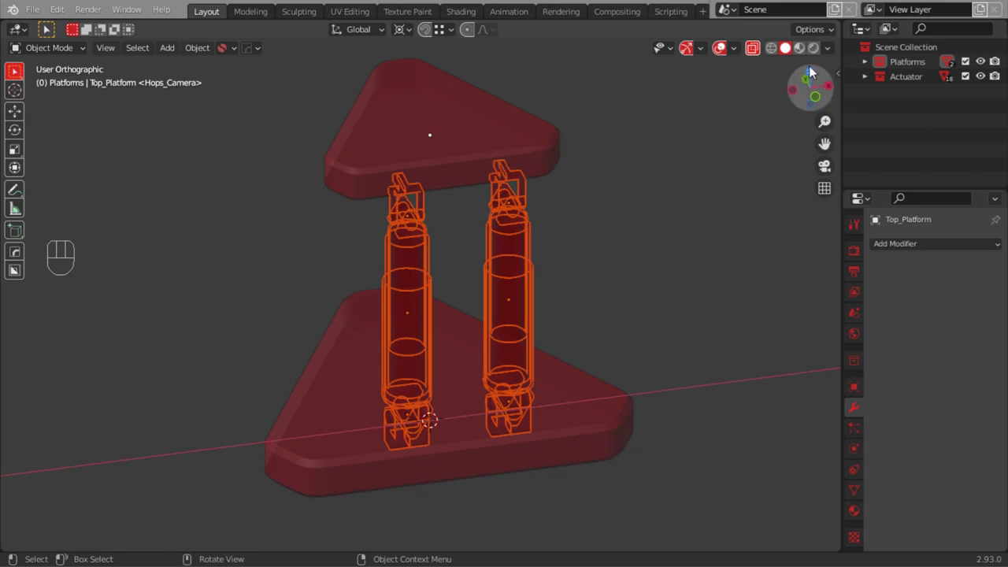
{"action": "left_click", "coordinate": [815, 73]}
{"action": "left_click_drag", "start_coordinate": [371, 242], "coordinate": [416, 327]}
Duplicate the actuator pair twice, rotating each copy 120° on Z about the cursor for six actuators
{"action": "key", "text": "shift+d"}
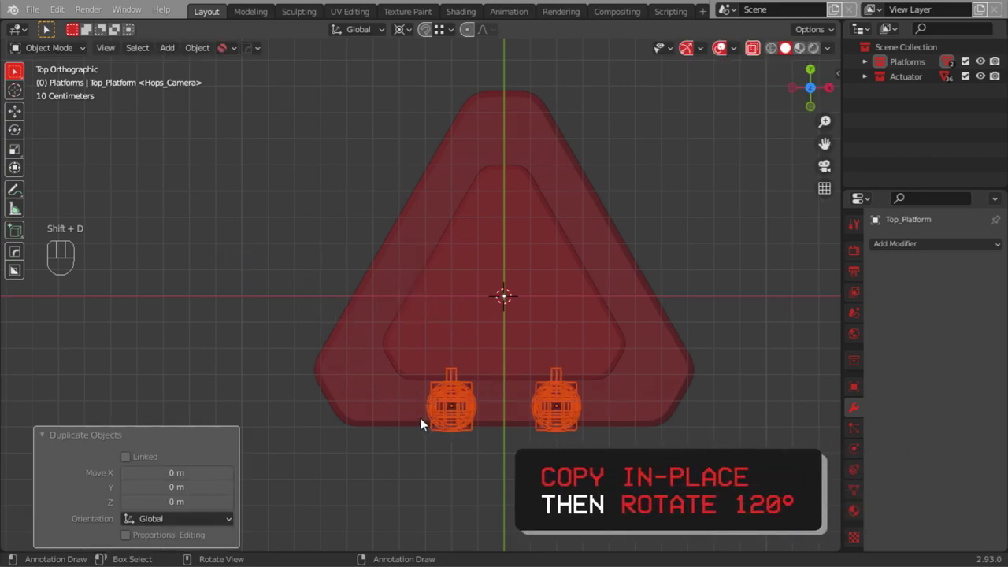
{"action": "key", "text": "r"}
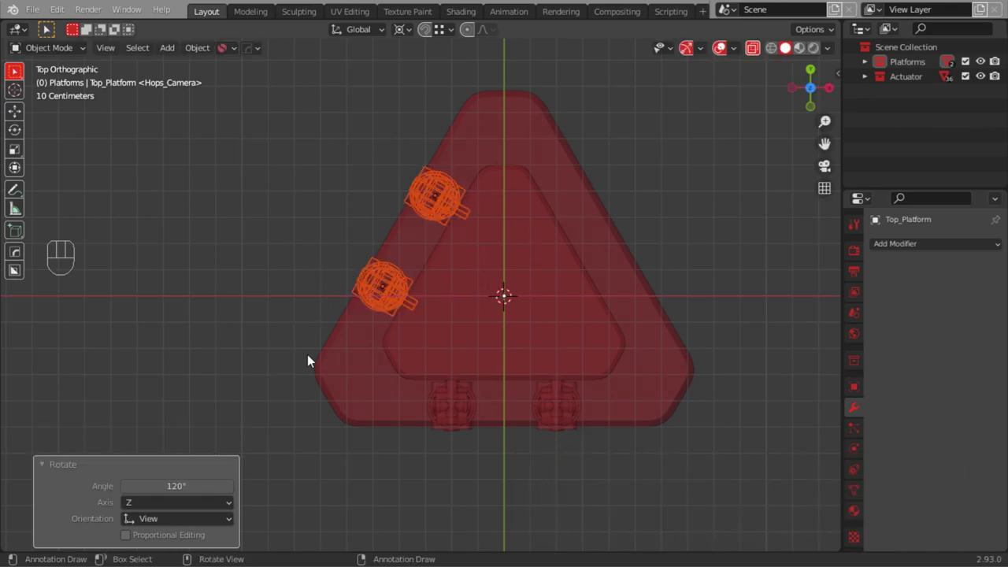
{"action": "key", "text": "shift+d"}
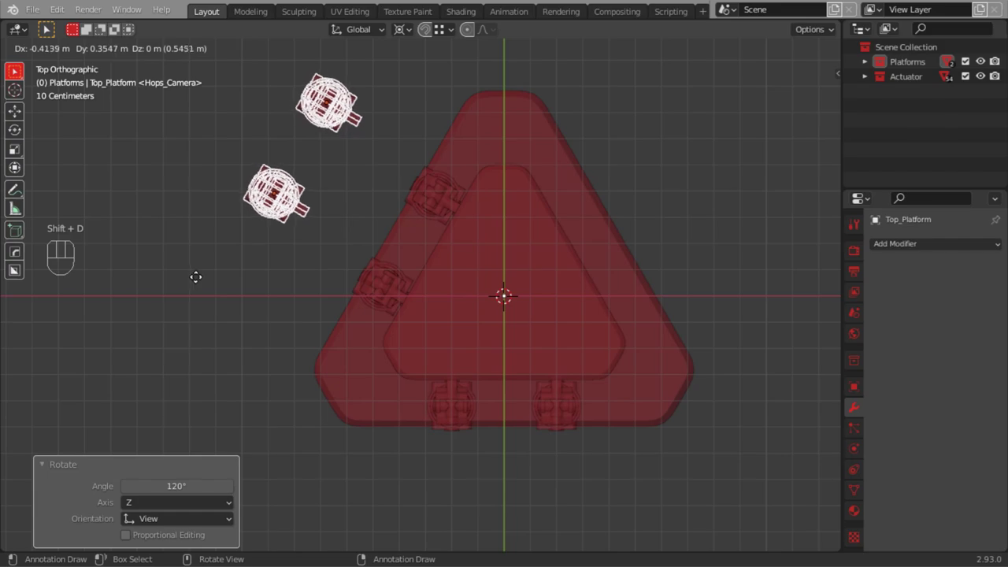
{"action": "key", "text": "r"}
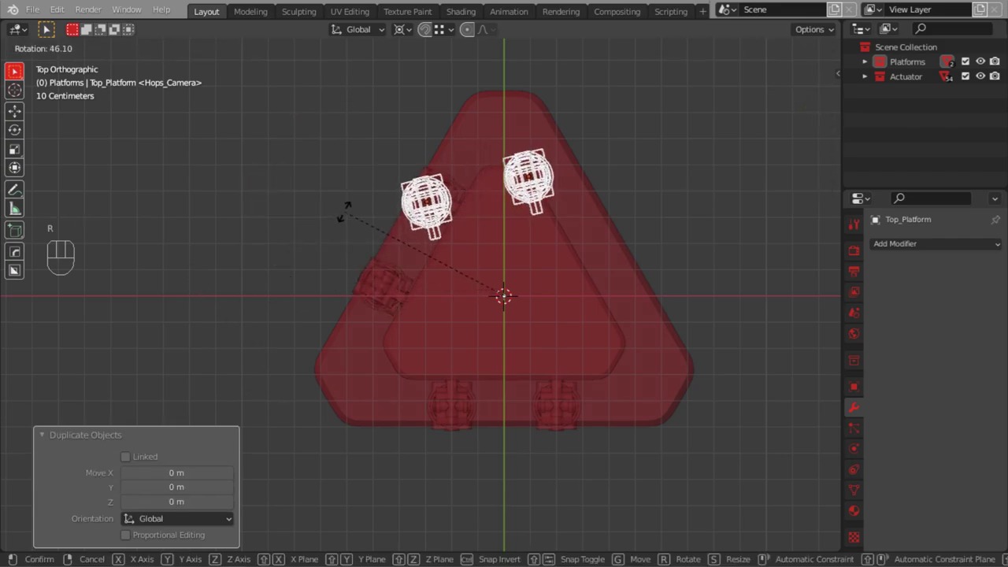
Orbit around the platform to check actuator spacing and switch X-ray off to show it solid
{"action": "left_click_drag", "start_coordinate": [396, 367], "coordinate": [388, 268]}
{"action": "left_click_drag", "start_coordinate": [397, 228], "coordinate": [364, 273]}
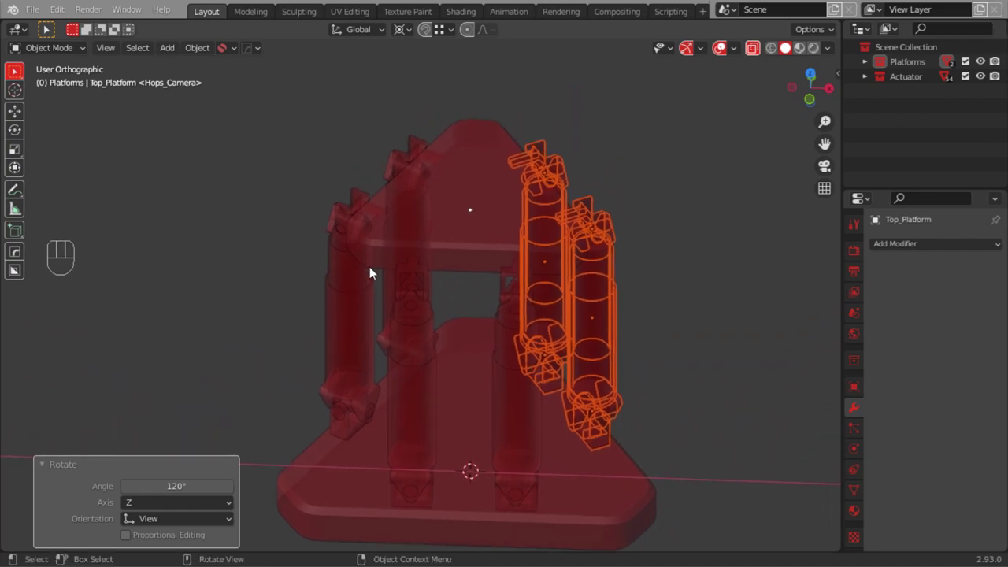
{"action": "left_click_drag", "start_coordinate": [465, 244], "coordinate": [497, 225]}
{"action": "left_click_drag", "start_coordinate": [427, 296], "coordinate": [360, 225]}
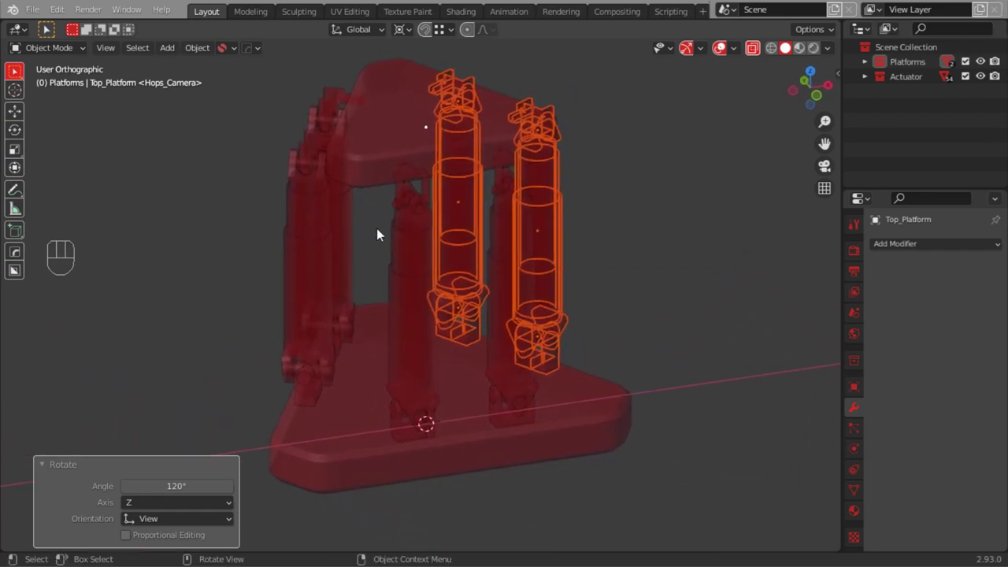
{"action": "left_click_drag", "start_coordinate": [426, 291], "coordinate": [371, 293]}
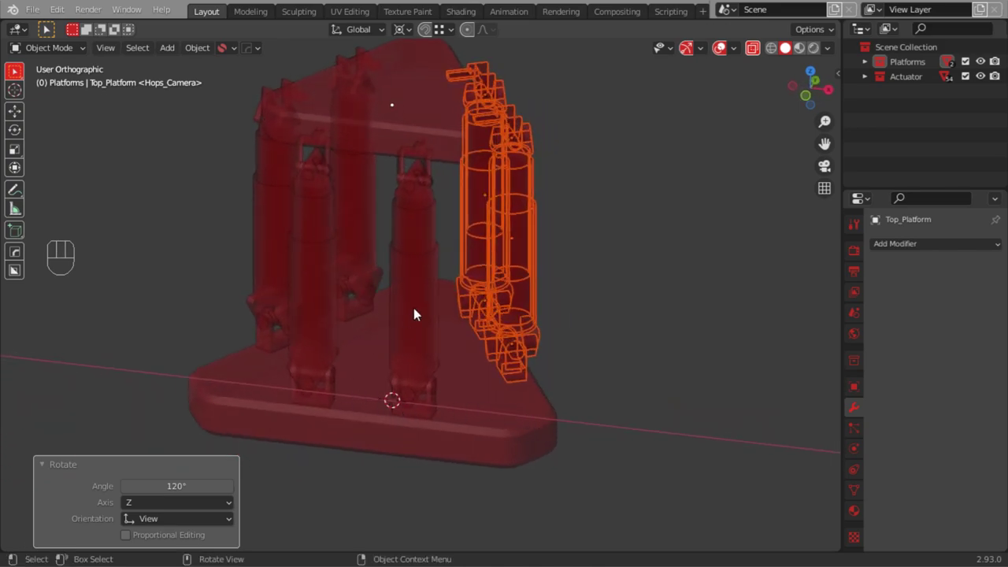
{"action": "left_click_drag", "start_coordinate": [355, 300], "coordinate": [453, 342]}
{"action": "left_click_drag", "start_coordinate": [404, 340], "coordinate": [506, 365]}
{"action": "left_click_drag", "start_coordinate": [453, 333], "coordinate": [292, 293]}
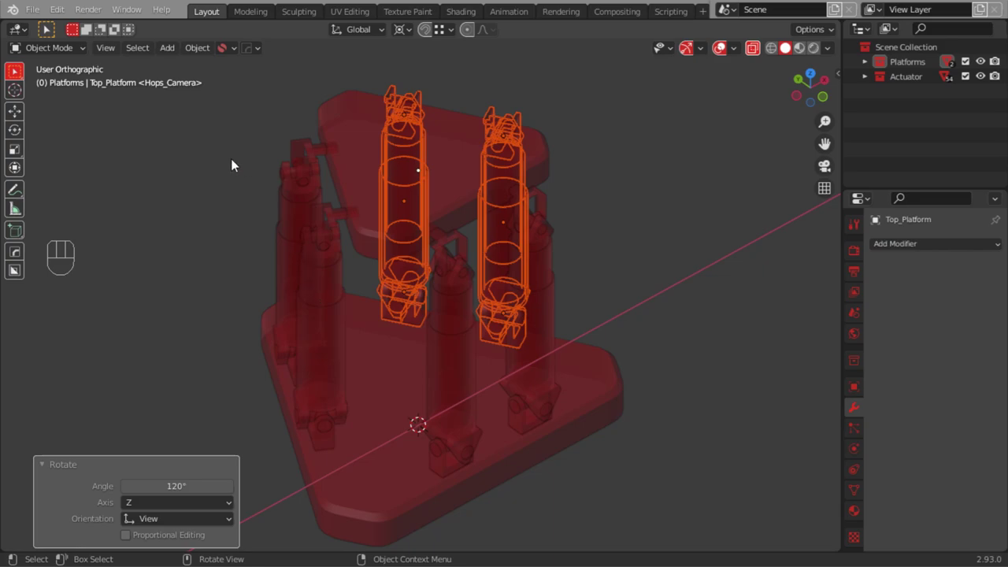
{"action": "left_click_drag", "start_coordinate": [400, 388], "coordinate": [437, 421]}
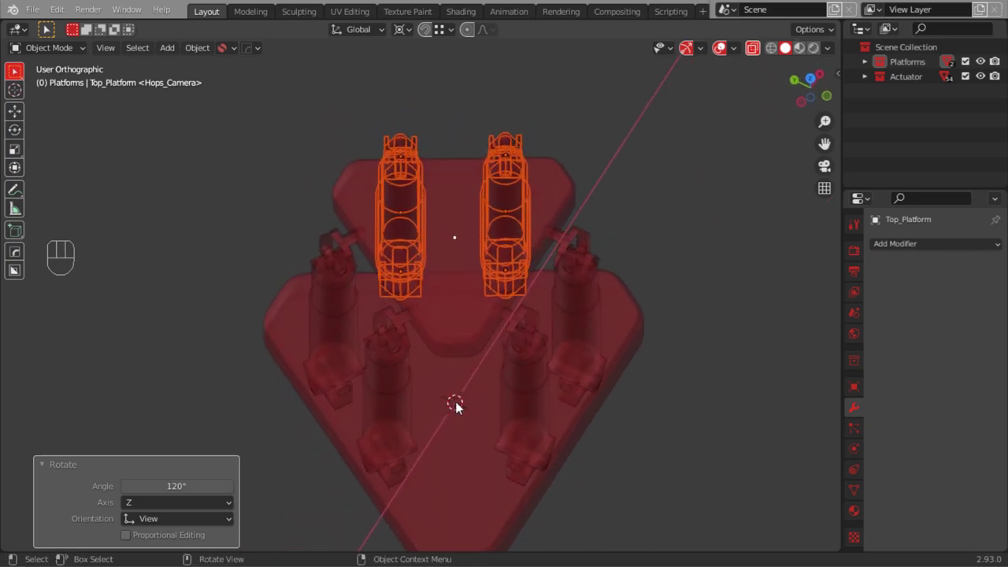
{"action": "left_click_drag", "start_coordinate": [243, 330], "coordinate": [486, 283]}
{"action": "left_click_drag", "start_coordinate": [516, 285], "coordinate": [465, 385]}
{"action": "left_click_drag", "start_coordinate": [470, 369], "coordinate": [466, 364]}
{"action": "left_click", "coordinate": [759, 55]}
{"action": "left_click_drag", "start_coordinate": [488, 289], "coordinate": [462, 285]}
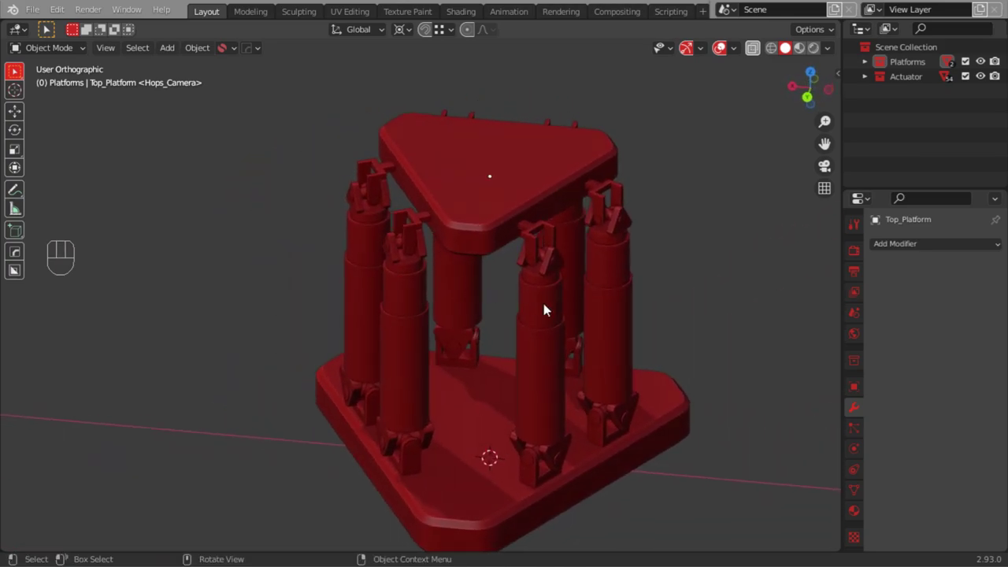
Orbit around the finished six-actuator hexapod to view it from several angles, ending at the front
{"action": "left_click_drag", "start_coordinate": [568, 339], "coordinate": [522, 285]}
{"action": "left_click_drag", "start_coordinate": [539, 325], "coordinate": [512, 328]}
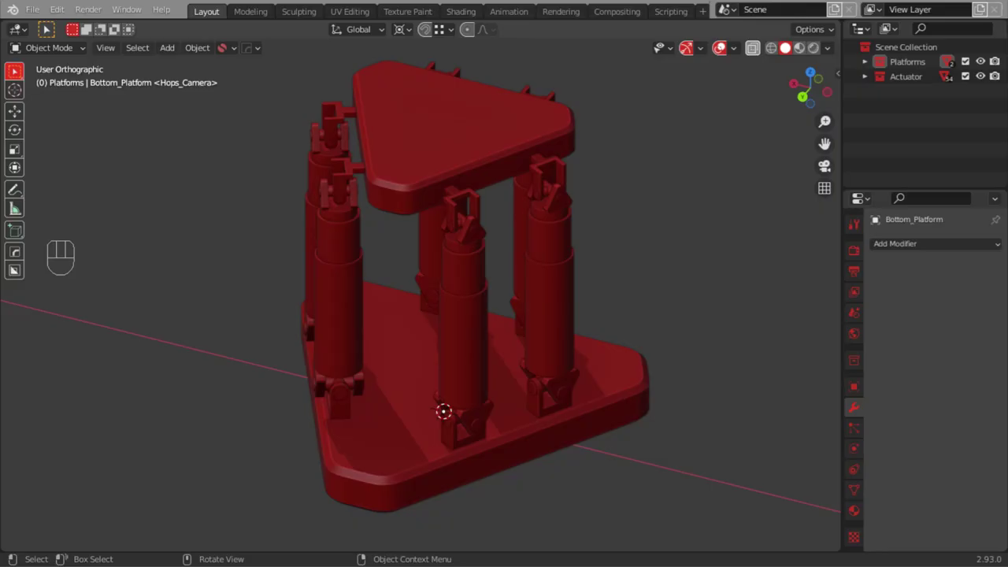
{"action": "left_click_drag", "start_coordinate": [768, 378], "coordinate": [527, 391]}
{"action": "left_click_drag", "start_coordinate": [488, 347], "coordinate": [578, 354]}
{"action": "left_click_drag", "start_coordinate": [583, 349], "coordinate": [674, 344]}
{"action": "left_click_drag", "start_coordinate": [654, 353], "coordinate": [545, 370]}
{"action": "left_click_drag", "start_coordinate": [509, 384], "coordinate": [484, 384]}
{"action": "left_click_drag", "start_coordinate": [483, 373], "coordinate": [479, 299]}
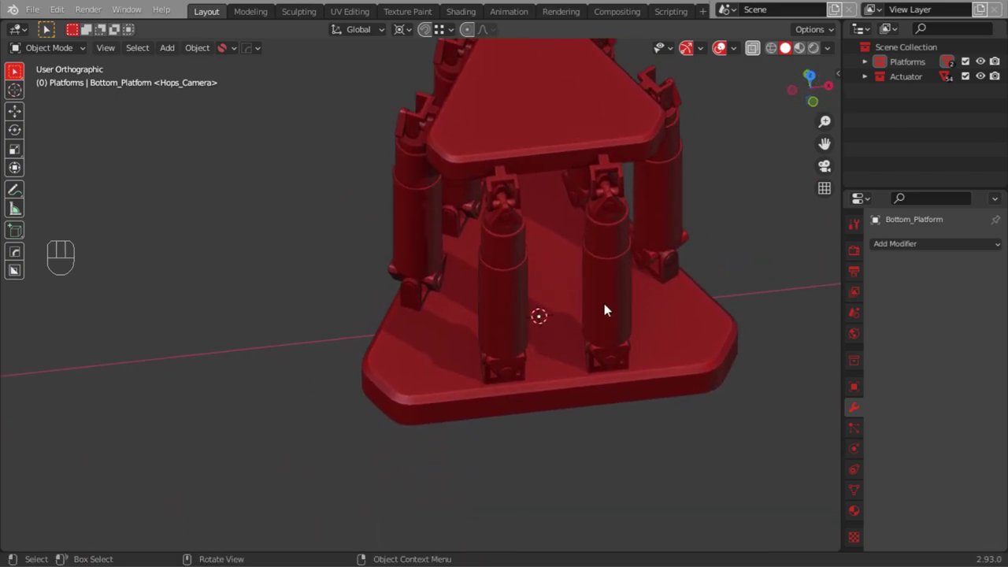
Add a single-bone armature, enter Edit Mode and snap the 3D cursor to one actuator's lower cardan joint
{"action": "key", "text": "shift+a"}
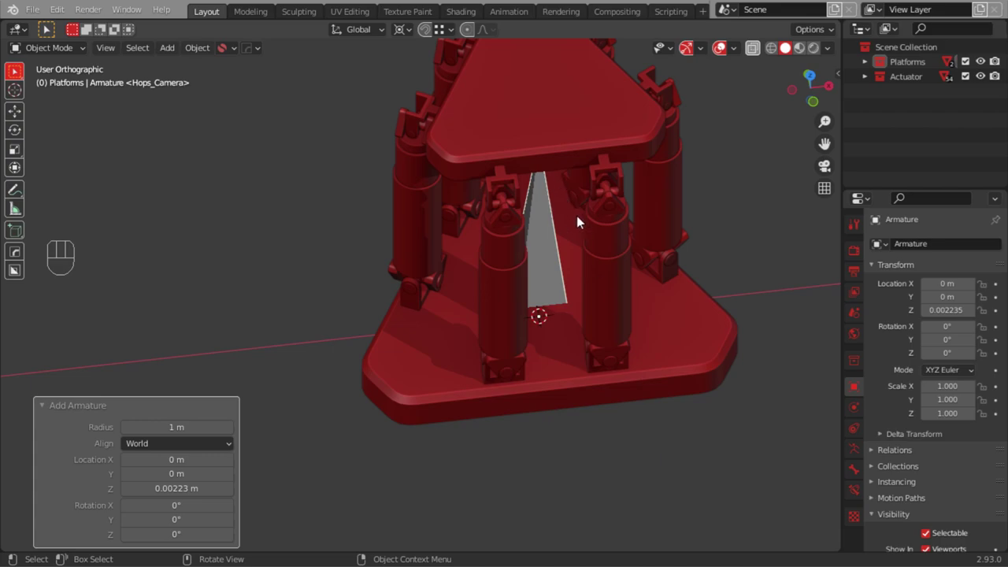
{"action": "key", "text": "Tab"}
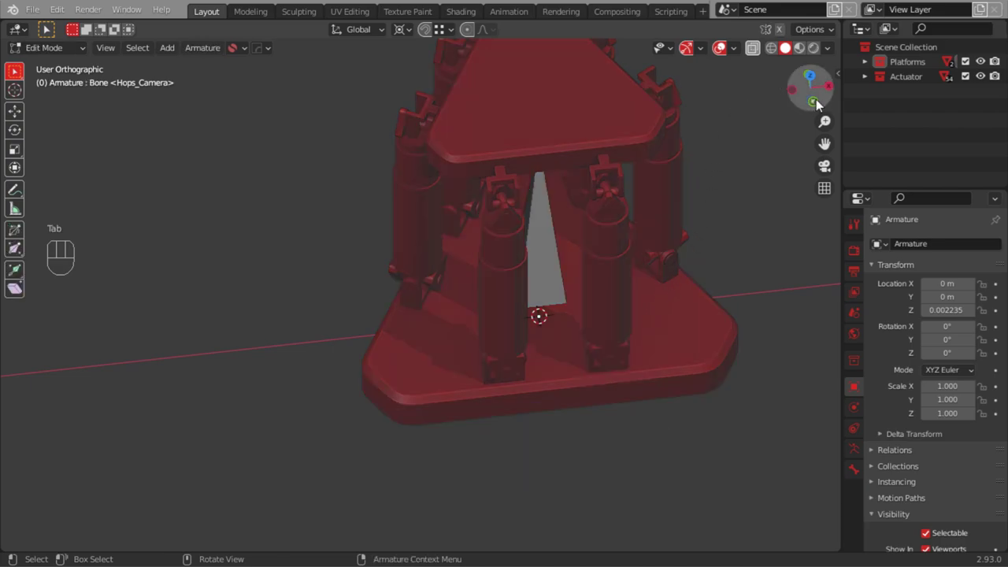
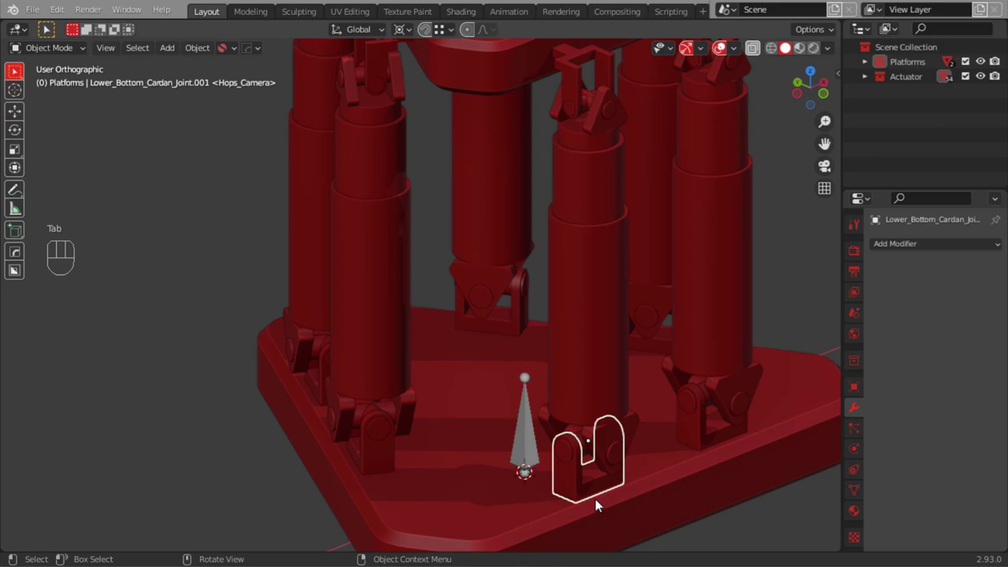
{"action": "key", "text": "shift+s"}
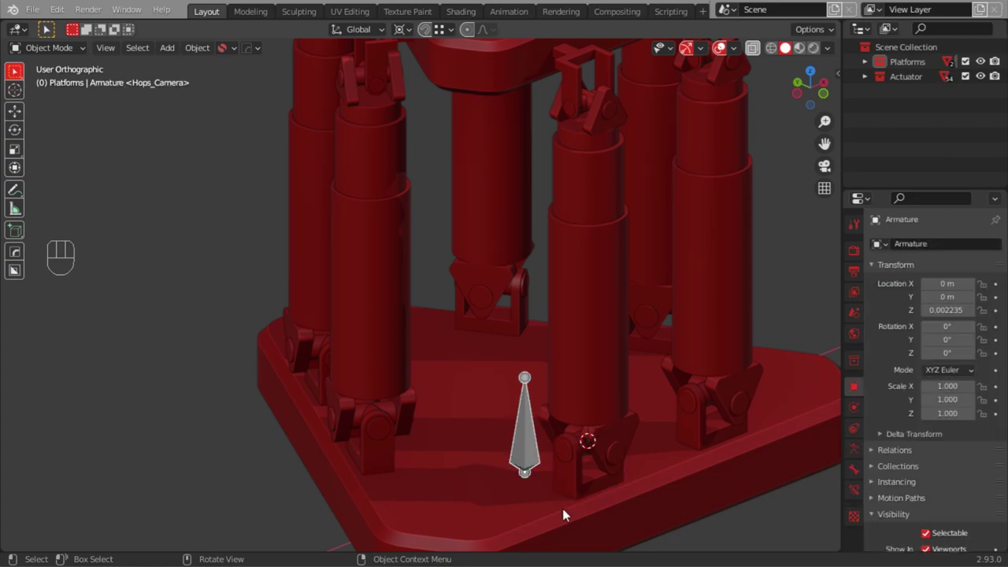
Snap the bone to the cursor with Shift+S, check it from front view and leave Edit Mode
{"action": "key", "text": "Tab"}
{"action": "key", "text": "shift+s"}
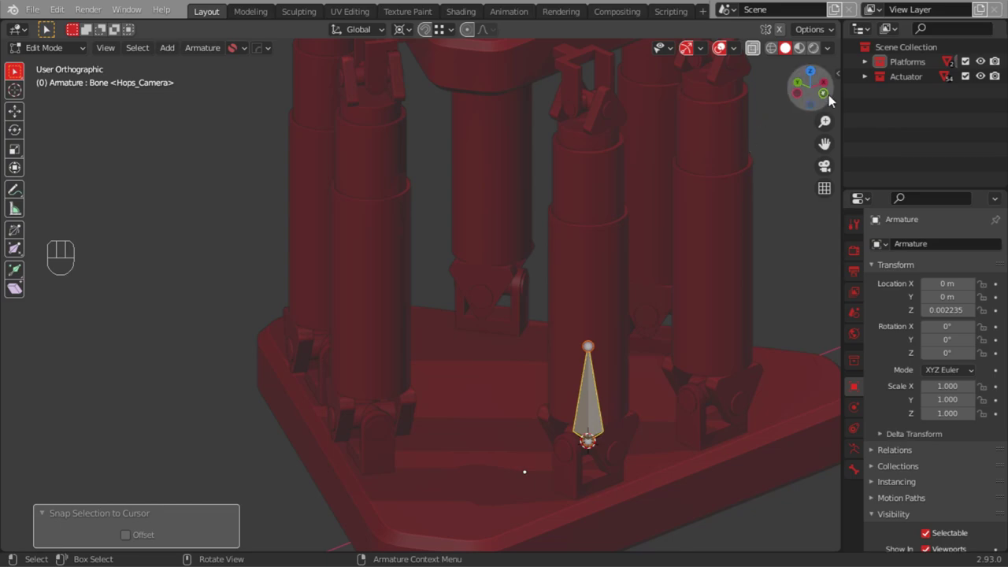
{"action": "left_click", "coordinate": [823, 95]}
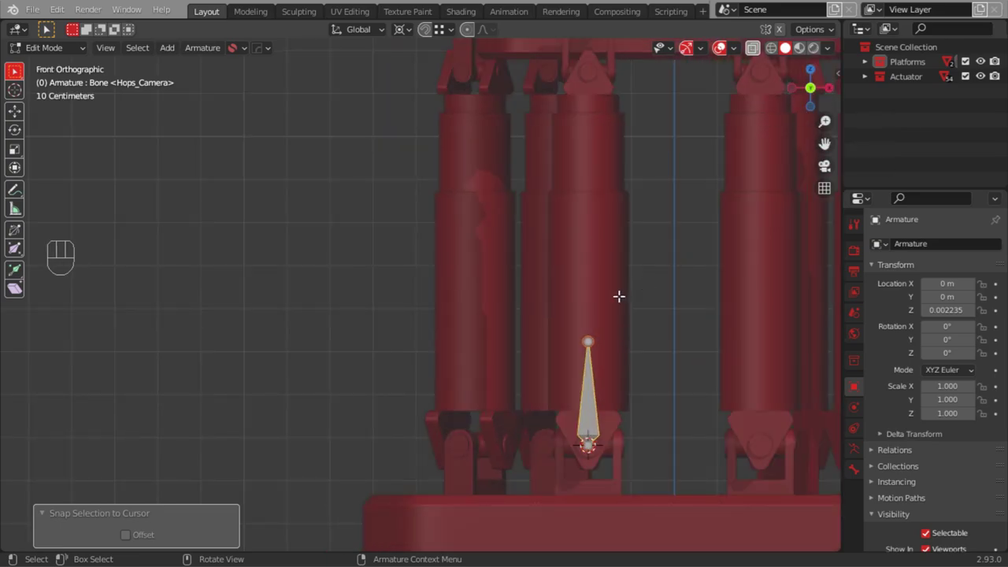
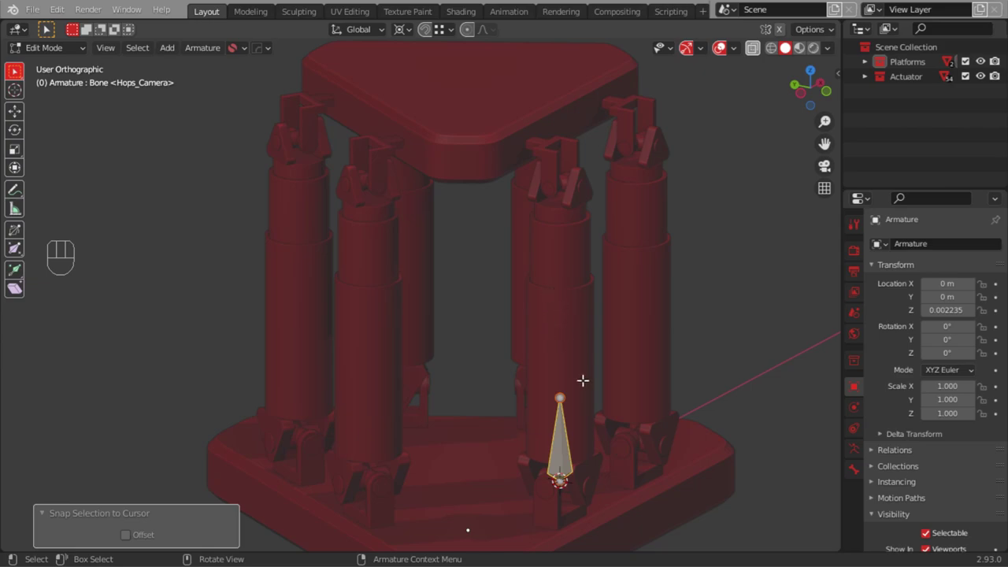
{"action": "key", "text": "Tab"}
Snap the 3D cursor to the actuator's upper shaft joint and return to editing the armature
{"action": "left_click", "coordinate": [581, 190]}
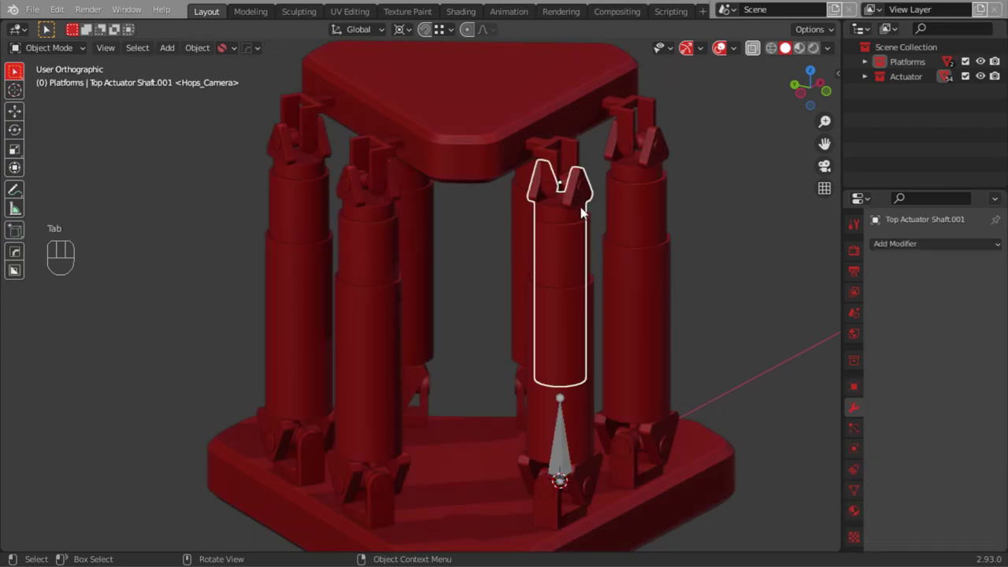
{"action": "key", "text": "shift+s"}
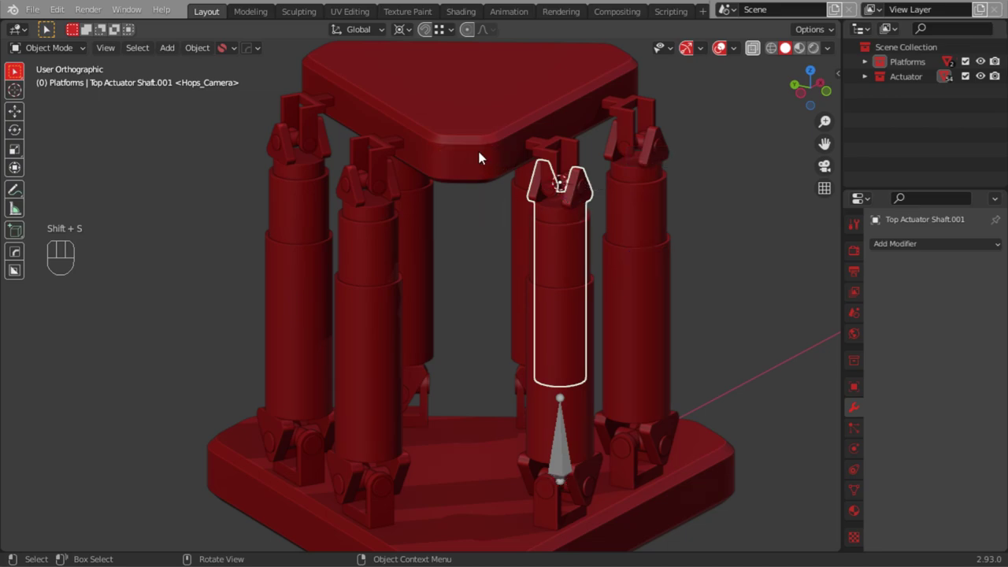
{"action": "key", "text": "Tab"}
{"action": "key", "text": "Tab"}
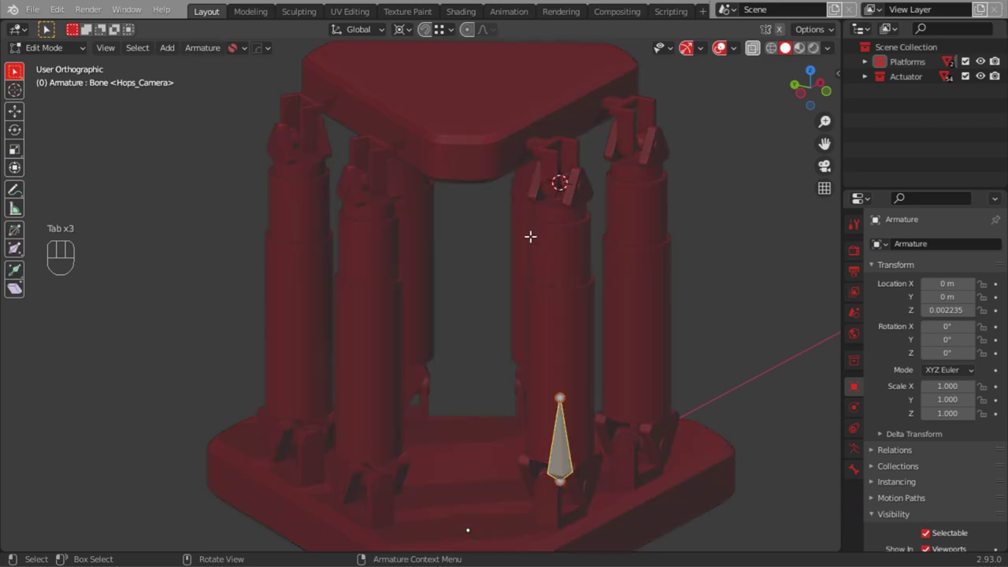
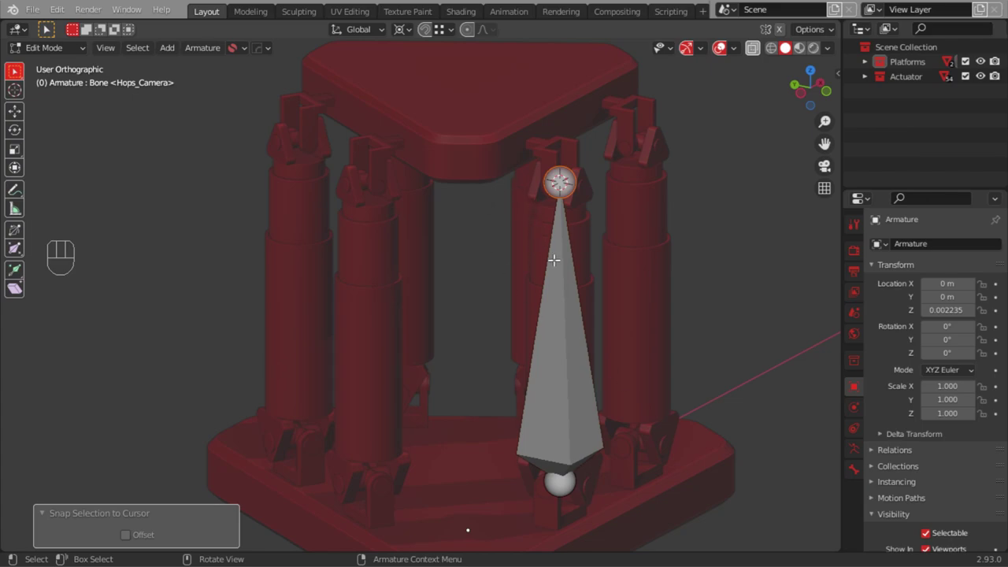
Duplicate the stretched bone with Shift+D and move the copy up to the upper joint
{"action": "key", "text": "shift+d"}
{"action": "key", "text": "a"}
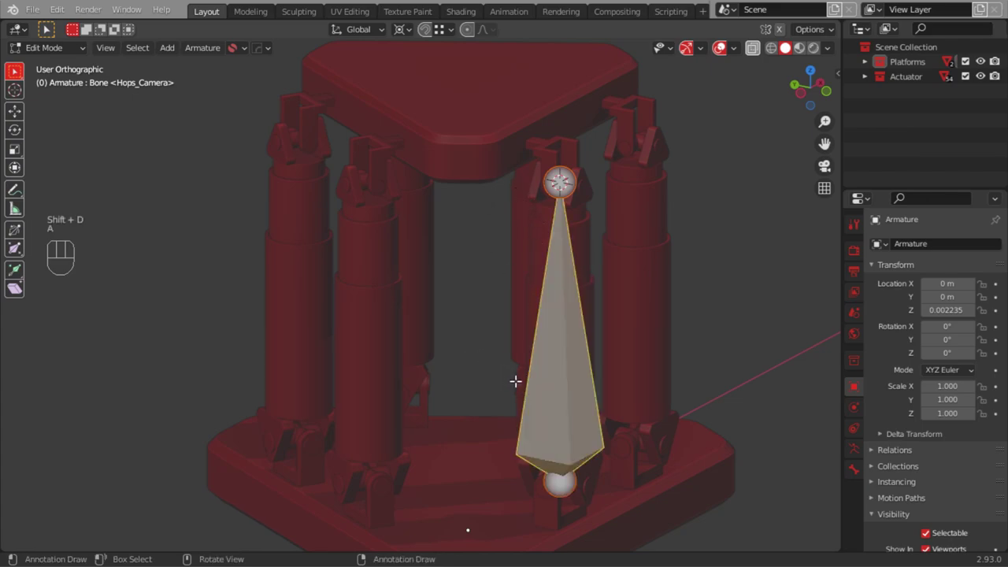
{"action": "key", "text": "shift+d"}
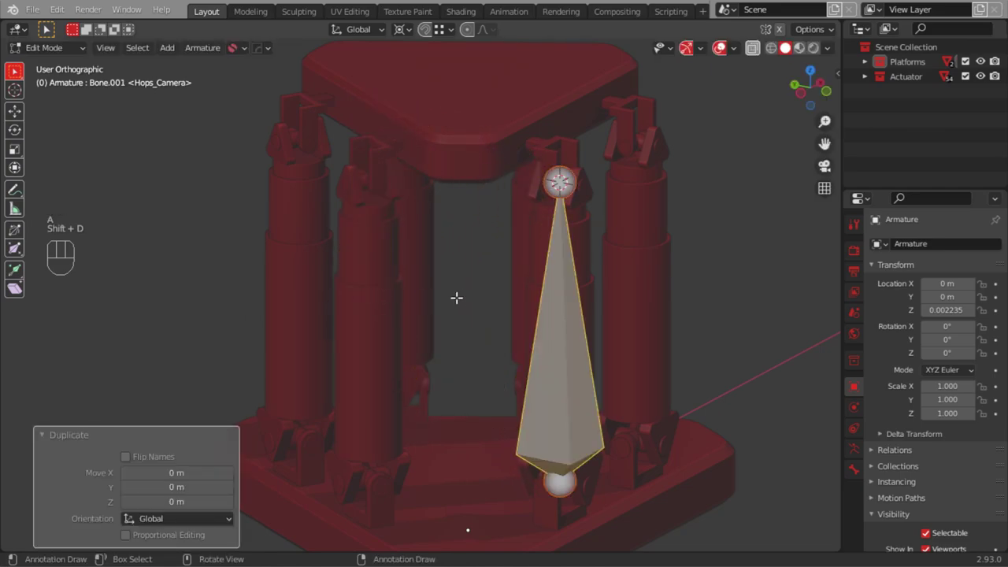
{"action": "left_click_drag", "start_coordinate": [207, 56], "coordinate": [248, 231]}
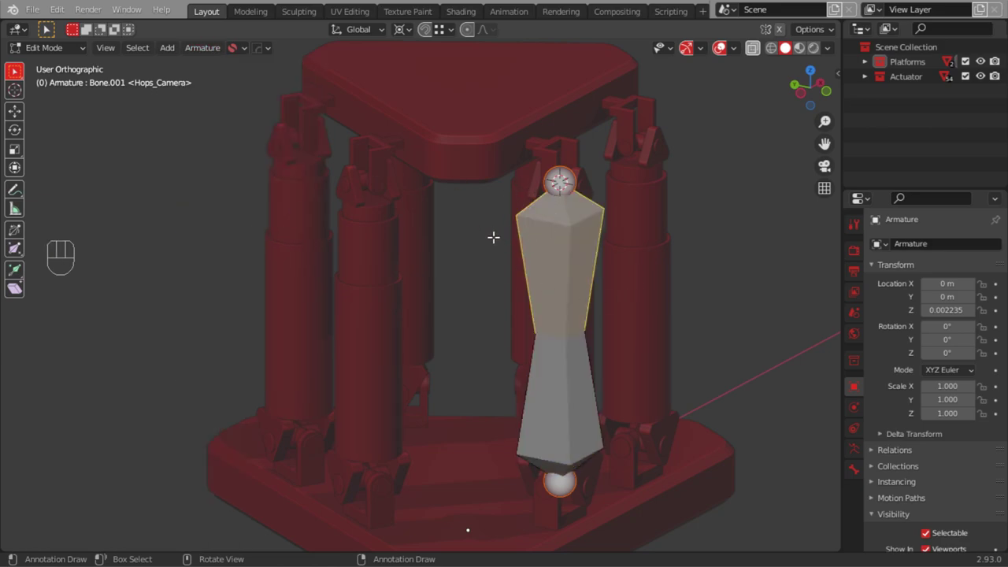
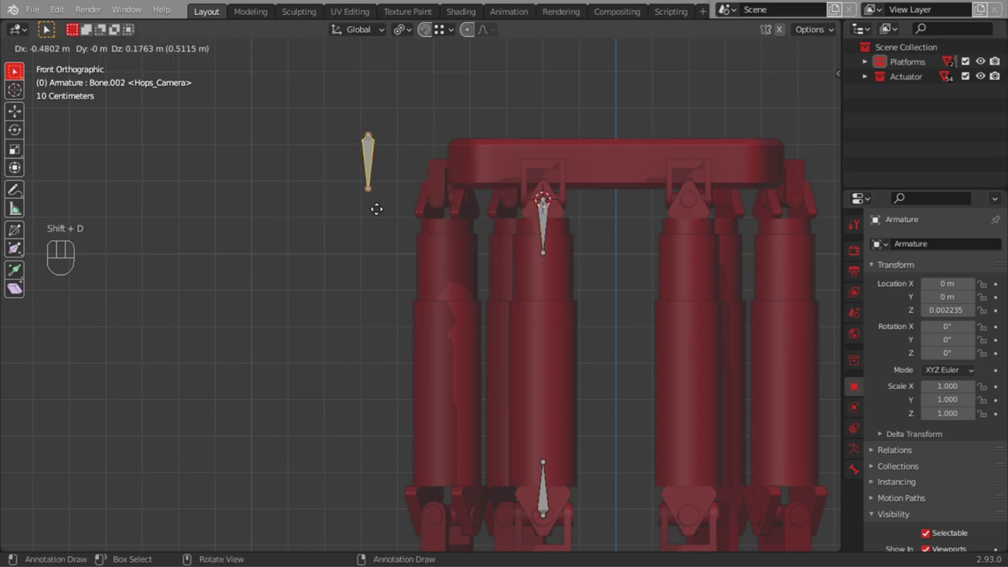
Duplicate the upper and lower joint bones, then add a new control bone moved to the platform centre
{"action": "key", "text": "r"}
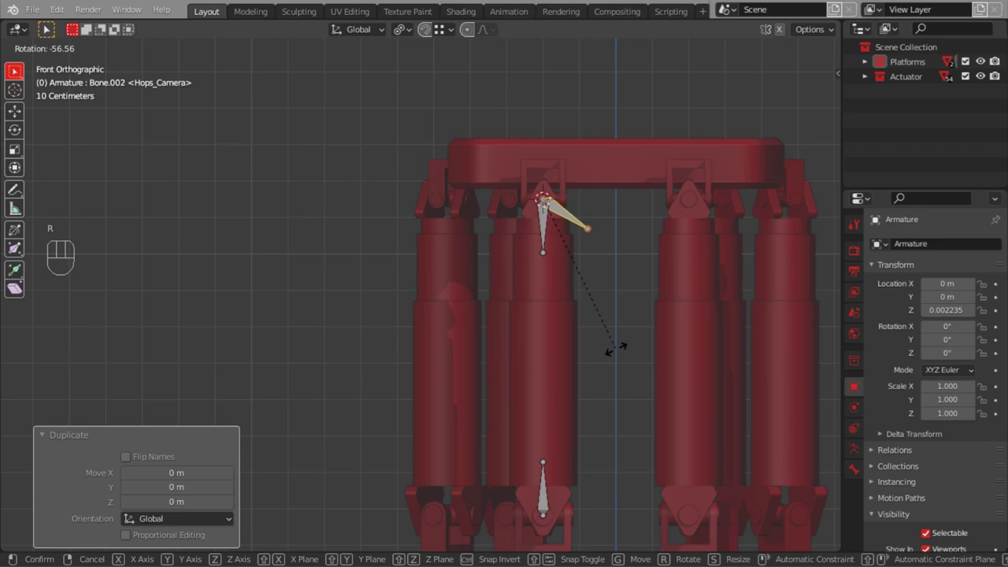
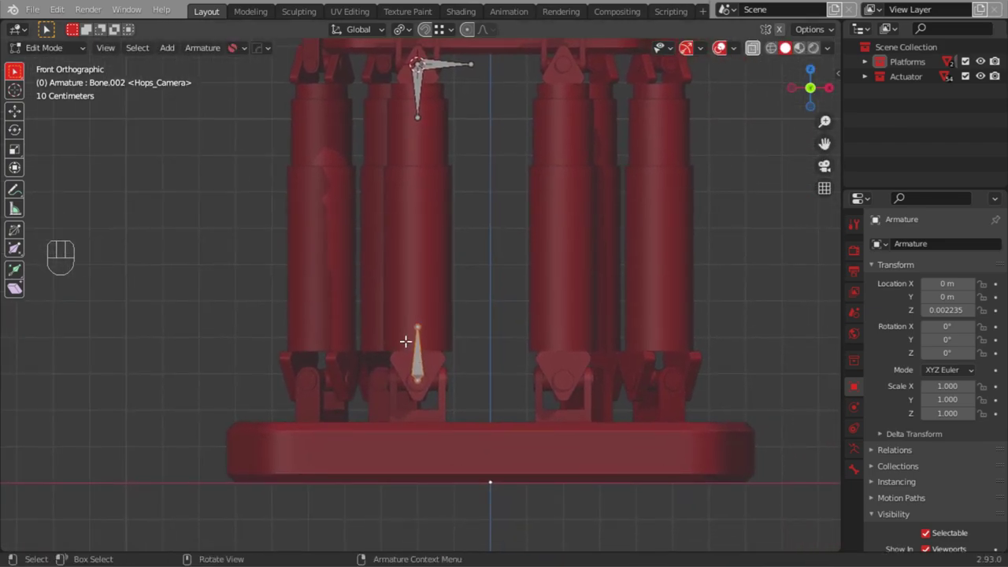
{"action": "key", "text": "shift+d"}
{"action": "key", "text": "r"}
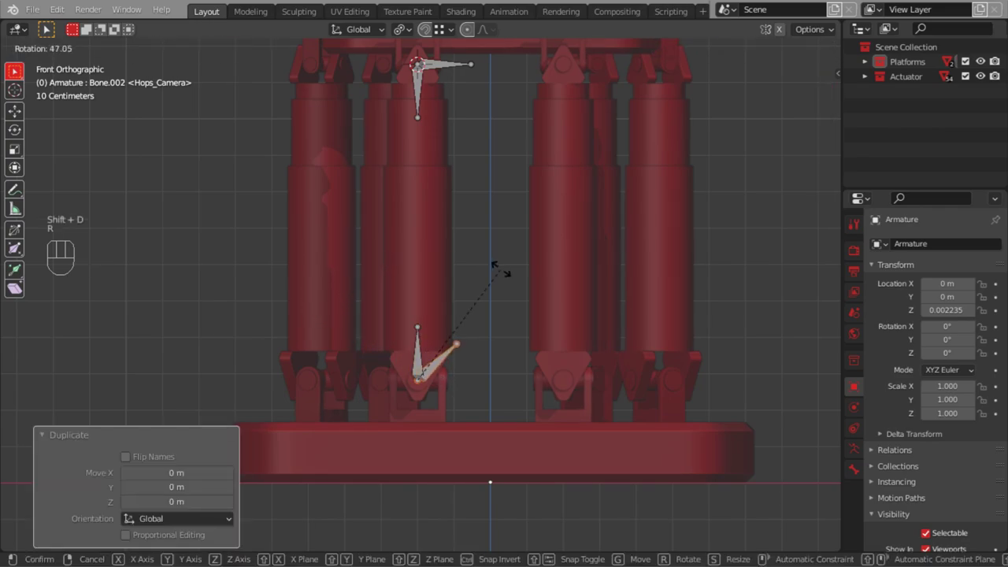
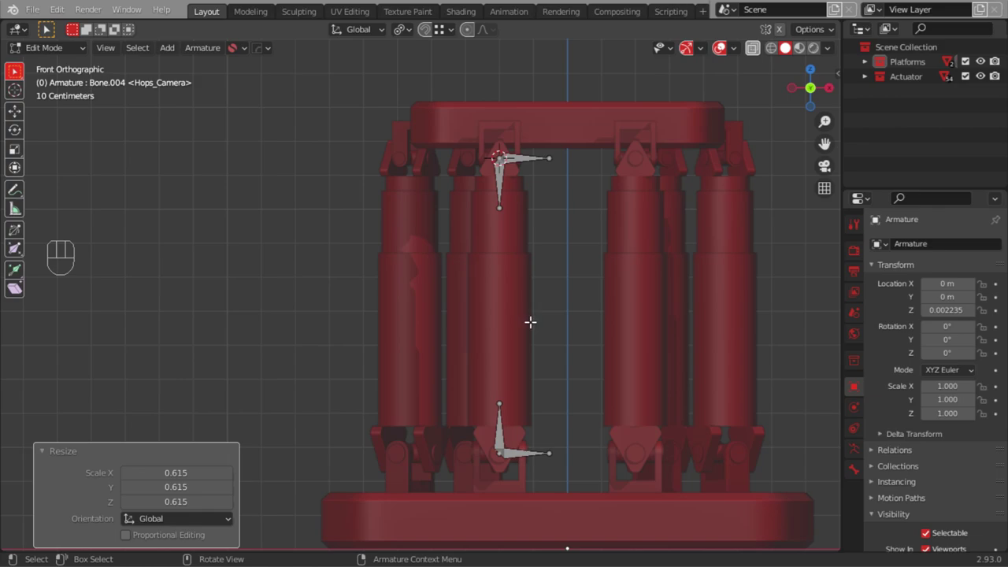
{"action": "key", "text": "shift+a"}
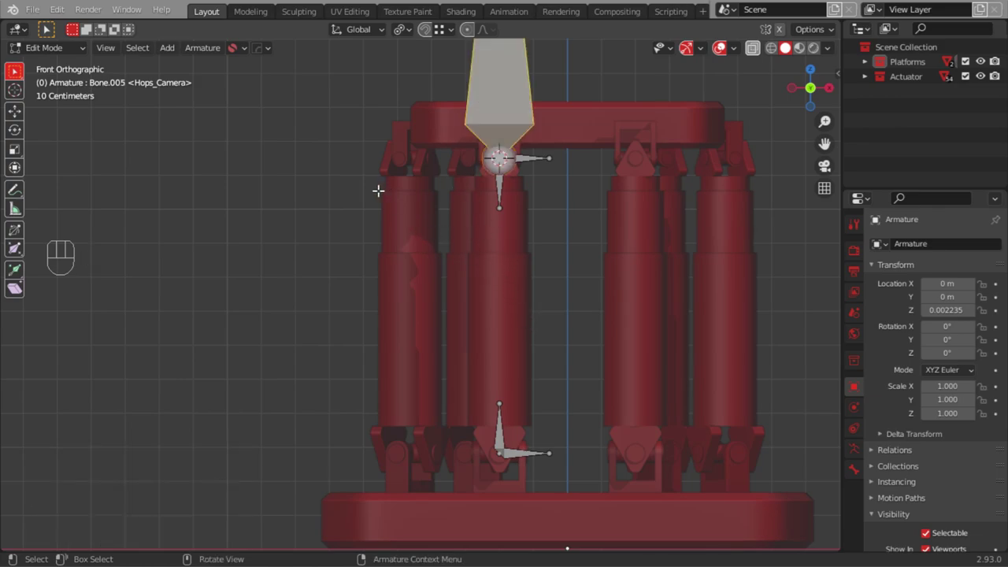
{"action": "key", "text": "g"}
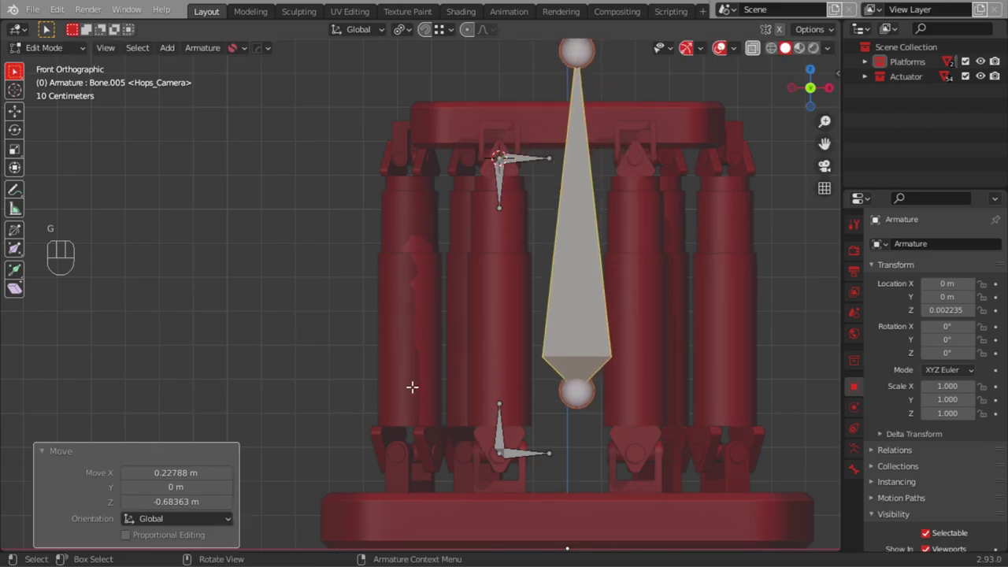
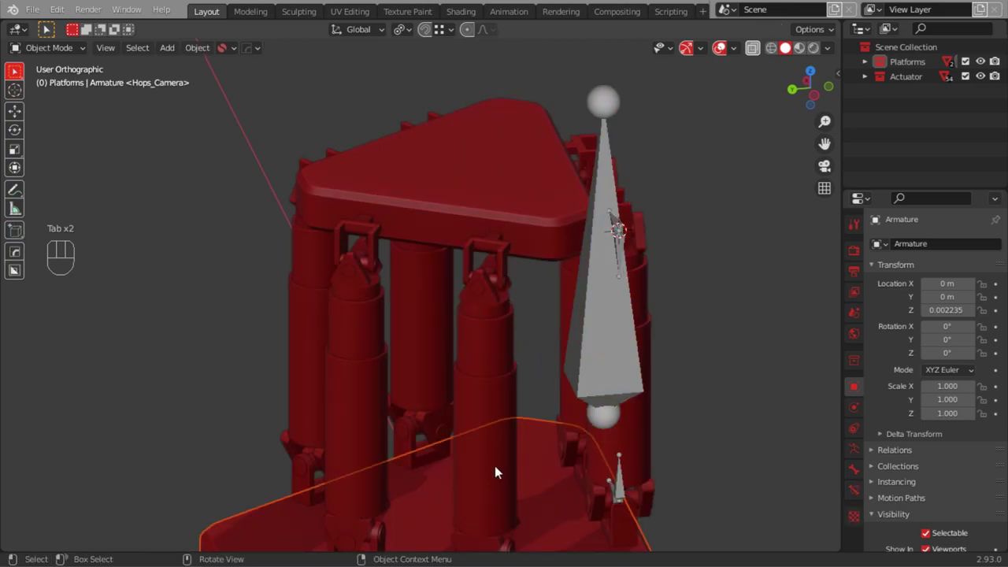
Snap the control bone to the 3D cursor on the central axis and shrink it to 0.215 scale
{"action": "left_click_drag", "start_coordinate": [519, 426], "coordinate": [439, 266]}
{"action": "left_click_drag", "start_coordinate": [452, 315], "coordinate": [433, 341]}
{"action": "key", "text": "shift+s"}
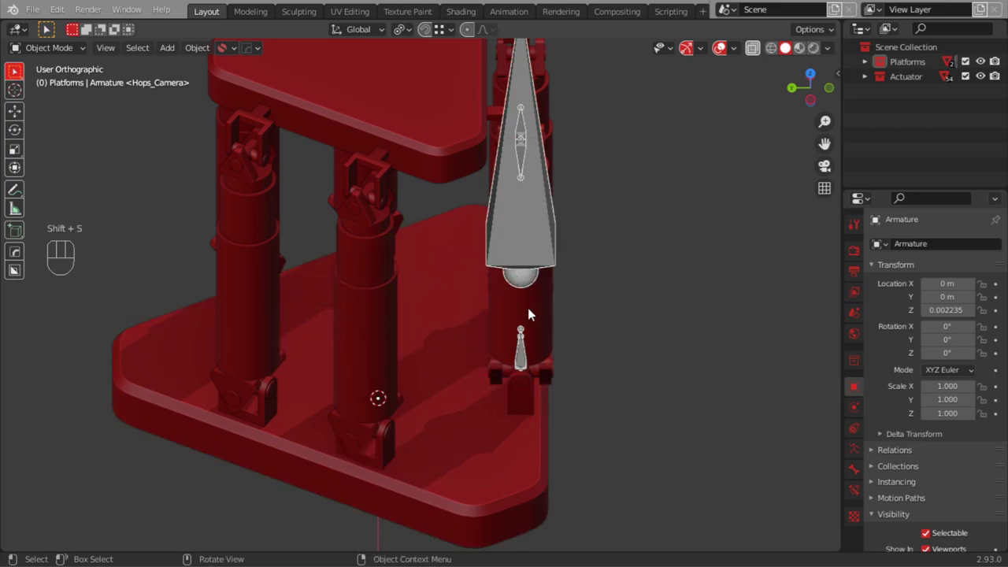
{"action": "key", "text": "Tab"}
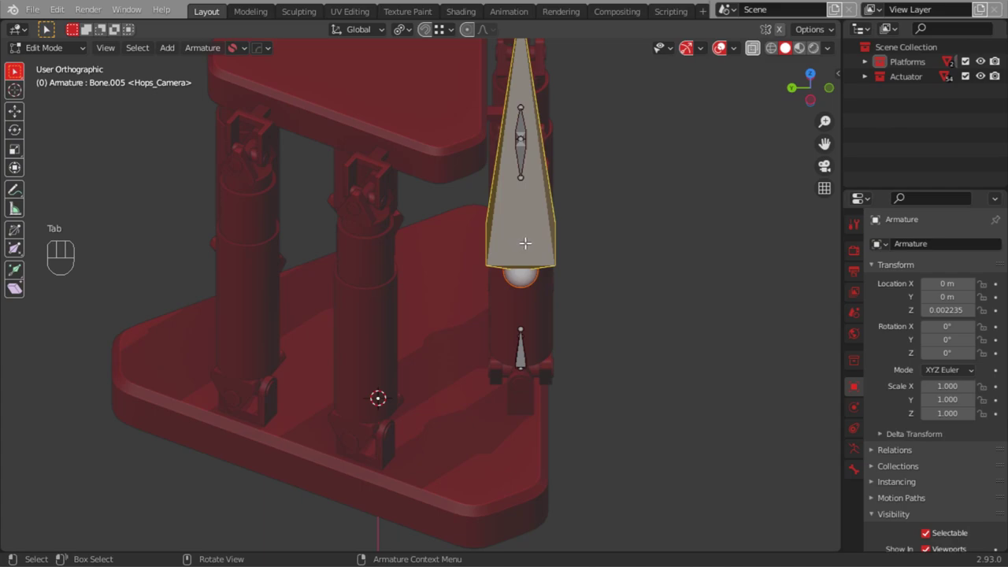
{"action": "key", "text": "shift+s"}
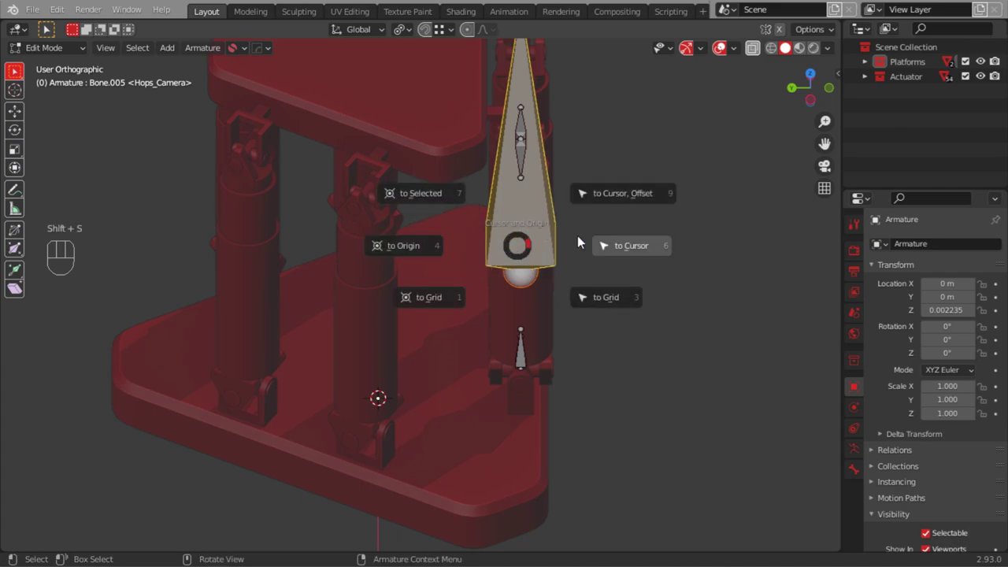
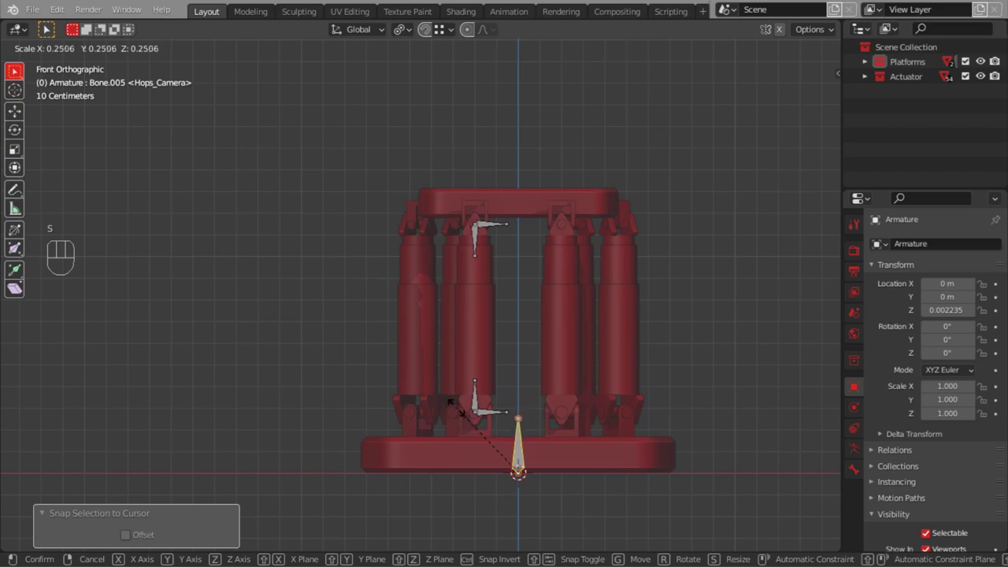
{"action": "key", "text": "g"}
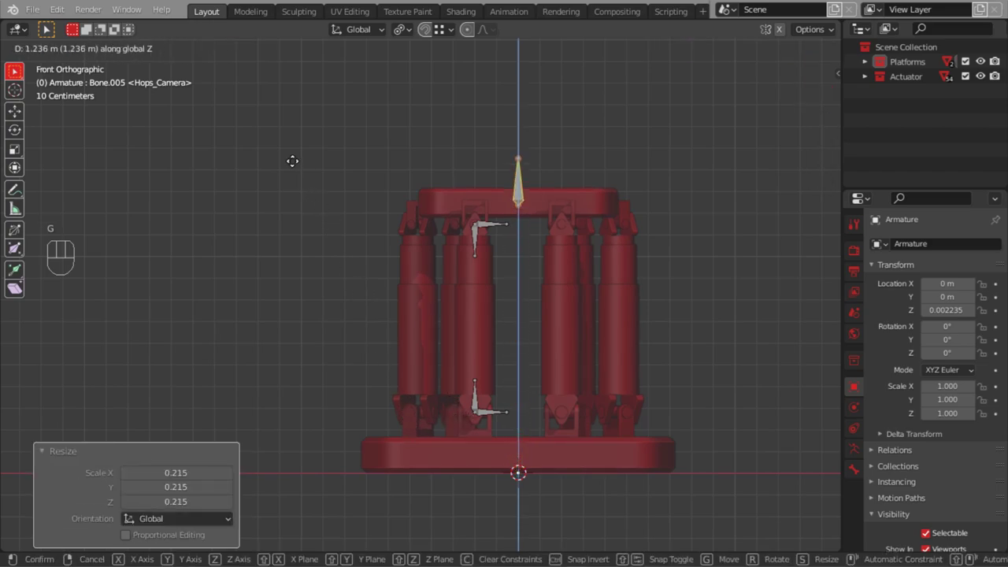
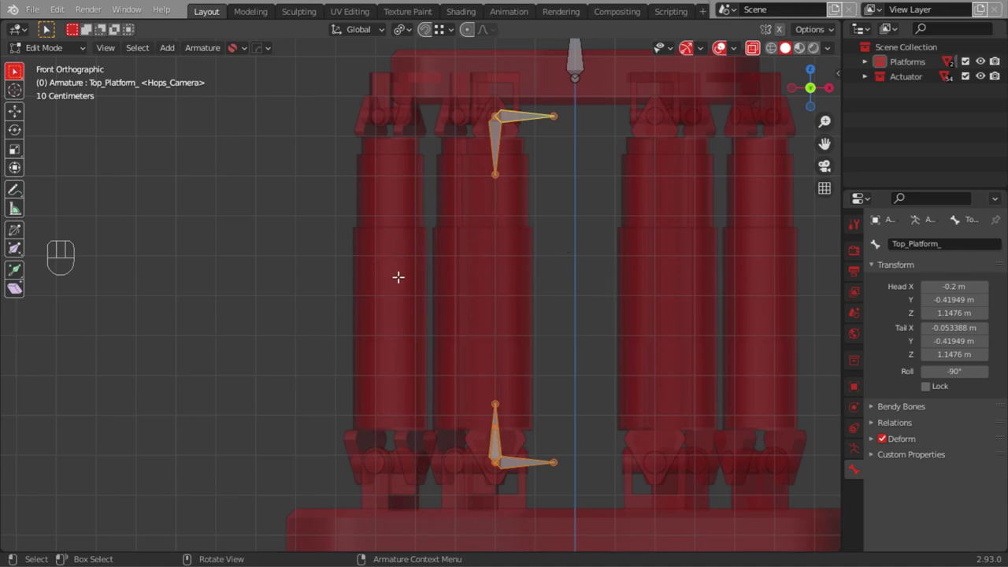
Duplicate the first actuator's top and bottom bone pairs with Shift+D for the neighbouring actuator
{"action": "key", "text": "shift+d"}
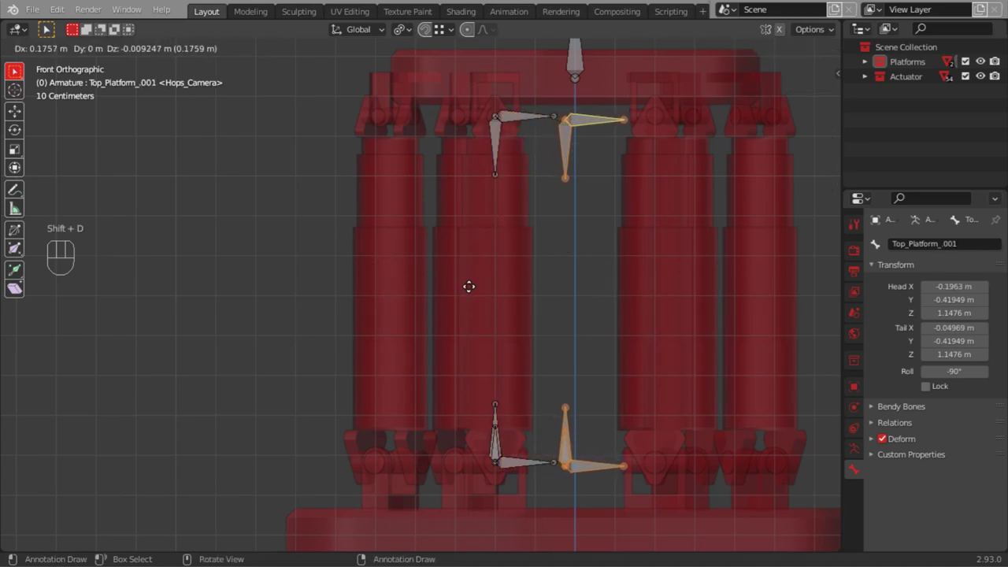
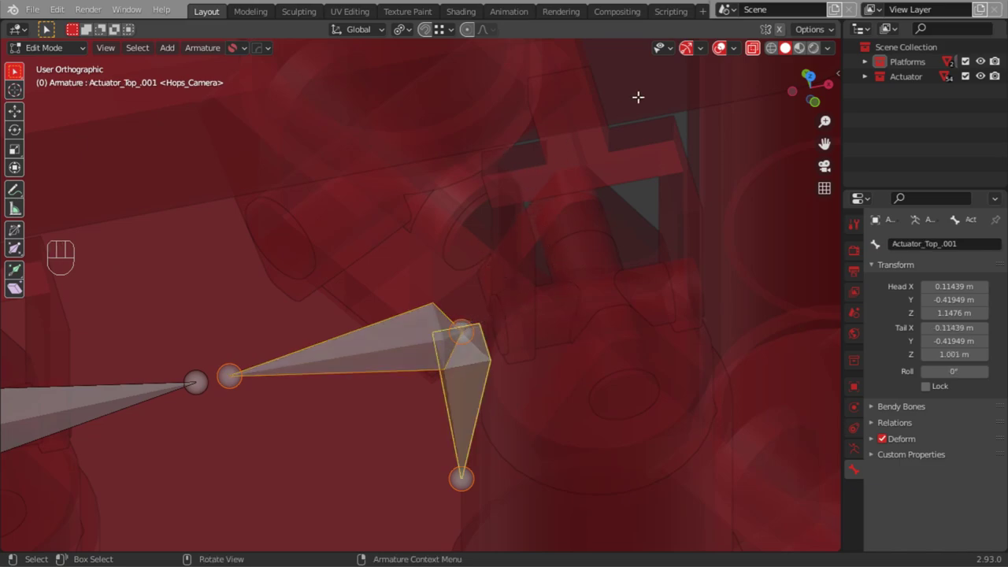
Switch to see-through shading and move the copied bones onto the second actuator's joint centres
{"action": "left_click", "coordinate": [778, 49]}
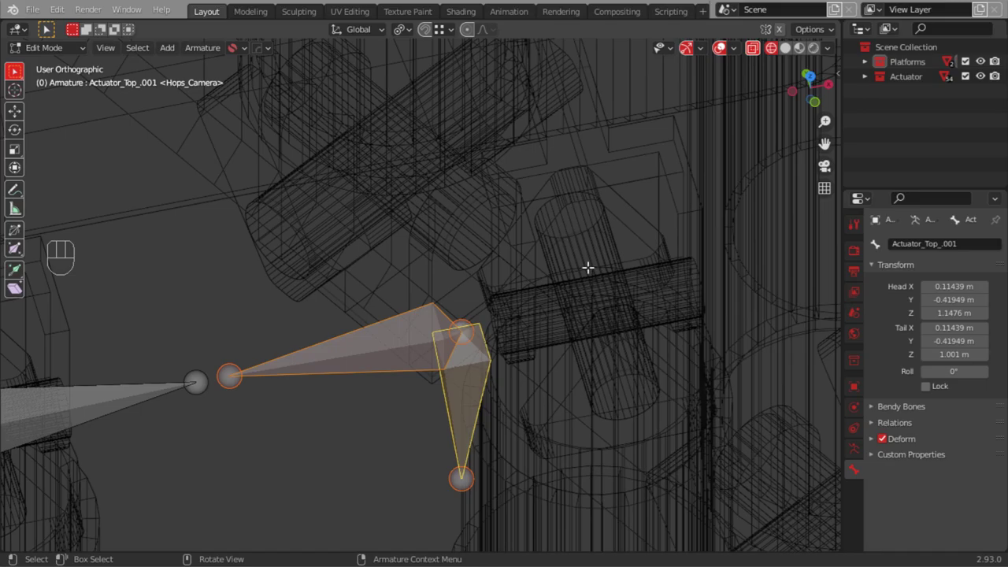
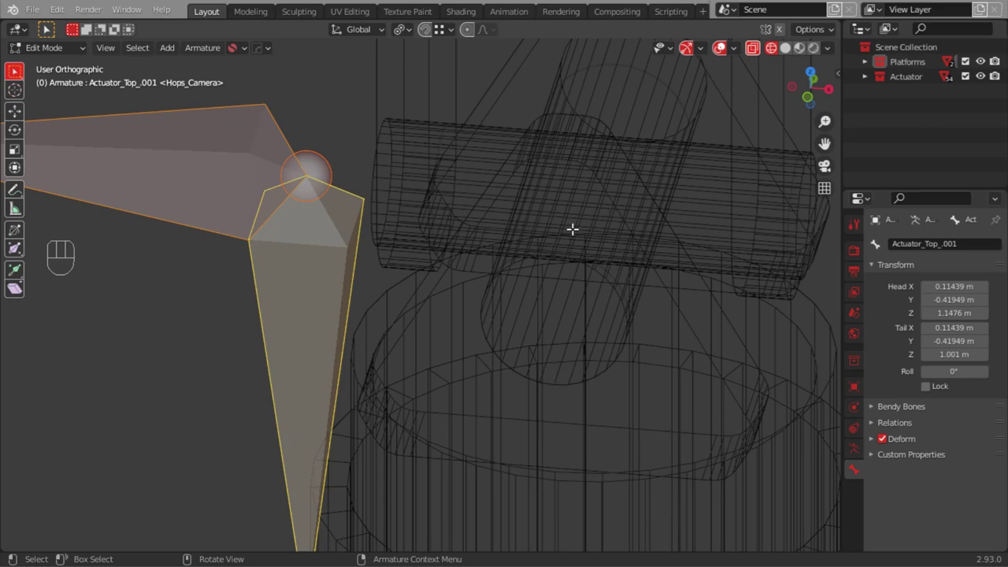
{"action": "key", "text": "g"}
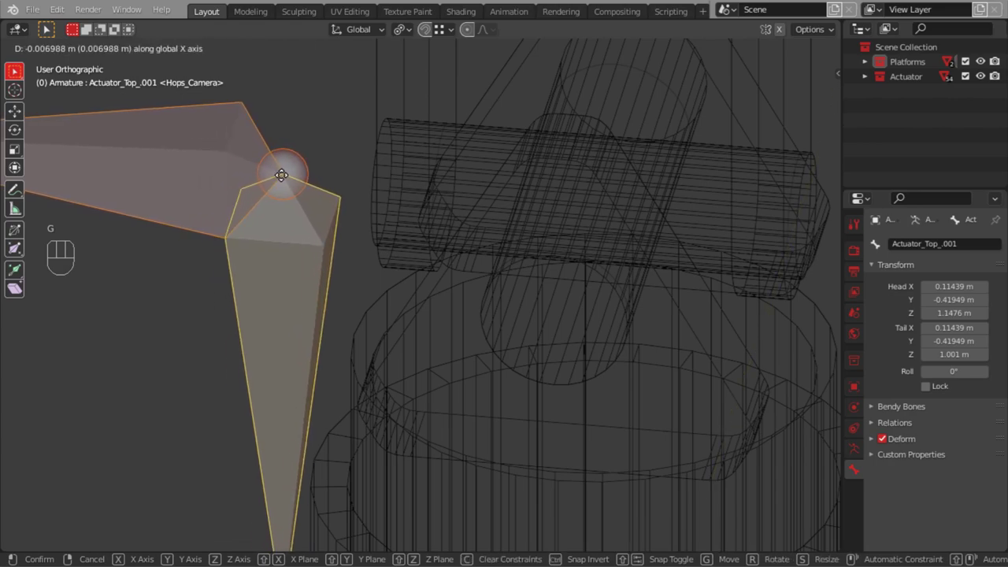
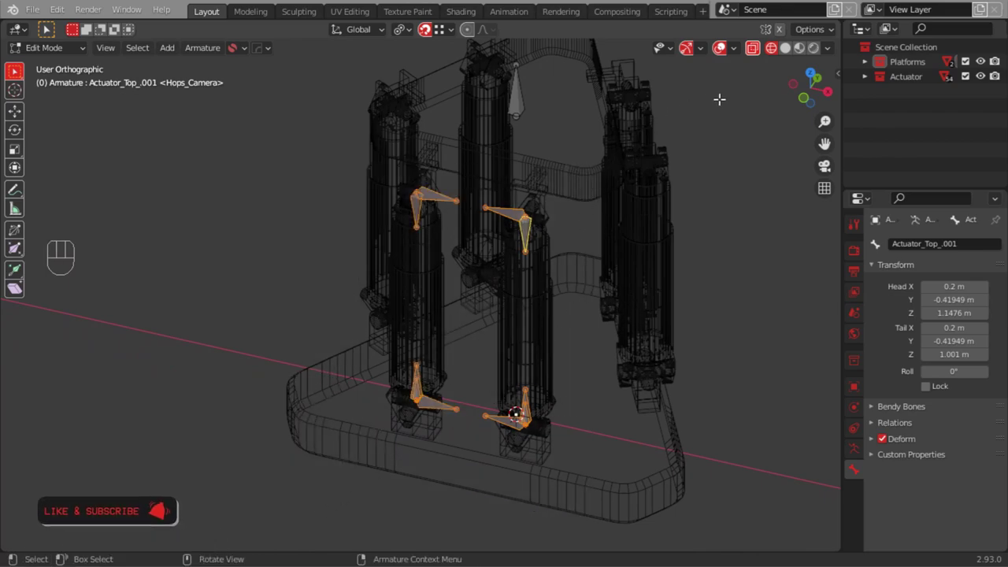
In top view, set the rotation pivot to the 3D cursor at the scene centre
{"action": "left_click", "coordinate": [802, 101]}
{"action": "key", "text": "KP_7"}
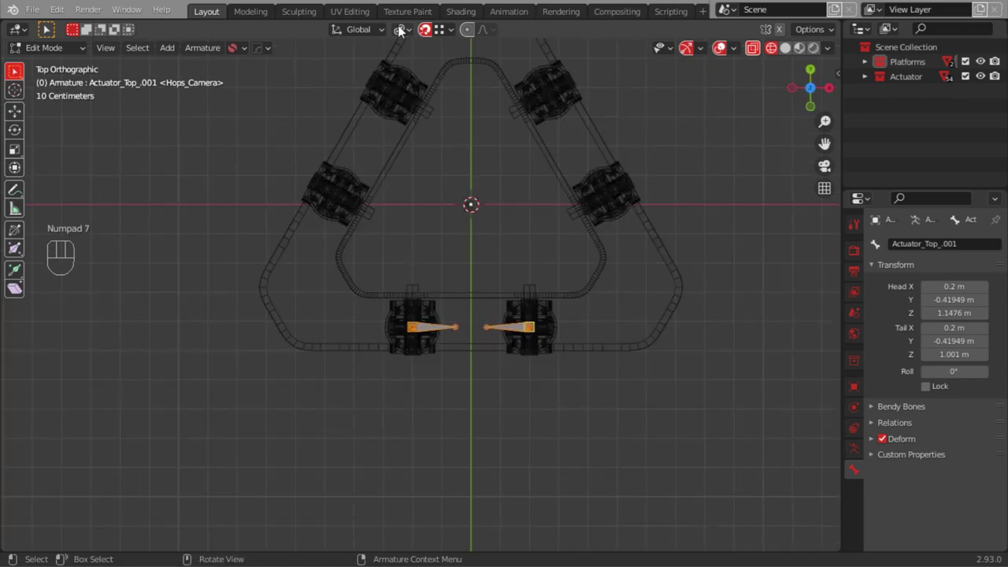
{"action": "left_click_drag", "start_coordinate": [404, 34], "coordinate": [436, 64]}
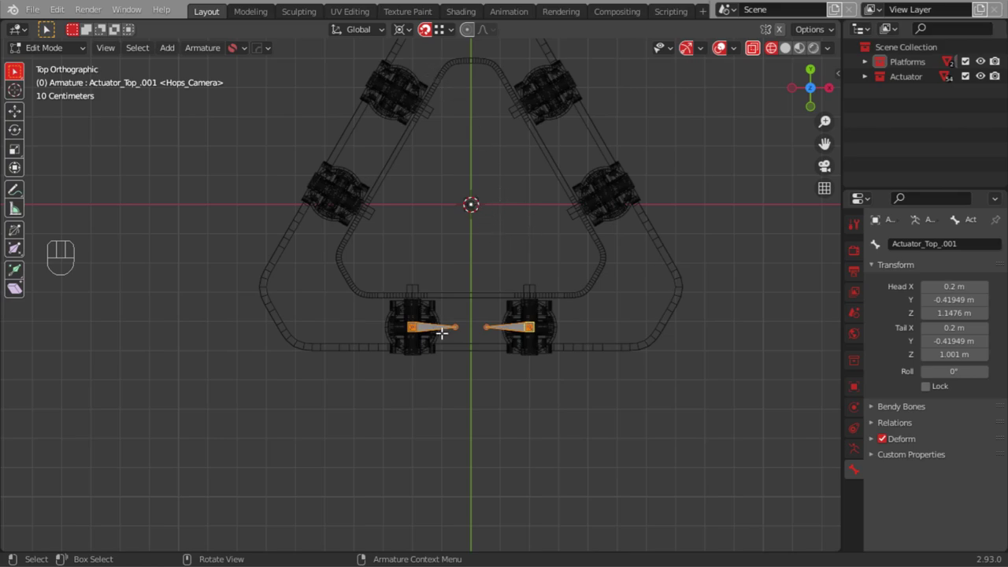
Duplicate the actuator bone pair and rotate it 120° about the cursor, twice for the other pairs
{"action": "key", "text": "shift+d"}
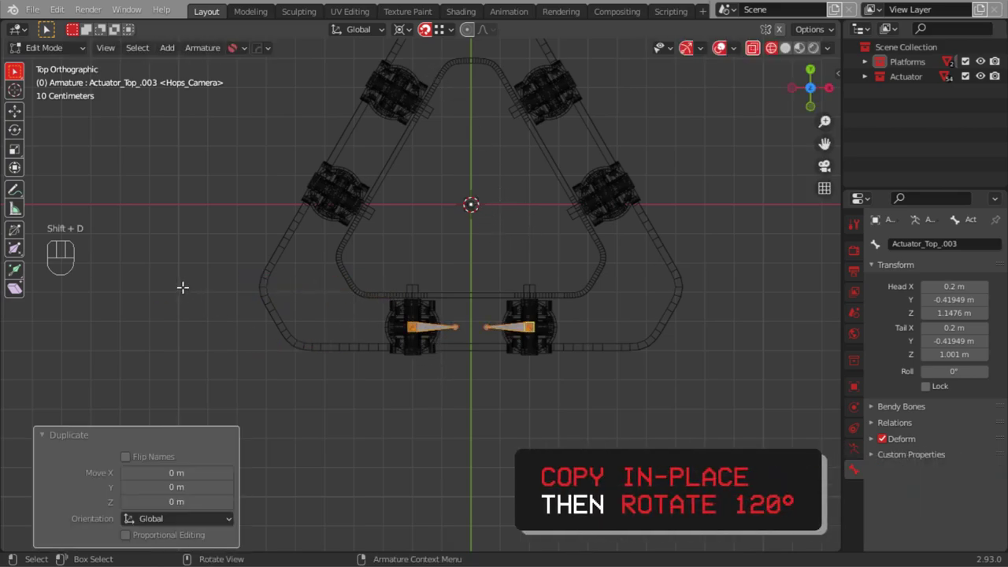
{"action": "key", "text": "r"}
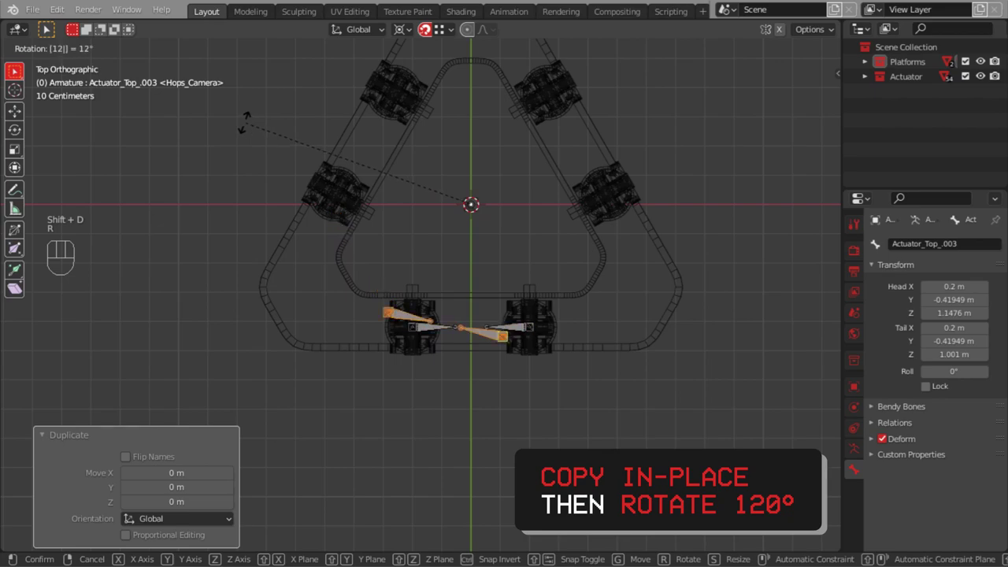
{"action": "key", "text": "shift+d"}
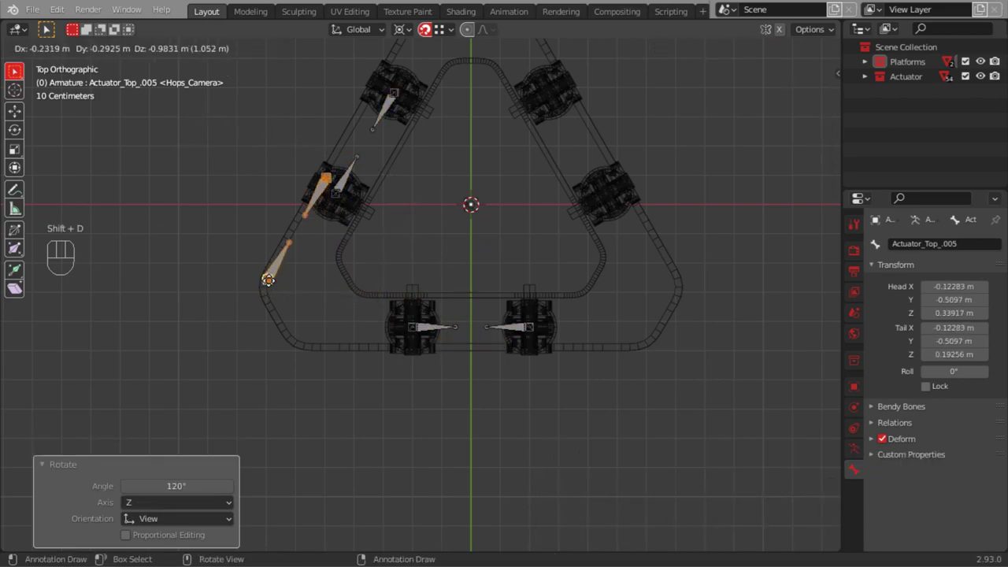
{"action": "key", "text": "r"}
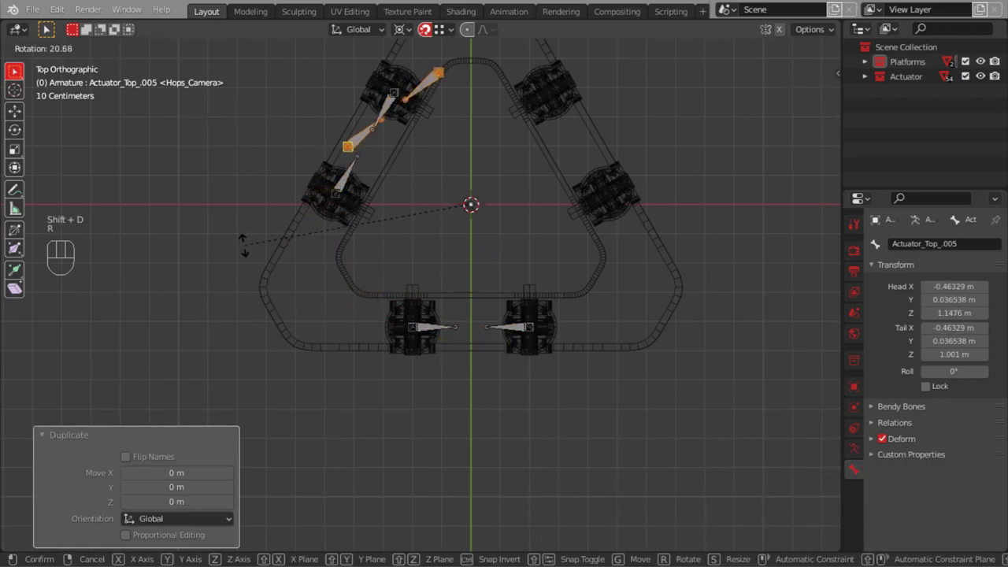
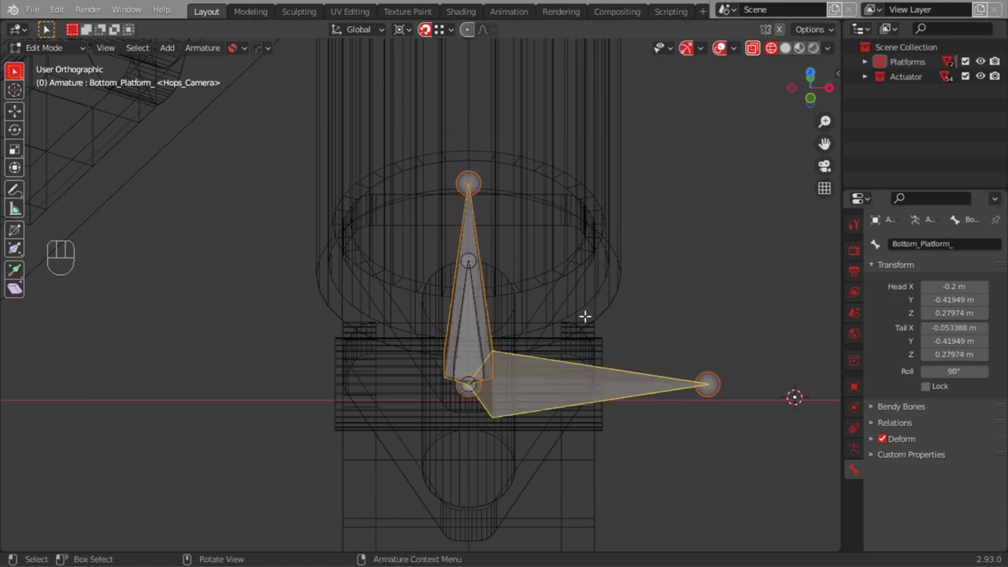
Parent the actuator bones to their matching platform bones with Keep Offset
{"action": "type", "text": "Application"}
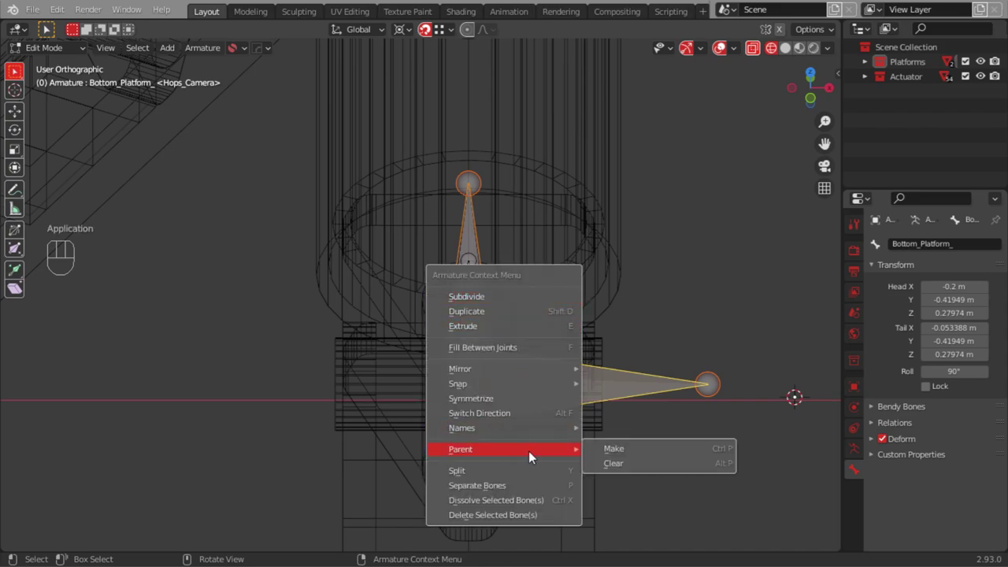
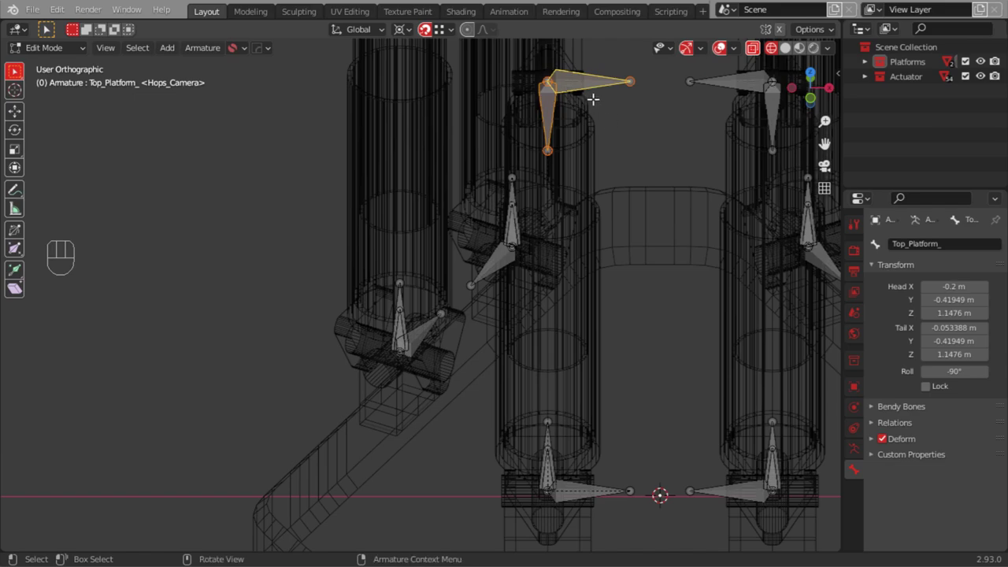
{"action": "type", "text": "Application"}
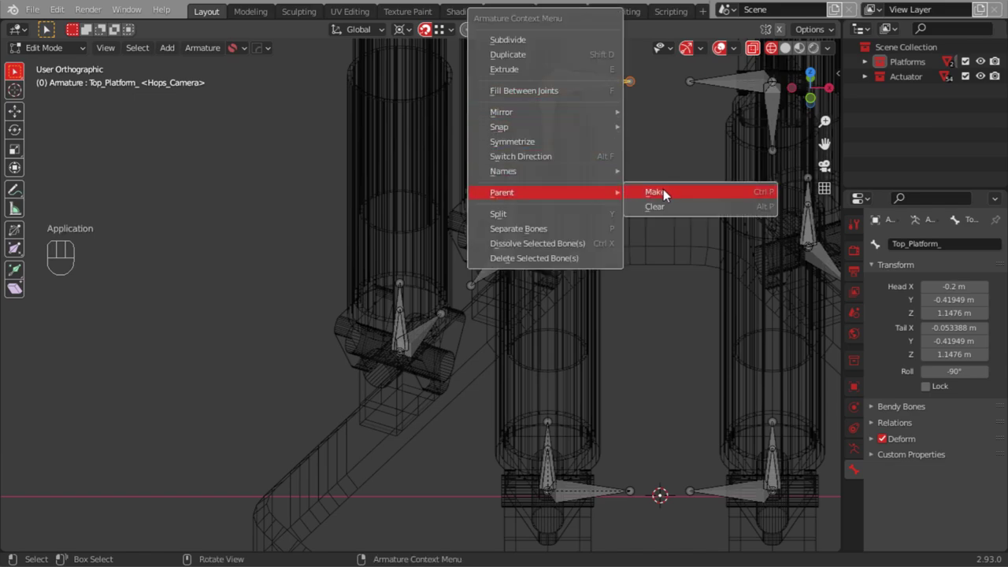
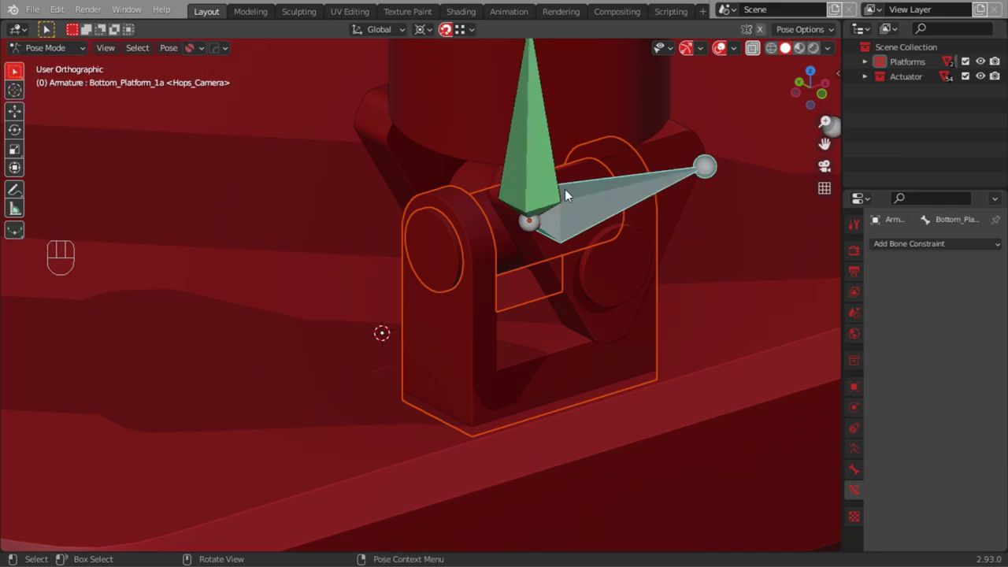
Parent the lower pivot piece to its bone, then the neighbouring joint's pivot piece likewise
{"action": "left_click_drag", "start_coordinate": [180, 54], "coordinate": [349, 101]}
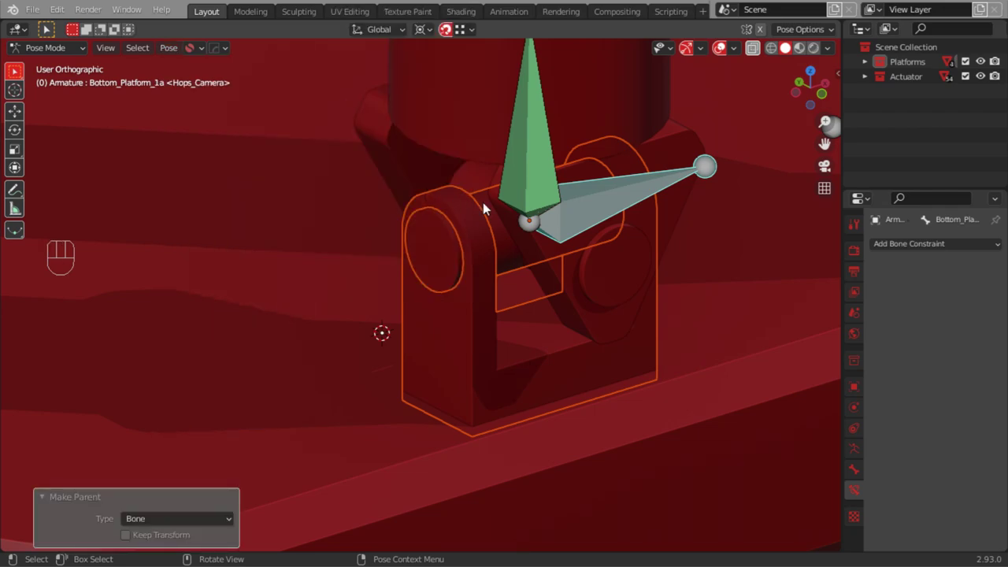
{"action": "left_click_drag", "start_coordinate": [485, 307], "coordinate": [551, 448]}
{"action": "left_click_drag", "start_coordinate": [671, 378], "coordinate": [599, 382]}
{"action": "key", "text": "Tab"}
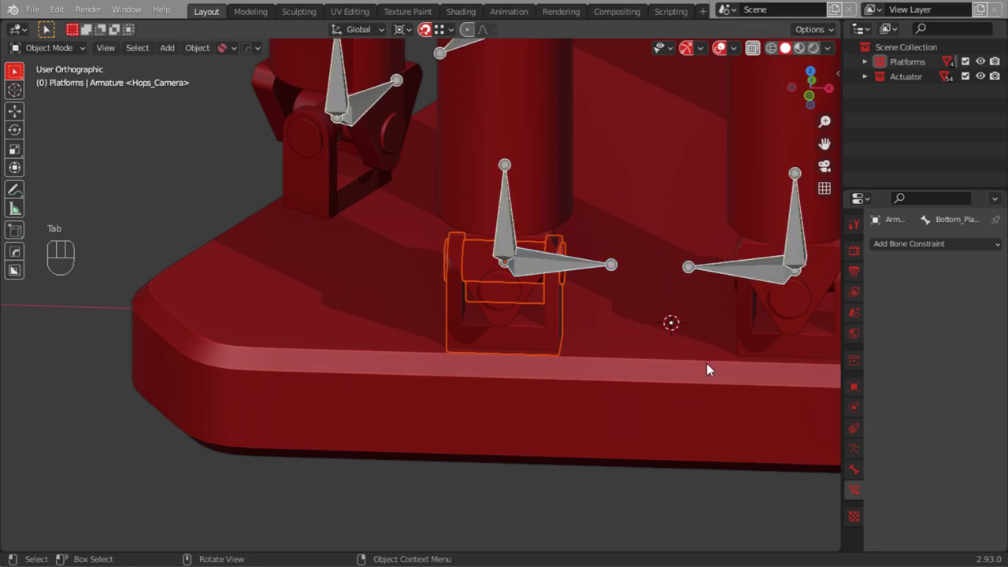
{"action": "left_click_drag", "start_coordinate": [675, 355], "coordinate": [384, 361]}
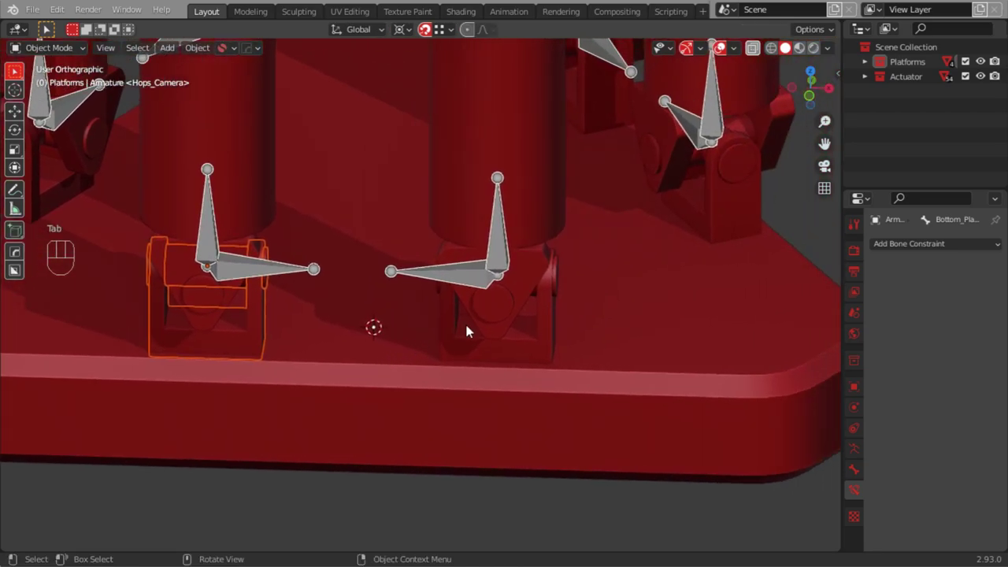
{"action": "left_click", "coordinate": [505, 356]}
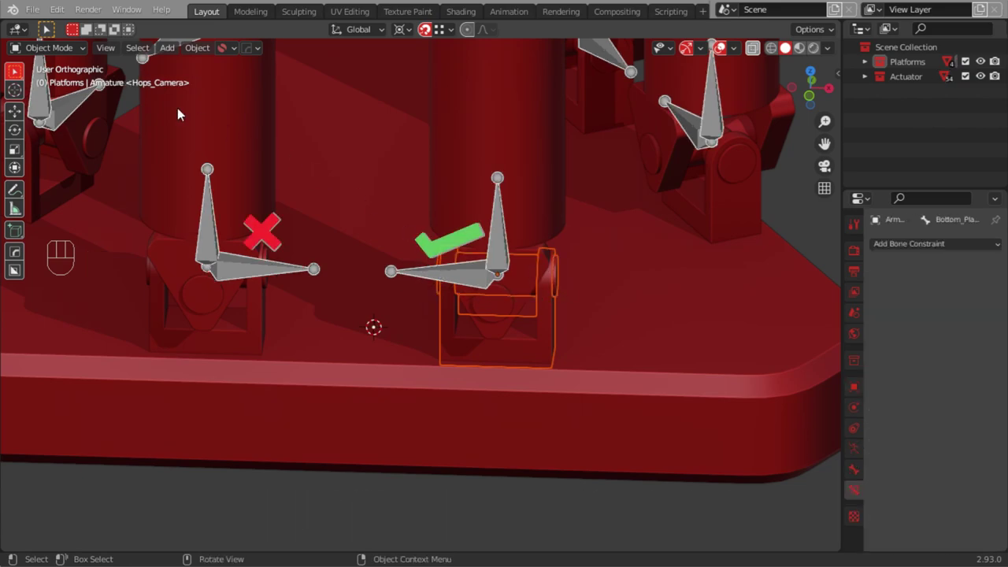
{"action": "left_click_drag", "start_coordinate": [58, 67], "coordinate": [61, 96]}
{"action": "left_click_drag", "start_coordinate": [173, 54], "coordinate": [356, 103]}
{"action": "key", "text": "Tab"}
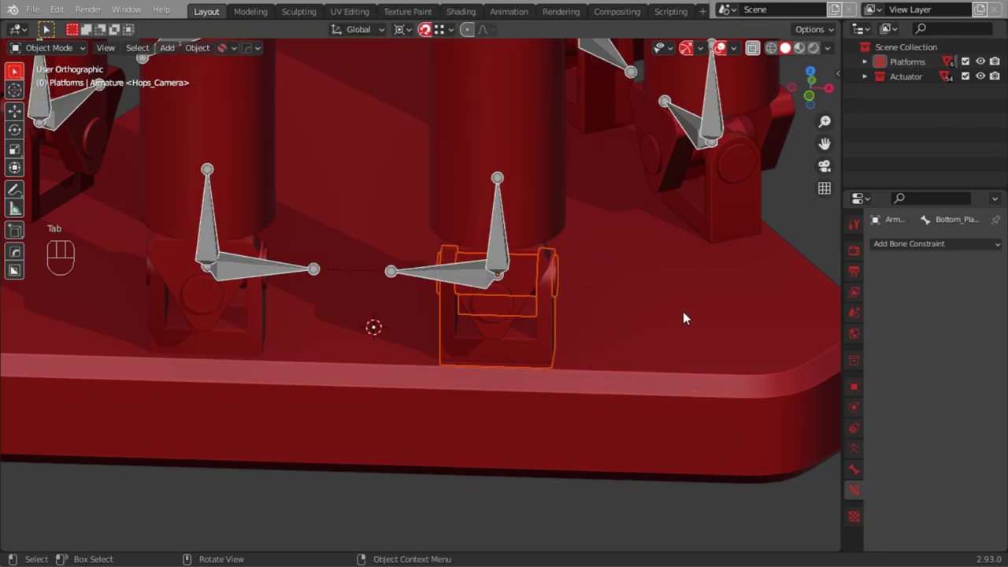
Parent the next lower joint piece to its armature bone via Pose Mode and Ctrl+P > Bone
{"action": "left_click_drag", "start_coordinate": [661, 319], "coordinate": [410, 296]}
{"action": "left_click_drag", "start_coordinate": [484, 326], "coordinate": [515, 360]}
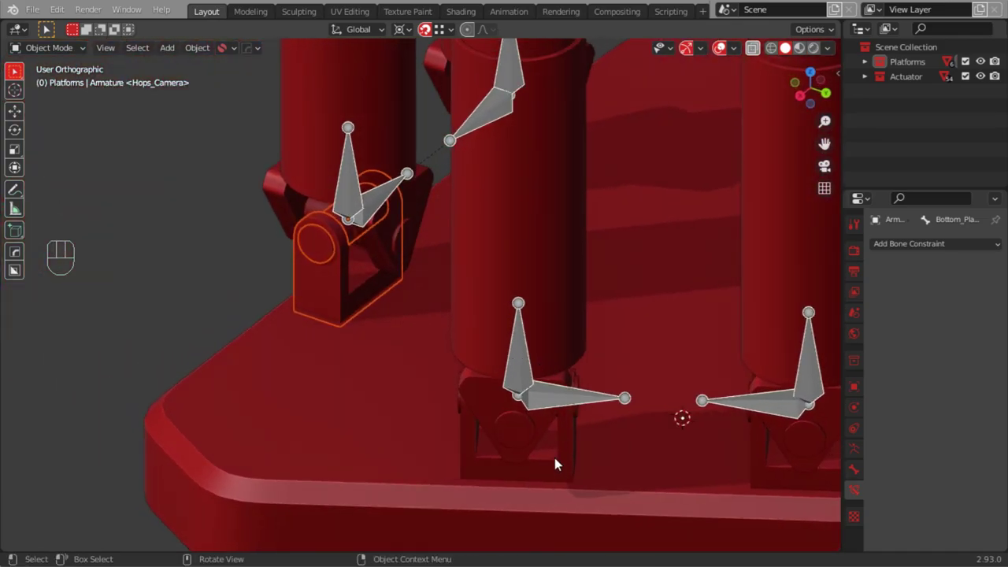
{"action": "left_click", "coordinate": [562, 467]}
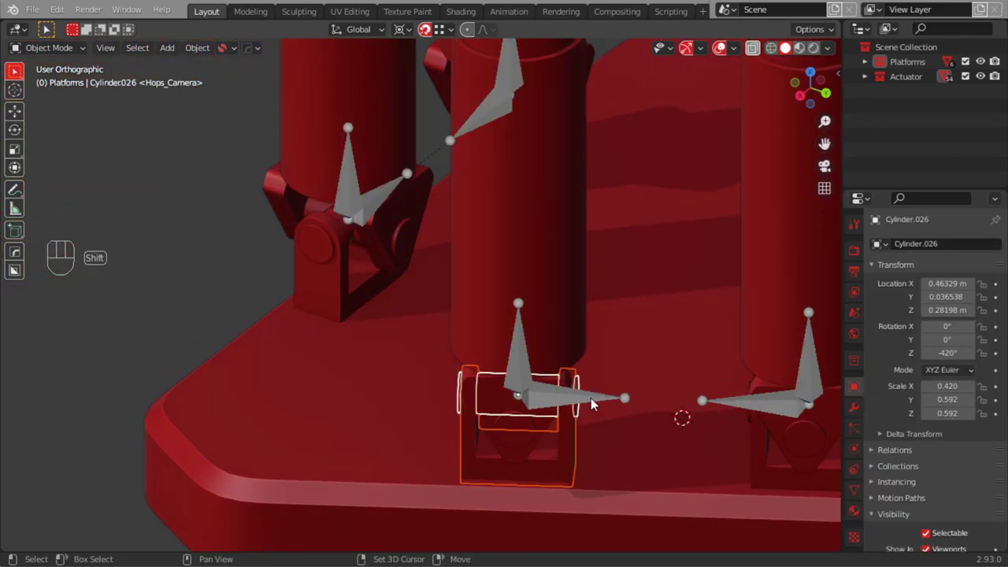
{"action": "left_click_drag", "start_coordinate": [56, 48], "coordinate": [55, 96]}
{"action": "left_click_drag", "start_coordinate": [172, 52], "coordinate": [373, 108]}
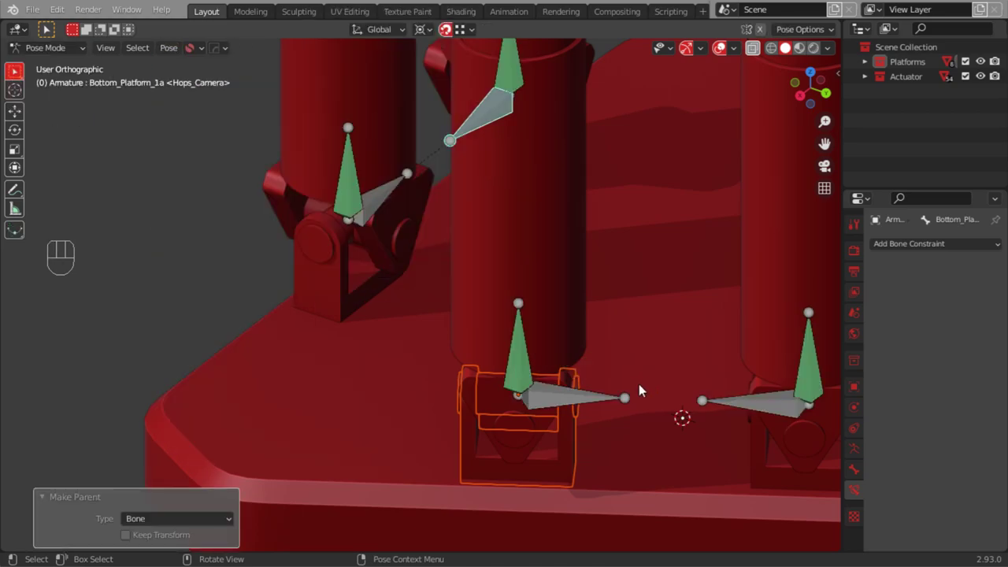
{"action": "key", "text": "Tab"}
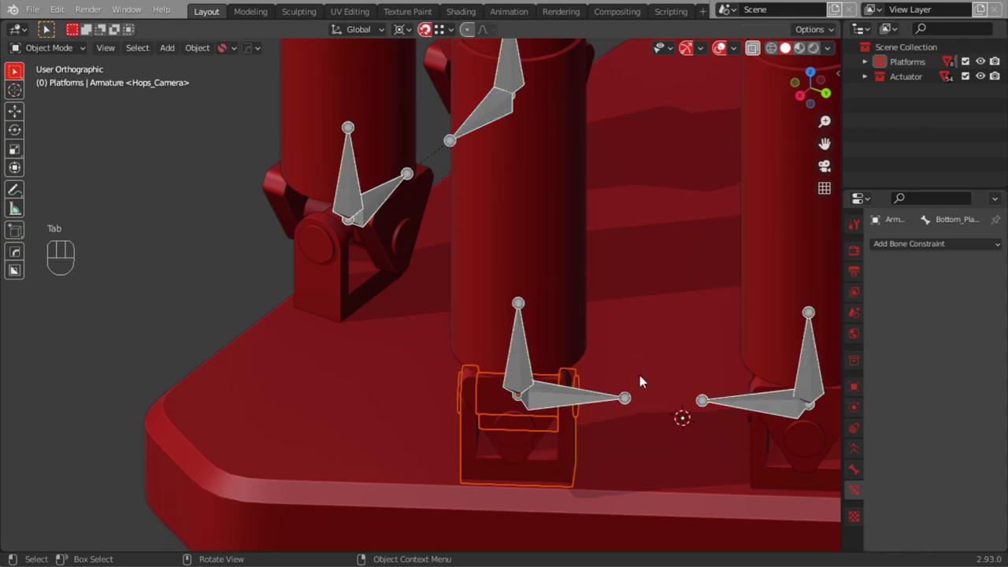
Parent the following lower cardan joint and its pin part to their bone
{"action": "left_click_drag", "start_coordinate": [630, 381], "coordinate": [381, 317]}
{"action": "left_click", "coordinate": [504, 404]}
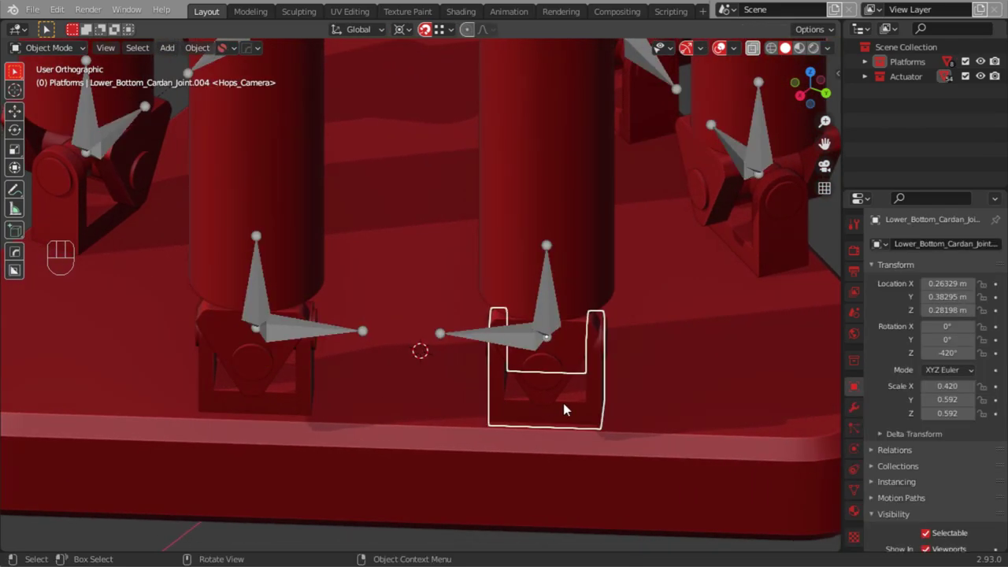
{"action": "left_click_drag", "start_coordinate": [540, 402], "coordinate": [547, 380]}
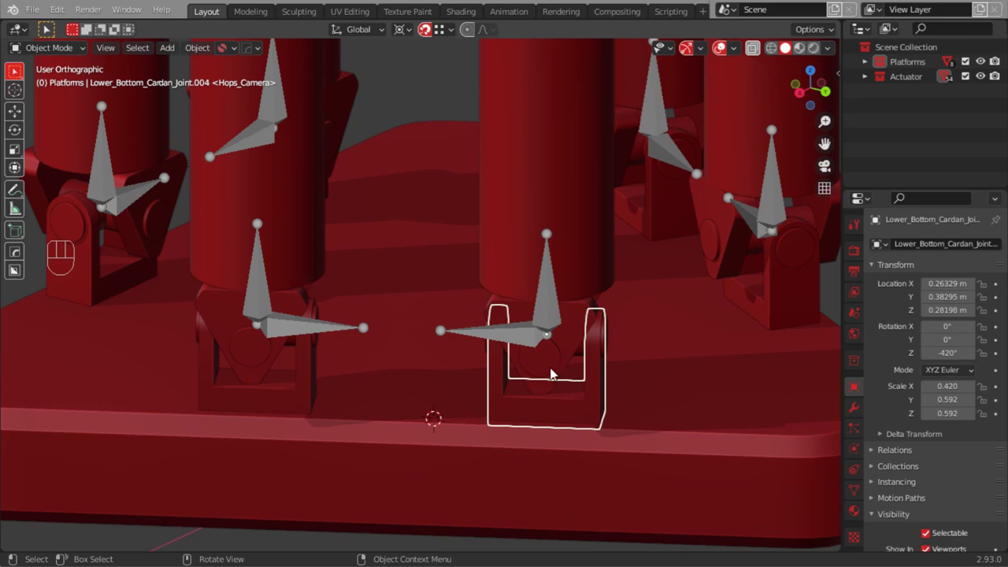
{"action": "left_click_drag", "start_coordinate": [549, 375], "coordinate": [516, 375]}
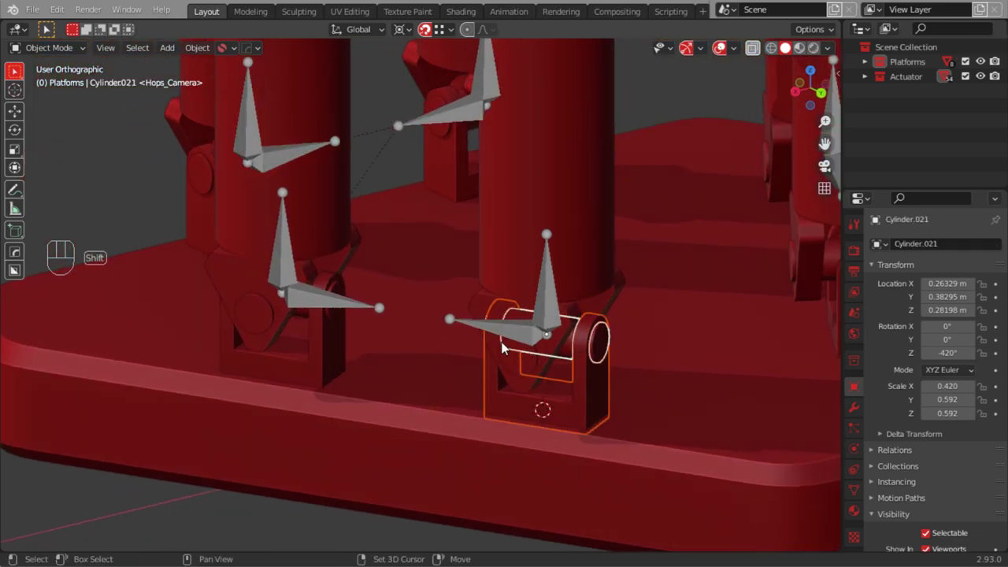
{"action": "left_click", "coordinate": [502, 332]}
{"action": "left_click_drag", "start_coordinate": [70, 52], "coordinate": [57, 97]}
{"action": "left_click_drag", "start_coordinate": [174, 48], "coordinate": [356, 100]}
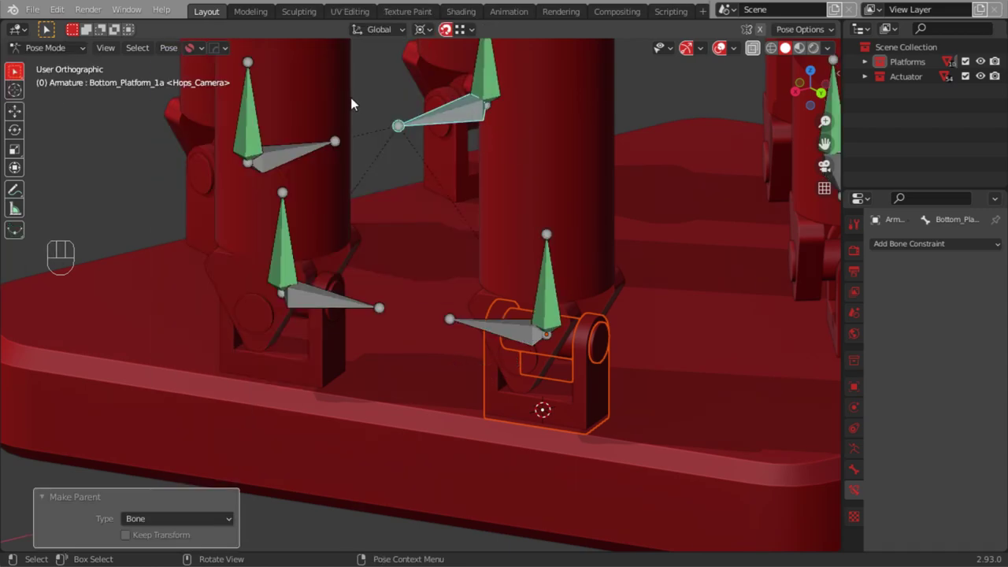
Bring the bottom actuator cylinders into view and select the first one
{"action": "left_click_drag", "start_coordinate": [600, 338], "coordinate": [529, 345]}
{"action": "left_click_drag", "start_coordinate": [557, 334], "coordinate": [557, 373]}
{"action": "left_click_drag", "start_coordinate": [432, 349], "coordinate": [394, 352]}
{"action": "left_click_drag", "start_coordinate": [458, 361], "coordinate": [459, 365]}
{"action": "left_click_drag", "start_coordinate": [465, 340], "coordinate": [551, 387]}
{"action": "middle_click", "coordinate": [551, 387]}
{"action": "key", "text": "Tab"}
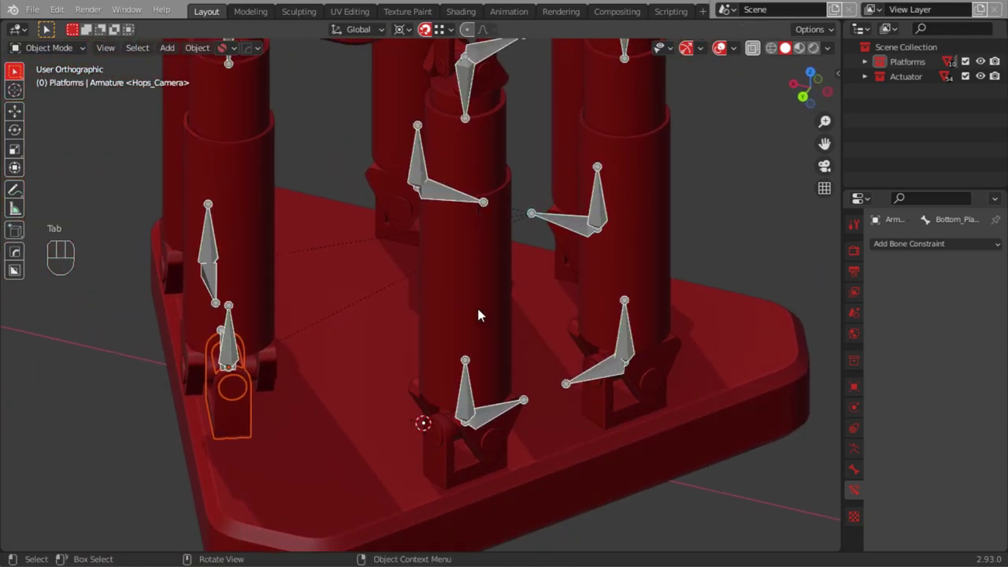
{"action": "left_click", "coordinate": [457, 286]}
{"action": "left_click", "coordinate": [191, 226]}
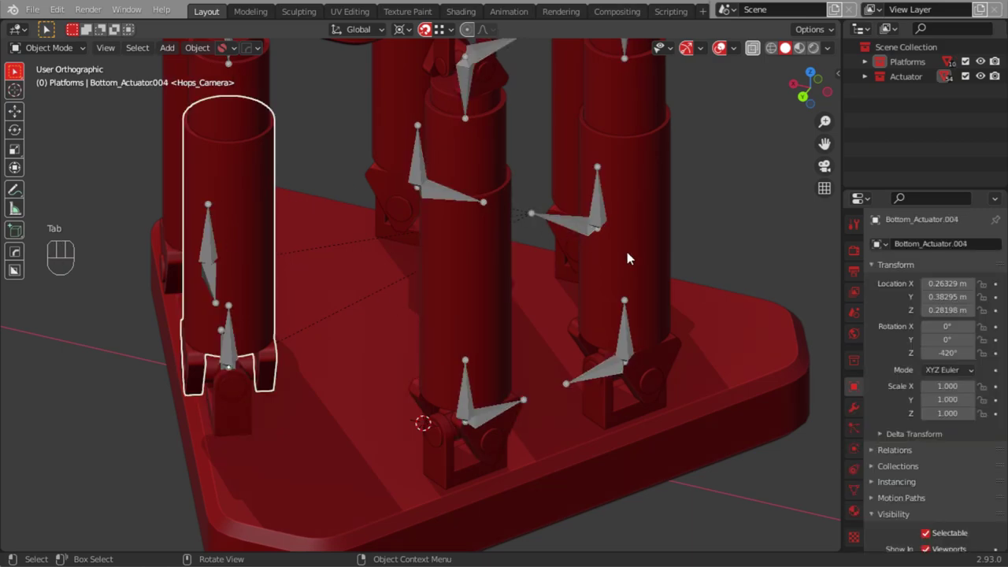
Parent the first bottom actuator cylinder to its actuator bone
{"action": "left_click_drag", "start_coordinate": [562, 346], "coordinate": [567, 378]}
{"action": "left_click_drag", "start_coordinate": [526, 347], "coordinate": [548, 326]}
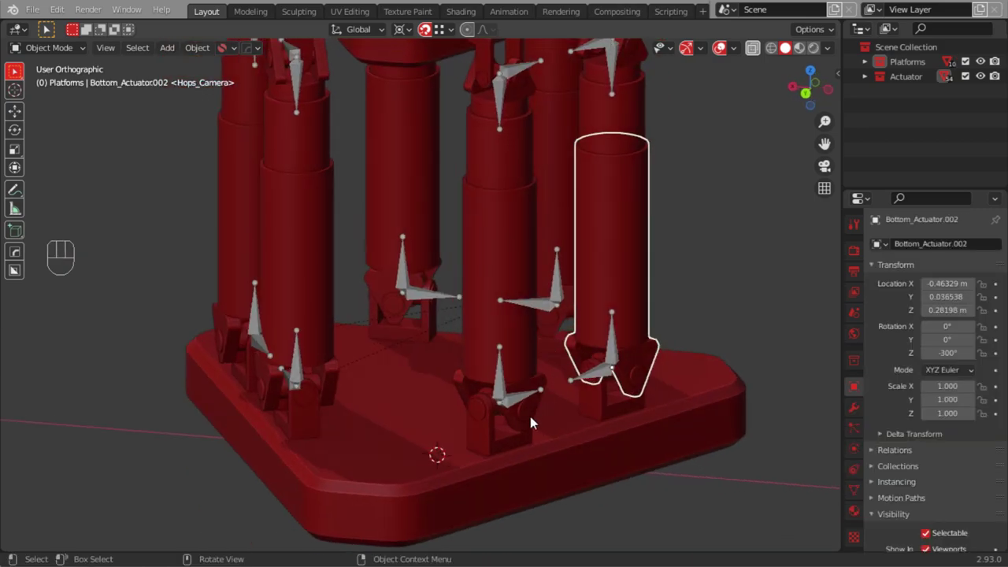
{"action": "left_click_drag", "start_coordinate": [516, 385], "coordinate": [519, 318]}
{"action": "left_click", "coordinate": [541, 420]}
{"action": "left_click_drag", "start_coordinate": [523, 420], "coordinate": [508, 431]}
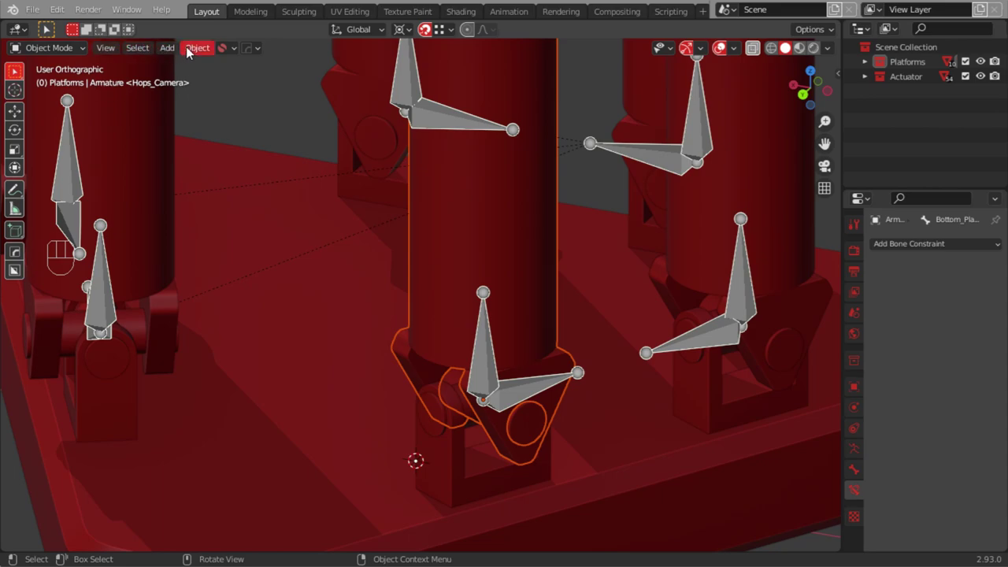
{"action": "left_click_drag", "start_coordinate": [51, 50], "coordinate": [59, 98]}
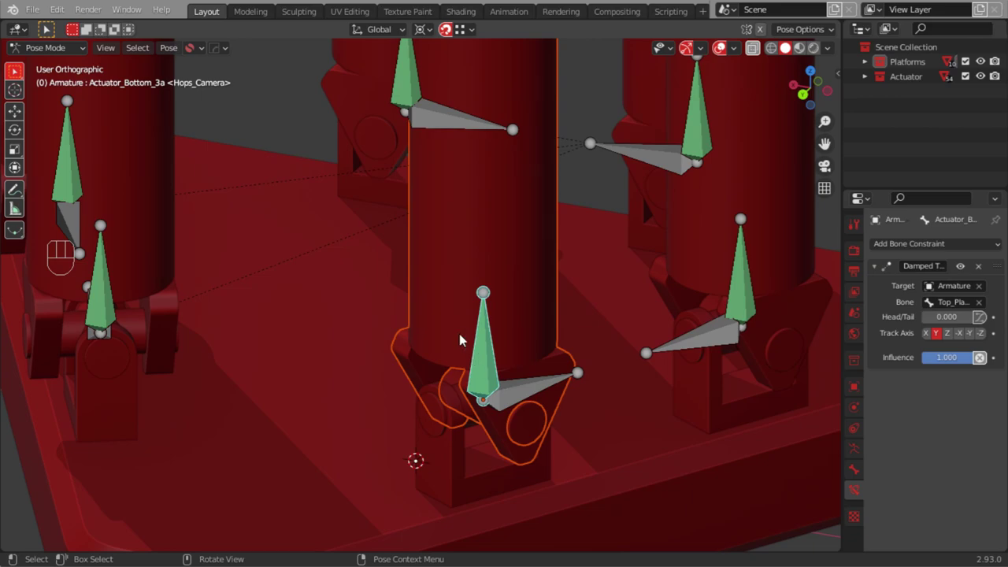
{"action": "left_click_drag", "start_coordinate": [170, 77], "coordinate": [364, 110]}
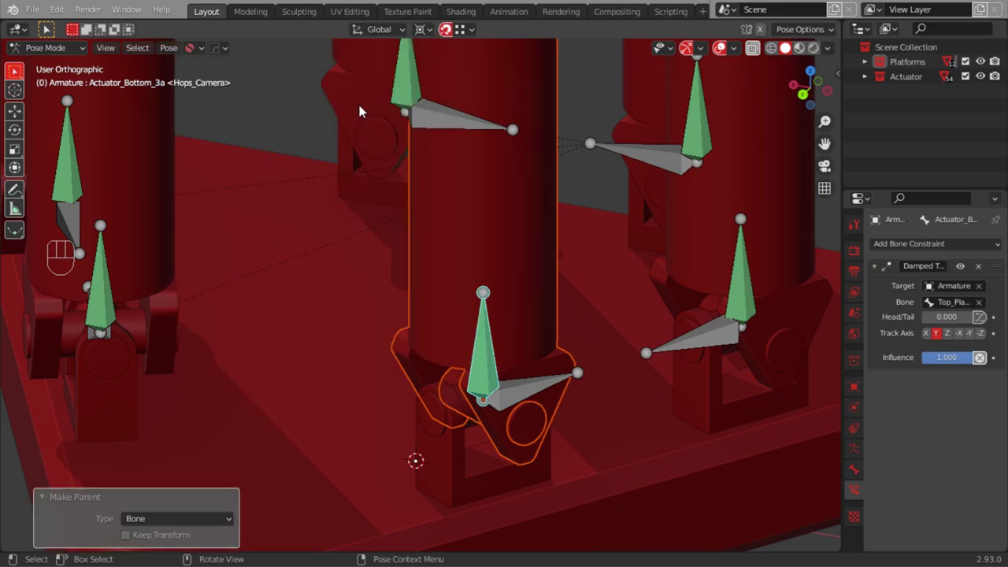
Parent the neighbouring bottom actuator cylinder to its actuator bone
{"action": "key", "text": "Tab"}
{"action": "left_click_drag", "start_coordinate": [632, 347], "coordinate": [586, 346]}
{"action": "left_click", "coordinate": [751, 419]}
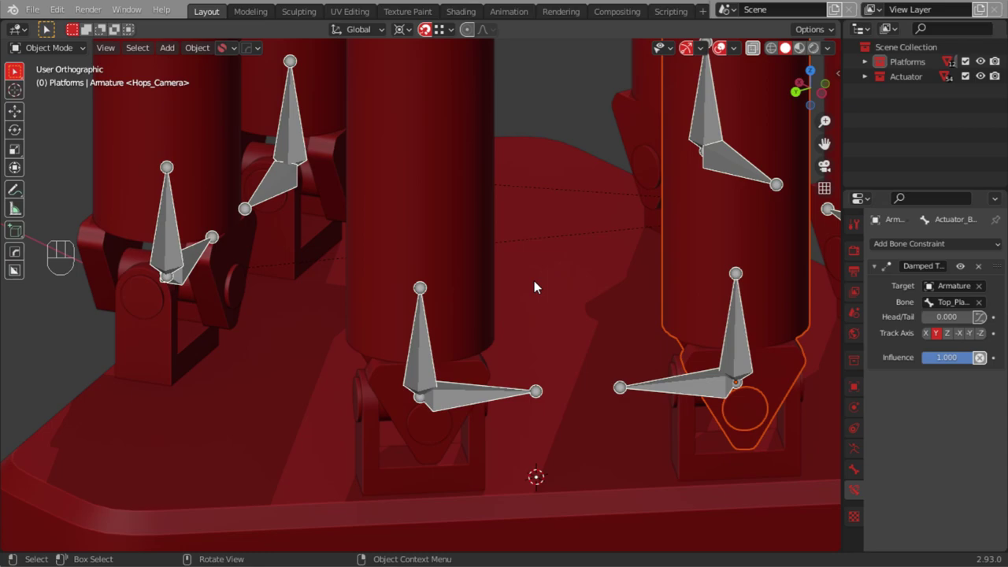
{"action": "left_click_drag", "start_coordinate": [53, 53], "coordinate": [51, 101]}
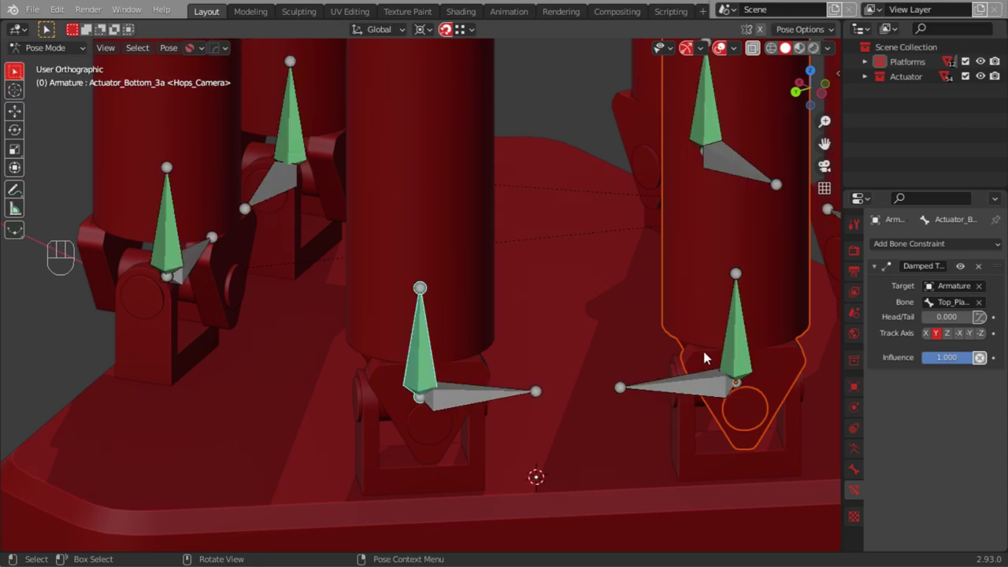
{"action": "left_click_drag", "start_coordinate": [173, 69], "coordinate": [372, 107]}
Parent the remaining bottom actuator cylinder on the far side to its bone
{"action": "key", "text": "Tab"}
{"action": "left_click_drag", "start_coordinate": [639, 364], "coordinate": [534, 370]}
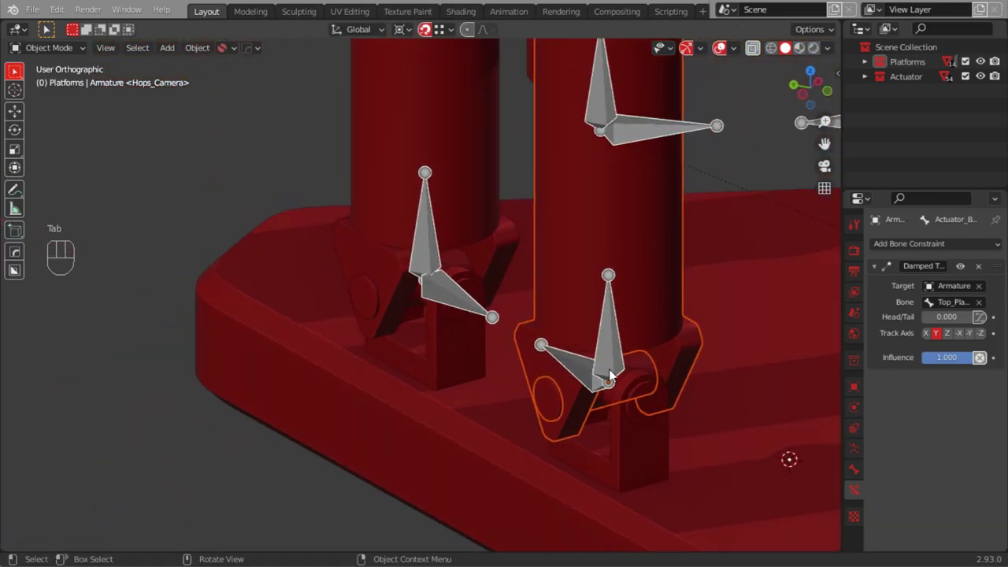
{"action": "left_click_drag", "start_coordinate": [549, 346], "coordinate": [245, 270]}
{"action": "left_click_drag", "start_coordinate": [593, 311], "coordinate": [538, 341]}
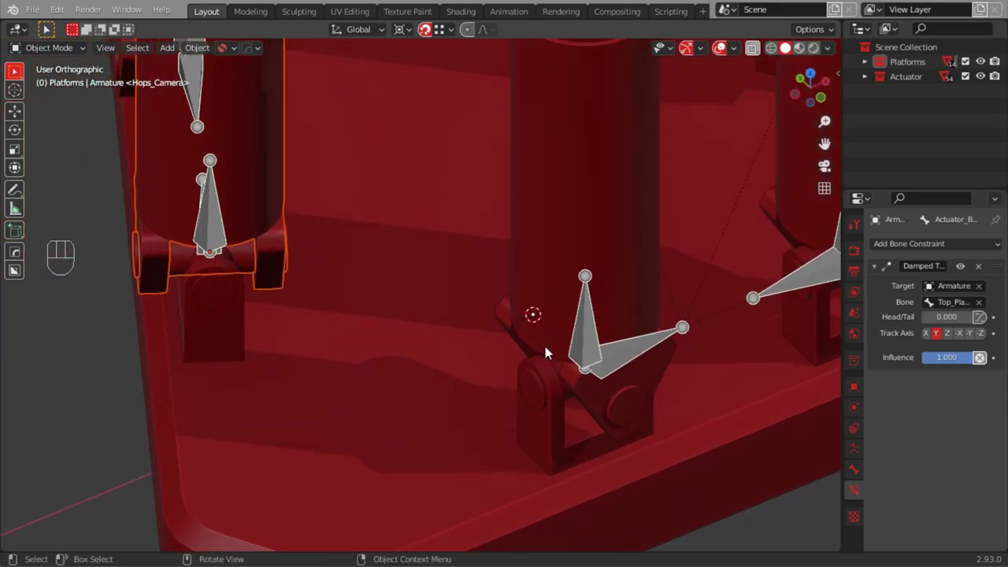
{"action": "left_click_drag", "start_coordinate": [550, 350], "coordinate": [601, 446]}
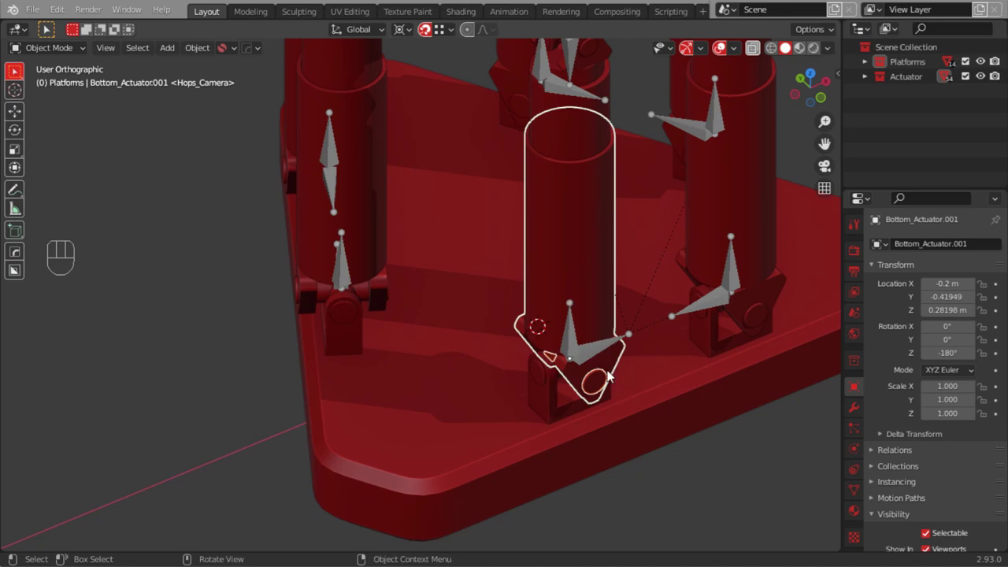
{"action": "left_click", "coordinate": [594, 352]}
{"action": "left_click_drag", "start_coordinate": [62, 60], "coordinate": [40, 99]}
{"action": "left_click_drag", "start_coordinate": [176, 56], "coordinate": [569, 344]}
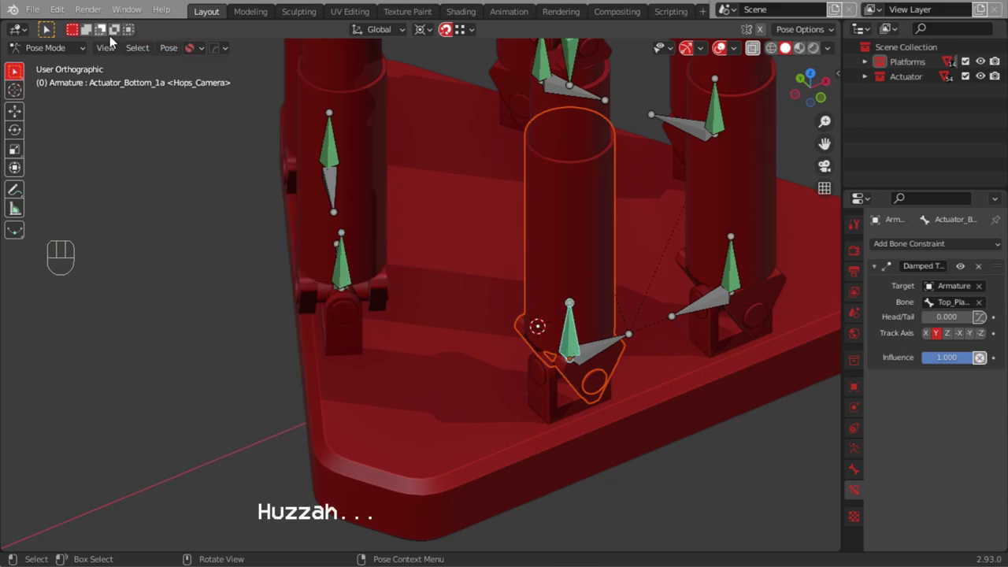
{"action": "left_click_drag", "start_coordinate": [175, 50], "coordinate": [359, 104]}
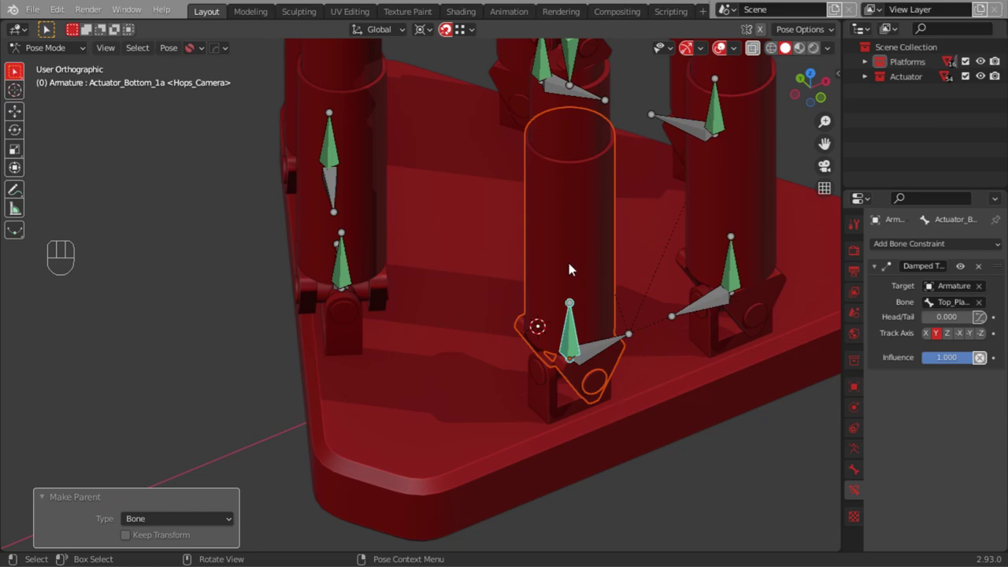
{"action": "left_click_drag", "start_coordinate": [546, 280], "coordinate": [571, 352]}
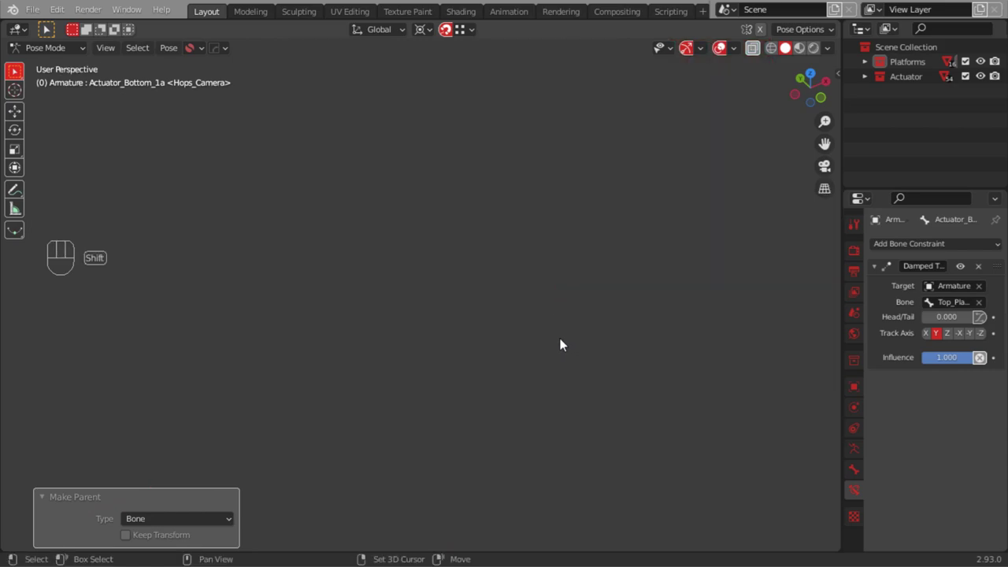
Reframe the whole platform from the side and above and select the top control bone
{"action": "key", "text": "shift+KP_Decimal"}
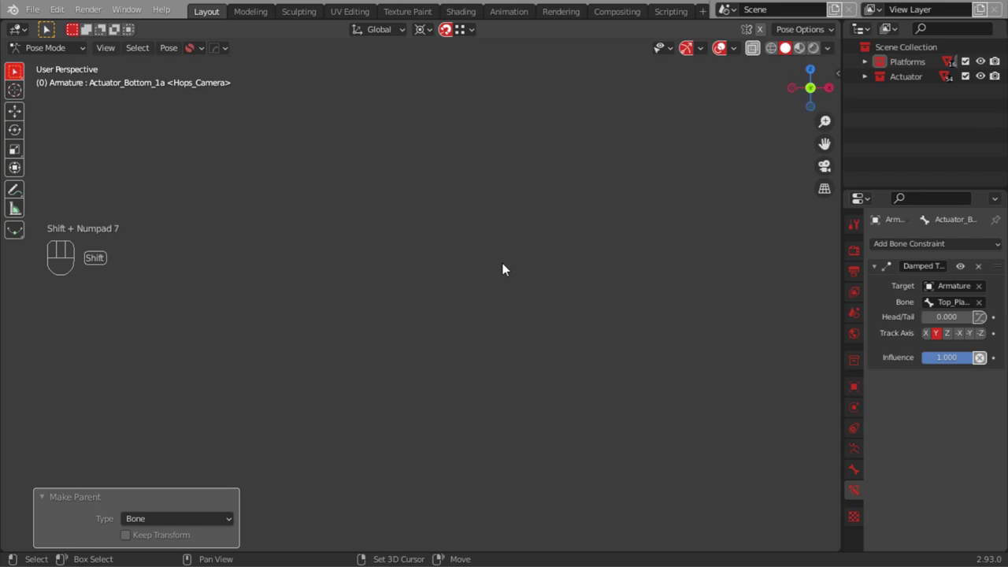
{"action": "left_click_drag", "start_coordinate": [497, 261], "coordinate": [618, 481]}
{"action": "left_click_drag", "start_coordinate": [498, 275], "coordinate": [521, 303]}
{"action": "left_click_drag", "start_coordinate": [511, 300], "coordinate": [449, 408]}
{"action": "left_click_drag", "start_coordinate": [485, 313], "coordinate": [548, 404]}
{"action": "left_click_drag", "start_coordinate": [533, 326], "coordinate": [552, 366]}
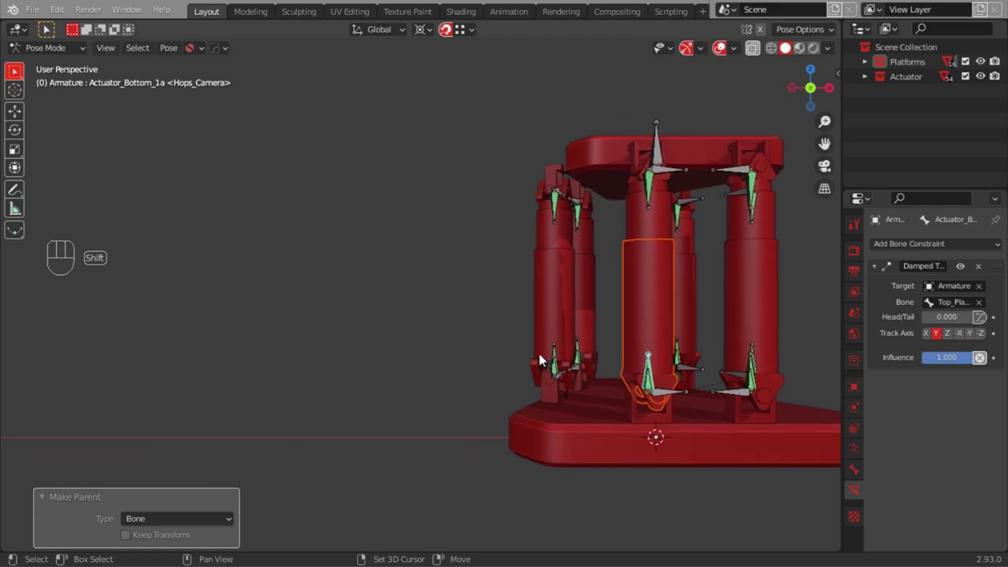
{"action": "left_click_drag", "start_coordinate": [536, 349], "coordinate": [587, 421]}
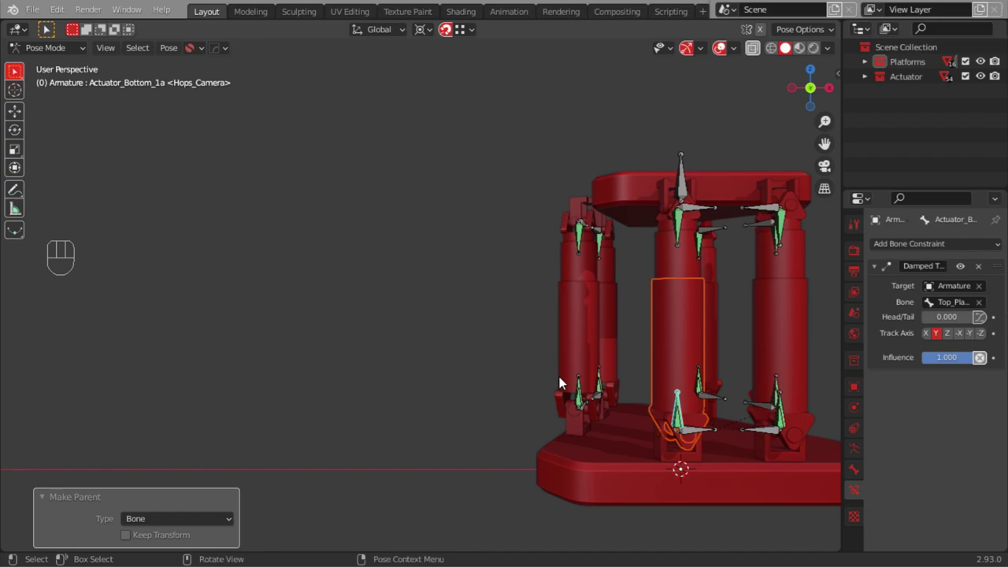
{"action": "left_click_drag", "start_coordinate": [629, 316], "coordinate": [648, 357]}
{"action": "left_click_drag", "start_coordinate": [671, 304], "coordinate": [714, 352]}
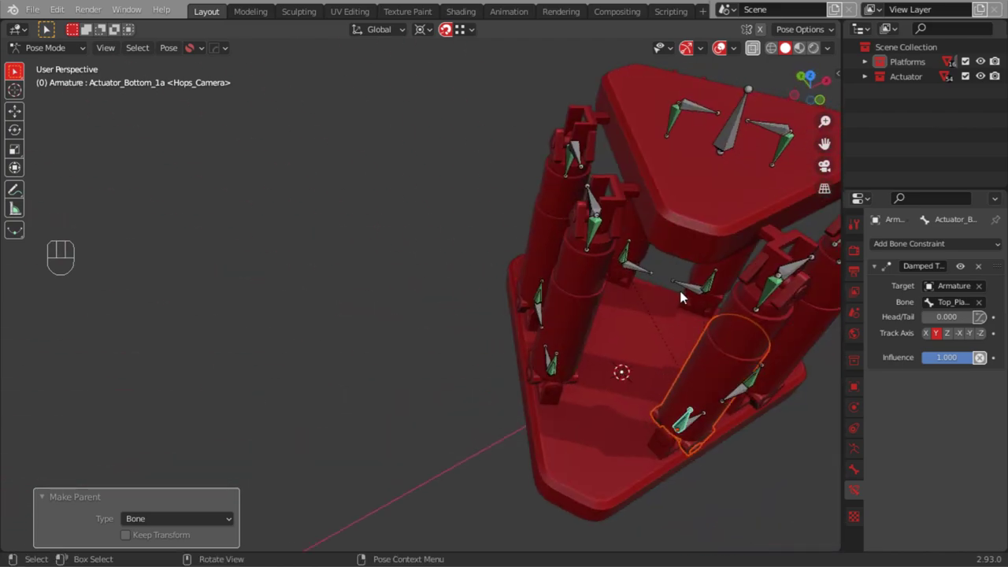
{"action": "left_click_drag", "start_coordinate": [663, 283], "coordinate": [378, 328]}
{"action": "left_click_drag", "start_coordinate": [435, 300], "coordinate": [491, 271]}
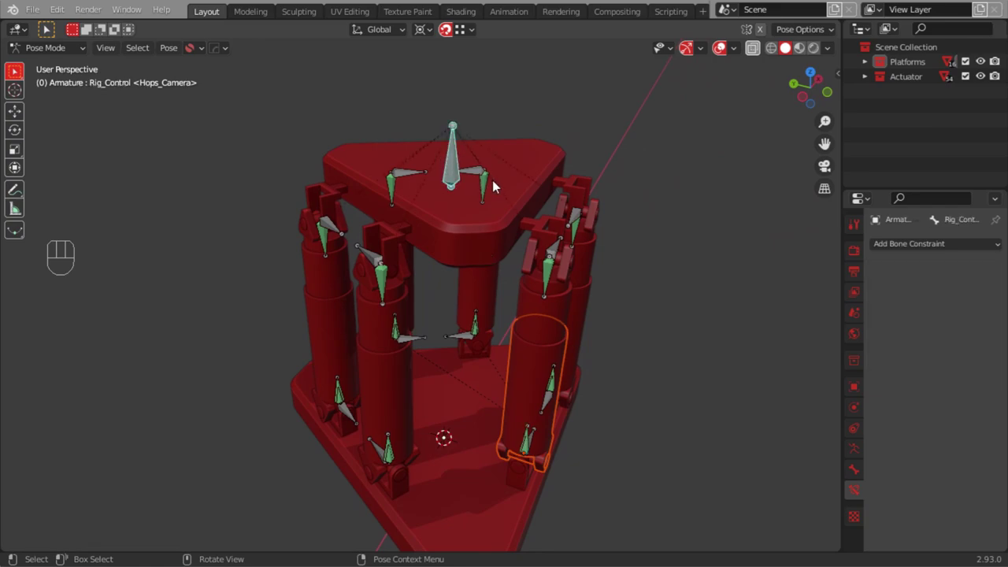
Hide and restore the control bone, then test-move it so the parented shaft tilts to follow
{"action": "key", "text": "h"}
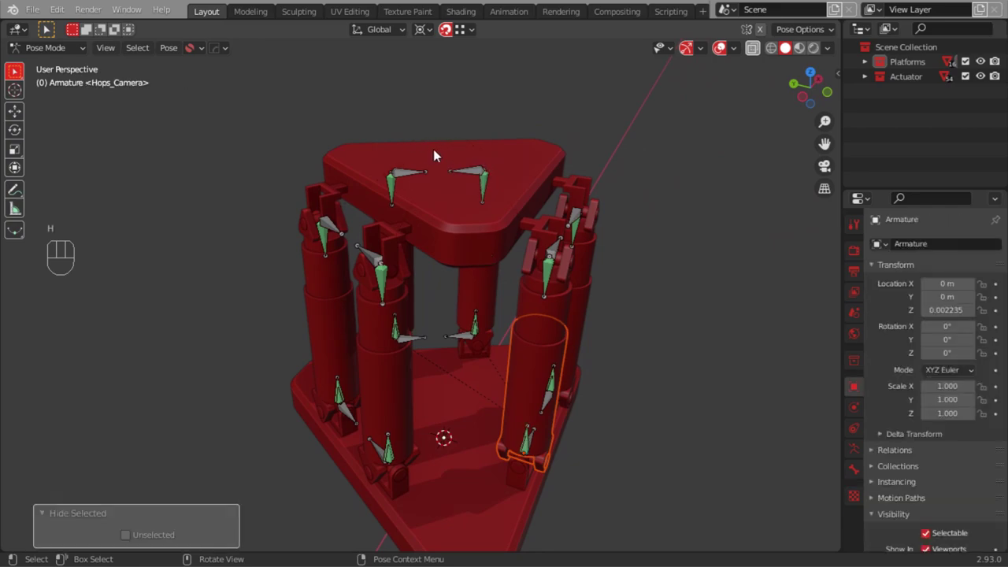
{"action": "key", "text": "ctrl+z"}
{"action": "key", "text": "g"}
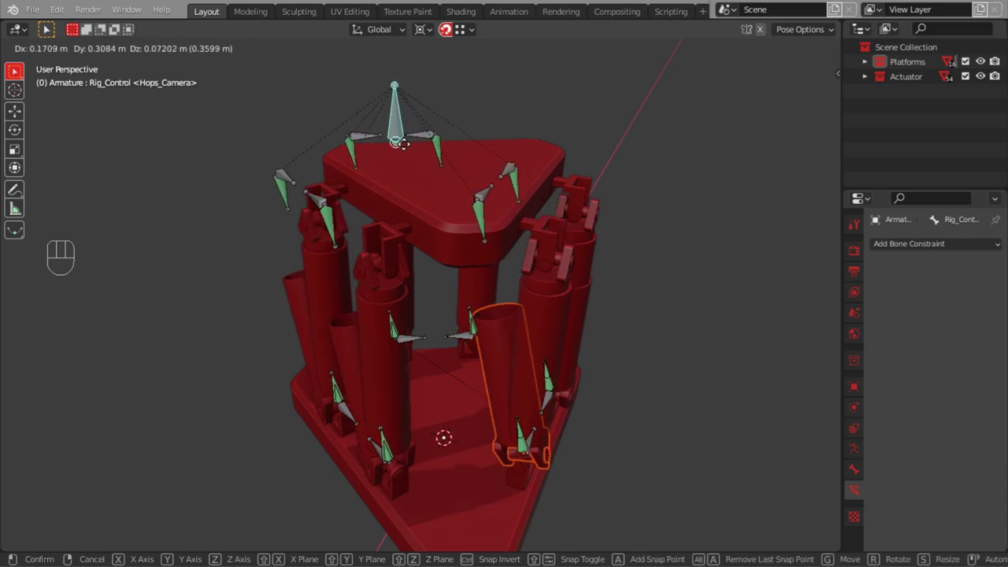
{"action": "left_click_drag", "start_coordinate": [573, 309], "coordinate": [485, 276]}
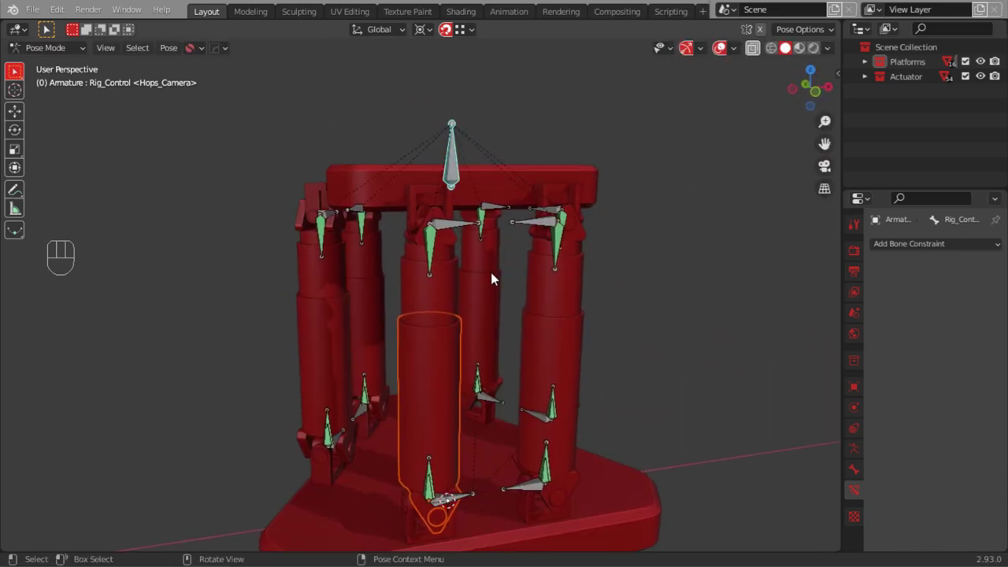
{"action": "key", "text": "Tab"}
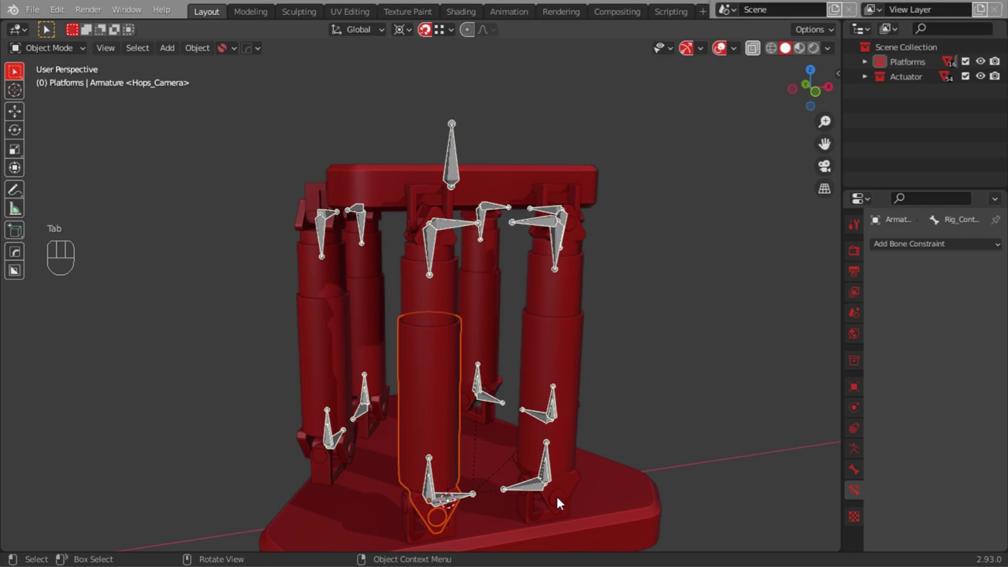
Parent the right bottom actuator cylinder to the bone inside it with Ctrl+P > Bone
{"action": "left_click", "coordinate": [575, 492]}
{"action": "left_click", "coordinate": [552, 475]}
{"action": "left_click_drag", "start_coordinate": [59, 50], "coordinate": [52, 99]}
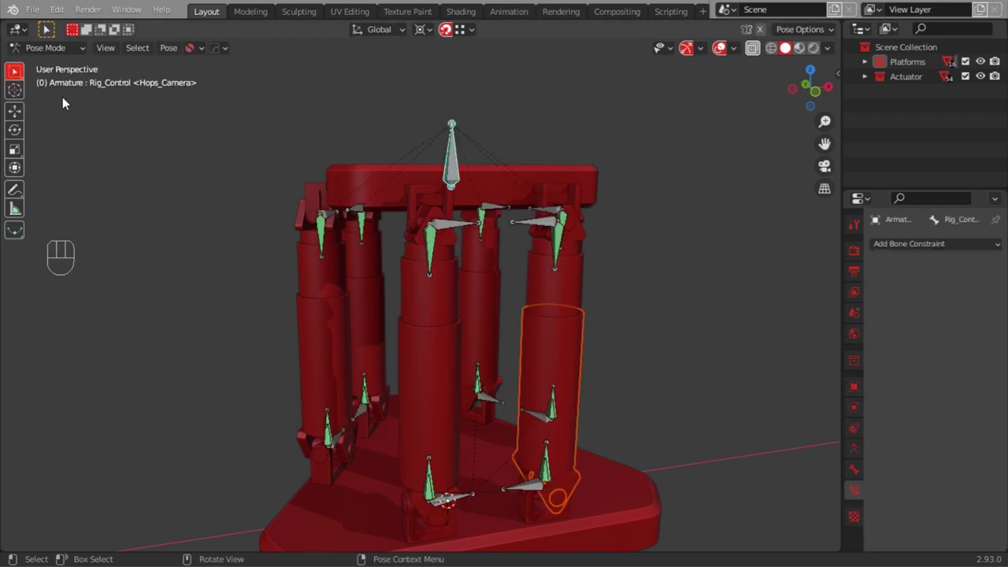
{"action": "left_click", "coordinate": [549, 465]}
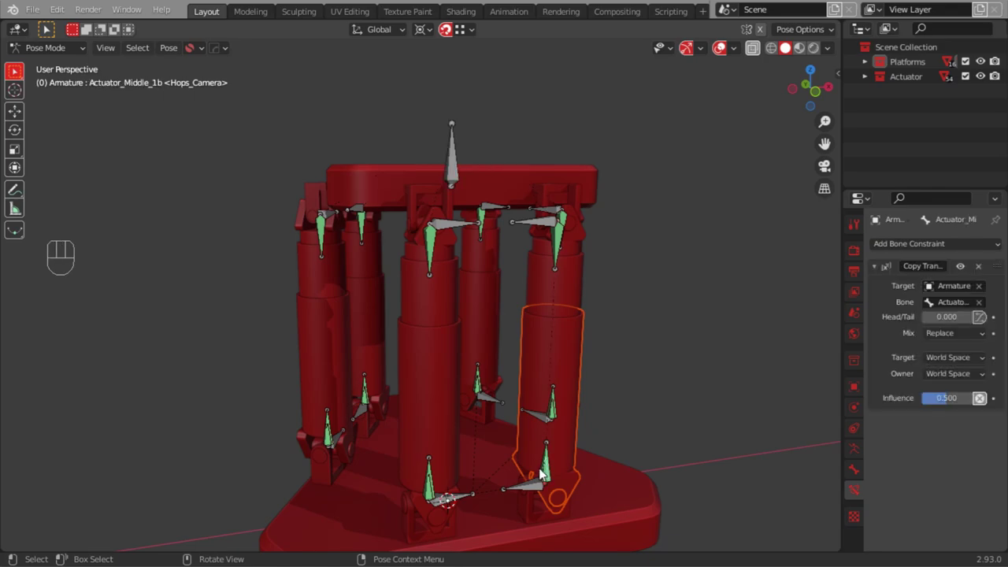
{"action": "left_click_drag", "start_coordinate": [166, 53], "coordinate": [343, 103]}
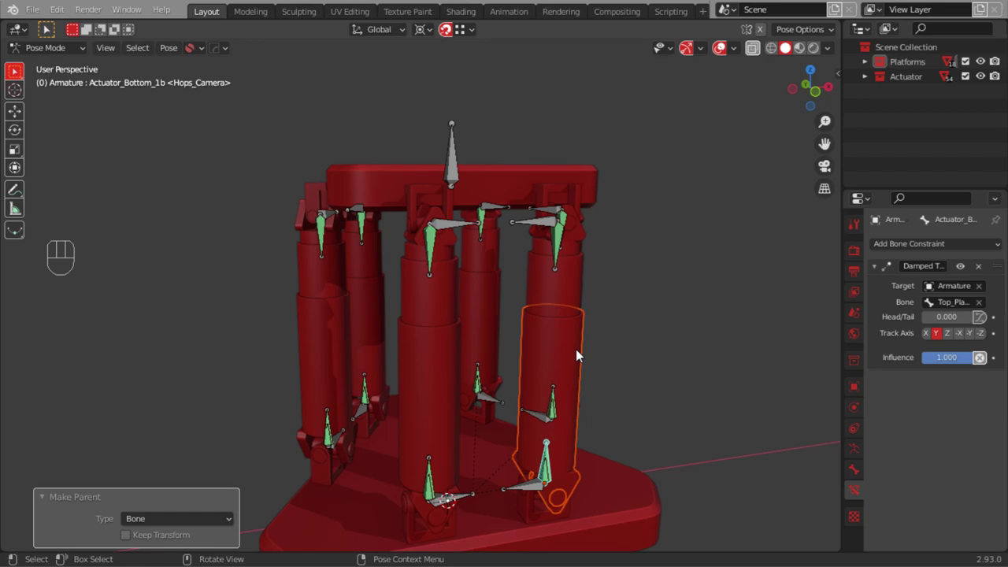
{"action": "key", "text": "Tab"}
Parent the front bottom actuator cylinder to the bone at its base
{"action": "left_click_drag", "start_coordinate": [554, 359], "coordinate": [394, 362]}
{"action": "left_click_drag", "start_coordinate": [552, 388], "coordinate": [350, 270]}
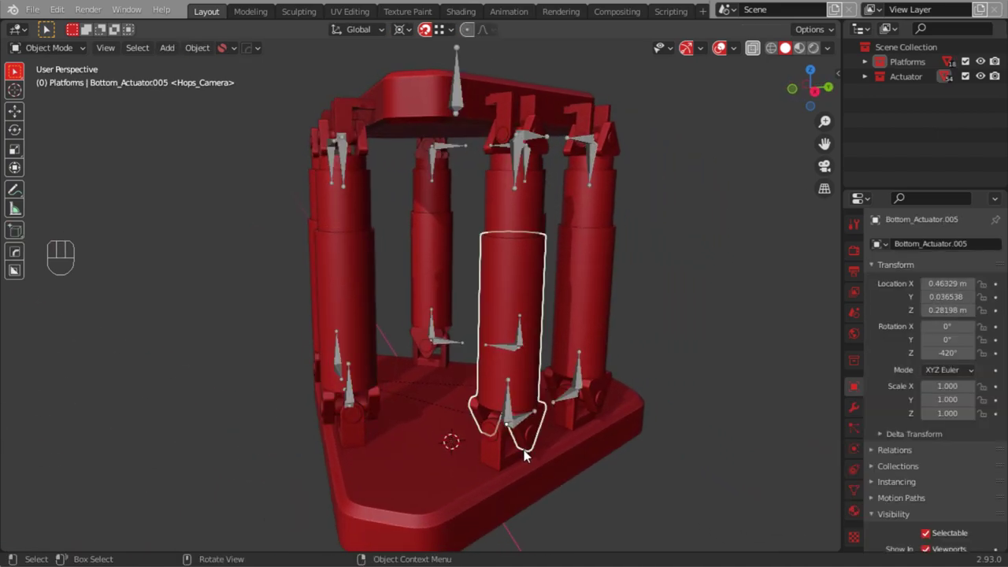
{"action": "left_click", "coordinate": [536, 439]}
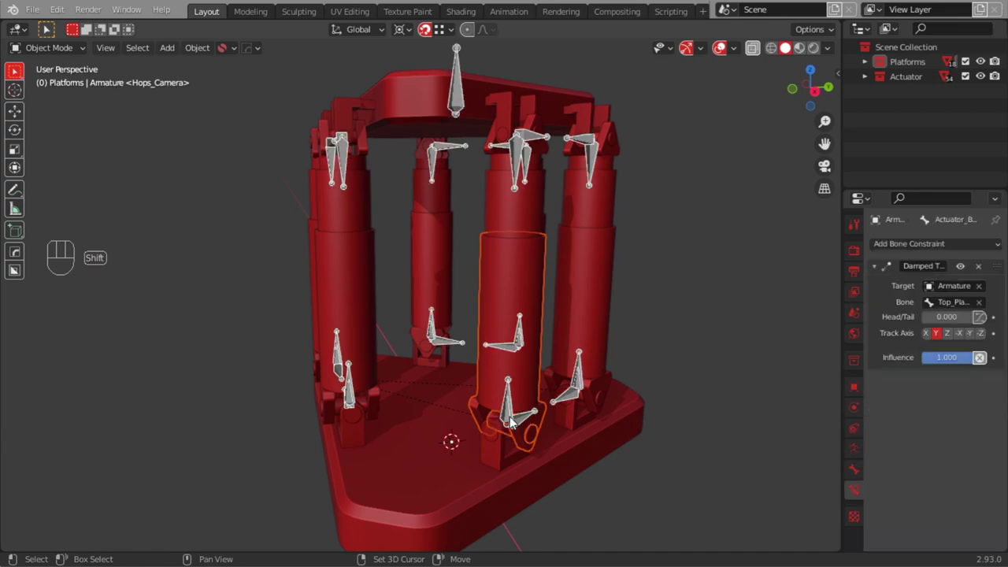
{"action": "left_click_drag", "start_coordinate": [55, 57], "coordinate": [41, 101]}
{"action": "left_click", "coordinate": [501, 414]}
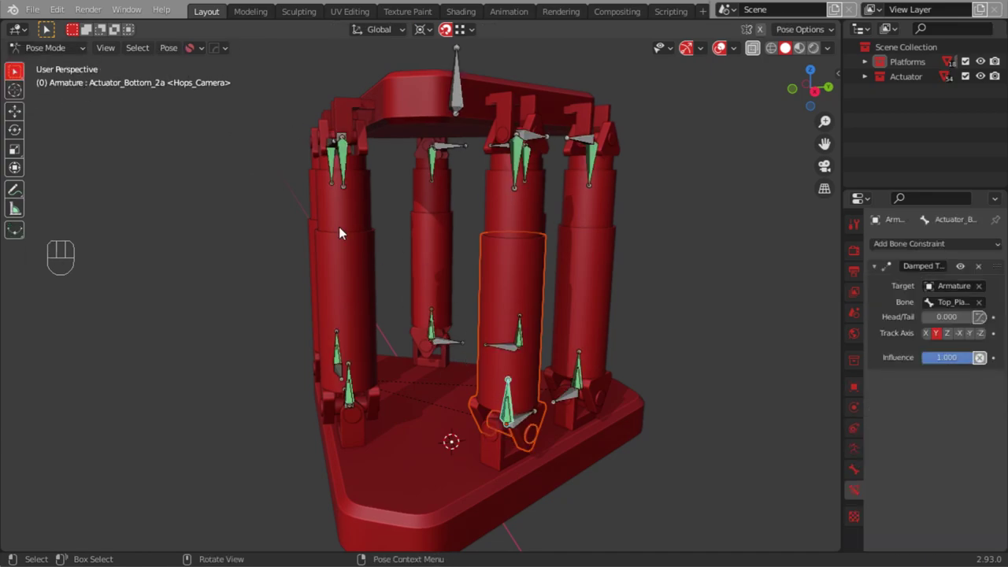
{"action": "left_click_drag", "start_coordinate": [173, 60], "coordinate": [377, 108]}
{"action": "left_click_drag", "start_coordinate": [538, 377], "coordinate": [426, 398]}
{"action": "left_click_drag", "start_coordinate": [531, 399], "coordinate": [416, 342]}
{"action": "key", "text": "Tab"}
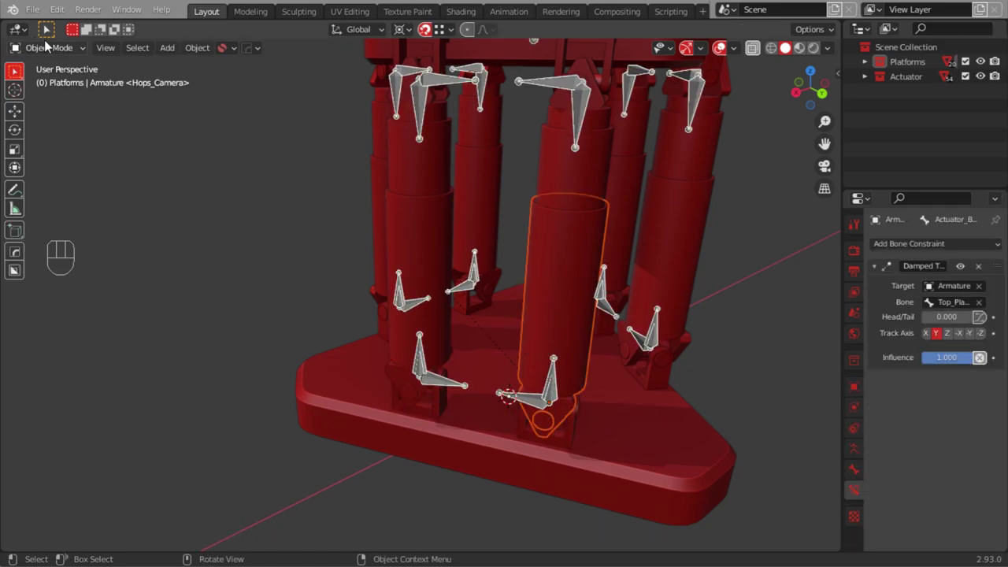
Test-move the top control bone in Pose Mode so the cylinders tilt, then return to Object Mode
{"action": "left_click_drag", "start_coordinate": [54, 49], "coordinate": [56, 97]}
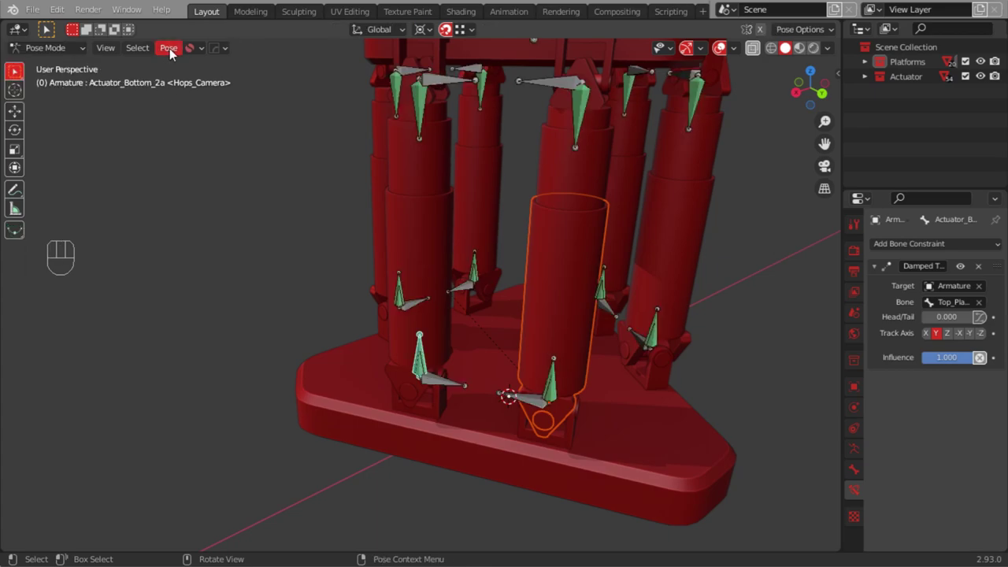
{"action": "left_click_drag", "start_coordinate": [178, 51], "coordinate": [351, 99]}
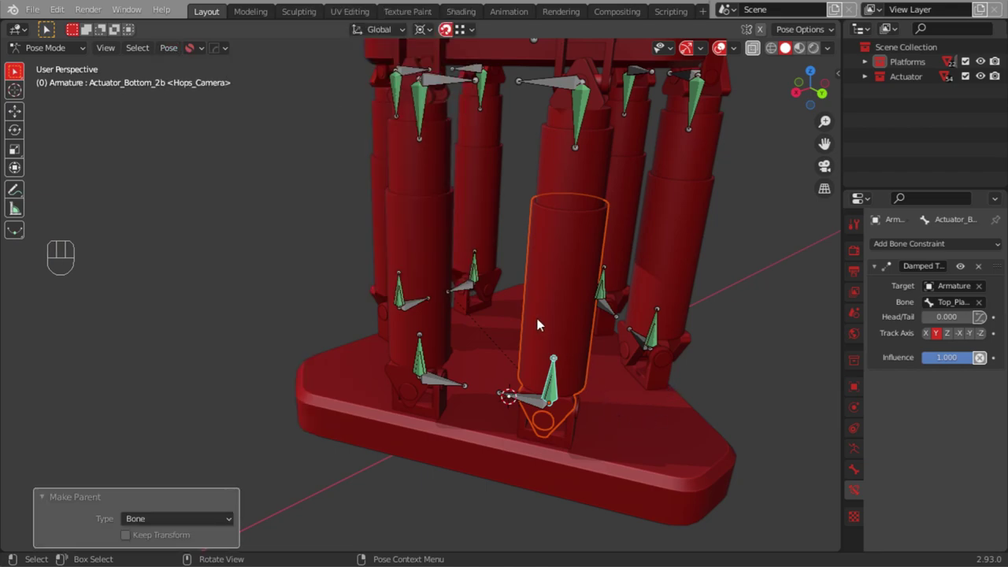
{"action": "left_click_drag", "start_coordinate": [528, 332], "coordinate": [554, 379]}
{"action": "left_click_drag", "start_coordinate": [562, 396], "coordinate": [568, 431]}
{"action": "left_click_drag", "start_coordinate": [574, 404], "coordinate": [525, 411]}
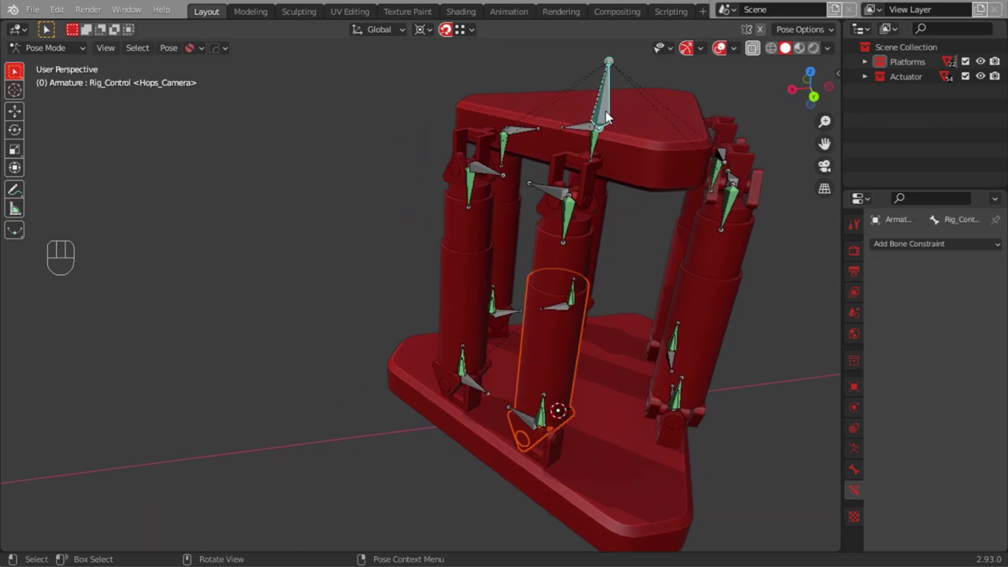
{"action": "key", "text": "g"}
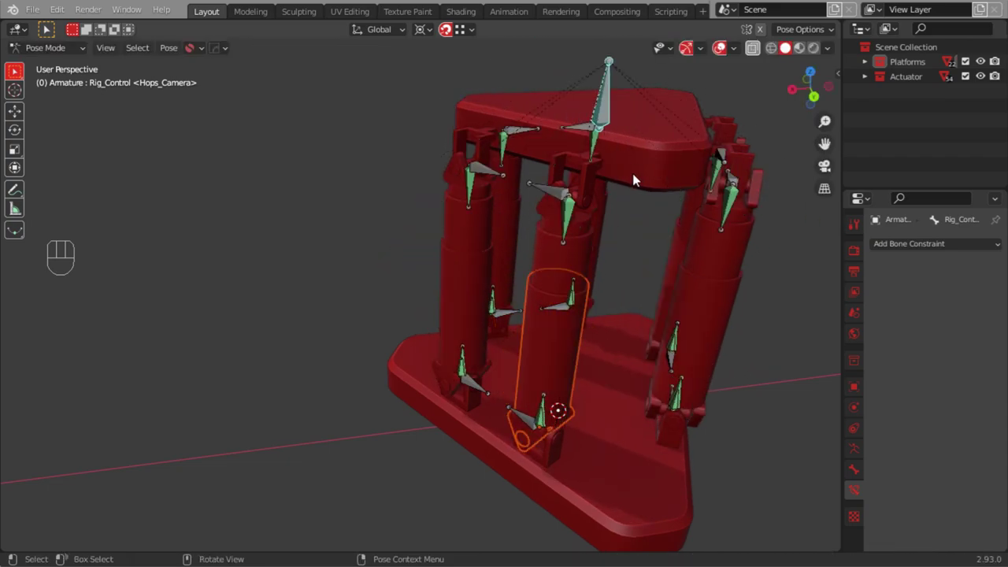
{"action": "key", "text": "Tab"}
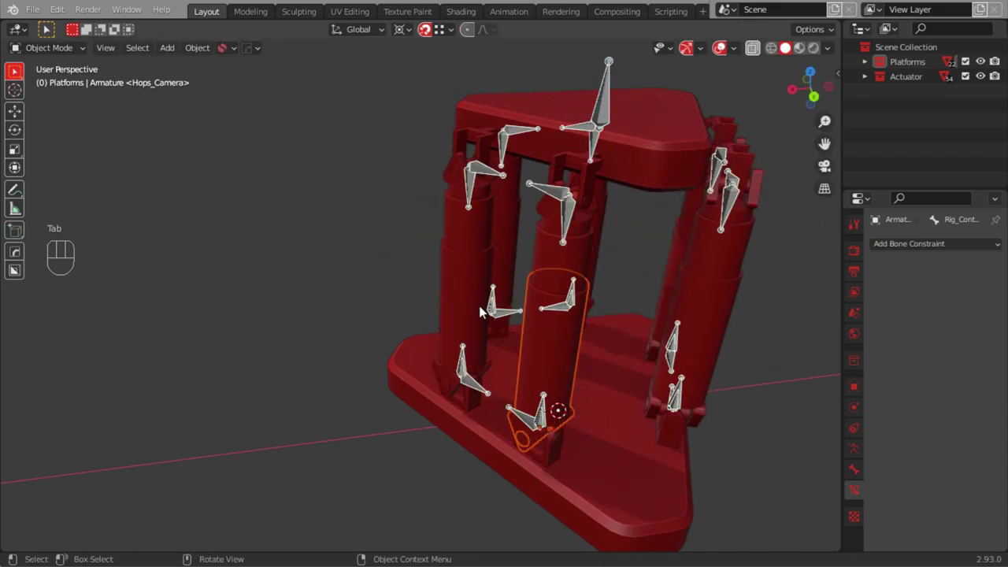
{"action": "left_click_drag", "start_coordinate": [532, 336], "coordinate": [635, 329]}
{"action": "middle_click", "coordinate": [496, 278]}
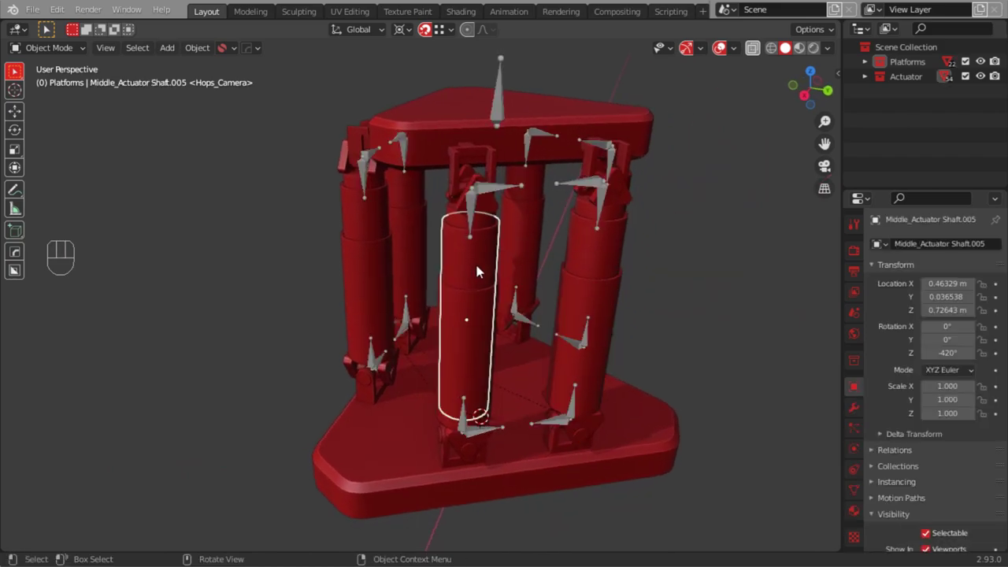
Parent a Middle_Actuator Shaft to the middle bone at its base and check the bone's properties
{"action": "left_click_drag", "start_coordinate": [502, 307], "coordinate": [506, 259]}
{"action": "left_click_drag", "start_coordinate": [577, 330], "coordinate": [742, 344]}
{"action": "left_click_drag", "start_coordinate": [391, 283], "coordinate": [627, 198]}
{"action": "left_click_drag", "start_coordinate": [468, 298], "coordinate": [498, 298]}
{"action": "left_click", "coordinate": [517, 241]}
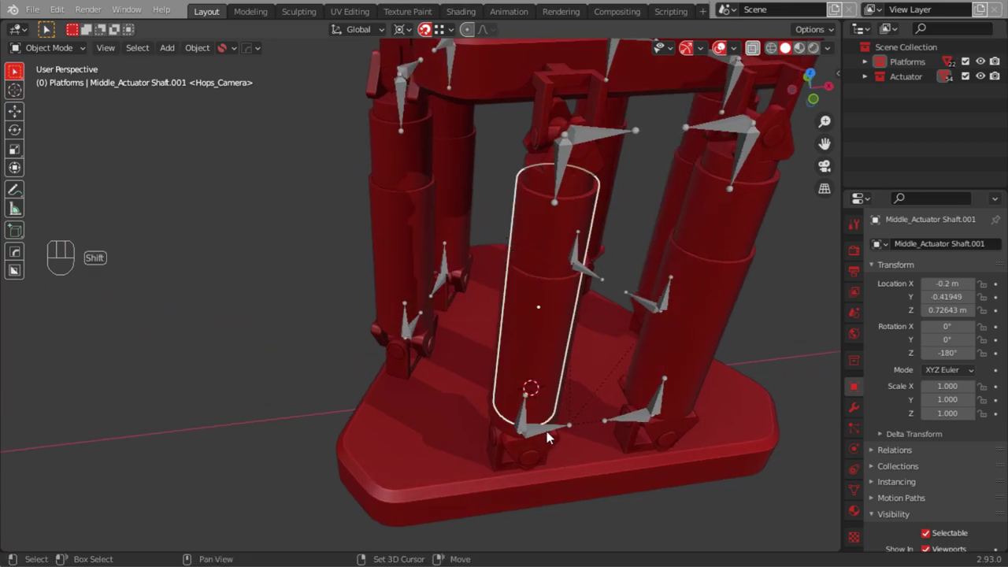
{"action": "left_click", "coordinate": [541, 431]}
{"action": "left_click_drag", "start_coordinate": [55, 53], "coordinate": [45, 99]}
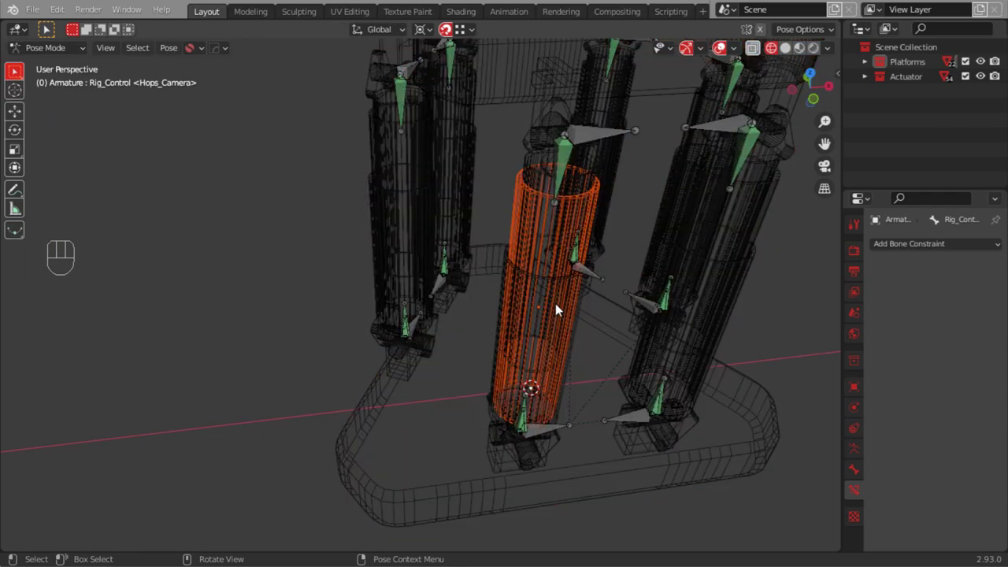
{"action": "left_click_drag", "start_coordinate": [504, 403], "coordinate": [495, 377]}
{"action": "left_click_drag", "start_coordinate": [521, 447], "coordinate": [532, 373]}
{"action": "left_click", "coordinate": [537, 461]}
{"action": "left_click", "coordinate": [535, 465]}
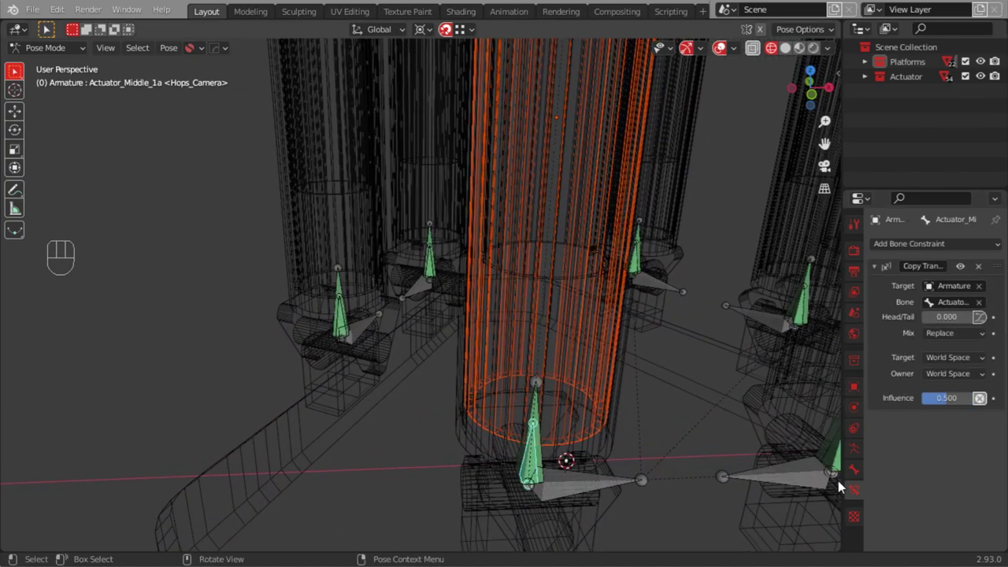
{"action": "left_click", "coordinate": [863, 471]}
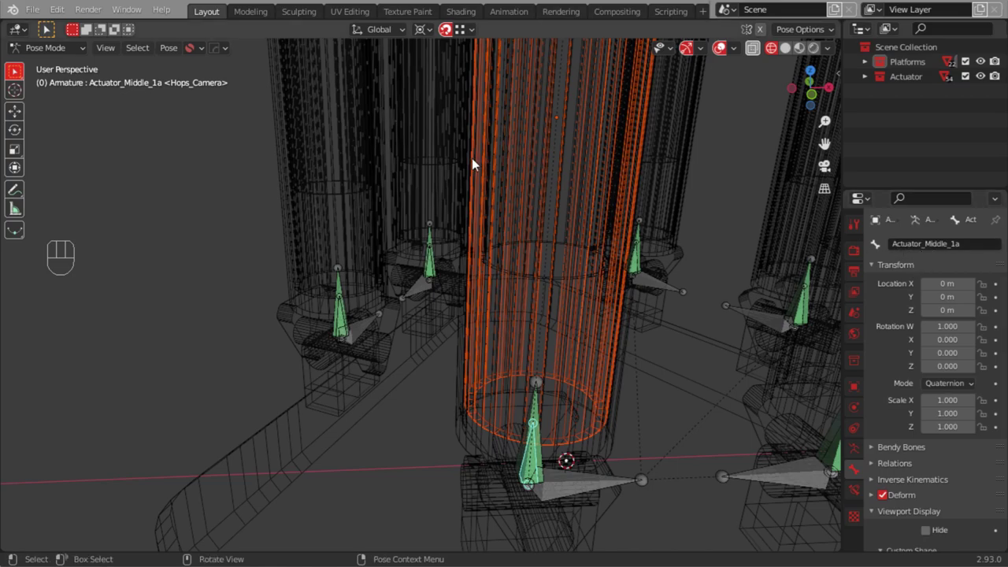
Move to the next leg and select its Middle_Actuator Shaft together with the rig
{"action": "left_click_drag", "start_coordinate": [172, 62], "coordinate": [346, 107]}
{"action": "left_click_drag", "start_coordinate": [383, 278], "coordinate": [466, 389]}
{"action": "left_click_drag", "start_coordinate": [503, 336], "coordinate": [456, 384]}
{"action": "left_click_drag", "start_coordinate": [547, 331], "coordinate": [457, 325]}
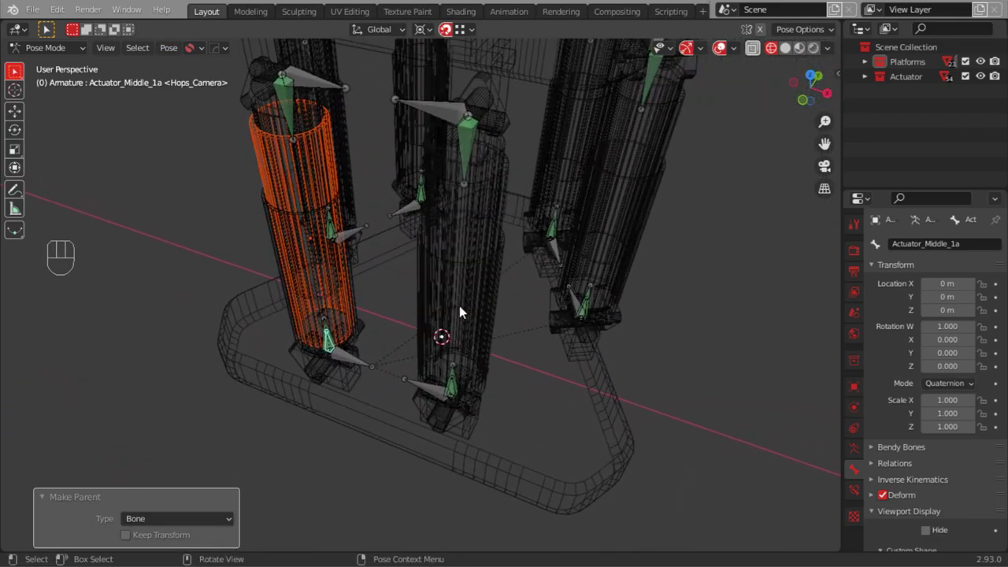
{"action": "key", "text": "Tab"}
{"action": "left_click", "coordinate": [514, 225]}
{"action": "left_click", "coordinate": [510, 211]}
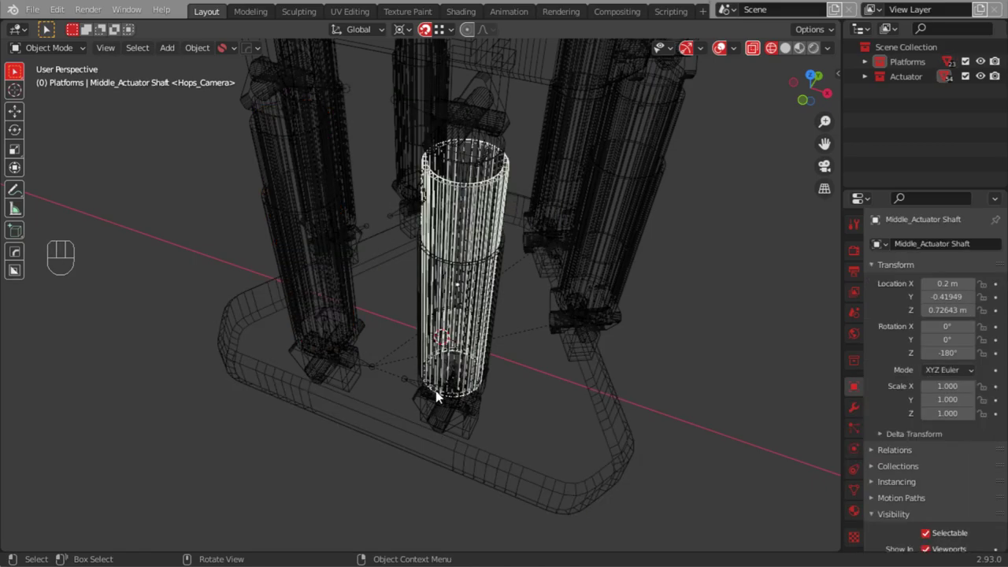
Parent that shaft to bone Actuator_Middle_1b and return to object mode at another leg
{"action": "left_click_drag", "start_coordinate": [453, 374], "coordinate": [464, 343]}
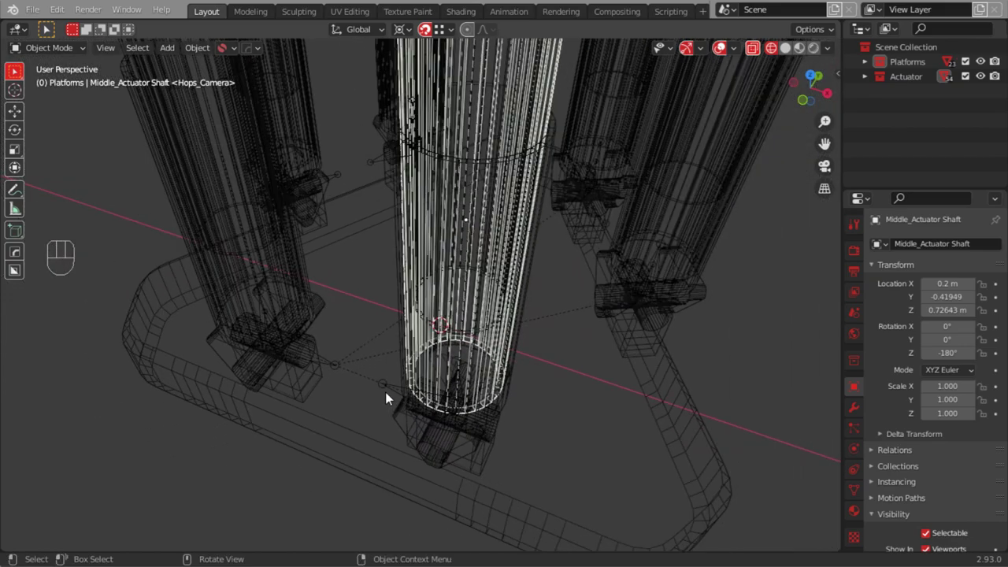
{"action": "left_click", "coordinate": [389, 394]}
{"action": "left_click_drag", "start_coordinate": [46, 54], "coordinate": [48, 98]}
{"action": "left_click", "coordinate": [458, 402]}
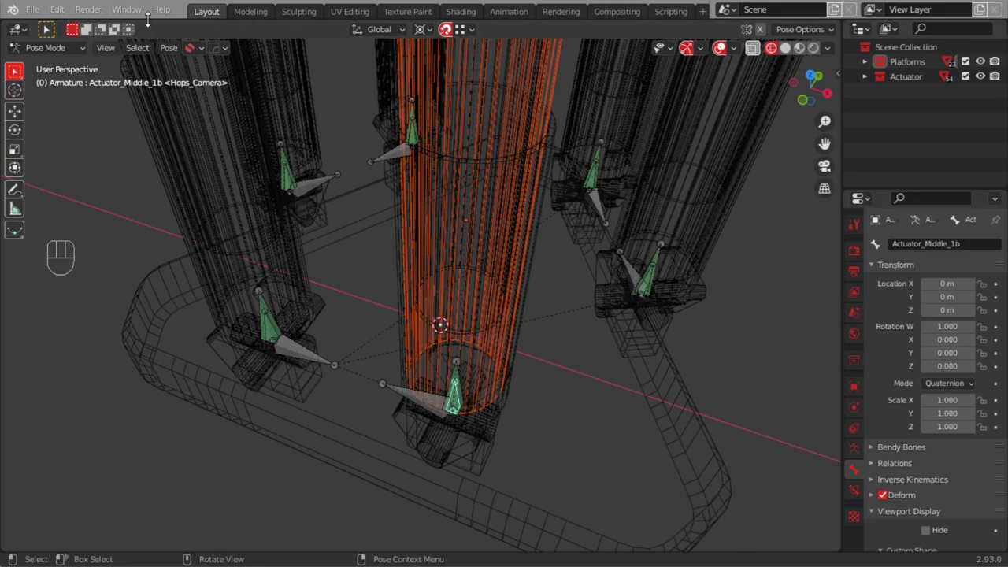
{"action": "left_click_drag", "start_coordinate": [172, 47], "coordinate": [366, 101]}
{"action": "left_click_drag", "start_coordinate": [484, 310], "coordinate": [407, 281]}
{"action": "left_click_drag", "start_coordinate": [587, 358], "coordinate": [486, 332]}
{"action": "left_click_drag", "start_coordinate": [475, 332], "coordinate": [448, 341]}
{"action": "key", "text": "Tab"}
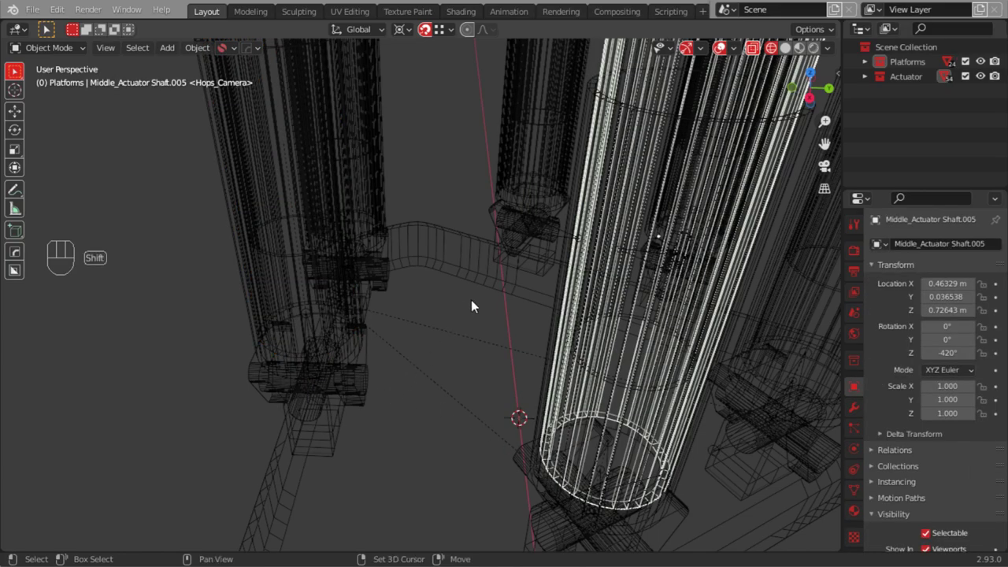
Parent the second actuator's middle shaft to bone Actuator_Middle_2b
{"action": "left_click", "coordinate": [716, 455]}
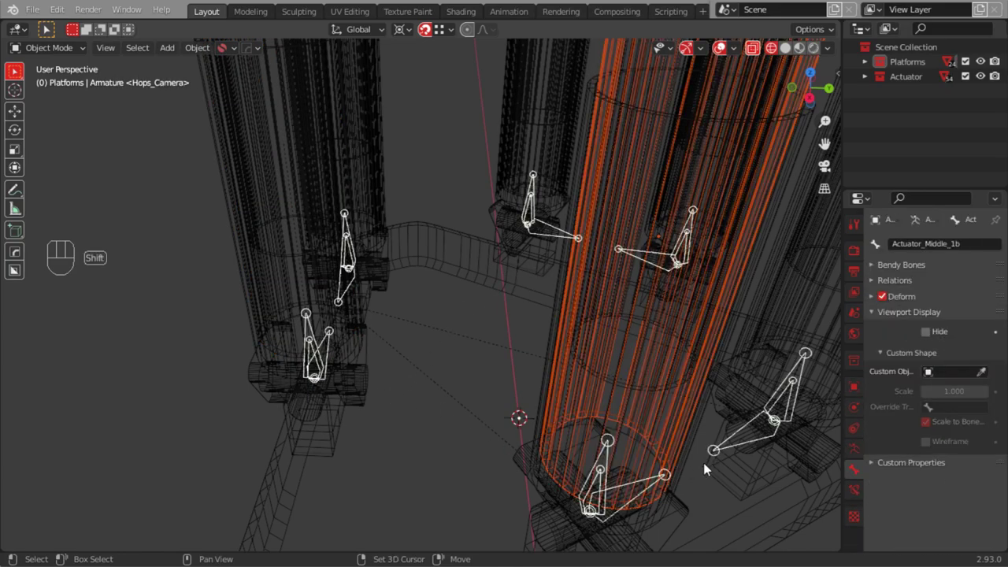
{"action": "left_click_drag", "start_coordinate": [57, 55], "coordinate": [50, 101]}
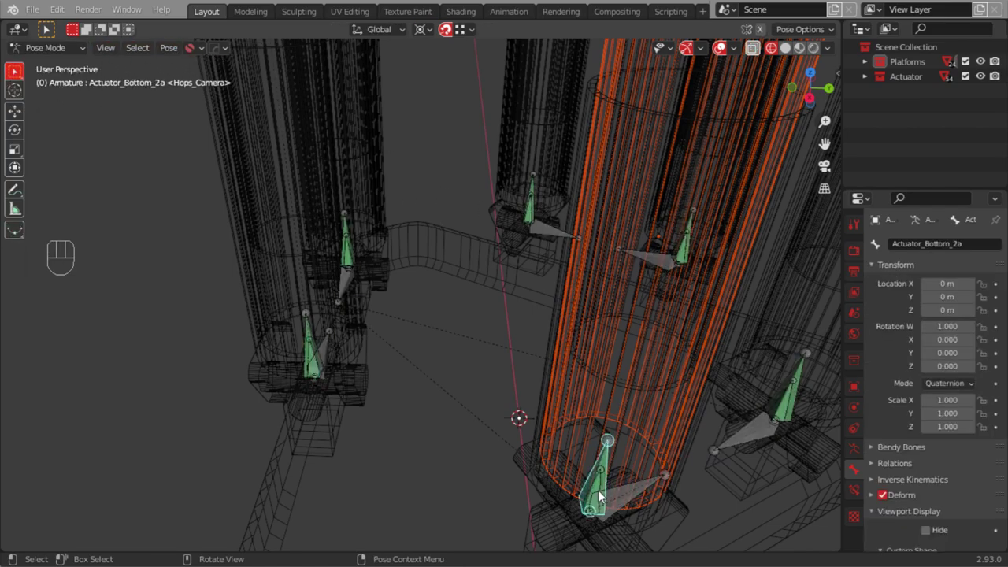
{"action": "left_click", "coordinate": [601, 497]}
{"action": "left_click", "coordinate": [597, 496]}
{"action": "left_click", "coordinate": [598, 498]}
{"action": "left_click_drag", "start_coordinate": [170, 54], "coordinate": [374, 105]}
{"action": "key", "text": "Tab"}
Move to another leg and parent Middle_Actuator Shaft.004 to its middle bone
{"action": "left_click_drag", "start_coordinate": [427, 313], "coordinate": [481, 357]}
{"action": "left_click_drag", "start_coordinate": [446, 348], "coordinate": [428, 347]}
{"action": "left_click_drag", "start_coordinate": [440, 359], "coordinate": [399, 344]}
{"action": "left_click_drag", "start_coordinate": [420, 355], "coordinate": [385, 372]}
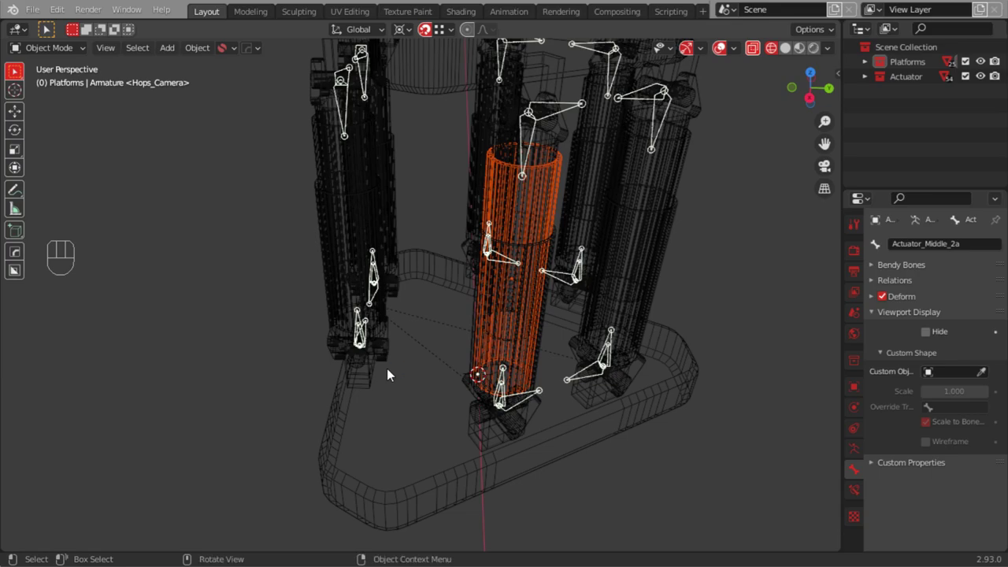
{"action": "left_click_drag", "start_coordinate": [653, 304], "coordinate": [591, 290]}
{"action": "left_click_drag", "start_coordinate": [586, 360], "coordinate": [569, 375]}
{"action": "left_click", "coordinate": [533, 368]}
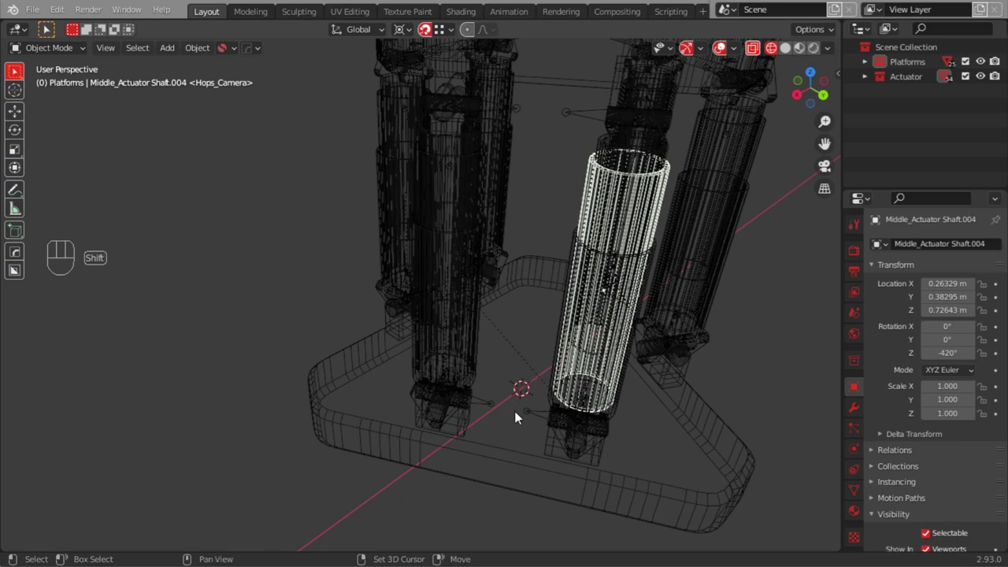
{"action": "left_click_drag", "start_coordinate": [60, 46], "coordinate": [43, 97]}
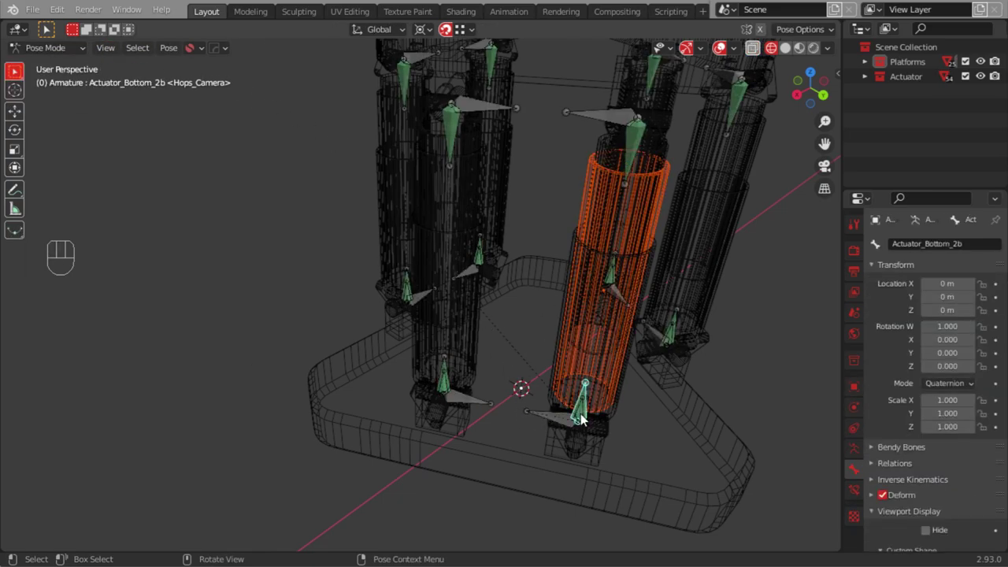
{"action": "left_click_drag", "start_coordinate": [176, 54], "coordinate": [352, 103]}
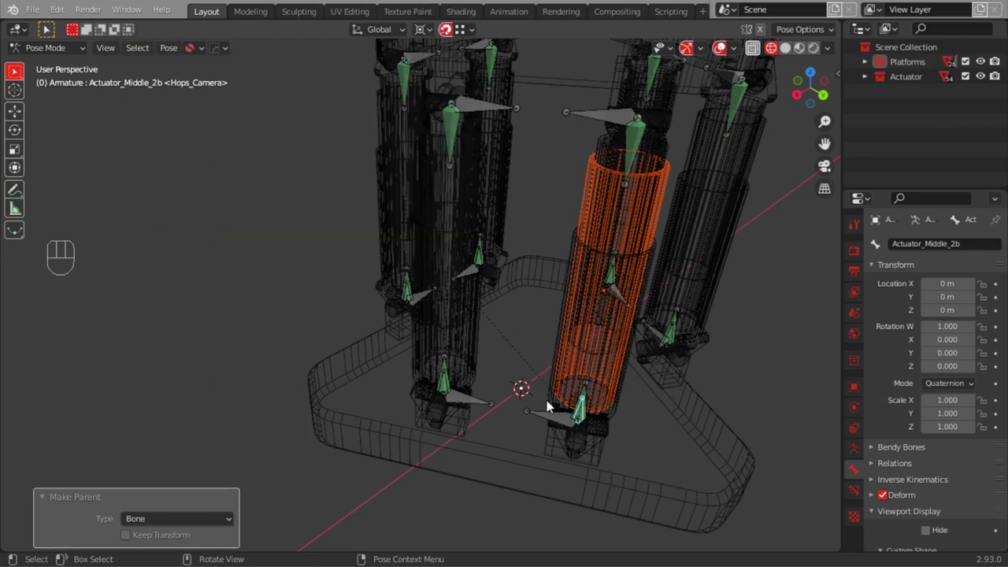
Grab the top control bone to test the rig, then reset and return to object mode
{"action": "left_click_drag", "start_coordinate": [474, 303], "coordinate": [489, 336]}
{"action": "left_click_drag", "start_coordinate": [484, 349], "coordinate": [475, 420]}
{"action": "left_click", "coordinate": [537, 139]}
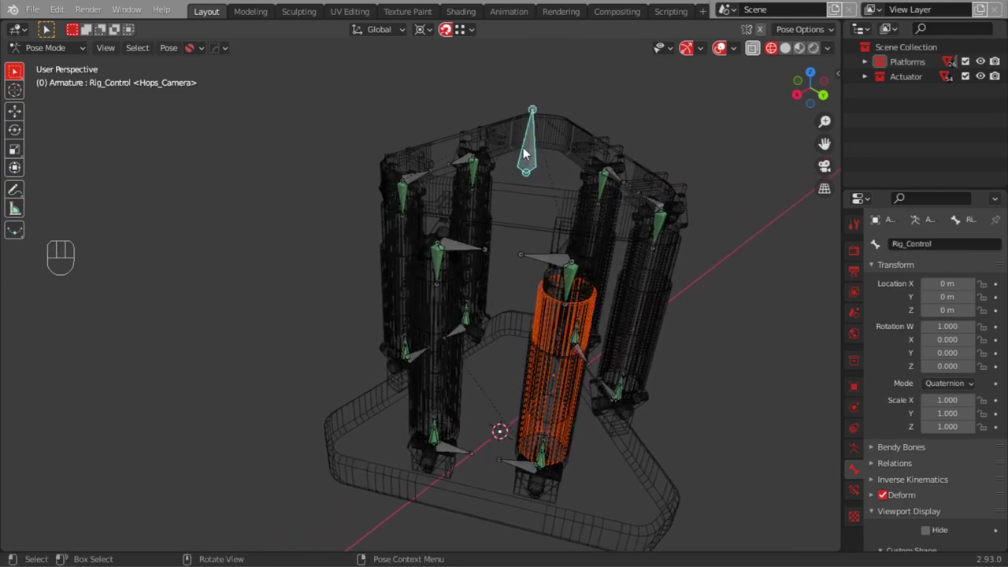
{"action": "key", "text": "g"}
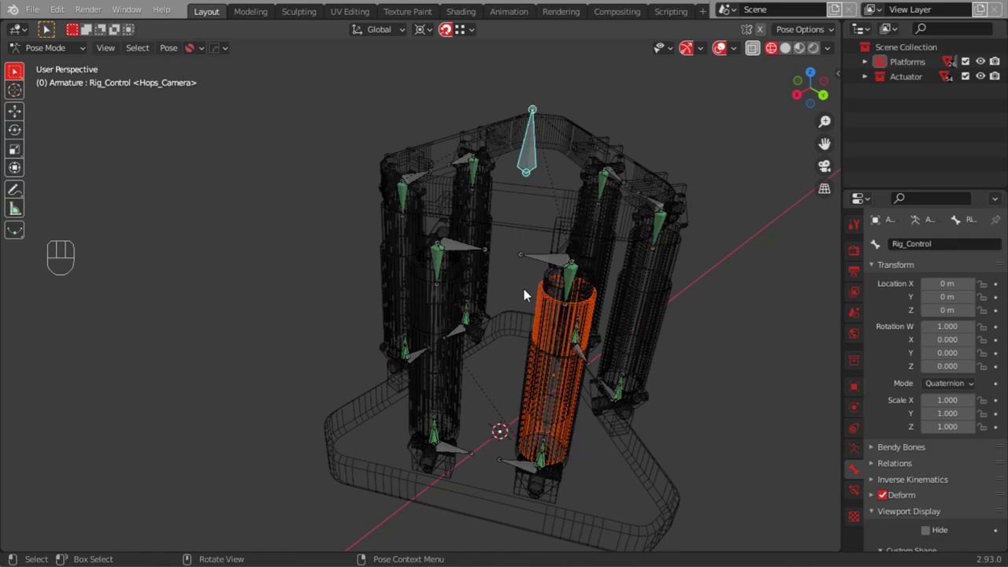
{"action": "key", "text": "Tab"}
Switch the viewport to solid shading so the platform shows red
{"action": "left_click_drag", "start_coordinate": [423, 336], "coordinate": [634, 324]}
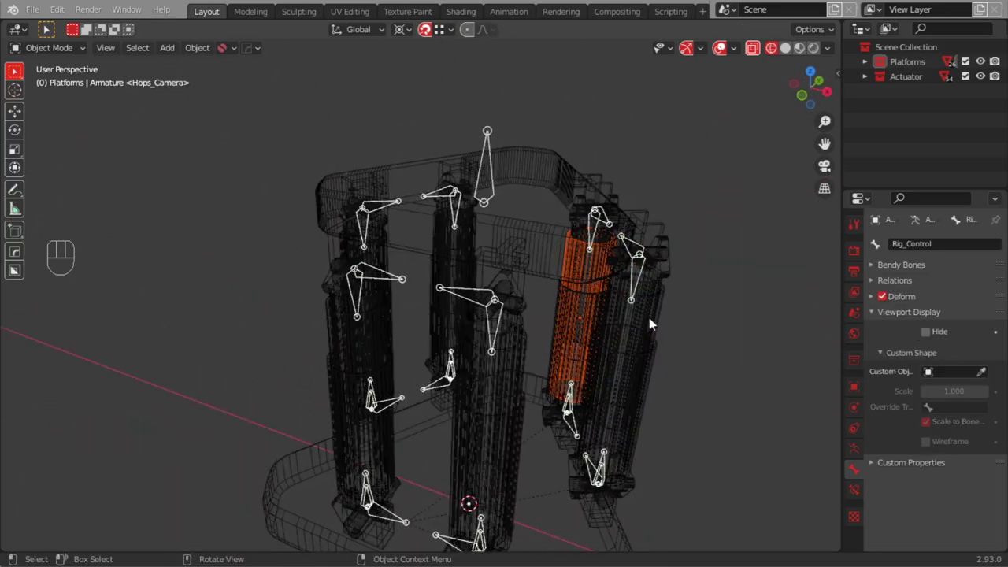
{"action": "left_click_drag", "start_coordinate": [452, 342], "coordinate": [476, 261]}
{"action": "left_click_drag", "start_coordinate": [452, 317], "coordinate": [471, 341]}
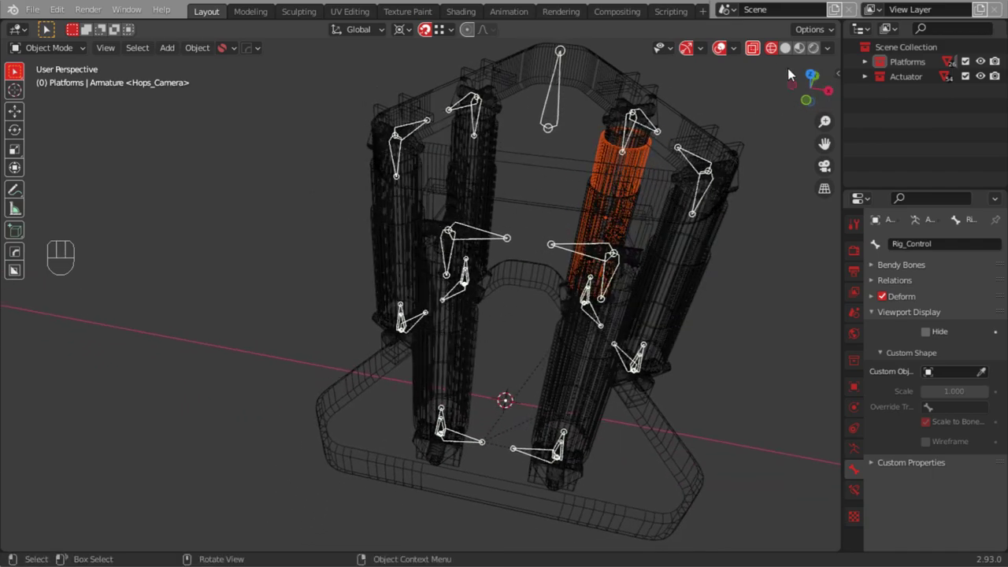
{"action": "left_click", "coordinate": [791, 52]}
Parent the first actuator's top piece to bone Actuator_Top_1a and return to object mode
{"action": "left_click_drag", "start_coordinate": [395, 250], "coordinate": [410, 208]}
{"action": "left_click_drag", "start_coordinate": [449, 271], "coordinate": [448, 377]}
{"action": "left_click_drag", "start_coordinate": [457, 346], "coordinate": [506, 366]}
{"action": "left_click_drag", "start_coordinate": [589, 418], "coordinate": [617, 350]}
{"action": "left_click", "coordinate": [675, 397]}
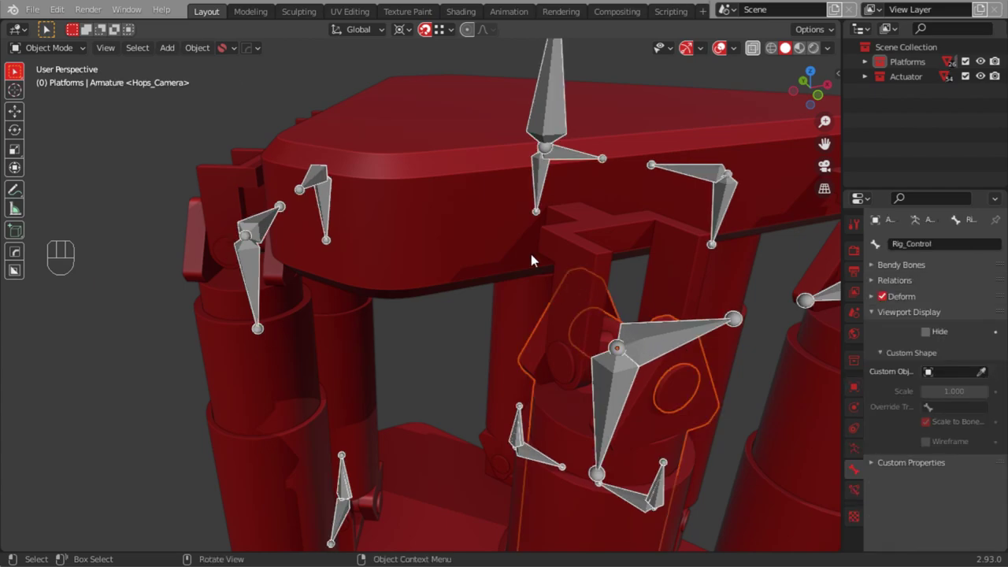
{"action": "left_click_drag", "start_coordinate": [43, 50], "coordinate": [60, 103]}
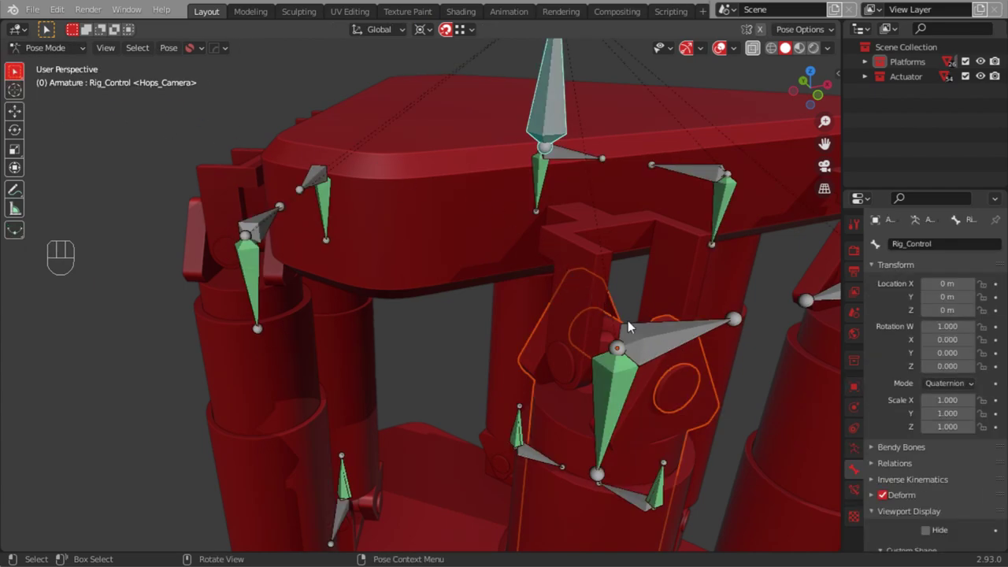
{"action": "left_click_drag", "start_coordinate": [166, 50], "coordinate": [348, 106]}
{"action": "left_click_drag", "start_coordinate": [355, 224], "coordinate": [386, 316]}
{"action": "key", "text": "Tab"}
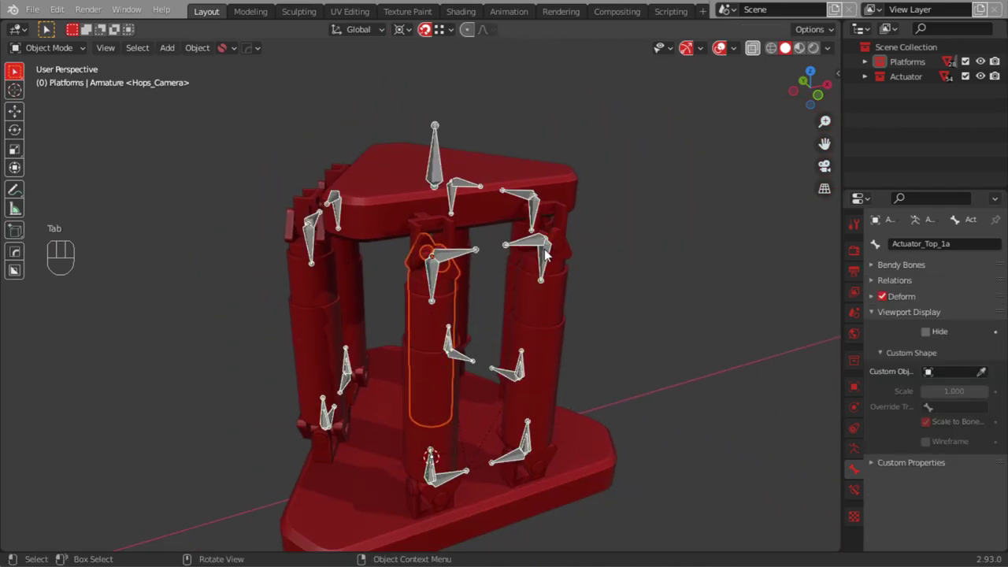
Parent the first actuator's other top shaft to bone Actuator_Top_1b
{"action": "left_click", "coordinate": [564, 251]}
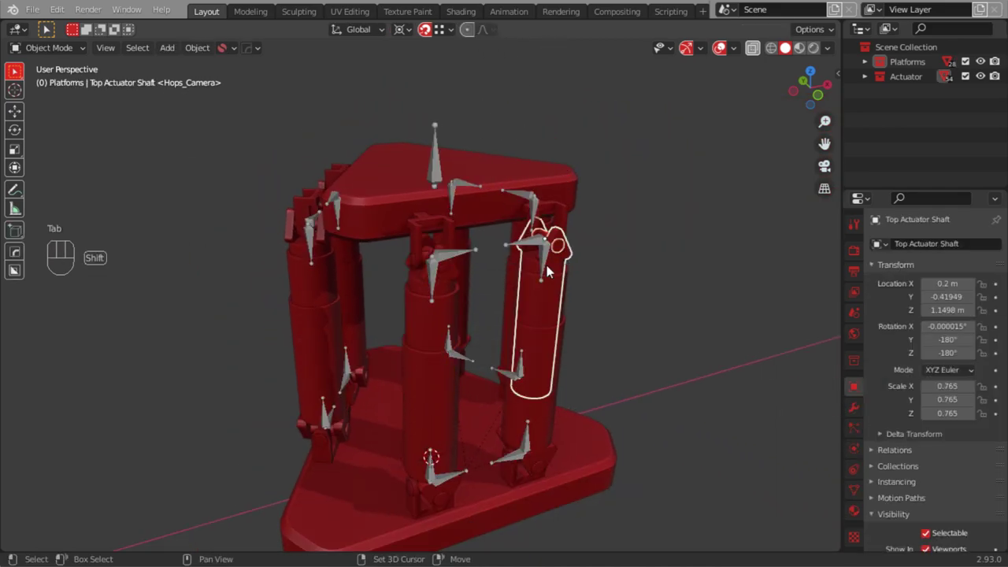
{"action": "left_click", "coordinate": [529, 246]}
{"action": "left_click_drag", "start_coordinate": [18, 46], "coordinate": [65, 97]}
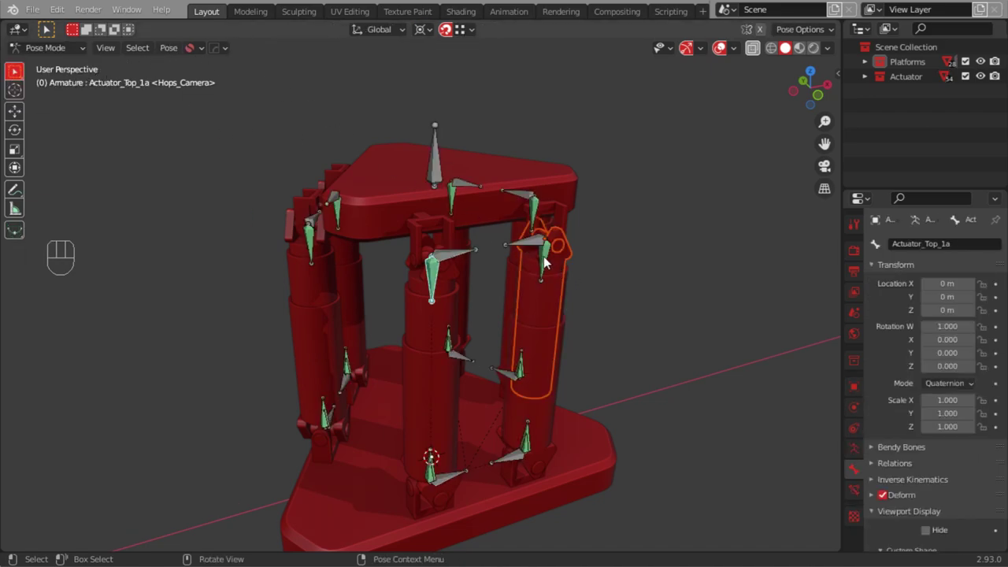
{"action": "left_click_drag", "start_coordinate": [172, 56], "coordinate": [359, 101]}
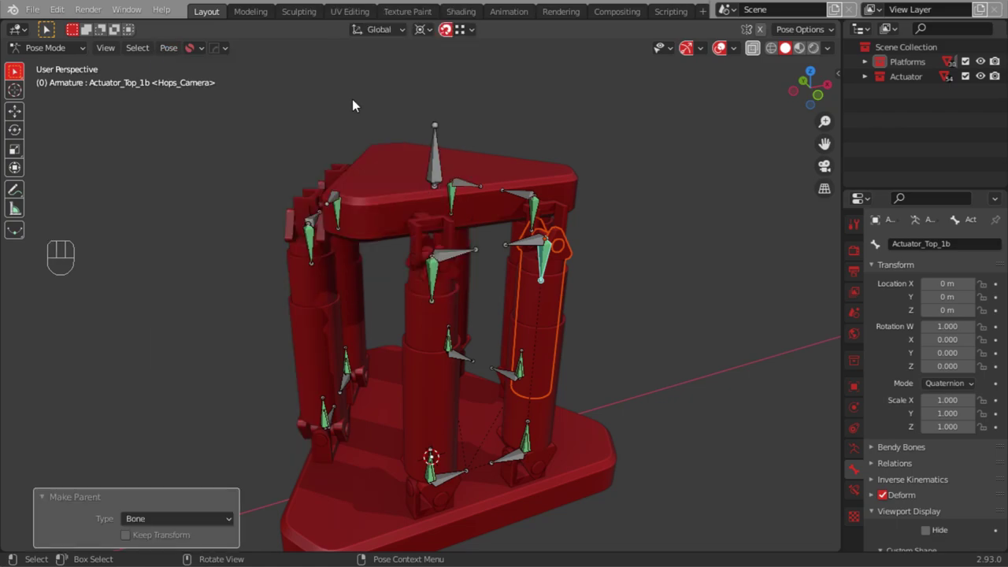
{"action": "left_click_drag", "start_coordinate": [589, 324], "coordinate": [409, 317]}
{"action": "left_click_drag", "start_coordinate": [587, 332], "coordinate": [437, 309]}
{"action": "left_click_drag", "start_coordinate": [553, 314], "coordinate": [504, 329]}
{"action": "left_click_drag", "start_coordinate": [491, 315], "coordinate": [506, 278]}
{"action": "middle_click", "coordinate": [406, 267]}
{"action": "key", "text": "Tab"}
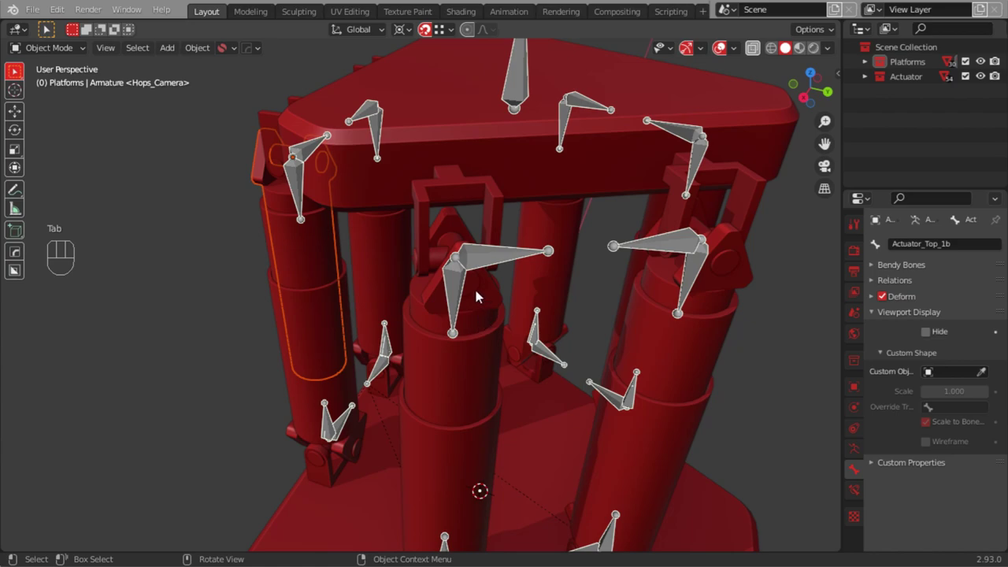
Parent the second actuator's top pieces to bones Actuator_Top_2a and Actuator_Top_2b
{"action": "left_click", "coordinate": [494, 305]}
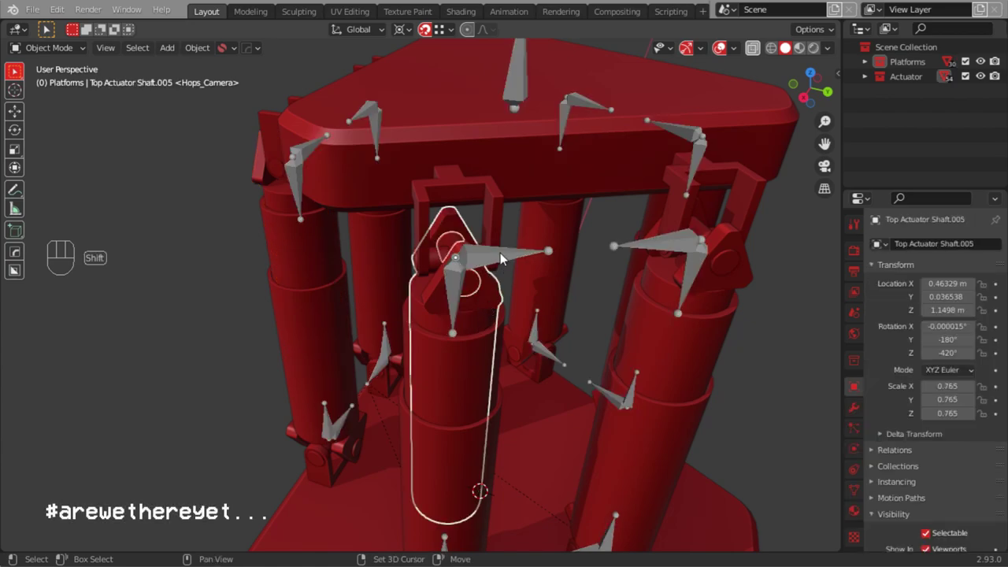
{"action": "left_click_drag", "start_coordinate": [52, 50], "coordinate": [58, 95]}
{"action": "left_click", "coordinate": [458, 291]}
{"action": "left_click_drag", "start_coordinate": [170, 55], "coordinate": [361, 106]}
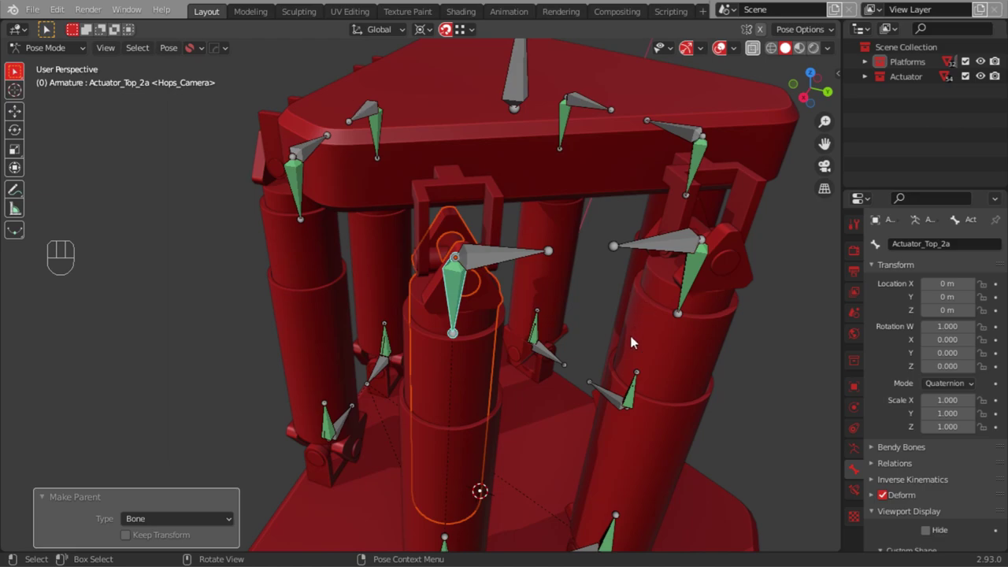
{"action": "key", "text": "Tab"}
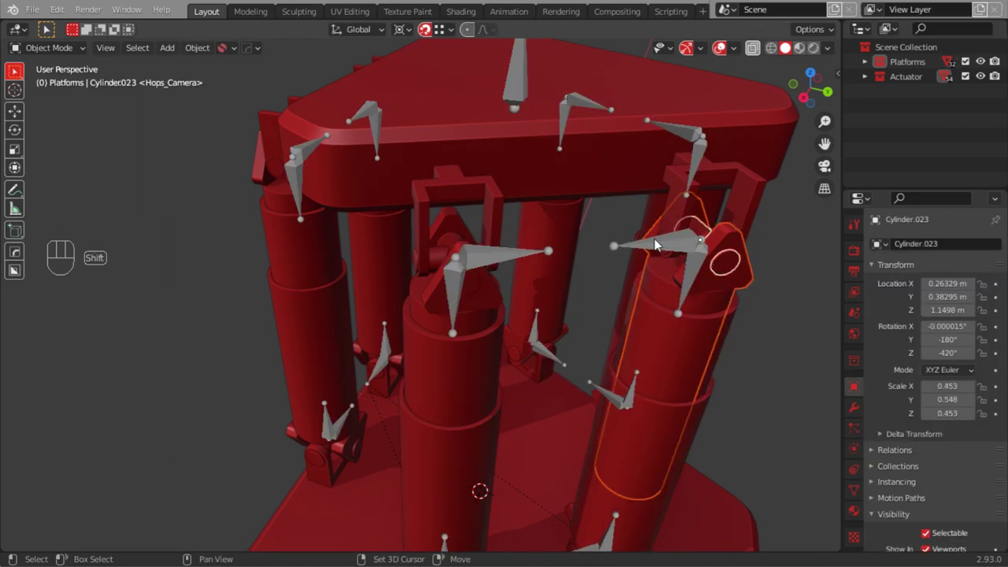
{"action": "left_click_drag", "start_coordinate": [58, 47], "coordinate": [54, 101]}
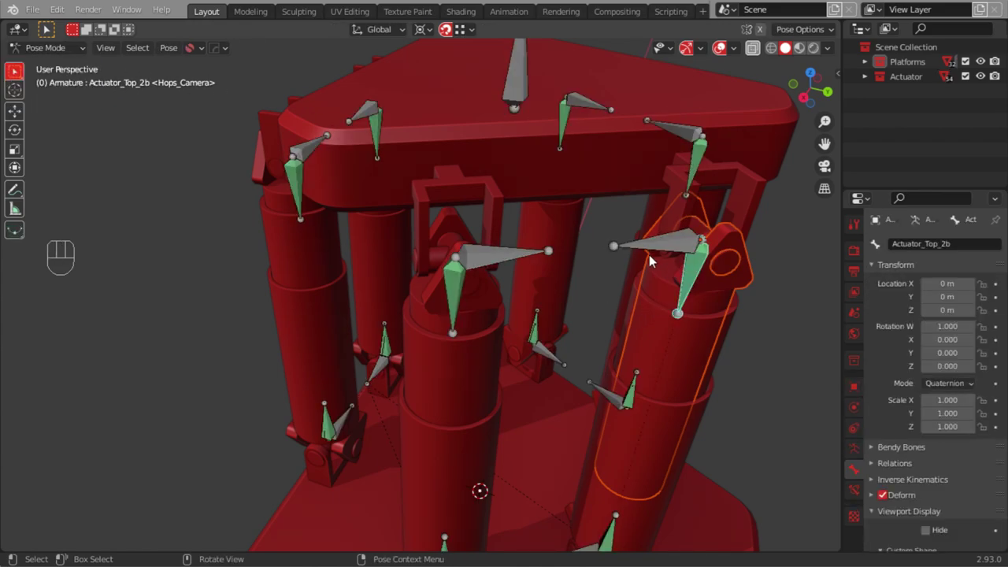
{"action": "left_click_drag", "start_coordinate": [175, 48], "coordinate": [346, 103]}
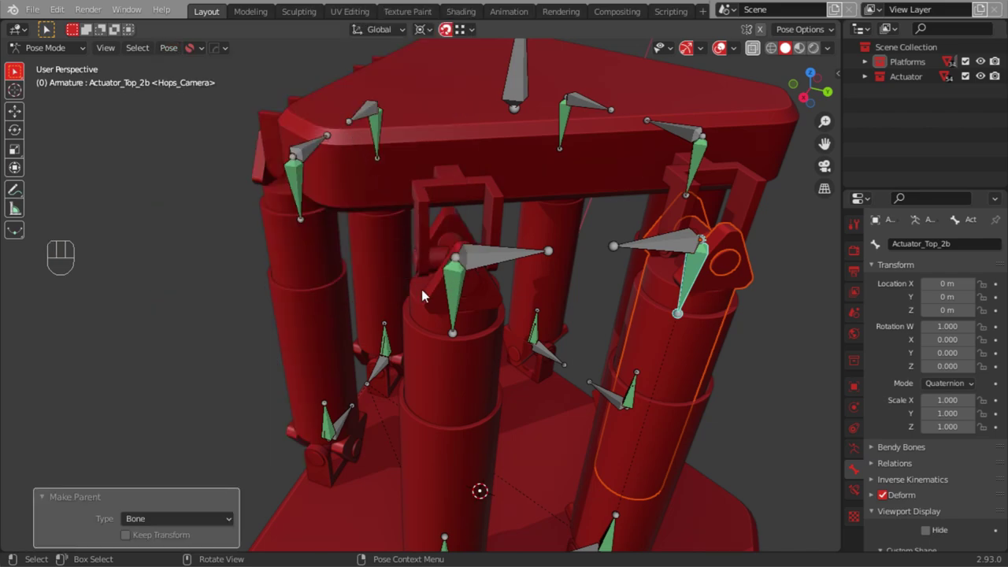
{"action": "left_click_drag", "start_coordinate": [386, 291], "coordinate": [407, 327]}
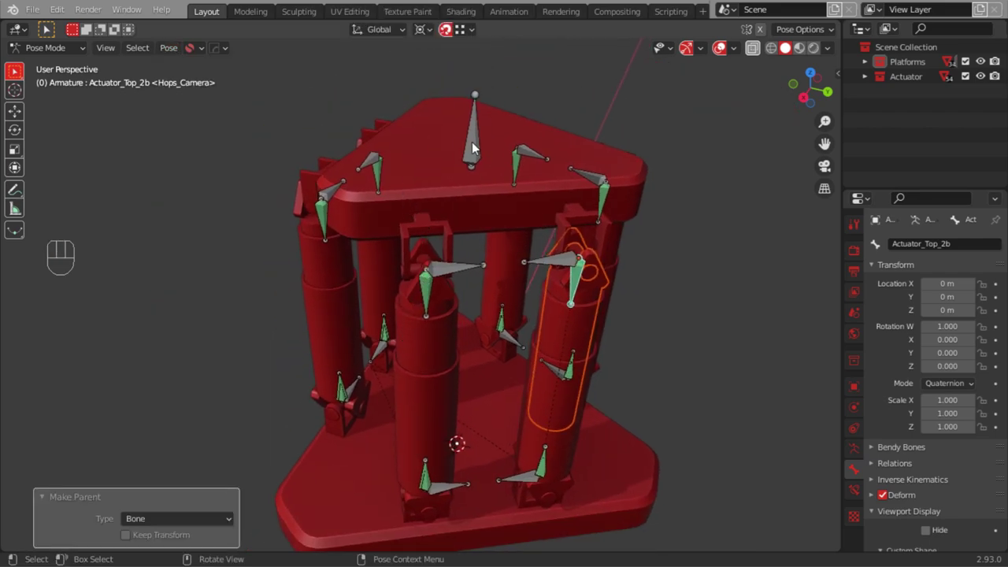
{"action": "key", "text": "g"}
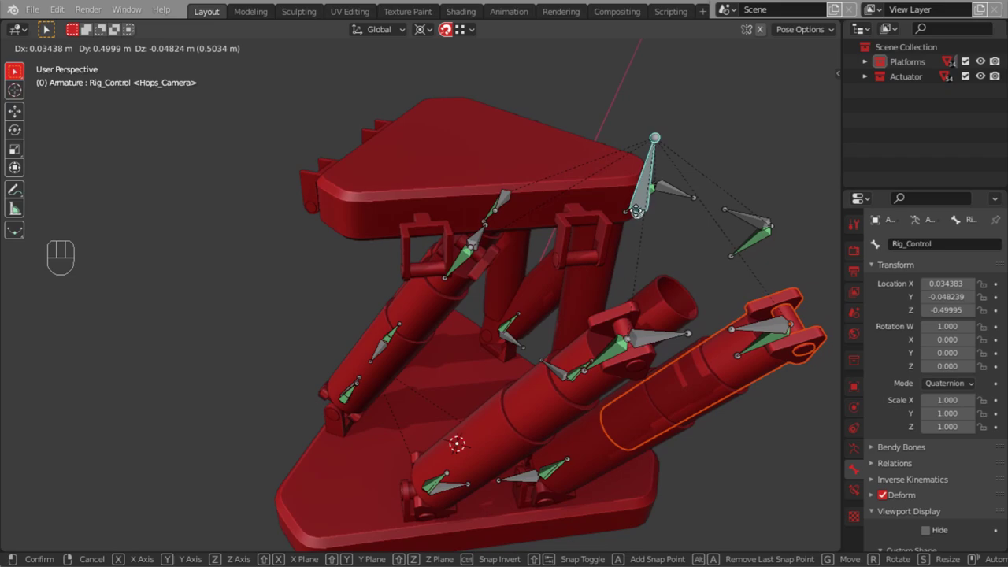
{"action": "left_click_drag", "start_coordinate": [508, 245], "coordinate": [286, 233]}
{"action": "left_click_drag", "start_coordinate": [336, 245], "coordinate": [353, 241]}
{"action": "key", "text": "Tab"}
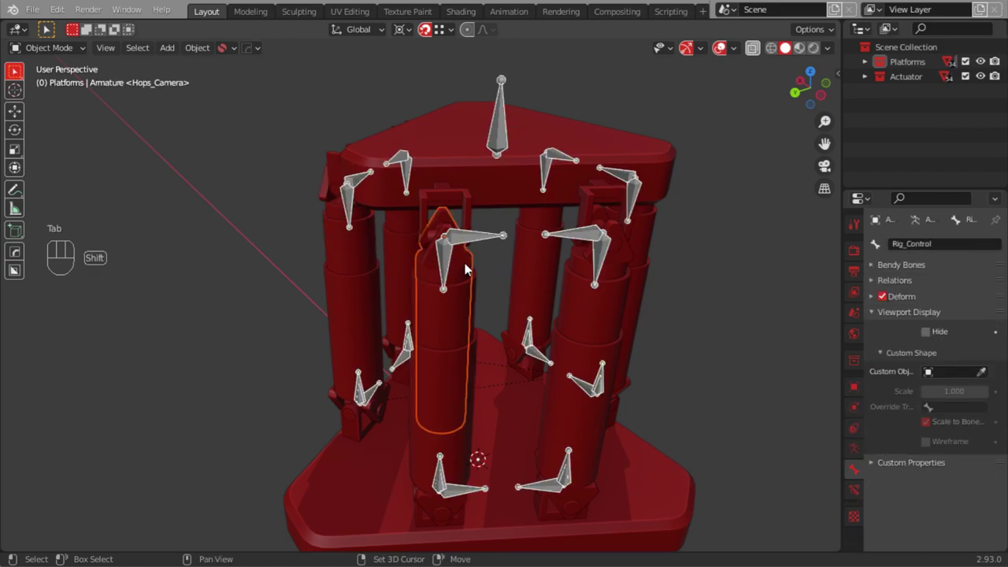
{"action": "left_click_drag", "start_coordinate": [451, 261], "coordinate": [473, 275]}
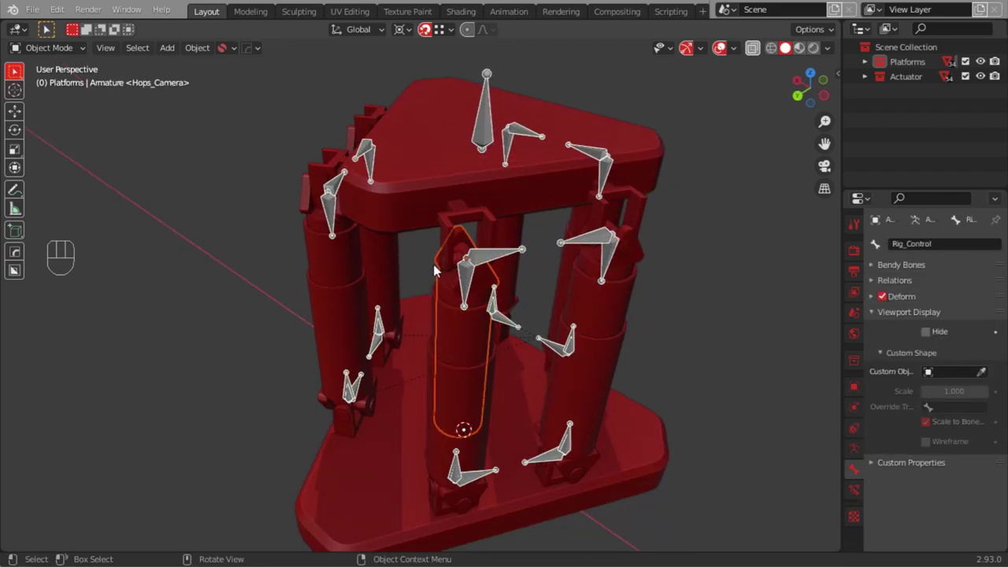
Parent Cylinder.018, the third actuator's top piece, to bone Actuator_Top_3a
{"action": "left_click", "coordinate": [449, 290]}
{"action": "left_click_drag", "start_coordinate": [505, 284], "coordinate": [493, 246]}
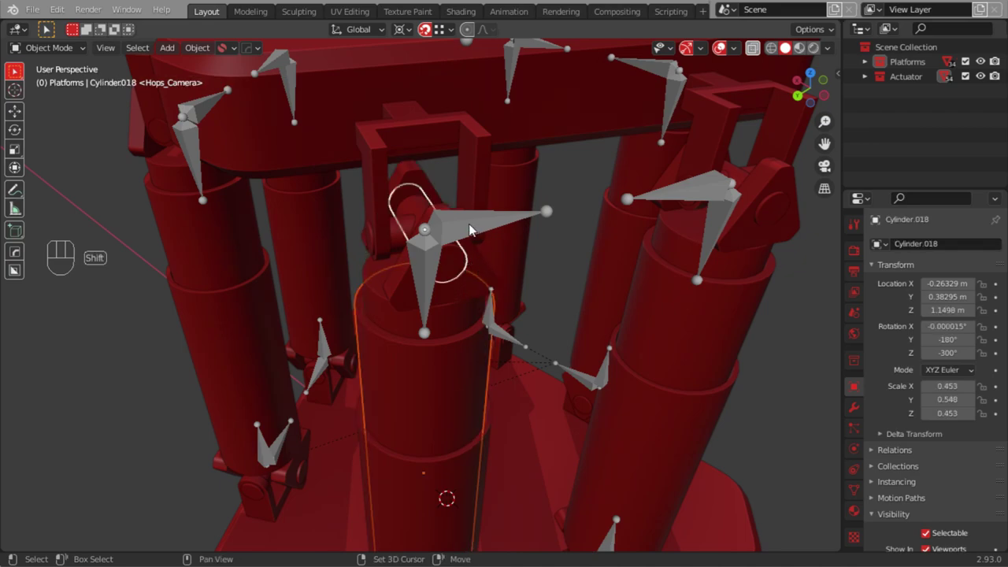
{"action": "left_click_drag", "start_coordinate": [50, 52], "coordinate": [59, 98]}
{"action": "left_click", "coordinate": [414, 276]}
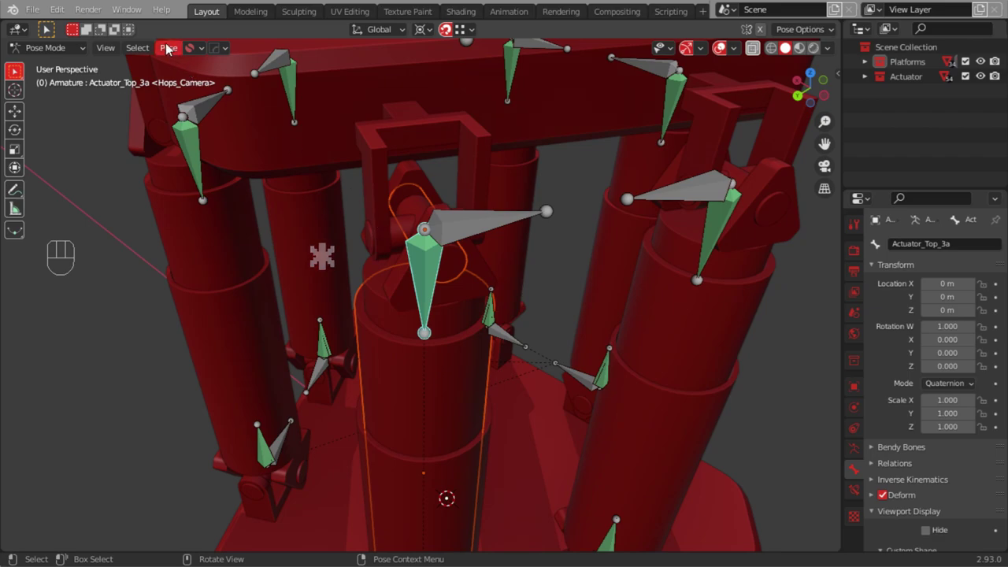
{"action": "left_click_drag", "start_coordinate": [172, 53], "coordinate": [353, 107]}
{"action": "key", "text": "Tab"}
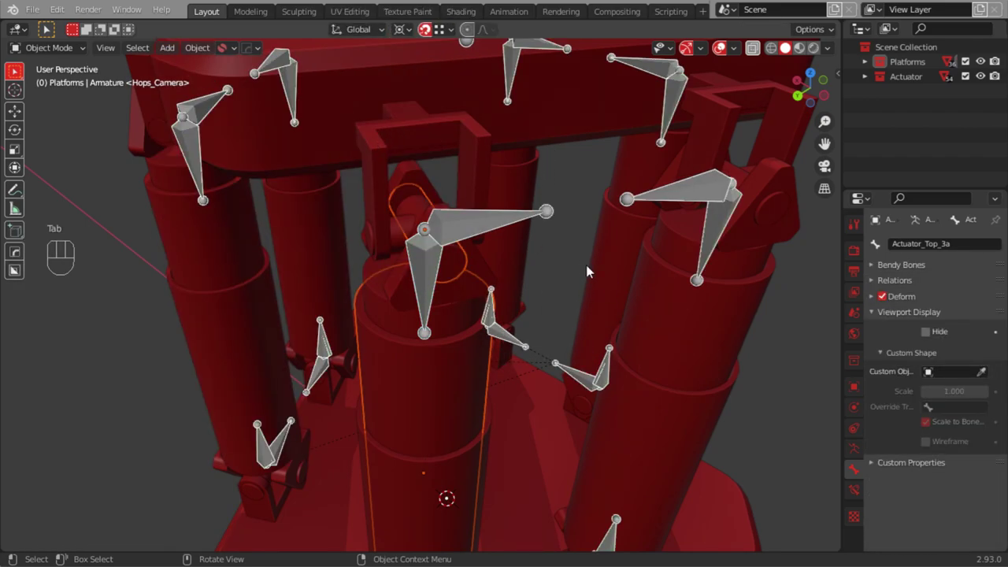
Parent the neighbouring top cylinder, Cylinder.013, to bone Actuator_Top_3b
{"action": "left_click", "coordinate": [670, 248]}
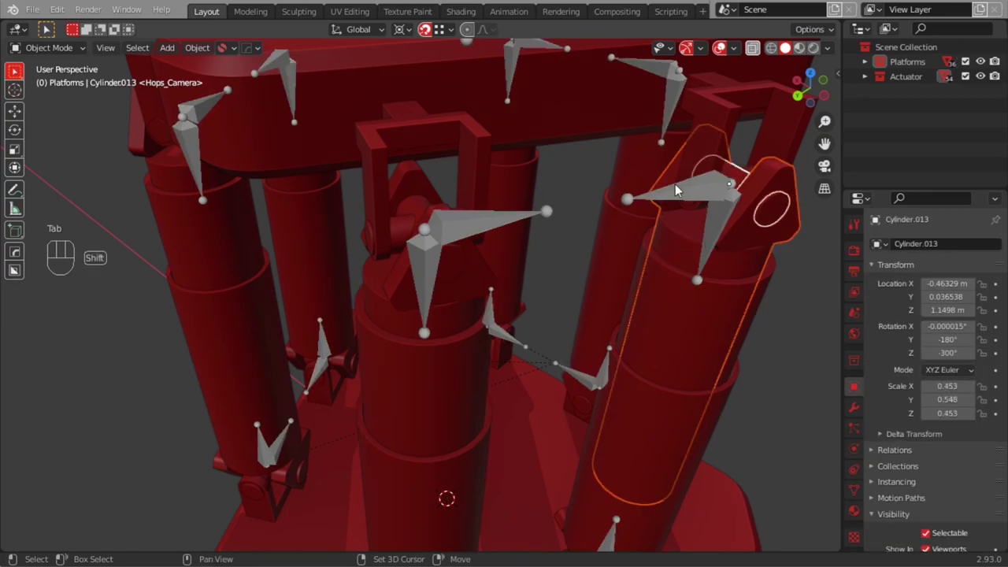
{"action": "left_click", "coordinate": [689, 190]}
{"action": "left_click_drag", "start_coordinate": [58, 45], "coordinate": [56, 96]}
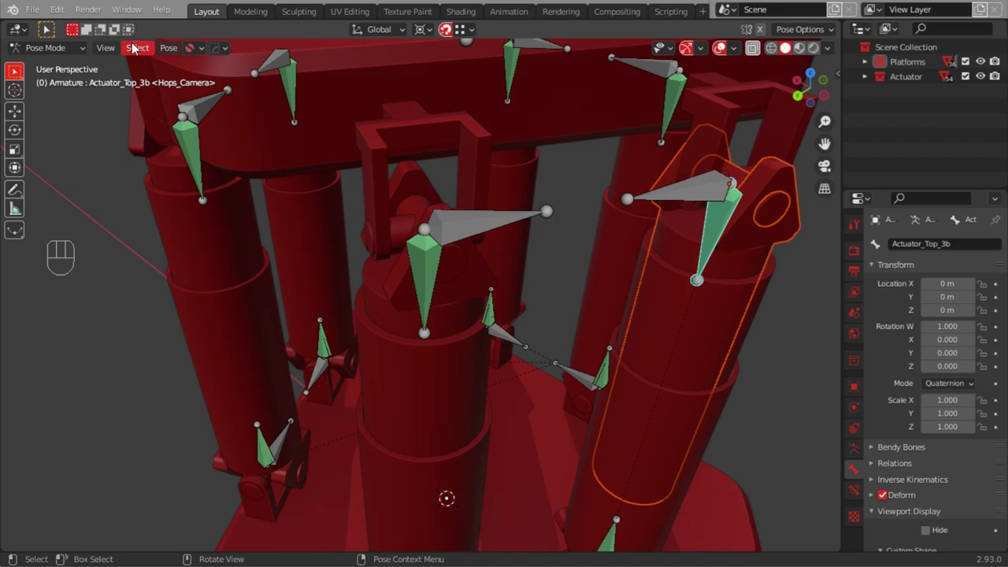
{"action": "left_click_drag", "start_coordinate": [143, 51], "coordinate": [172, 52]}
{"action": "left_click_drag", "start_coordinate": [170, 54], "coordinate": [372, 102]}
Zoom out over the whole platform and move in on another top joint
{"action": "left_click_drag", "start_coordinate": [490, 299], "coordinate": [492, 355]}
{"action": "left_click_drag", "start_coordinate": [466, 313], "coordinate": [547, 310]}
{"action": "left_click_drag", "start_coordinate": [444, 295], "coordinate": [548, 318]}
{"action": "left_click_drag", "start_coordinate": [539, 292], "coordinate": [534, 281]}
{"action": "left_click_drag", "start_coordinate": [598, 367], "coordinate": [514, 309]}
{"action": "left_click_drag", "start_coordinate": [529, 333], "coordinate": [542, 357]}
{"action": "left_click_drag", "start_coordinate": [517, 311], "coordinate": [547, 370]}
{"action": "left_click_drag", "start_coordinate": [511, 248], "coordinate": [497, 229]}
{"action": "left_click_drag", "start_coordinate": [458, 333], "coordinate": [456, 303]}
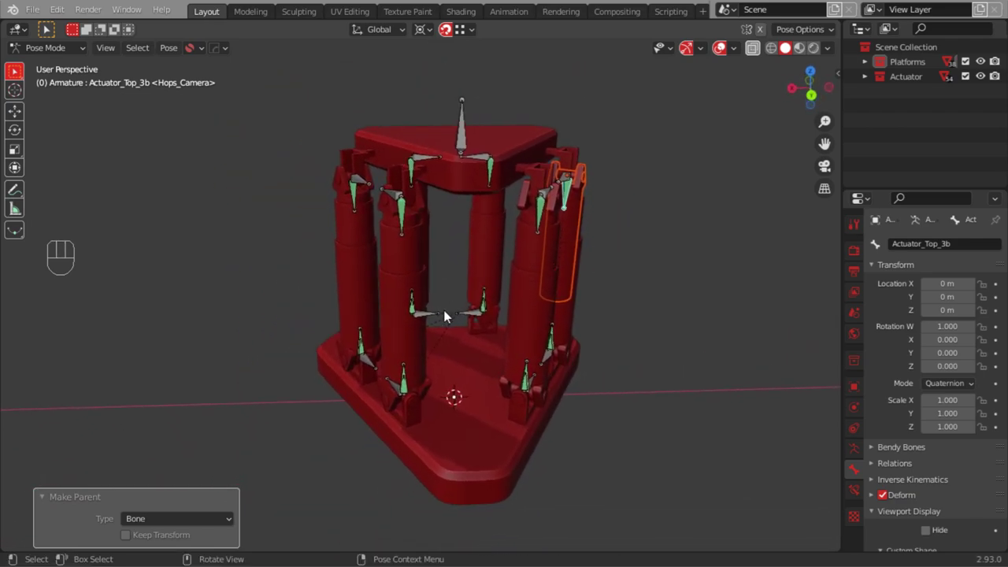
{"action": "left_click_drag", "start_coordinate": [439, 322], "coordinate": [463, 334]}
{"action": "left_click_drag", "start_coordinate": [499, 137], "coordinate": [495, 121]}
Inspect an upper joint's pin, its actuator bone's tracking constraint, and select the yoke
{"action": "key", "text": "Tab"}
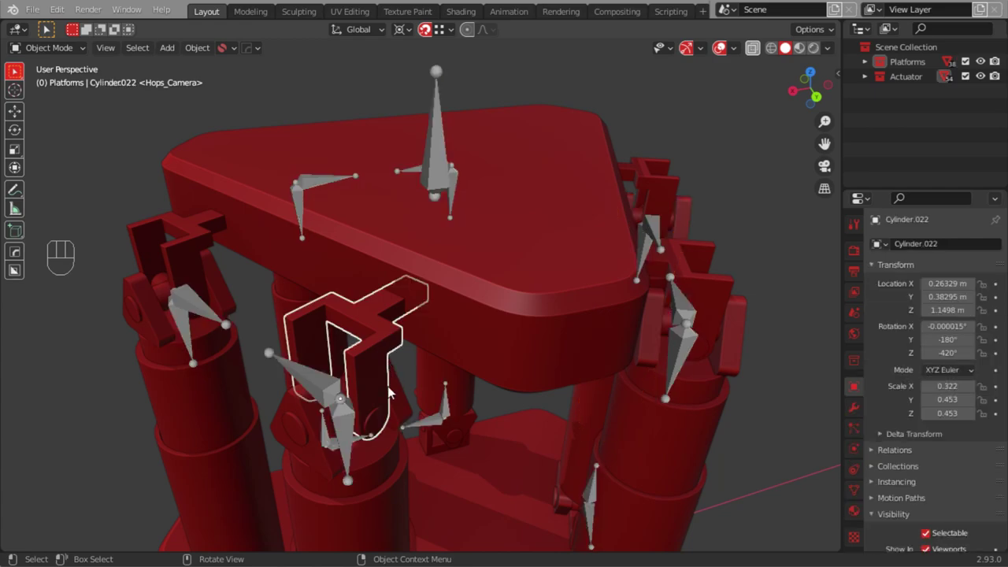
{"action": "left_click", "coordinate": [386, 422]}
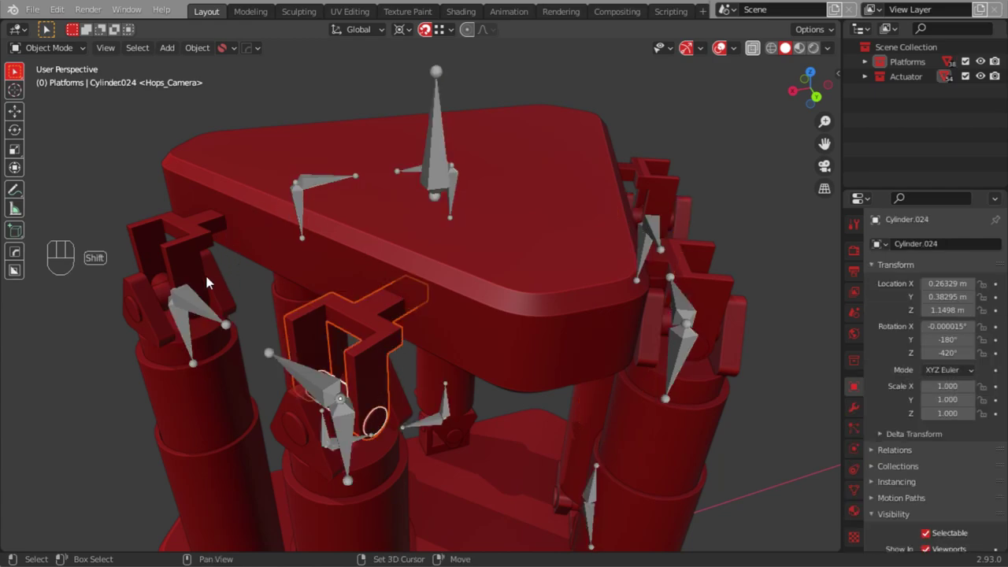
{"action": "left_click_drag", "start_coordinate": [197, 285], "coordinate": [204, 312]}
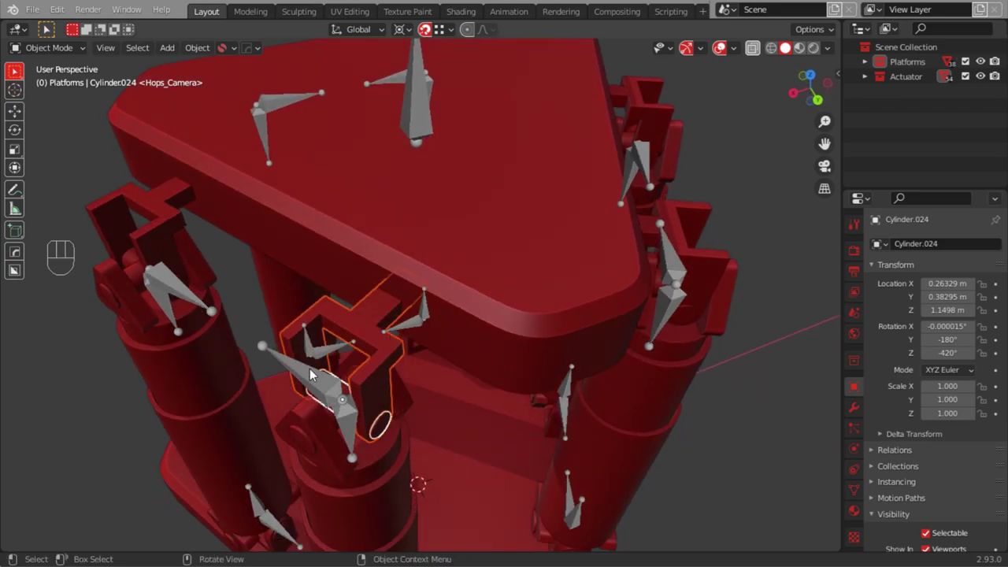
{"action": "left_click", "coordinate": [298, 372]}
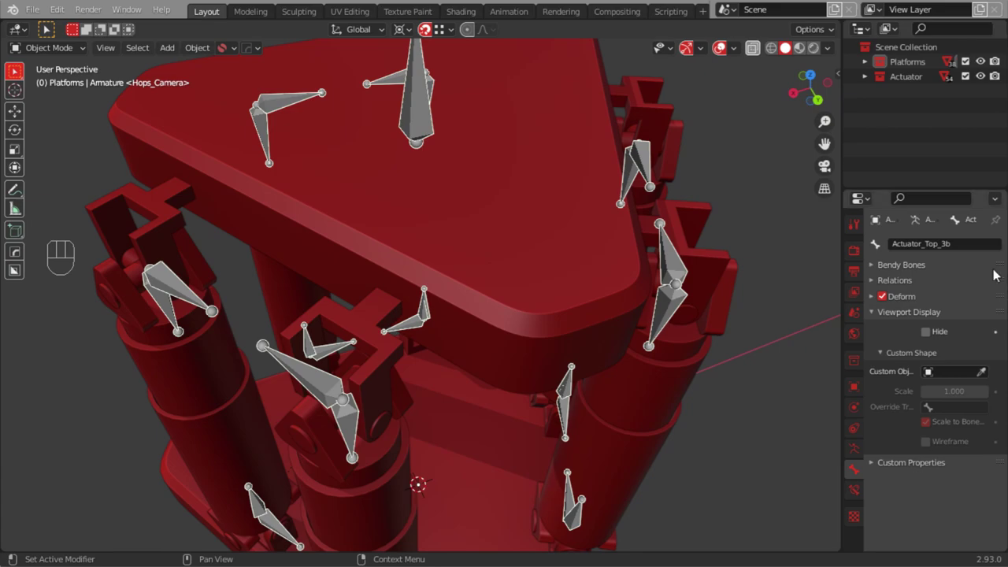
{"action": "left_click", "coordinate": [859, 495]}
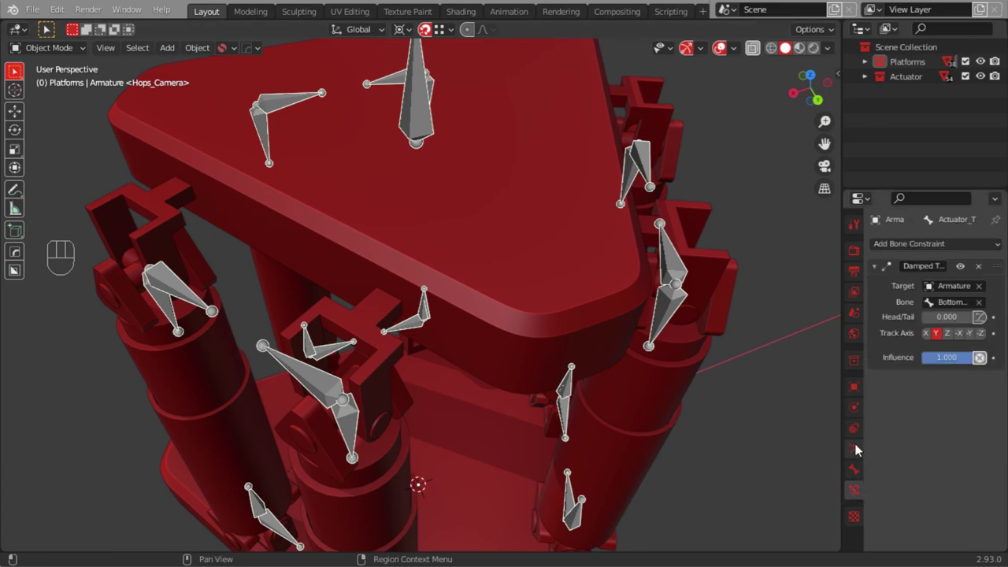
{"action": "left_click", "coordinate": [932, 510]}
Add the joint pin and the next joint's yoke and pin to the selection
{"action": "left_click_drag", "start_coordinate": [244, 263], "coordinate": [233, 240]}
{"action": "left_click_drag", "start_coordinate": [217, 210], "coordinate": [269, 223]}
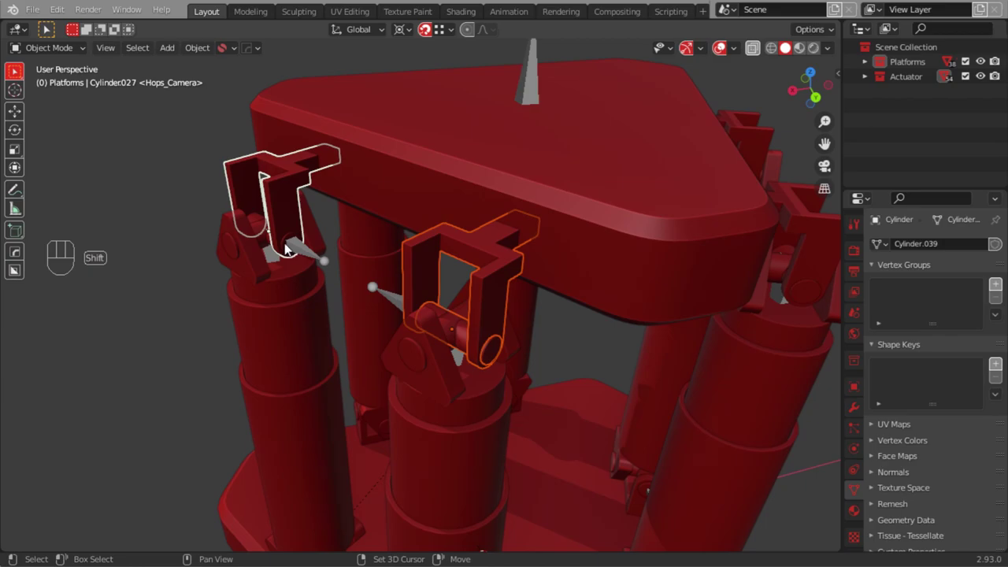
{"action": "left_click_drag", "start_coordinate": [81, 228], "coordinate": [273, 230]}
{"action": "left_click_drag", "start_coordinate": [130, 232], "coordinate": [330, 180]}
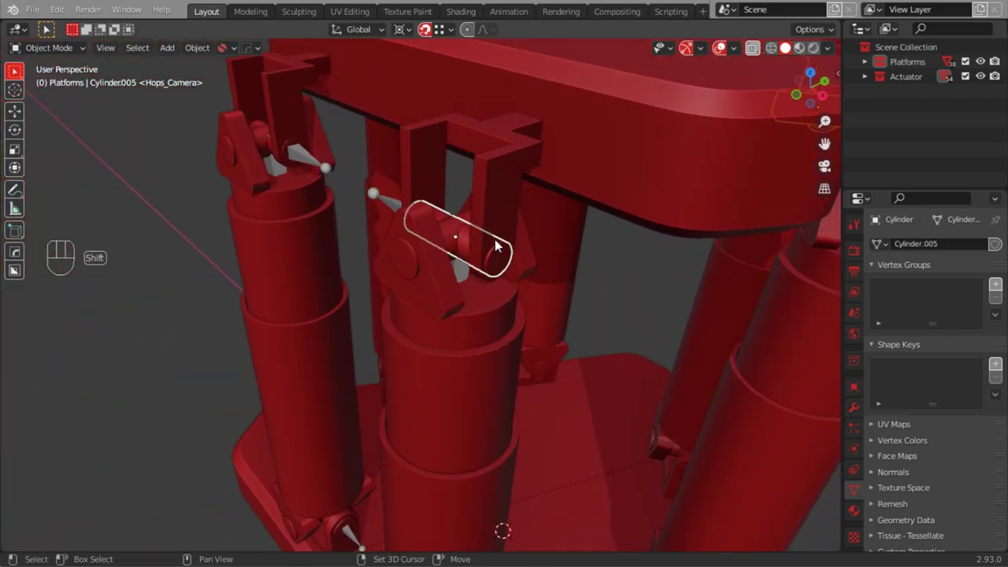
{"action": "left_click", "coordinate": [497, 208]}
{"action": "left_click_drag", "start_coordinate": [171, 236], "coordinate": [223, 258]}
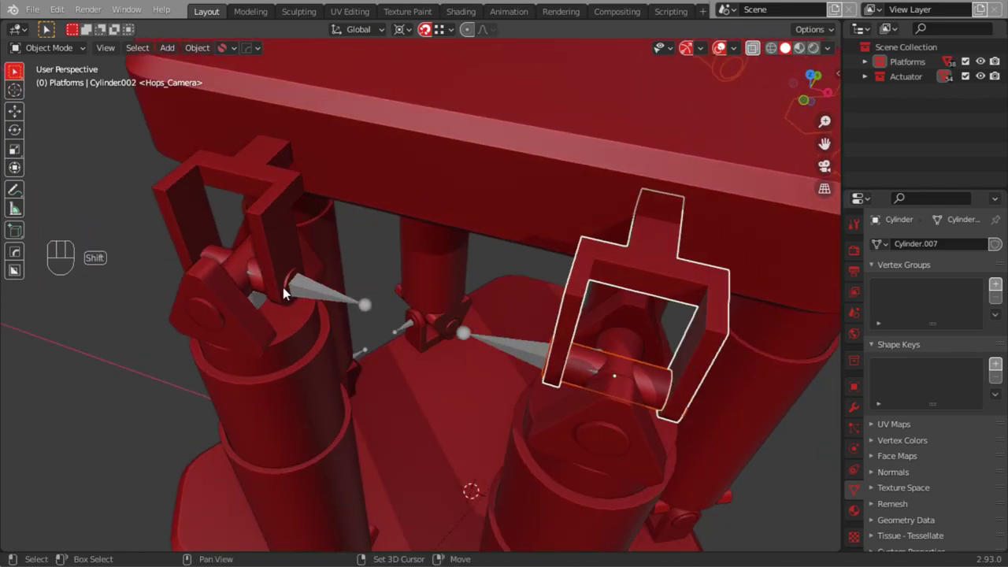
{"action": "left_click_drag", "start_coordinate": [66, 241], "coordinate": [204, 212]}
{"action": "left_click", "coordinate": [138, 467]}
{"action": "left_click", "coordinate": [125, 407]}
Adjust the selection over the top platform and move on to the remaining joints
{"action": "left_click_drag", "start_coordinate": [155, 306], "coordinate": [153, 325]}
{"action": "left_click_drag", "start_coordinate": [123, 316], "coordinate": [158, 338]}
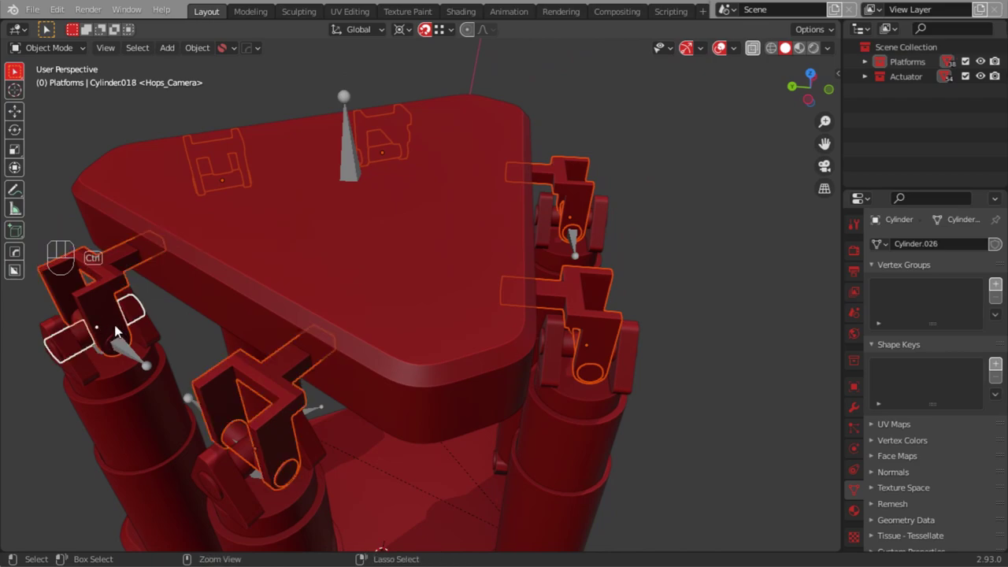
{"action": "key", "text": "ctrl+z"}
{"action": "key", "text": "ctrl+x"}
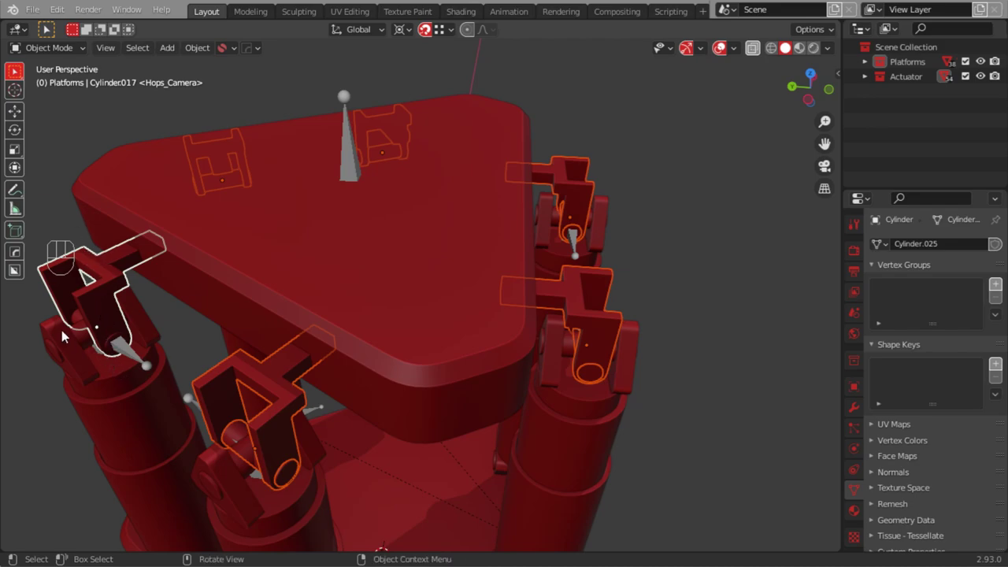
{"action": "left_click_drag", "start_coordinate": [67, 285], "coordinate": [186, 259]}
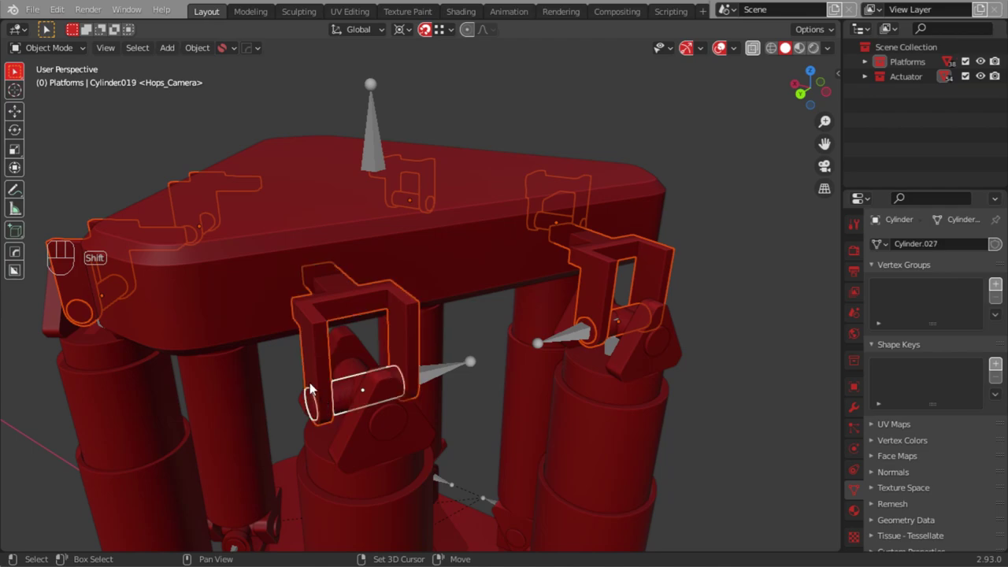
{"action": "left_click_drag", "start_coordinate": [275, 324], "coordinate": [309, 342]}
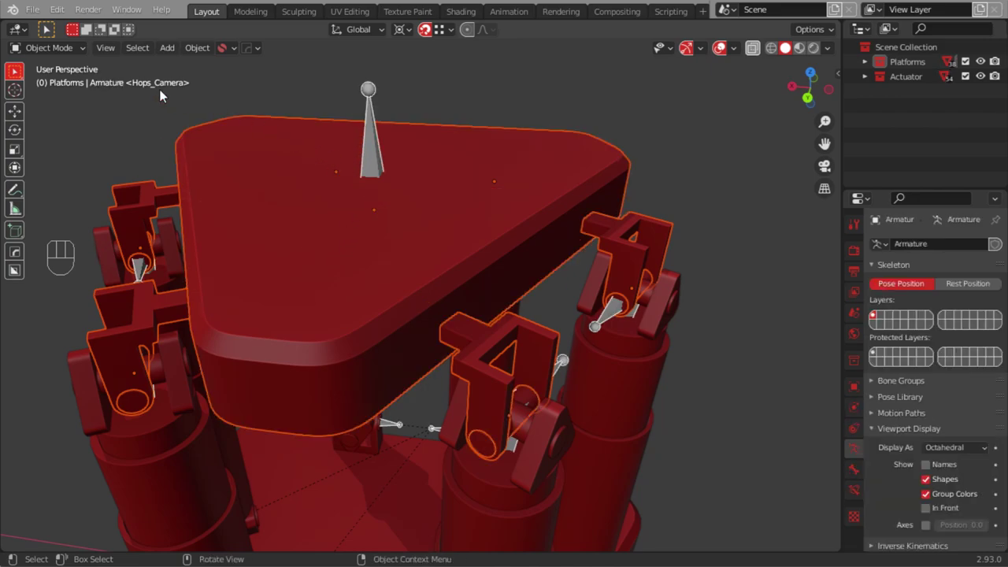
Parent the top platform and joint pieces to the top control bone in pose mode
{"action": "left_click_drag", "start_coordinate": [56, 54], "coordinate": [45, 100]}
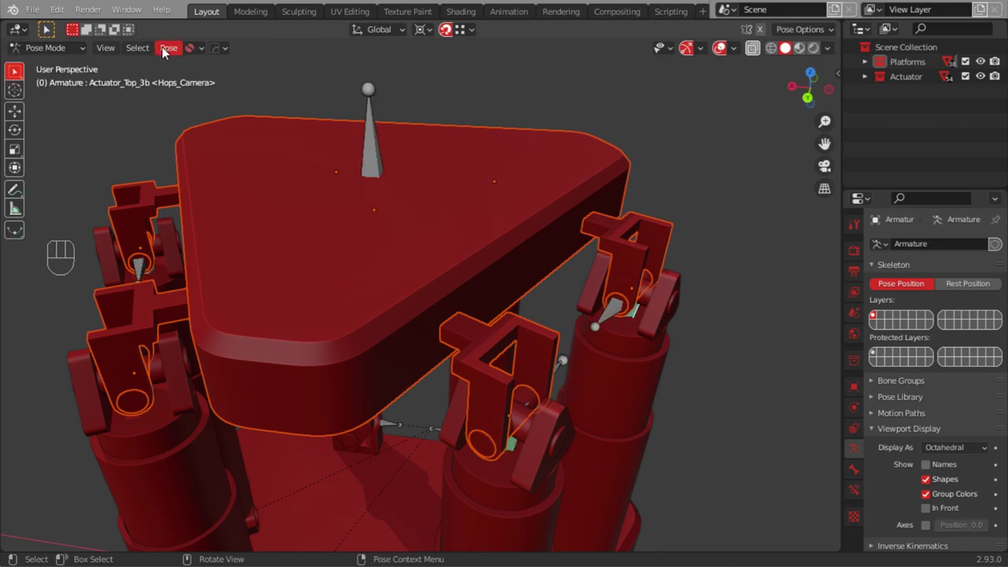
{"action": "left_click_drag", "start_coordinate": [170, 56], "coordinate": [379, 67]}
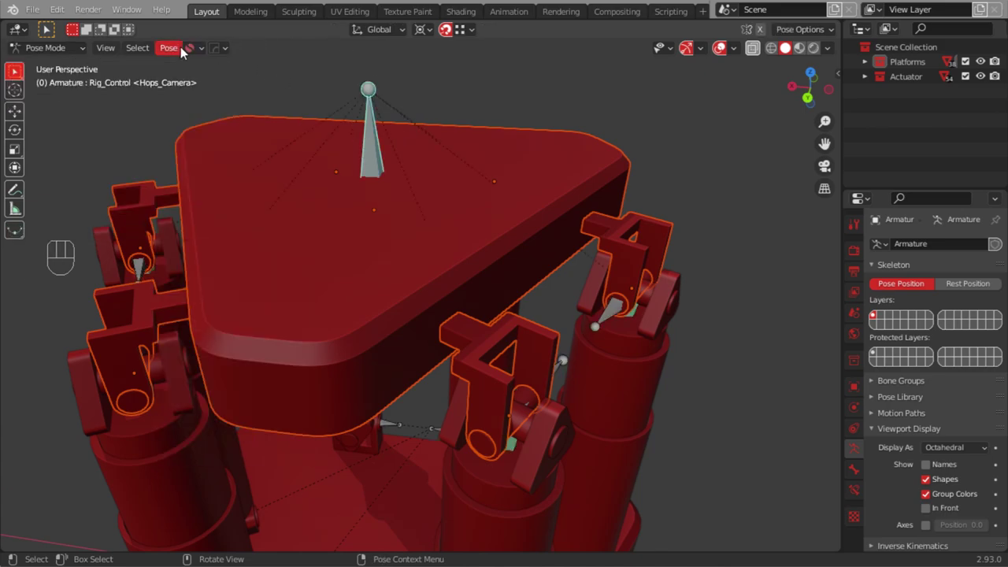
{"action": "left_click_drag", "start_coordinate": [162, 70], "coordinate": [362, 102]}
{"action": "left_click_drag", "start_coordinate": [391, 272], "coordinate": [391, 236]}
{"action": "left_click_drag", "start_coordinate": [394, 233], "coordinate": [400, 297]}
{"action": "middle_click", "coordinate": [400, 282]}
{"action": "left_click", "coordinate": [229, 211]}
{"action": "left_click", "coordinate": [386, 203]}
Tilt the top control bone to test the rig, then cancel back to object mode
{"action": "left_click_drag", "start_coordinate": [398, 202], "coordinate": [391, 187]}
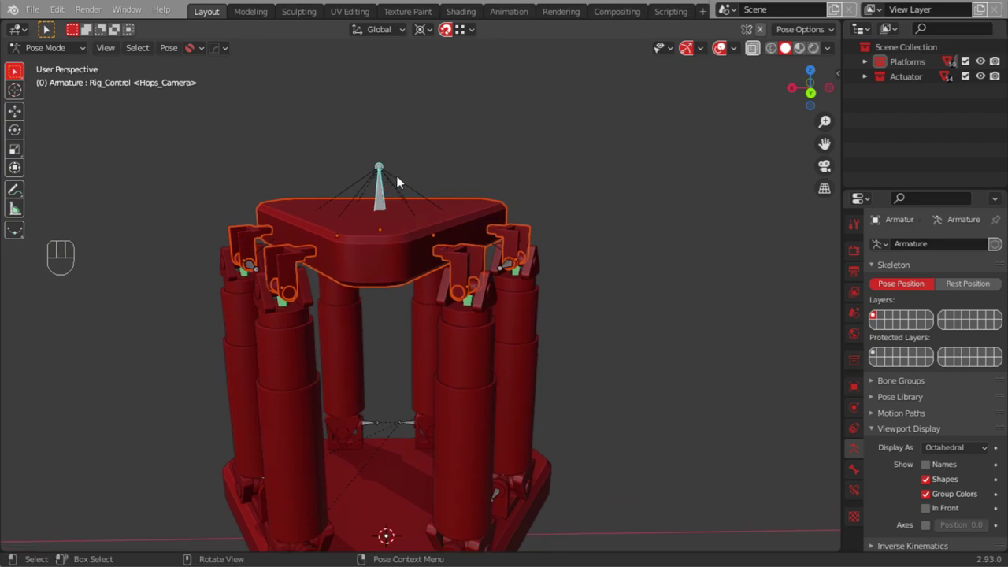
{"action": "key", "text": "g"}
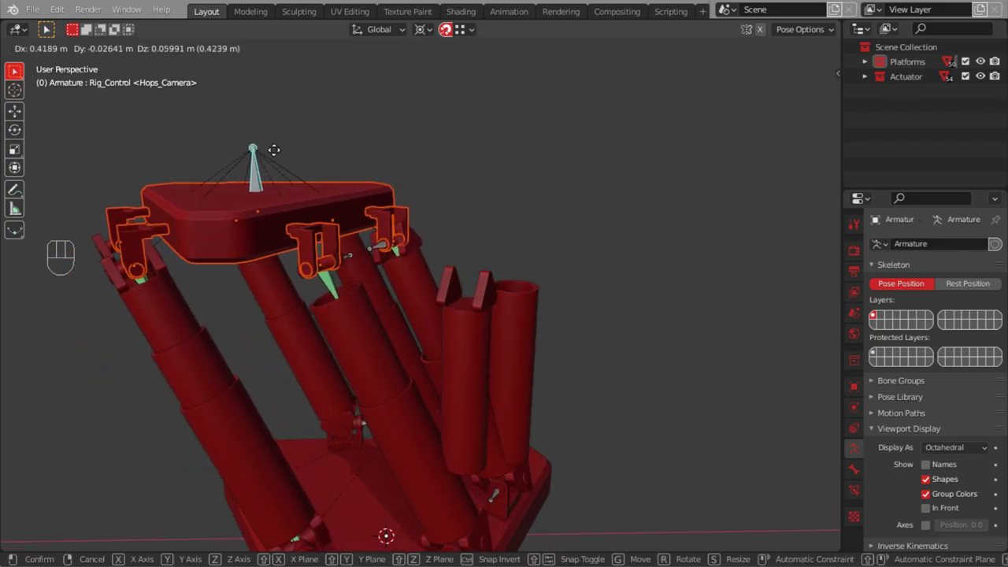
{"action": "left_click_drag", "start_coordinate": [418, 317], "coordinate": [385, 319]}
{"action": "key", "text": "Tab"}
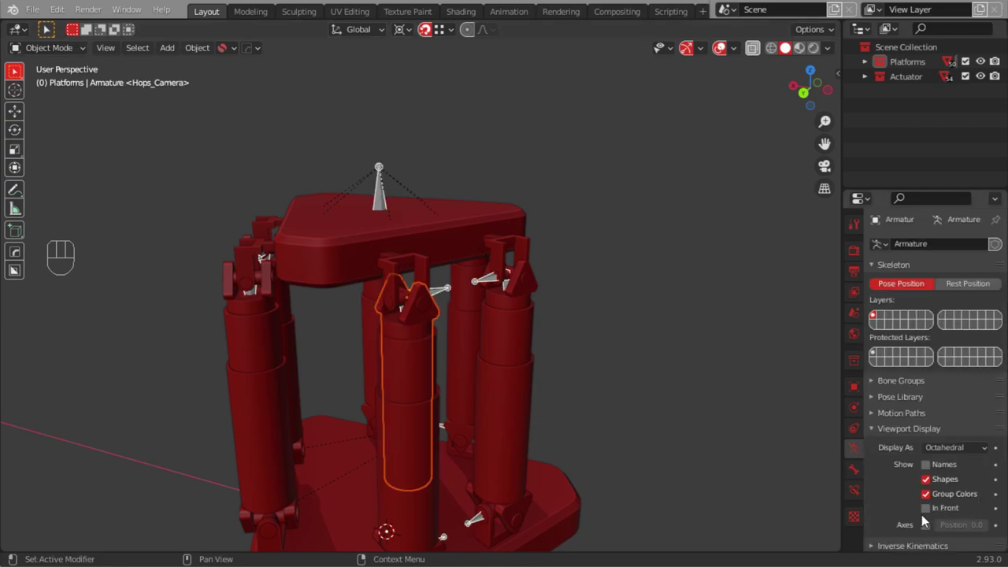
With bones drawn In Front, parent a lower actuator cylinder to its bone
{"action": "left_click", "coordinate": [931, 512]}
{"action": "left_click_drag", "start_coordinate": [56, 52], "coordinate": [53, 101]}
{"action": "left_click", "coordinate": [410, 321]}
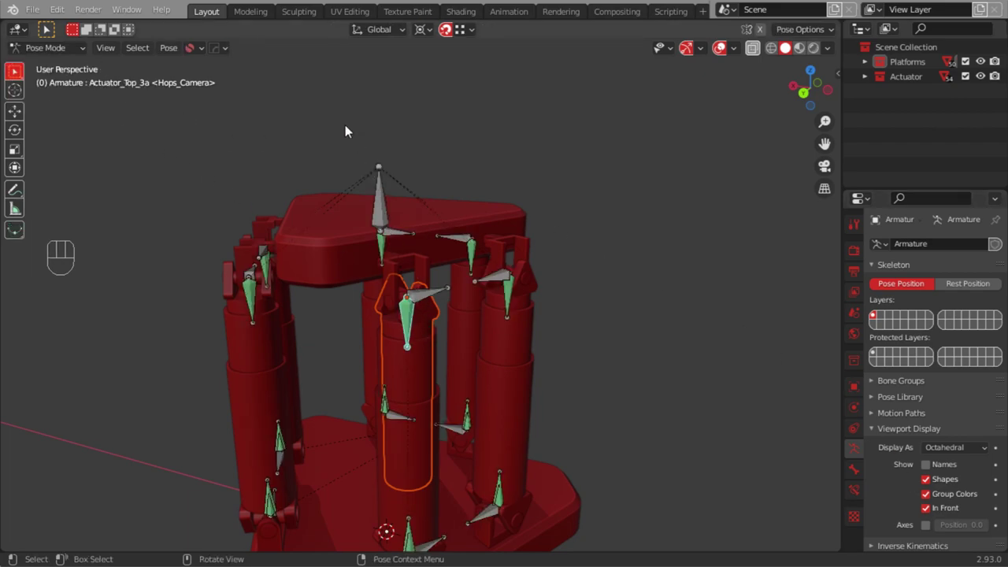
{"action": "left_click_drag", "start_coordinate": [172, 53], "coordinate": [361, 106]}
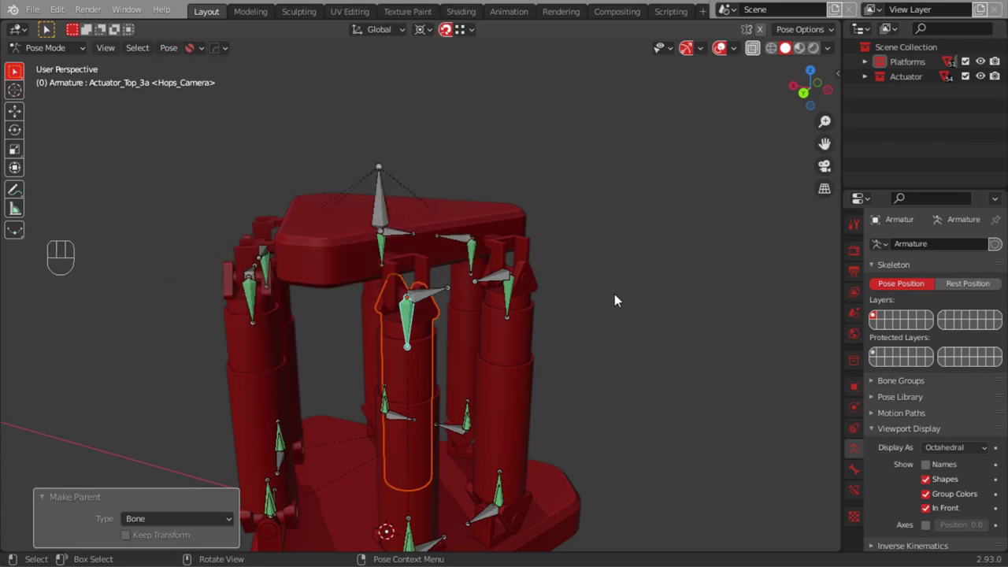
{"action": "key", "text": "Tab"}
Parent the next lower actuator cylinder to the bone inside it
{"action": "left_click", "coordinate": [528, 346]}
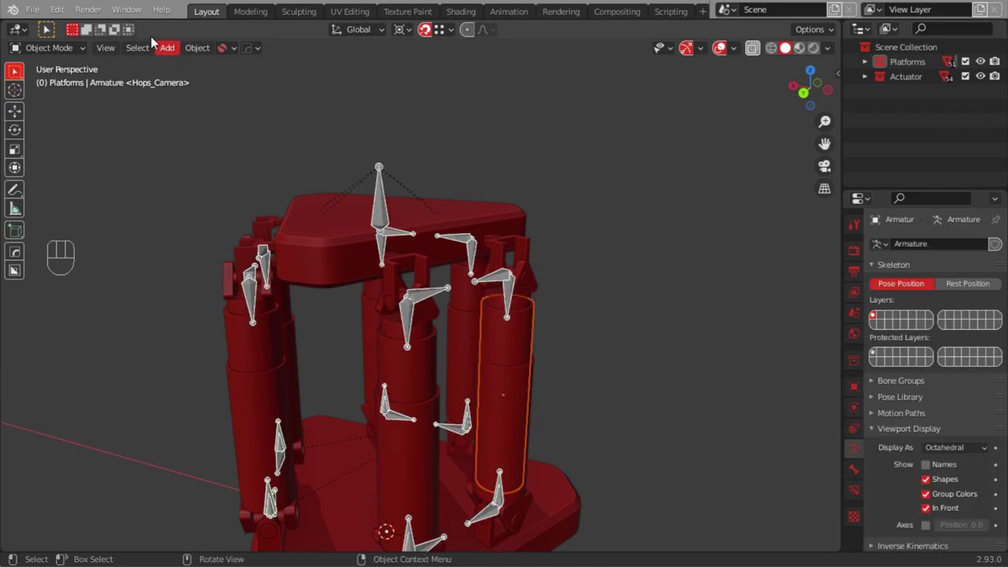
{"action": "left_click_drag", "start_coordinate": [57, 56], "coordinate": [44, 100]}
{"action": "left_click", "coordinate": [503, 503]}
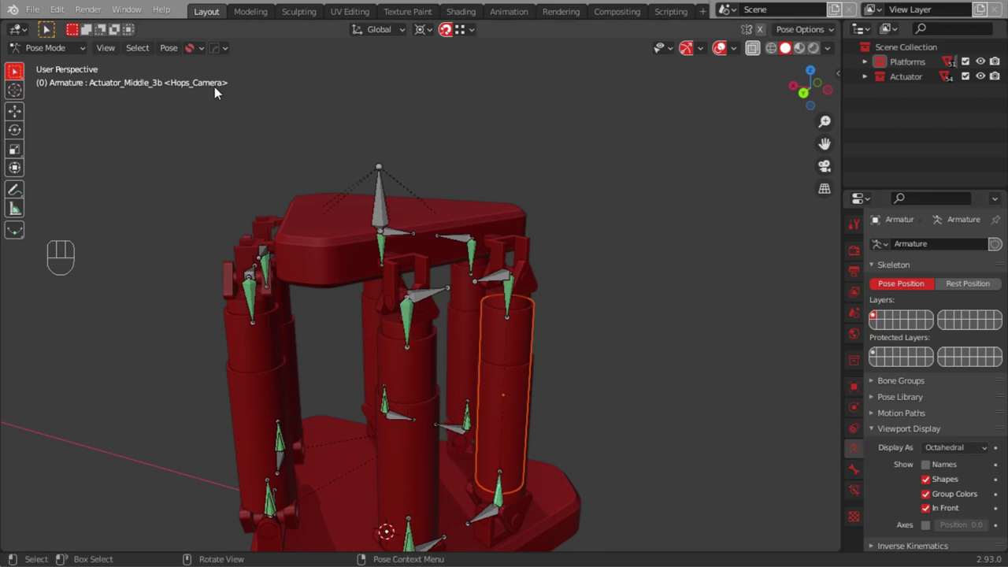
{"action": "left_click_drag", "start_coordinate": [176, 51], "coordinate": [370, 101]}
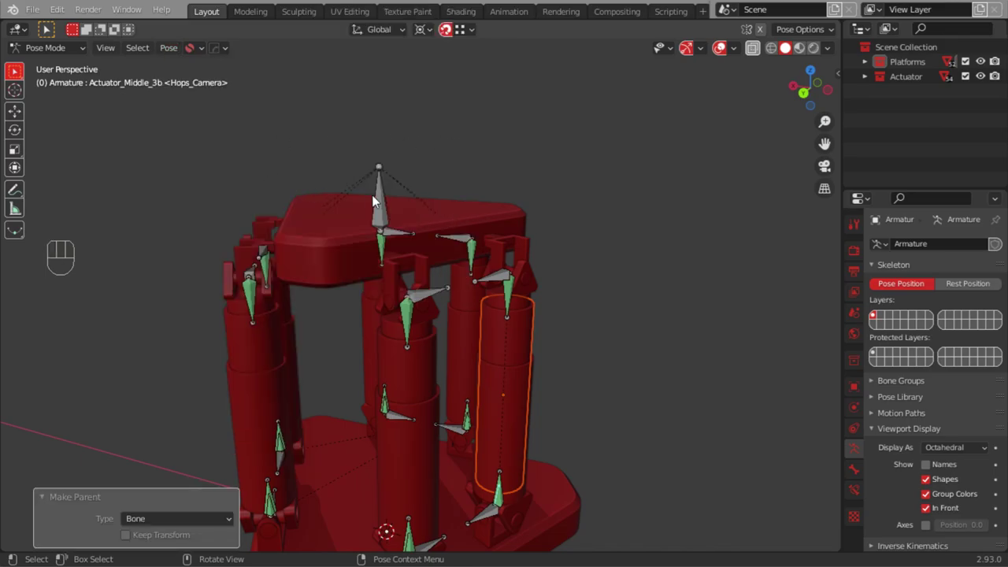
{"action": "key", "text": "g"}
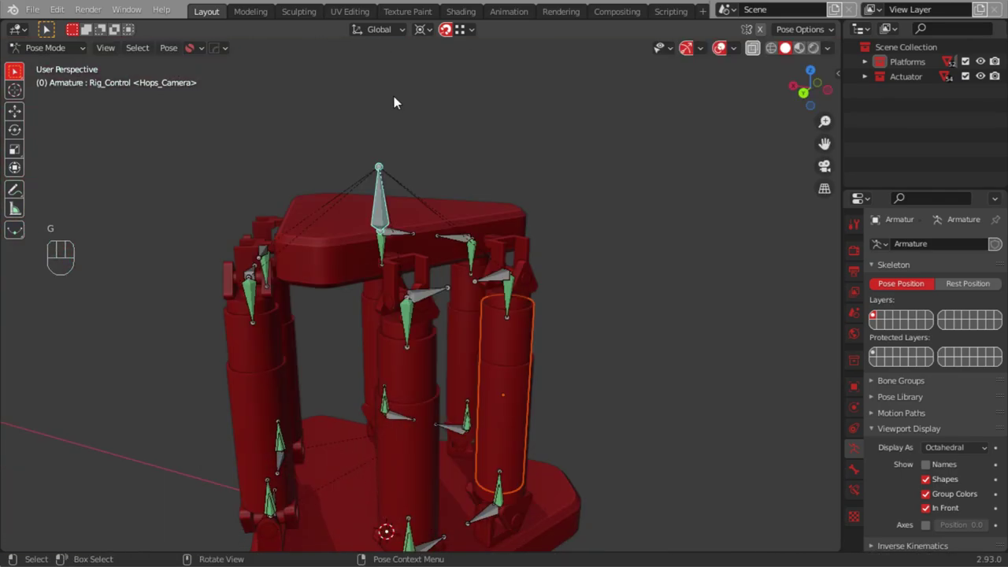
Test-move the top control bone to see the platform tilt, then view it head-on
{"action": "left_click", "coordinate": [448, 34]}
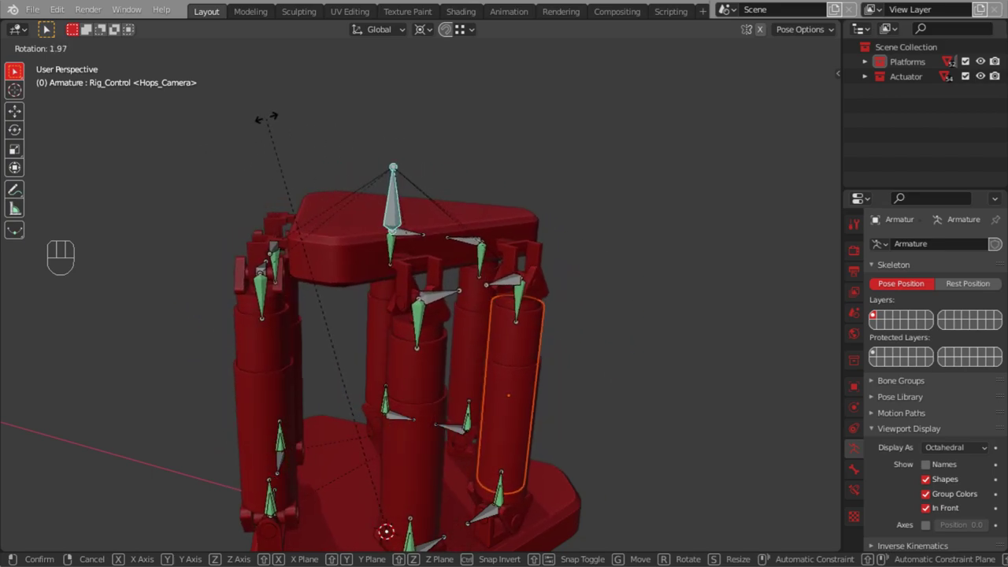
{"action": "left_click_drag", "start_coordinate": [381, 219], "coordinate": [429, 123]}
{"action": "left_click_drag", "start_coordinate": [428, 229], "coordinate": [364, 278]}
{"action": "left_click_drag", "start_coordinate": [441, 294], "coordinate": [431, 363]}
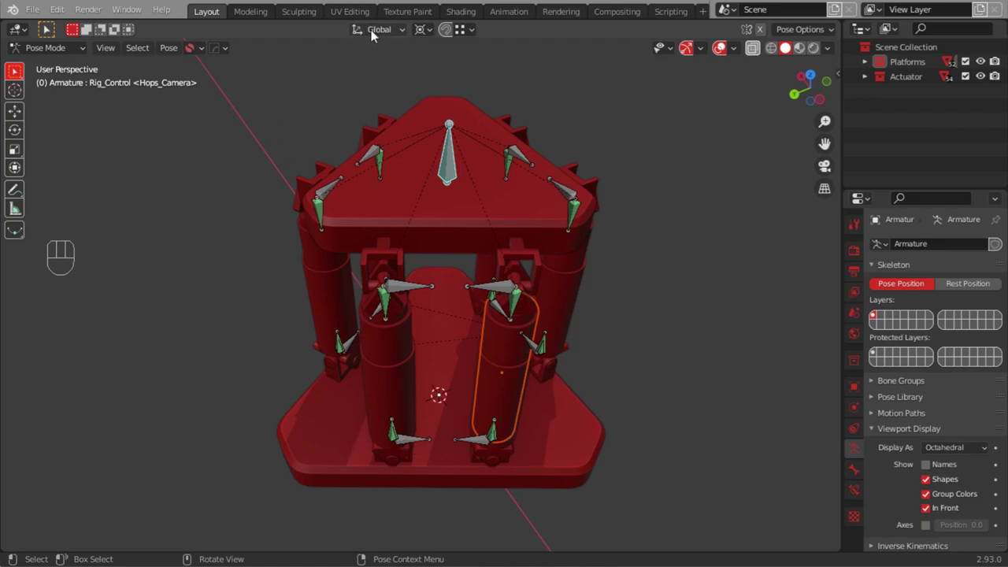
Grab a bottom joint bone to check its actuator parts follow, then discard the move and return to Object Mode
{"action": "left_click_drag", "start_coordinate": [379, 32], "coordinate": [398, 328]}
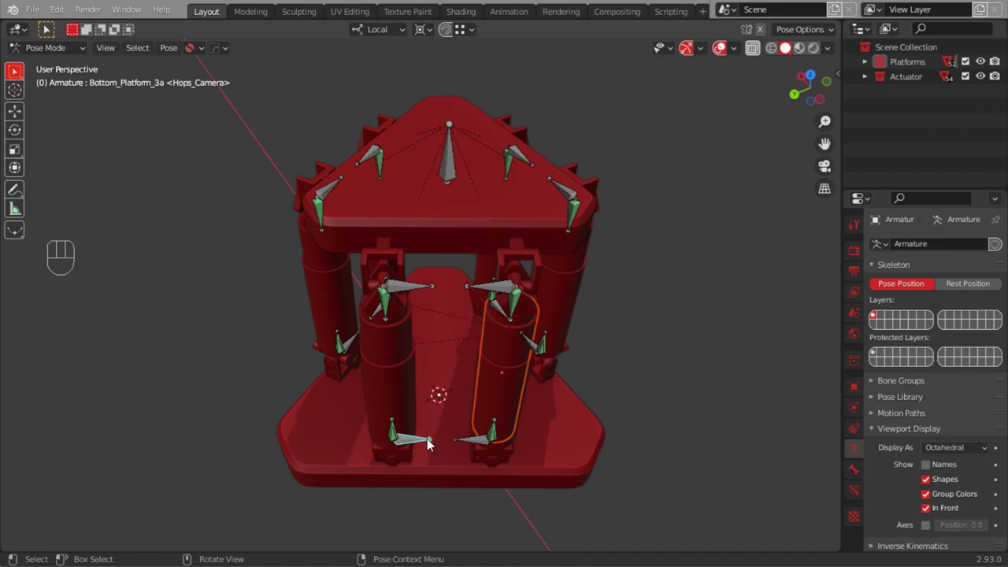
{"action": "key", "text": "g"}
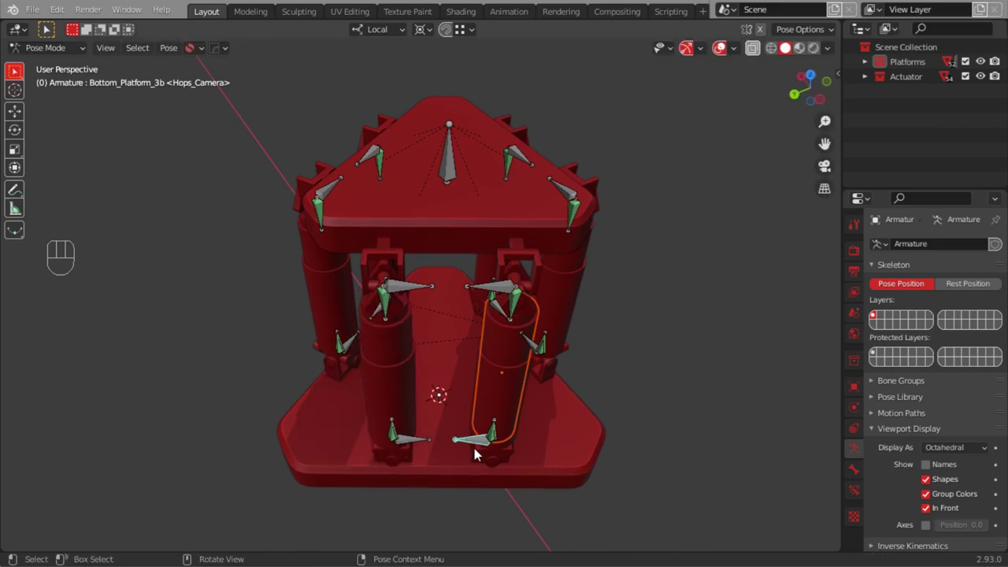
{"action": "key", "text": "g"}
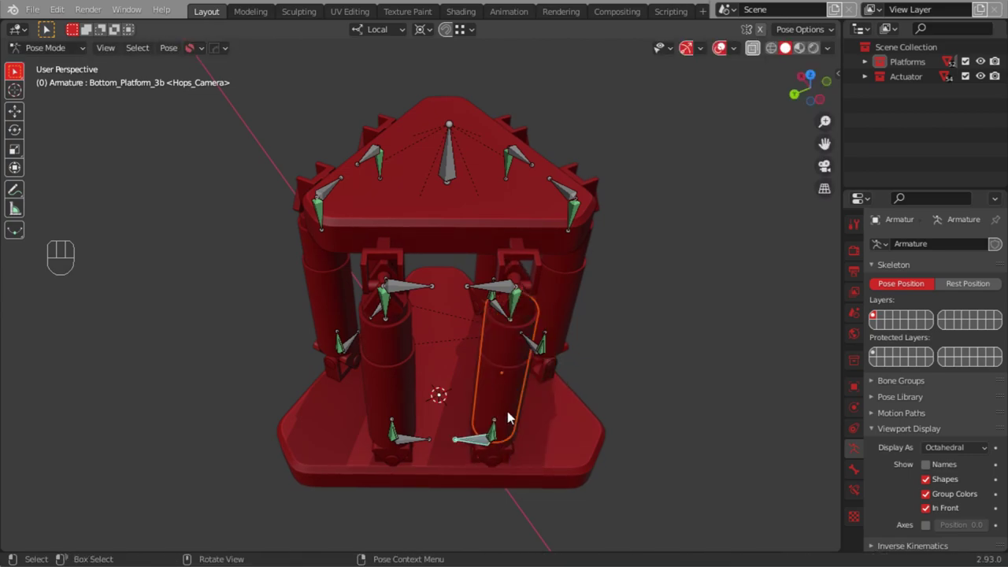
{"action": "key", "text": "g"}
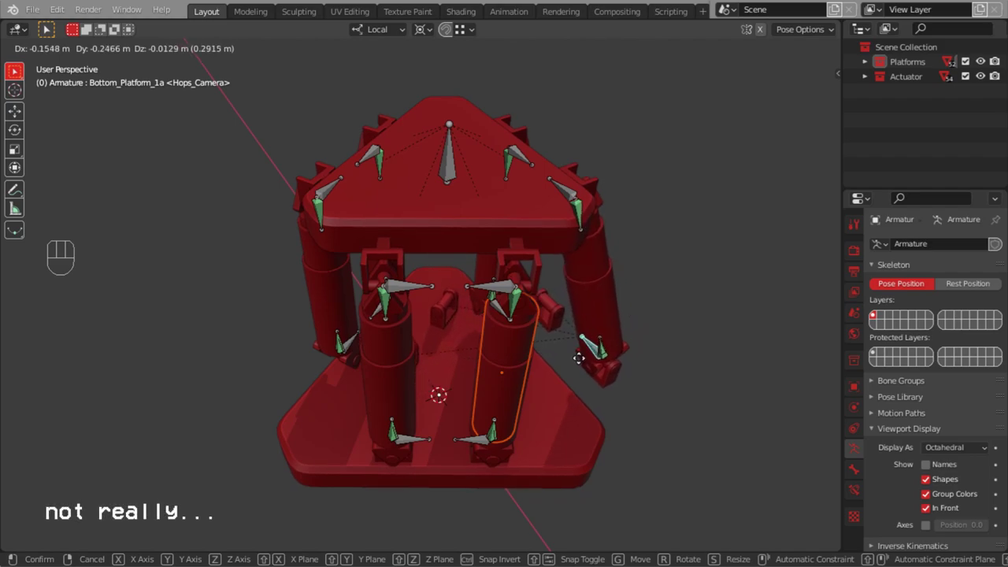
{"action": "left_click_drag", "start_coordinate": [276, 325], "coordinate": [483, 266]}
{"action": "left_click_drag", "start_coordinate": [548, 339], "coordinate": [406, 295]}
{"action": "key", "text": "Tab"}
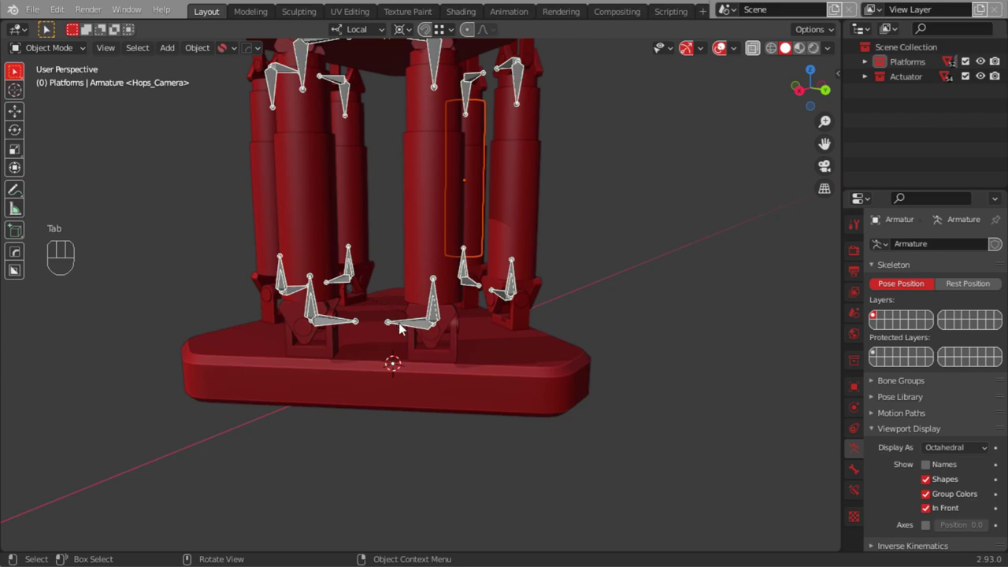
Pick the lower joint at an actuator foot and its bone, test-move the bone and put it back
{"action": "left_click_drag", "start_coordinate": [449, 393], "coordinate": [441, 447]}
{"action": "left_click_drag", "start_coordinate": [416, 368], "coordinate": [475, 307]}
{"action": "middle_click", "coordinate": [476, 311]}
{"action": "left_click", "coordinate": [494, 360]}
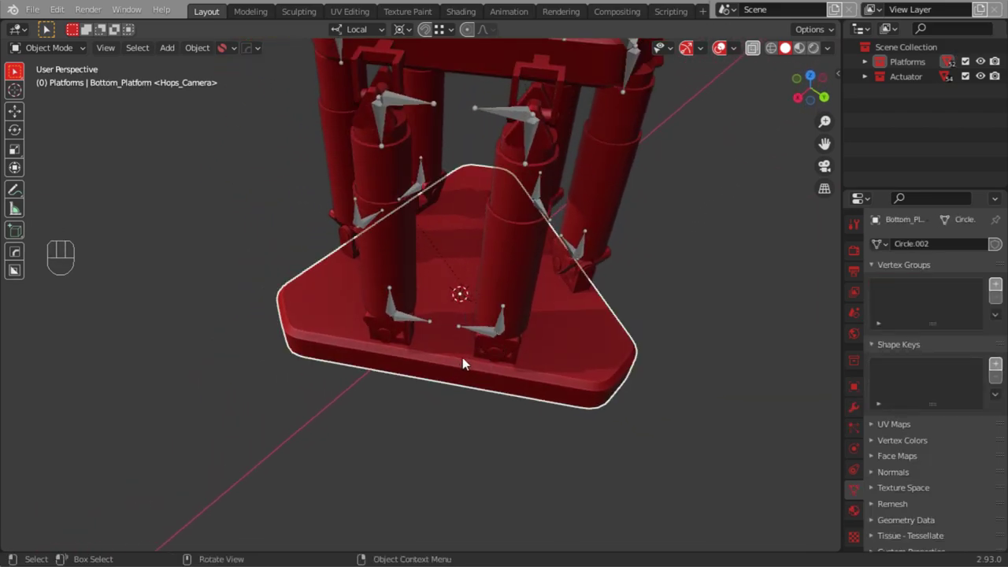
{"action": "left_click", "coordinate": [480, 357]}
{"action": "left_click_drag", "start_coordinate": [441, 375], "coordinate": [502, 350]}
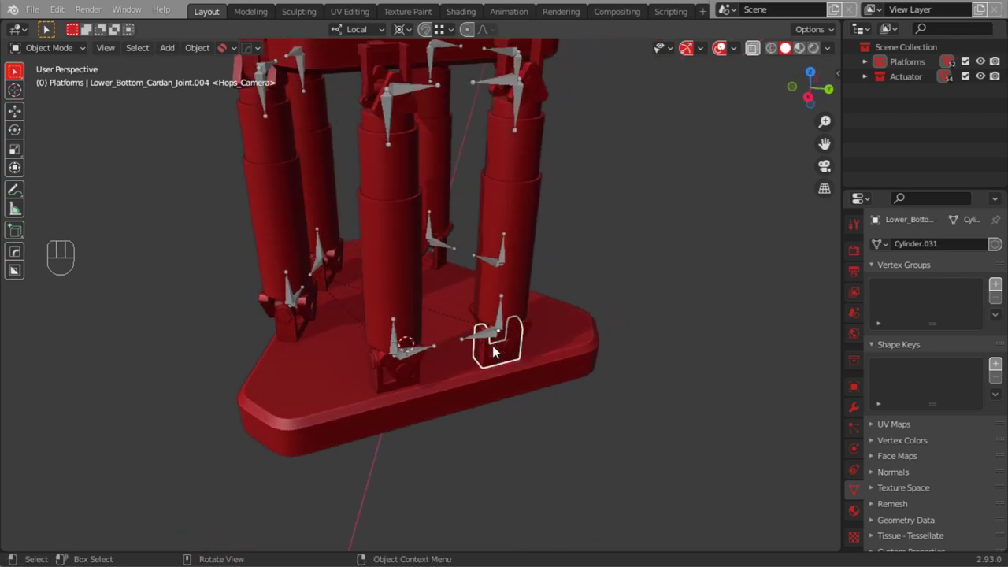
{"action": "left_click_drag", "start_coordinate": [502, 338], "coordinate": [485, 273]}
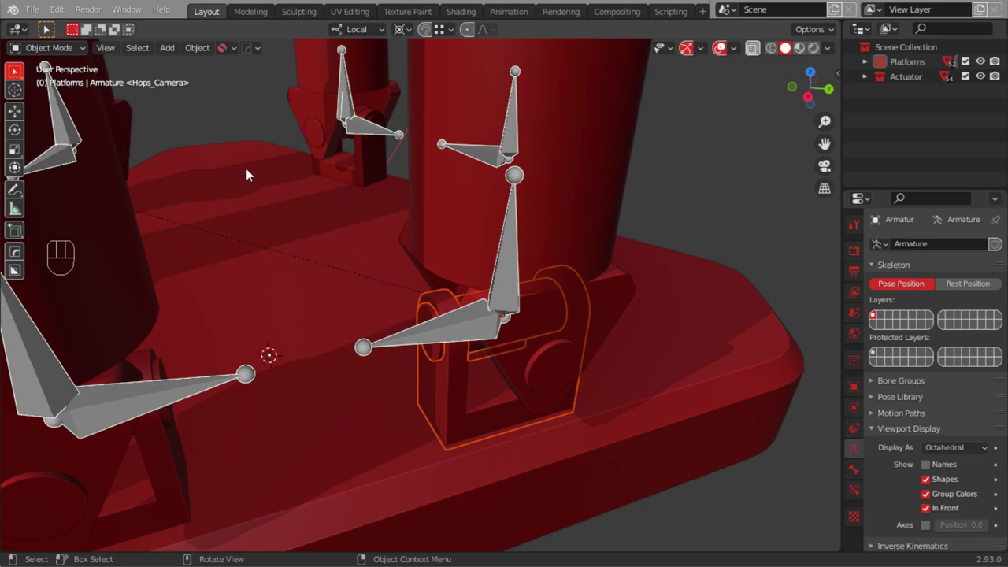
{"action": "left_click_drag", "start_coordinate": [50, 54], "coordinate": [58, 97]}
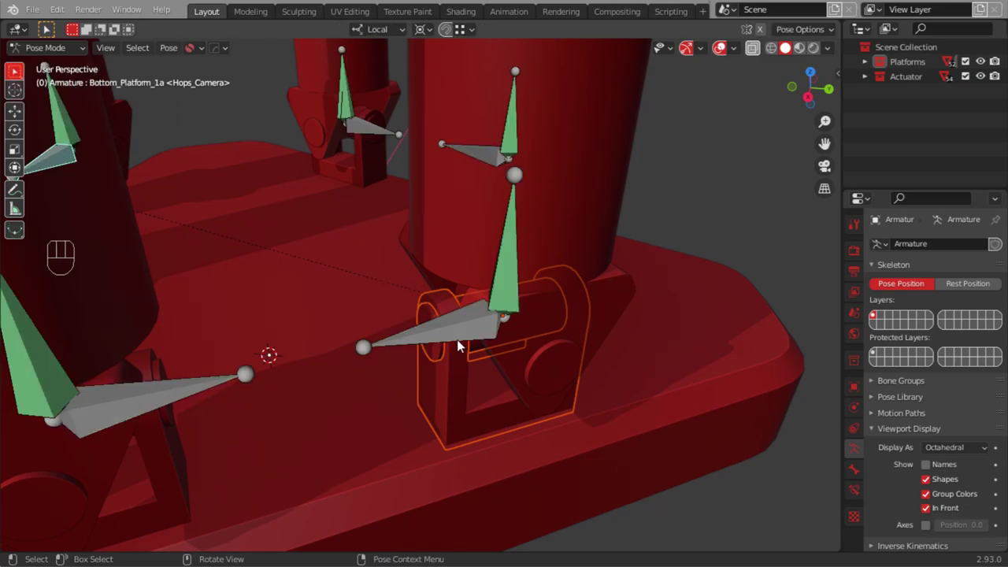
{"action": "left_click_drag", "start_coordinate": [170, 52], "coordinate": [359, 102]}
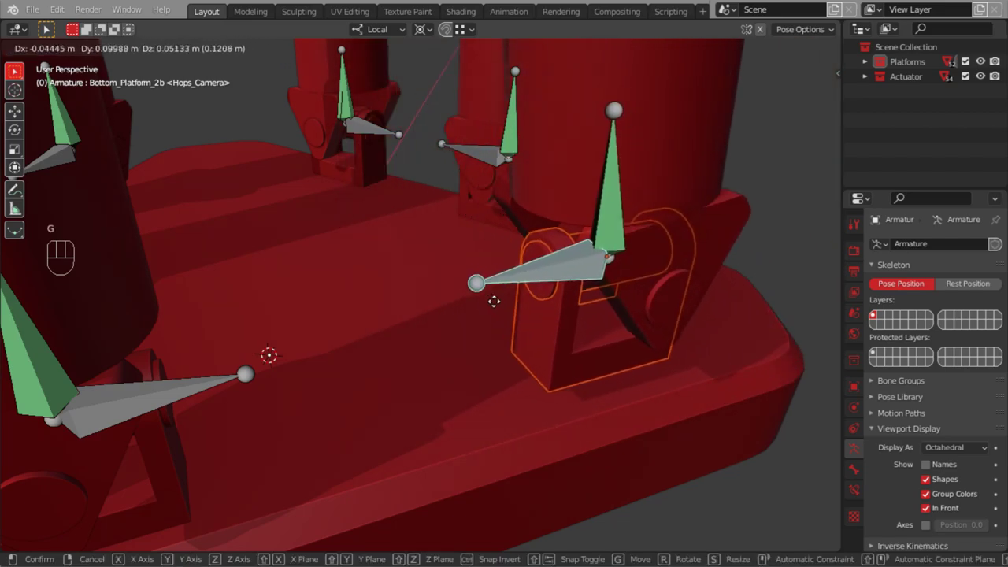
{"action": "left_click_drag", "start_coordinate": [458, 313], "coordinate": [459, 352]}
{"action": "left_click", "coordinate": [355, 342]}
{"action": "key", "text": "g"}
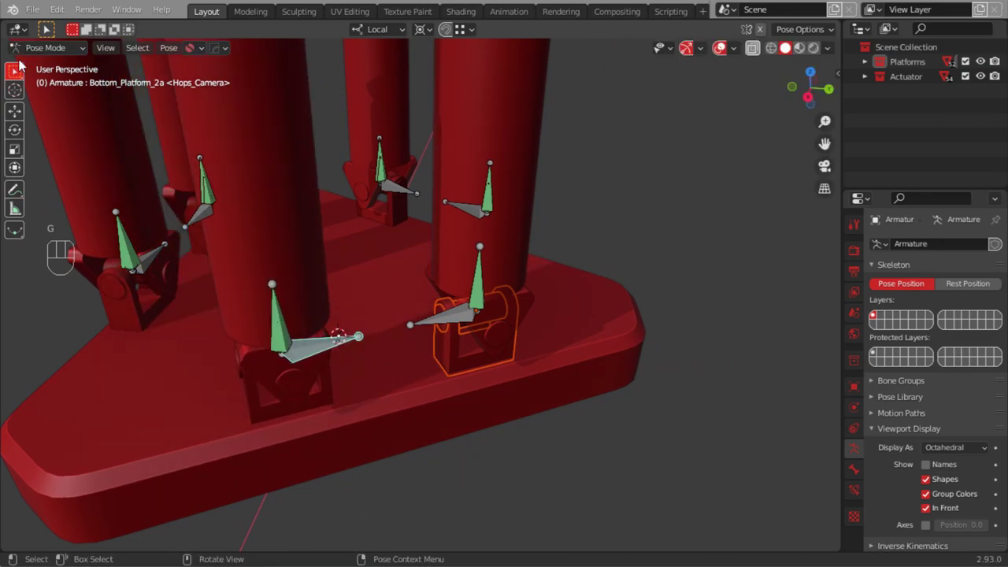
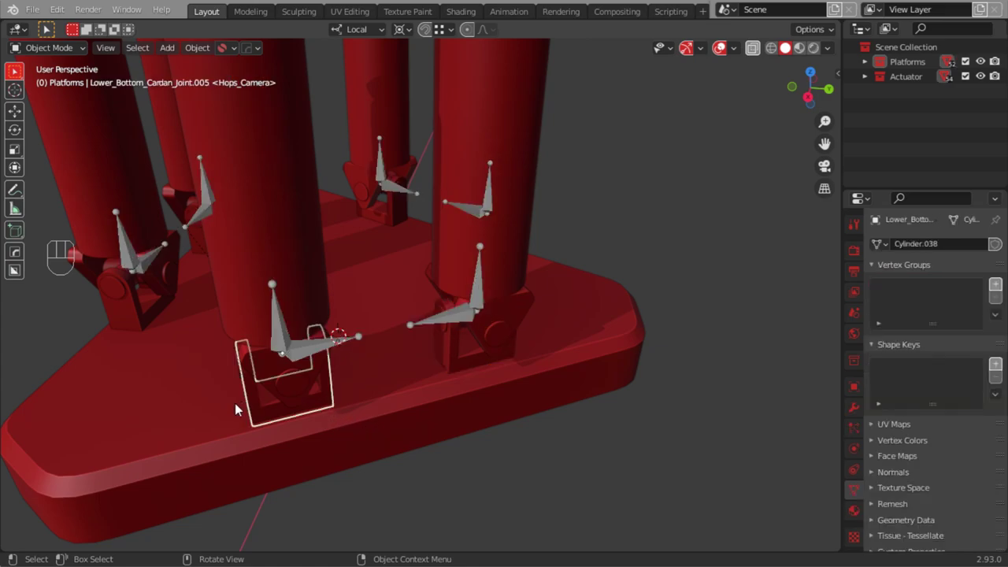
Parent the next lower base joint to its chosen armature bone and review the base
{"action": "left_click_drag", "start_coordinate": [254, 406], "coordinate": [296, 397]}
{"action": "left_click", "coordinate": [249, 373]}
{"action": "left_click", "coordinate": [316, 343]}
{"action": "left_click_drag", "start_coordinate": [46, 52], "coordinate": [56, 98]}
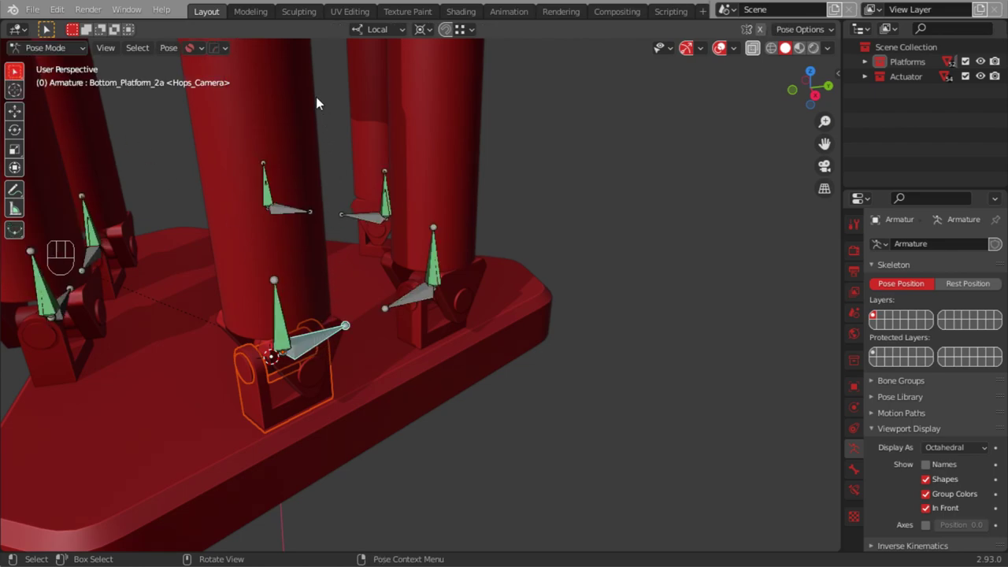
{"action": "left_click_drag", "start_coordinate": [175, 49], "coordinate": [351, 98]}
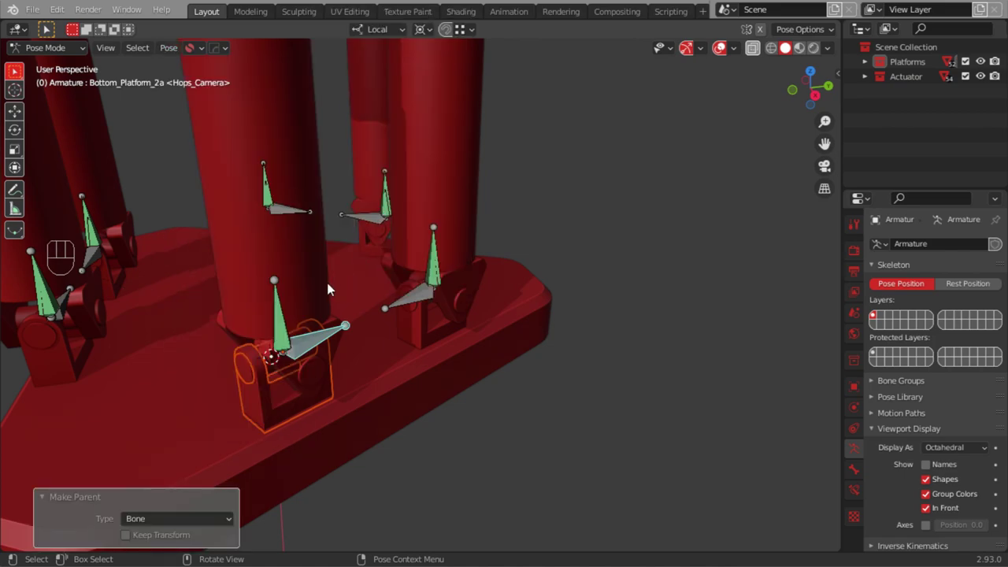
{"action": "left_click_drag", "start_coordinate": [271, 307], "coordinate": [380, 297]}
{"action": "left_click_drag", "start_coordinate": [406, 288], "coordinate": [415, 375]}
{"action": "left_click_drag", "start_coordinate": [270, 364], "coordinate": [300, 373]}
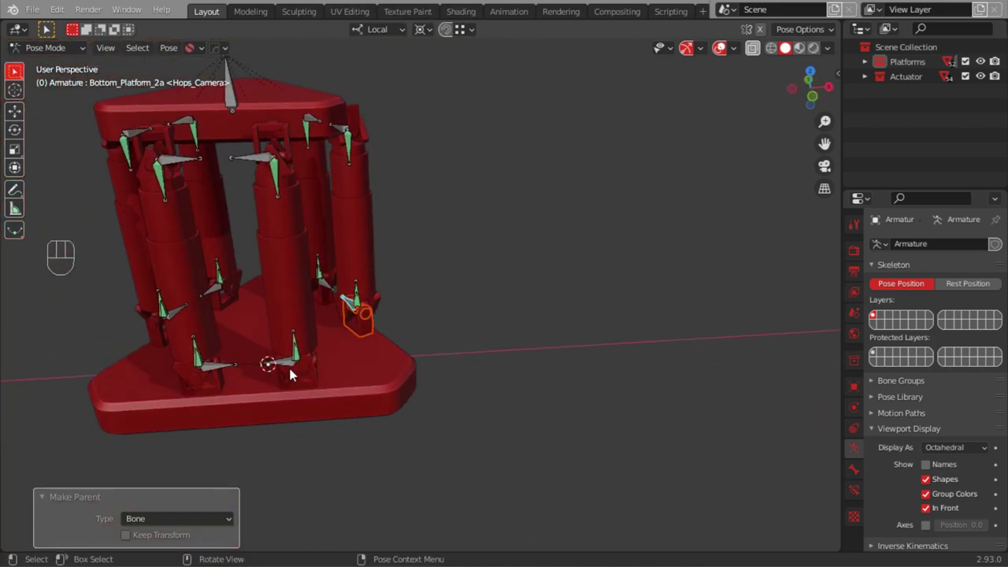
{"action": "key", "text": "g"}
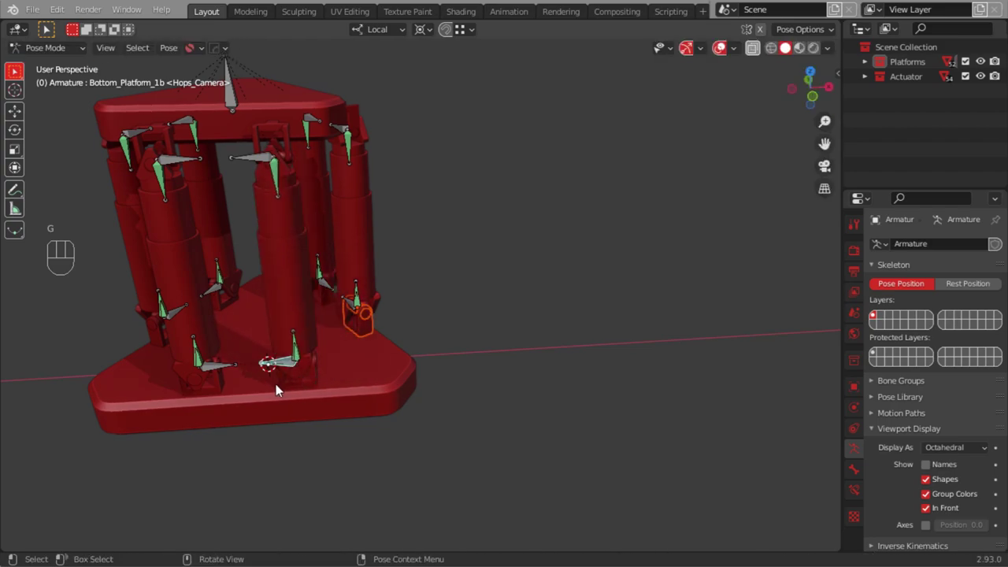
{"action": "left_click_drag", "start_coordinate": [282, 374], "coordinate": [271, 296]}
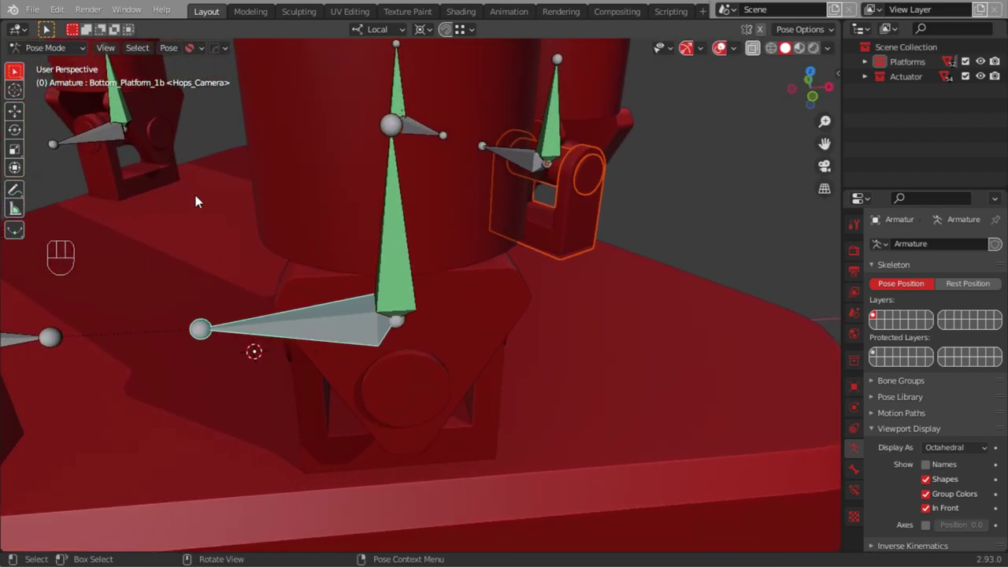
Pick another lower joint with its bone and test-move the bone to confirm the joint follows
{"action": "left_click", "coordinate": [55, 52]}
{"action": "left_click_drag", "start_coordinate": [52, 54], "coordinate": [46, 63]}
{"action": "left_click_drag", "start_coordinate": [322, 414], "coordinate": [366, 402]}
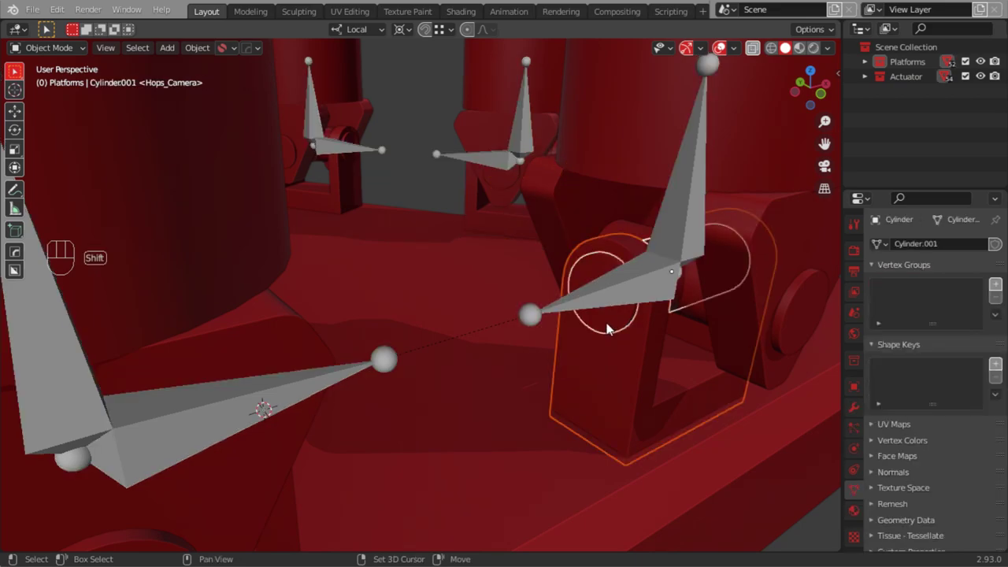
{"action": "left_click_drag", "start_coordinate": [54, 57], "coordinate": [51, 101]}
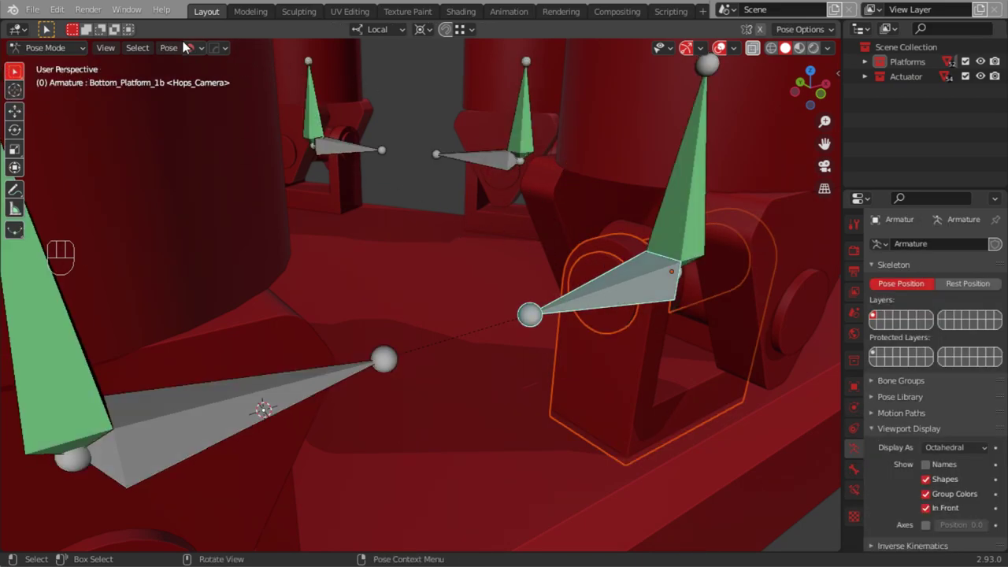
{"action": "left_click_drag", "start_coordinate": [167, 57], "coordinate": [347, 101]}
{"action": "left_click_drag", "start_coordinate": [394, 250], "coordinate": [404, 331]}
{"action": "left_click_drag", "start_coordinate": [377, 311], "coordinate": [332, 325]}
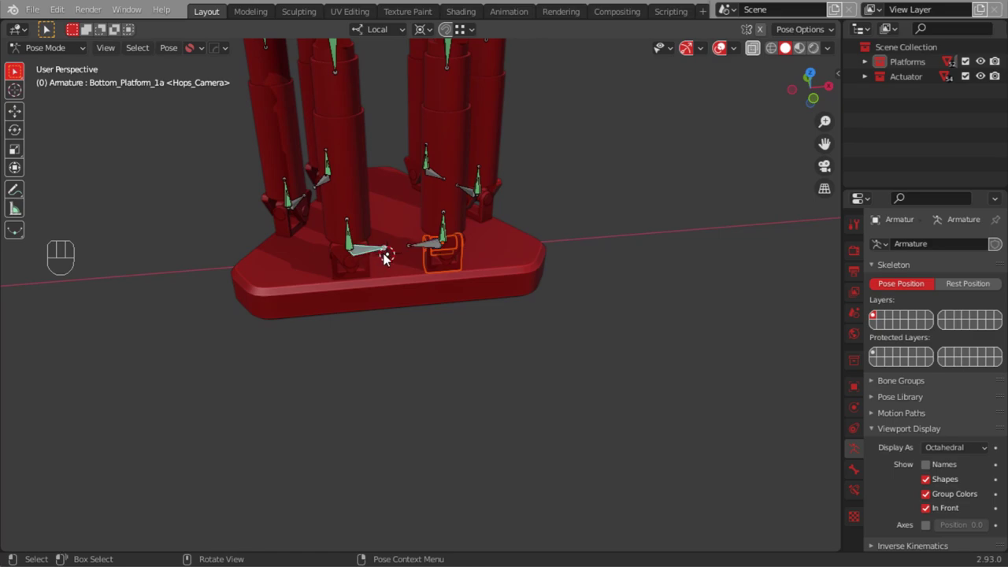
{"action": "key", "text": "g"}
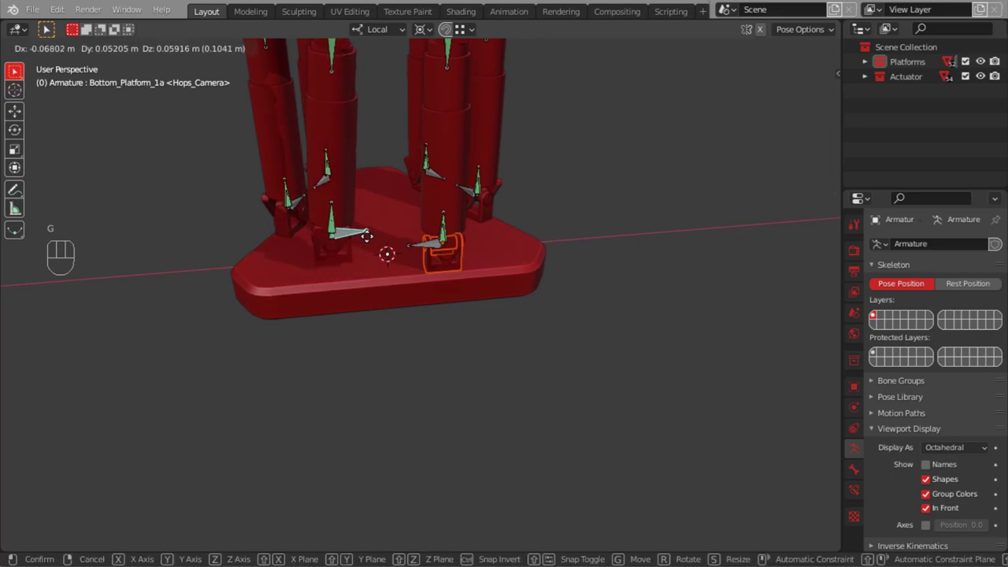
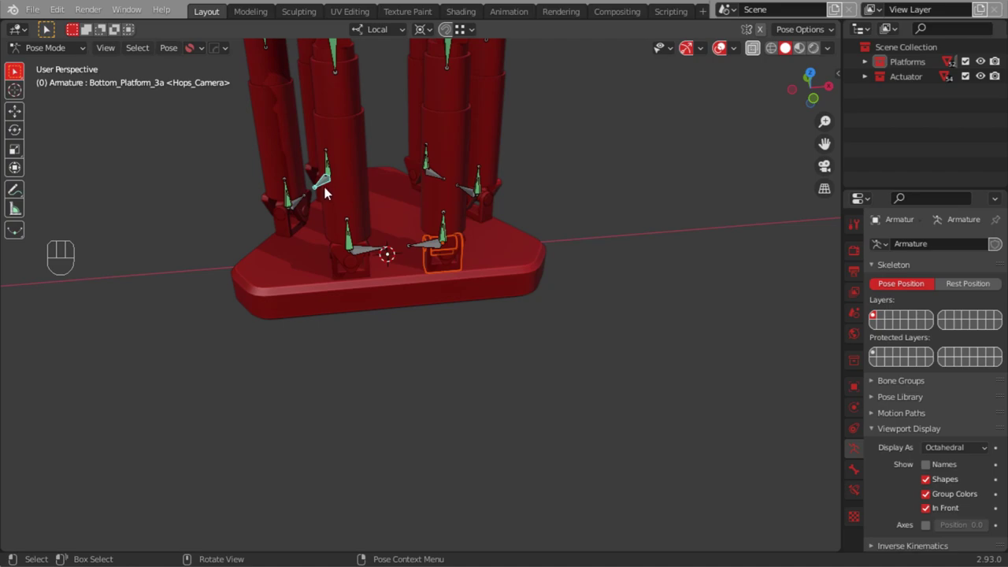
{"action": "key", "text": "g"}
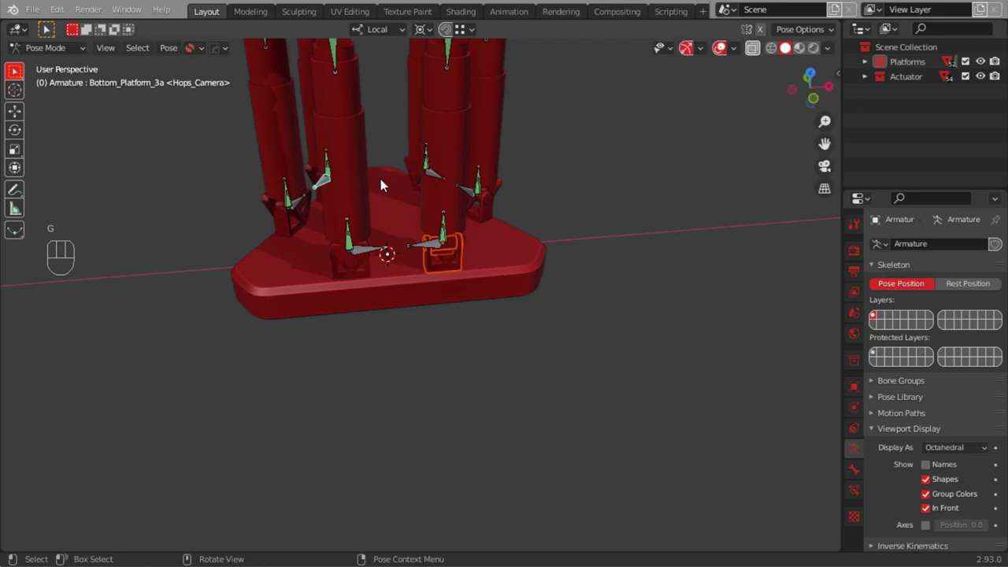
{"action": "left_click", "coordinate": [441, 183]}
{"action": "key", "text": "g"}
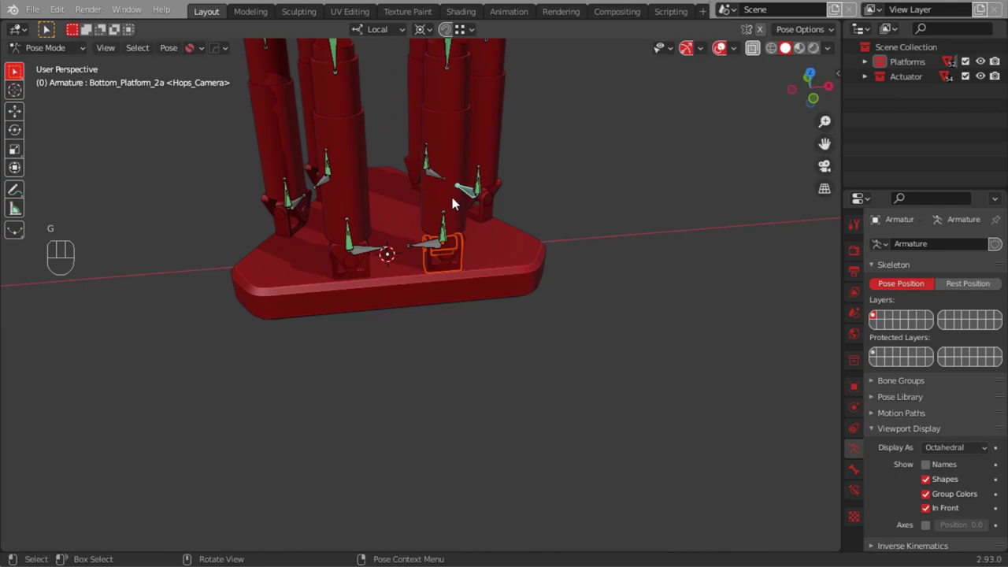
{"action": "key", "text": "g"}
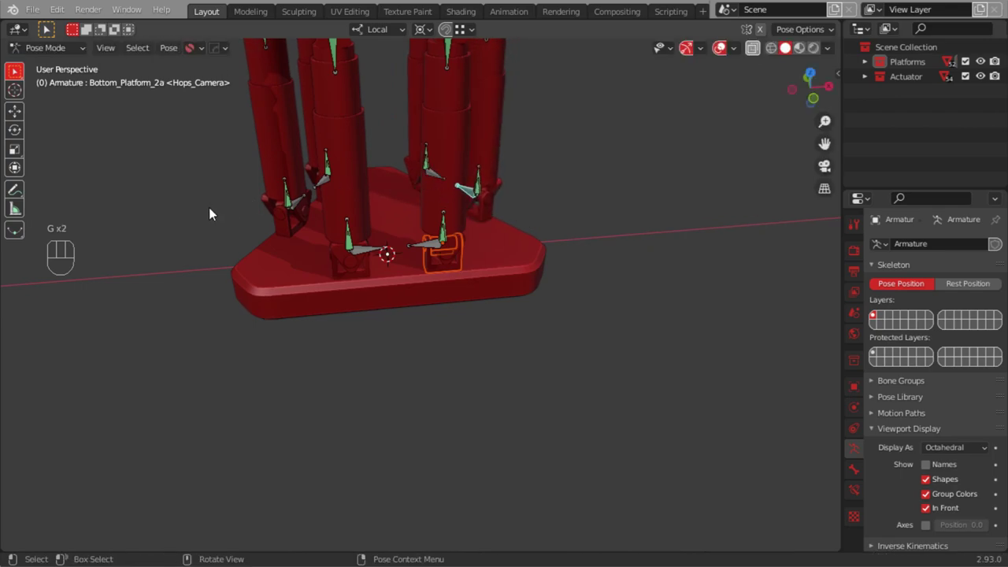
From the front of the base, parent the joint at another actuator foot to its bone
{"action": "left_click_drag", "start_coordinate": [248, 214], "coordinate": [484, 265]}
{"action": "left_click_drag", "start_coordinate": [511, 289], "coordinate": [476, 251]}
{"action": "left_click_drag", "start_coordinate": [526, 288], "coordinate": [506, 257]}
{"action": "left_click_drag", "start_coordinate": [535, 278], "coordinate": [472, 290]}
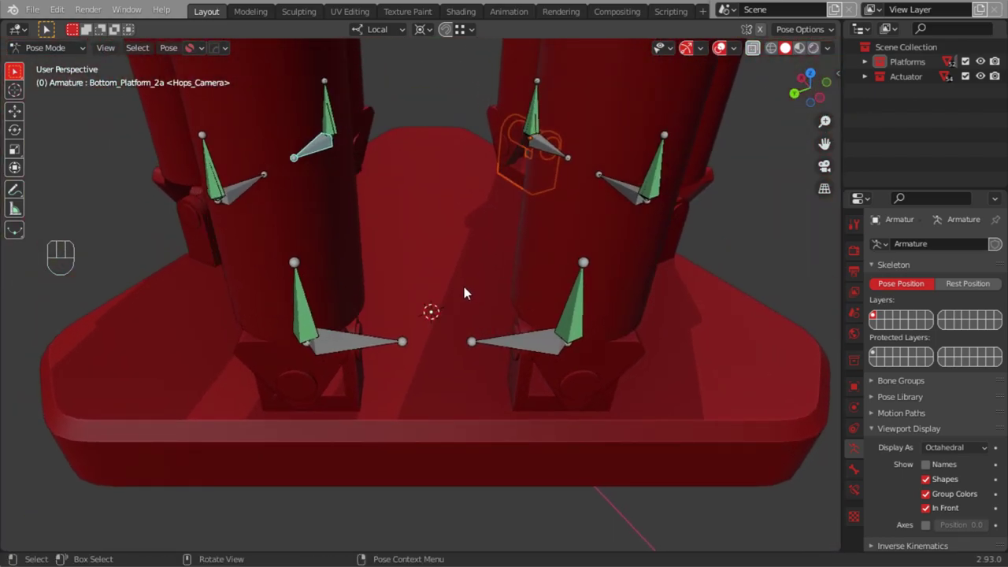
{"action": "key", "text": "Tab"}
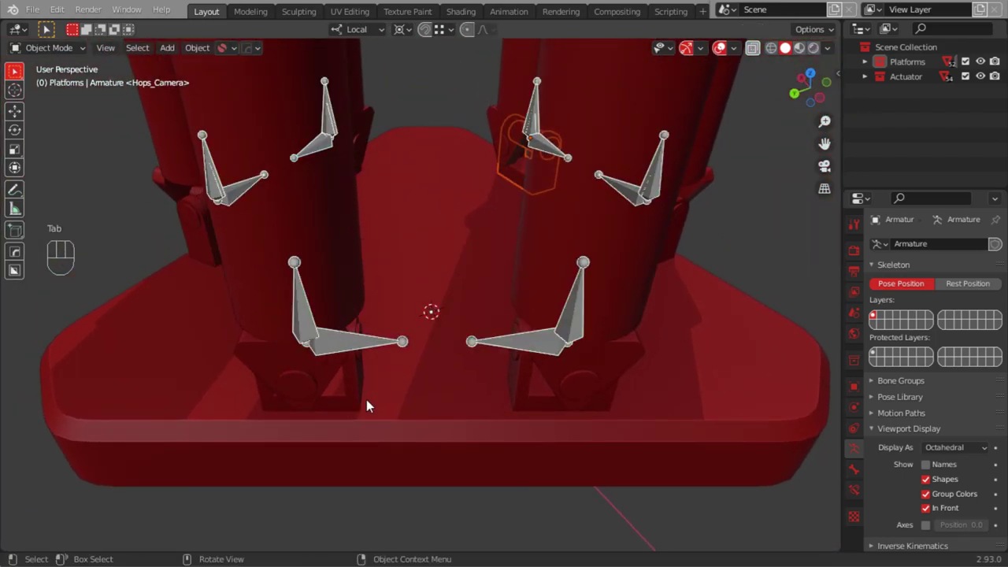
{"action": "left_click_drag", "start_coordinate": [307, 372], "coordinate": [279, 376]}
{"action": "left_click", "coordinate": [264, 337]}
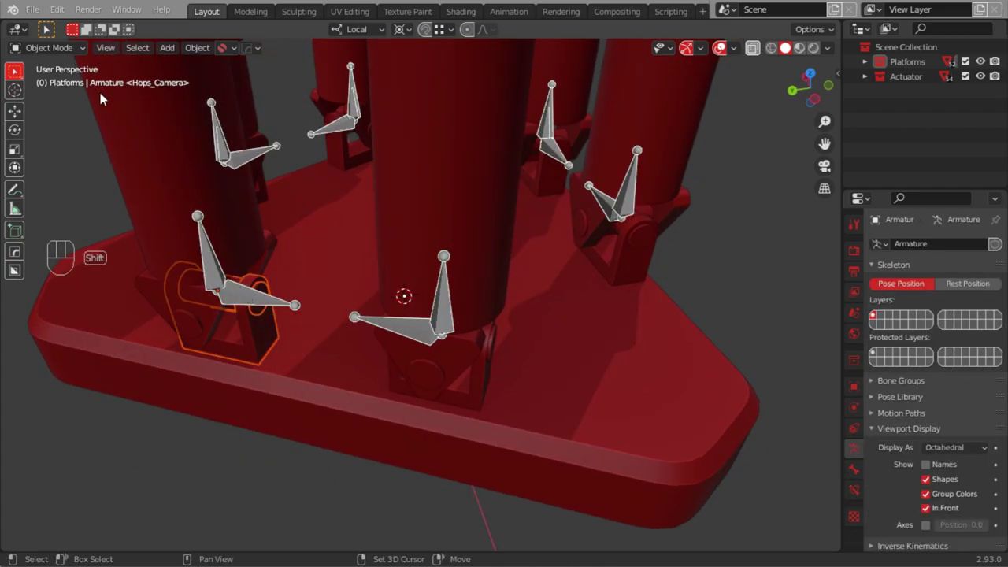
{"action": "left_click_drag", "start_coordinate": [45, 60], "coordinate": [59, 100]}
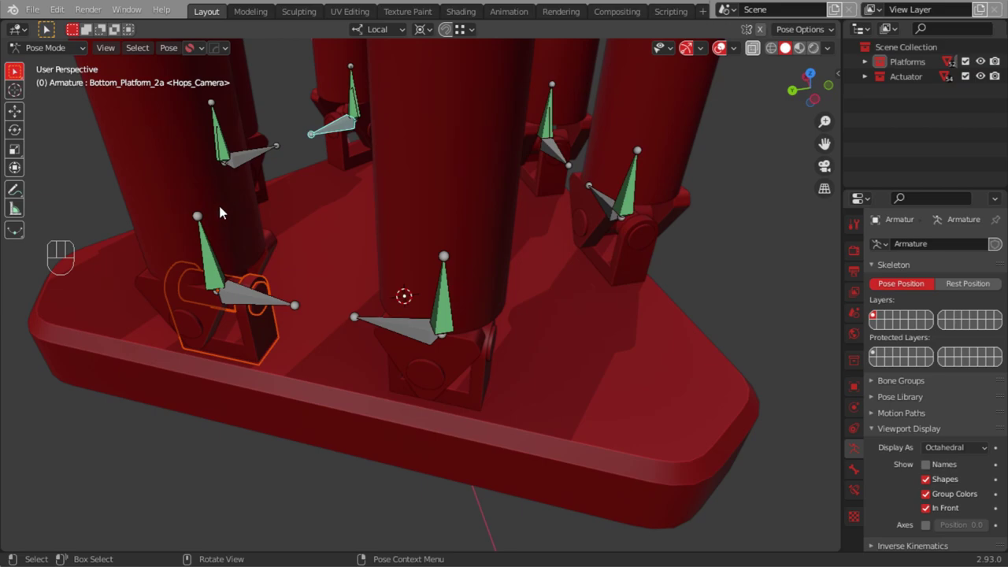
{"action": "left_click", "coordinate": [269, 301]}
{"action": "left_click_drag", "start_coordinate": [178, 55], "coordinate": [354, 105]}
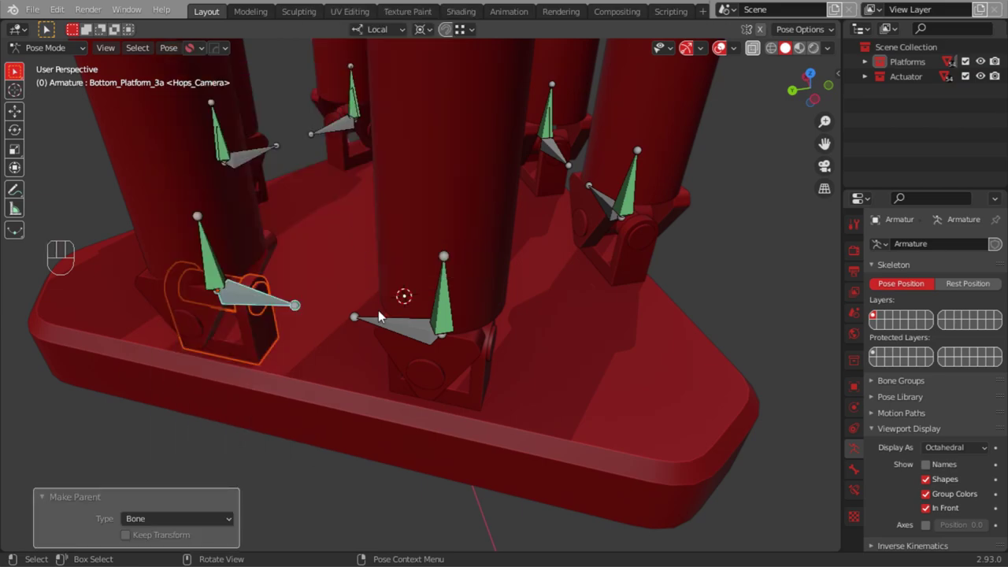
{"action": "key", "text": "Tab"}
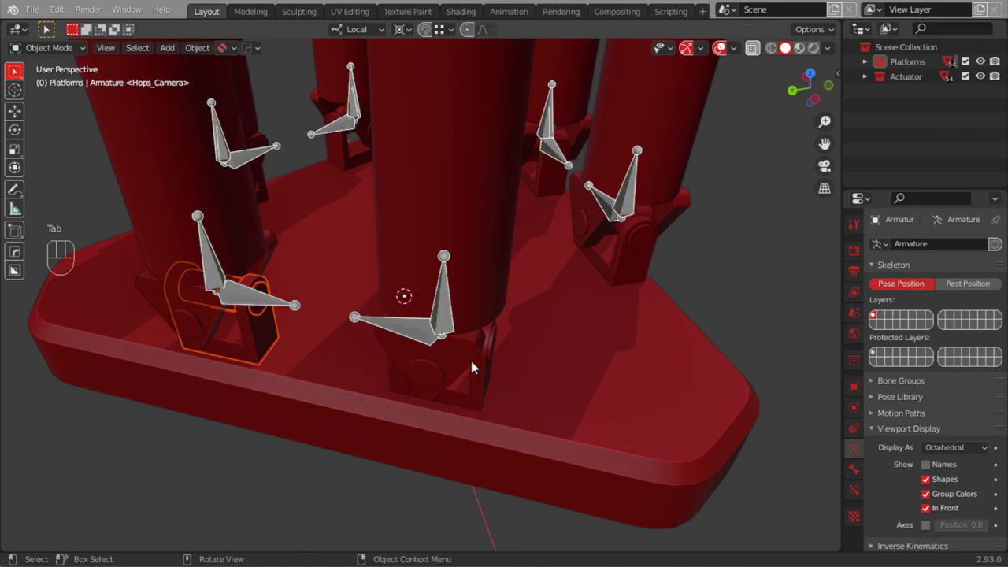
Parent the next lower actuator mount to its joint bone and view the base from the side
{"action": "left_click", "coordinate": [485, 388]}
{"action": "left_click", "coordinate": [406, 329]}
{"action": "left_click_drag", "start_coordinate": [53, 55], "coordinate": [55, 94]}
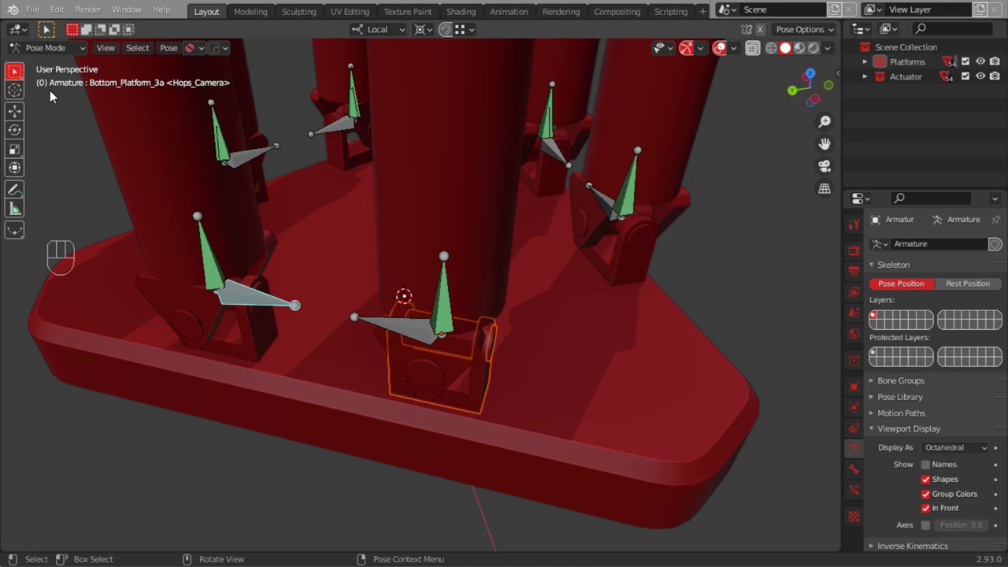
{"action": "left_click_drag", "start_coordinate": [174, 51], "coordinate": [355, 102]}
{"action": "left_click_drag", "start_coordinate": [377, 347], "coordinate": [374, 349]}
{"action": "left_click_drag", "start_coordinate": [385, 382], "coordinate": [390, 388]}
{"action": "left_click_drag", "start_coordinate": [368, 325], "coordinate": [286, 285]}
{"action": "left_click_drag", "start_coordinate": [471, 359], "coordinate": [521, 383]}
{"action": "left_click", "coordinate": [406, 307]}
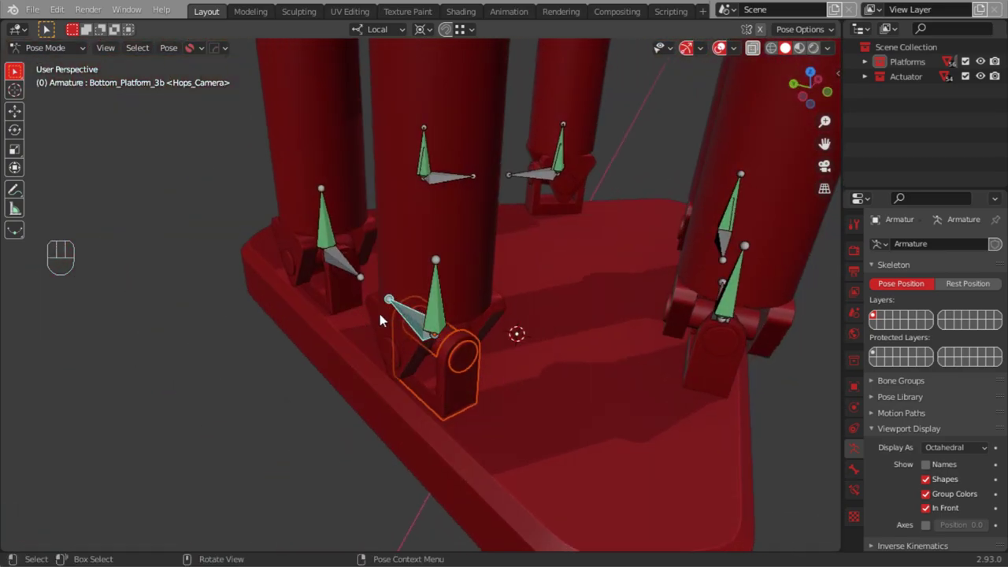
{"action": "key", "text": "g"}
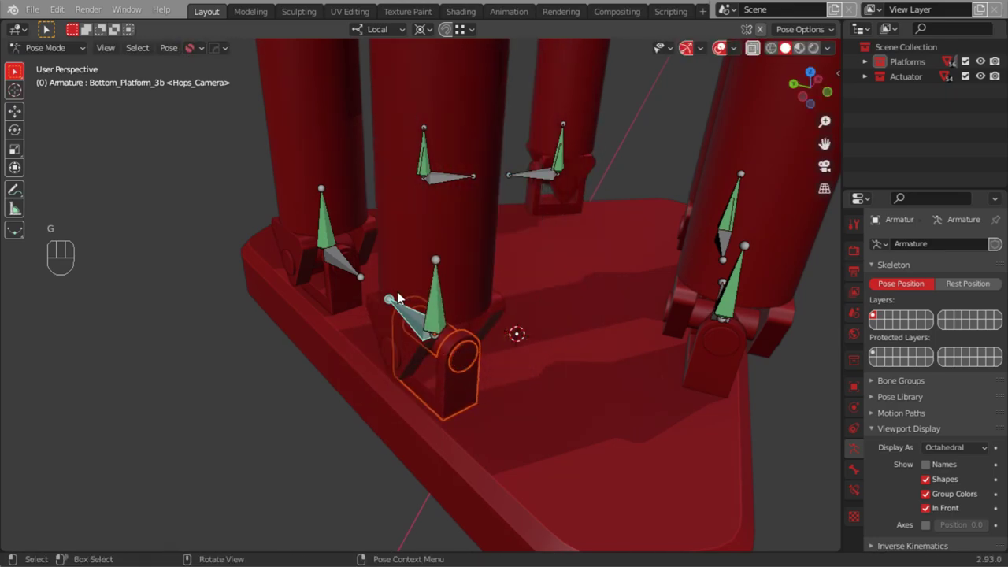
{"action": "left_click_drag", "start_coordinate": [376, 290], "coordinate": [455, 367]}
{"action": "left_click_drag", "start_coordinate": [432, 314], "coordinate": [383, 309]}
{"action": "left_click_drag", "start_coordinate": [447, 329], "coordinate": [393, 342]}
{"action": "left_click_drag", "start_coordinate": [429, 352], "coordinate": [365, 353]}
{"action": "left_click_drag", "start_coordinate": [308, 418], "coordinate": [326, 381]}
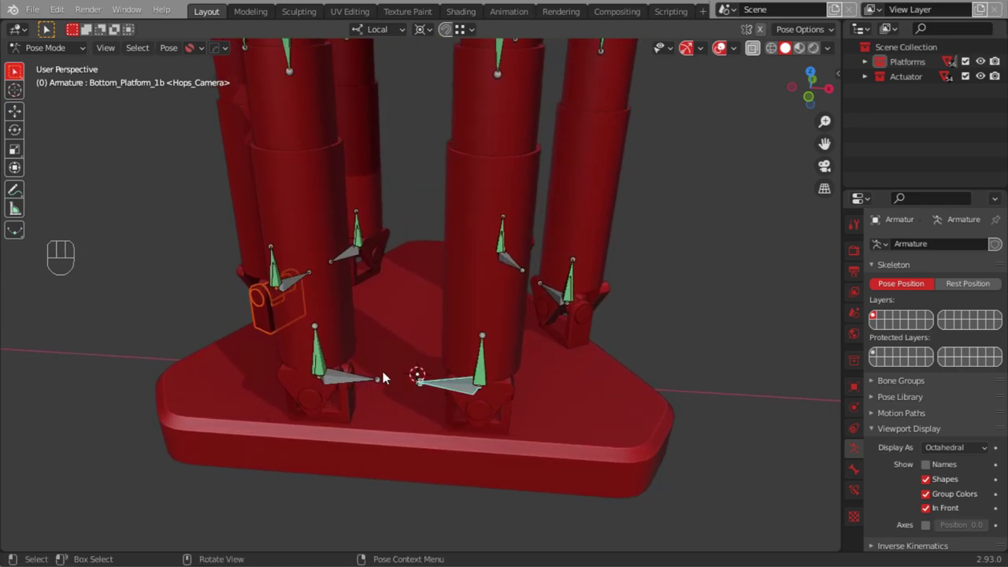
Slide a lower joint bone along one axis, then another, watching its mount and leg follow
{"action": "key", "text": "g"}
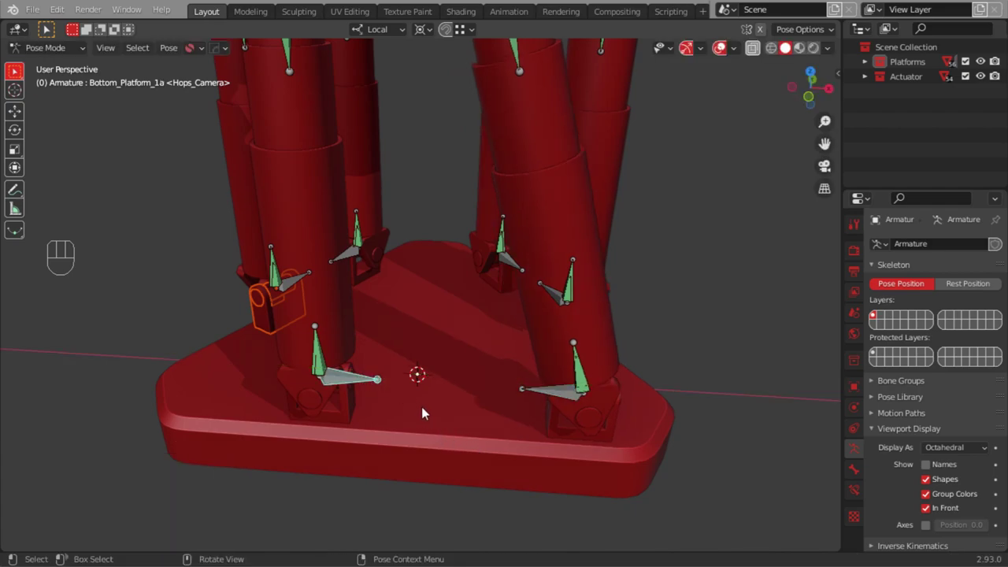
{"action": "key", "text": "g"}
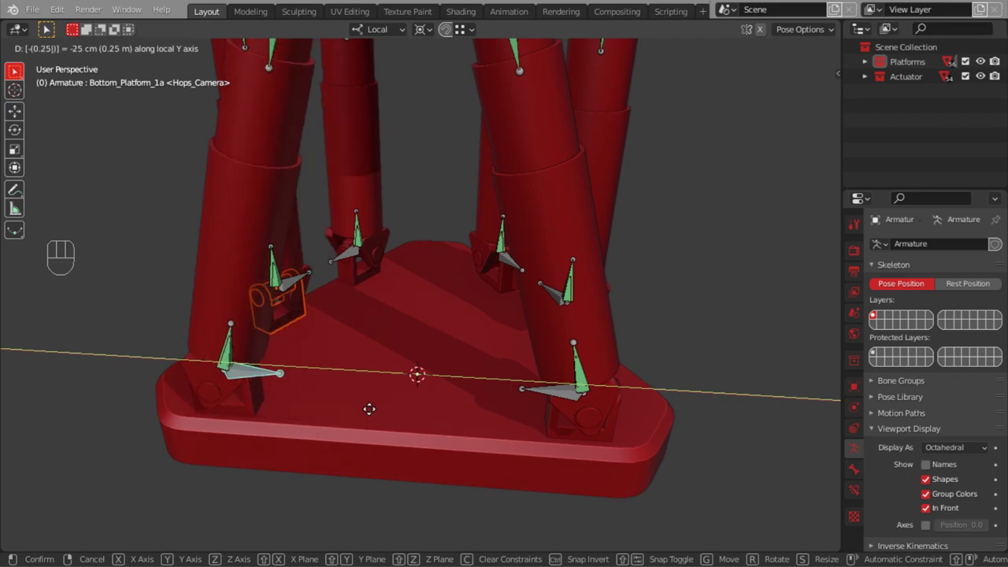
{"action": "left_click_drag", "start_coordinate": [268, 353], "coordinate": [427, 364]}
{"action": "left_click_drag", "start_coordinate": [288, 327], "coordinate": [459, 294]}
{"action": "middle_click", "coordinate": [388, 344]}
{"action": "left_click_drag", "start_coordinate": [530, 312], "coordinate": [394, 339]}
{"action": "left_click_drag", "start_coordinate": [403, 337], "coordinate": [442, 328]}
{"action": "left_click_drag", "start_coordinate": [456, 252], "coordinate": [442, 257]}
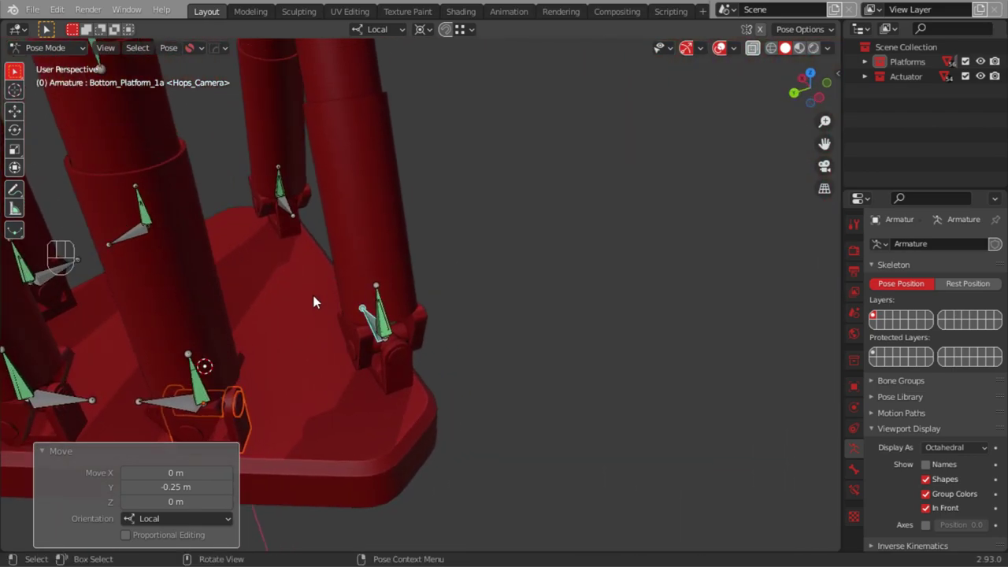
Test-move another base mount's joint bone, undo it, and start an axis-constrained move on the next bone
{"action": "left_click_drag", "start_coordinate": [360, 261], "coordinate": [425, 246]}
{"action": "left_click", "coordinate": [403, 349]}
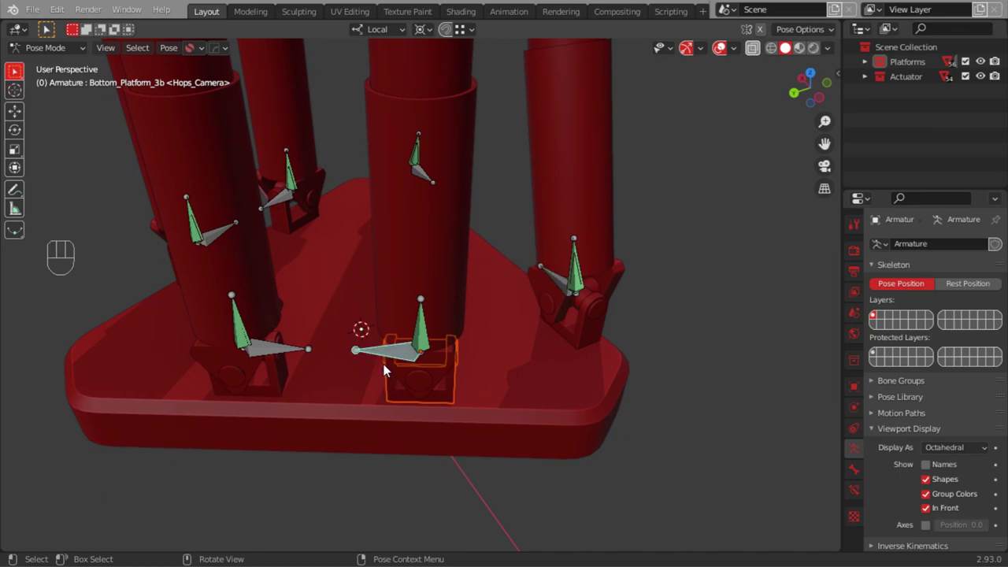
{"action": "key", "text": "shift+r"}
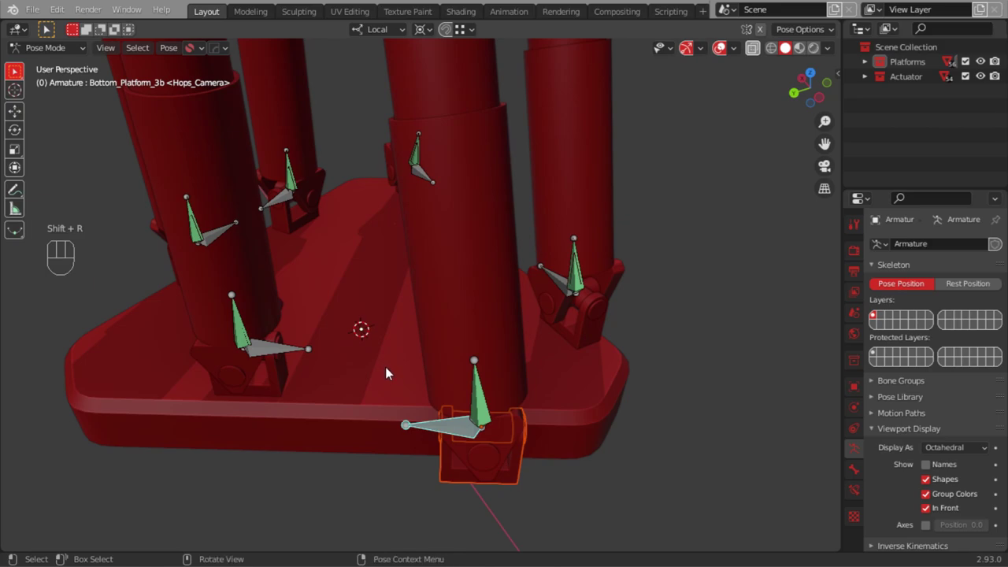
{"action": "key", "text": "ctrl+z"}
{"action": "left_click", "coordinate": [394, 356]}
{"action": "key", "text": "g"}
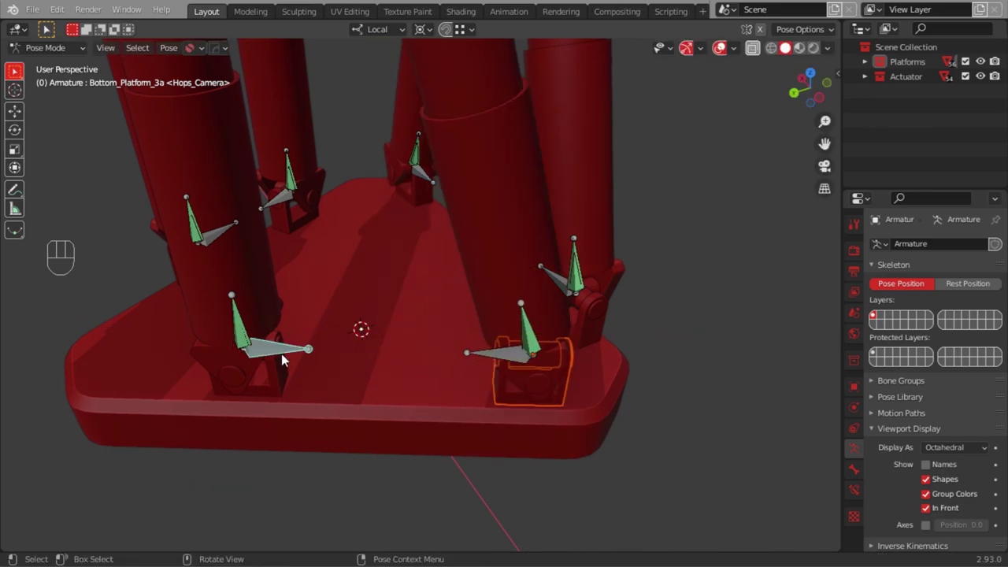
{"action": "key", "text": "g"}
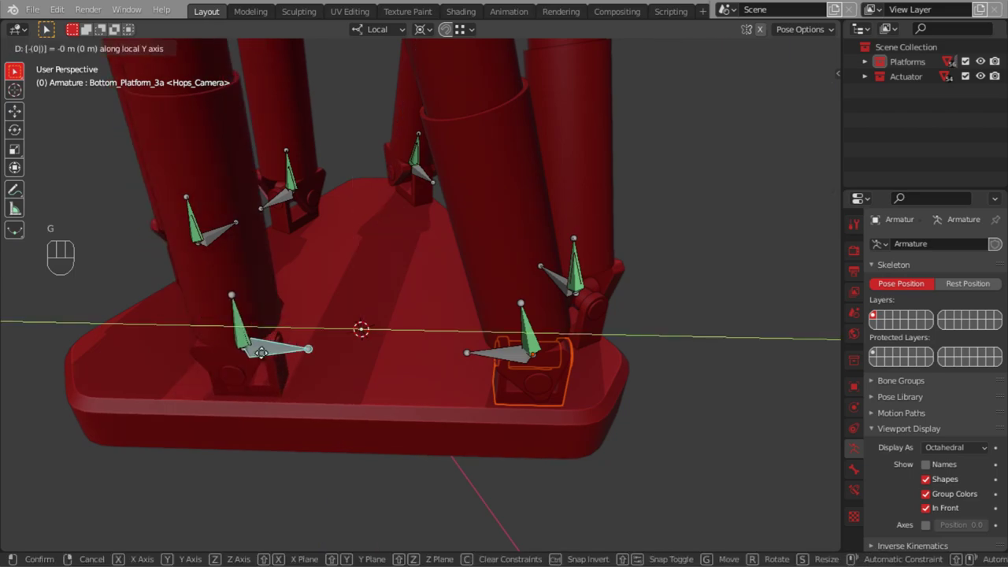
Move a further base joint bone along its axis to confirm the bracket follows, then view the whole hexapod
{"action": "left_click_drag", "start_coordinate": [85, 341], "coordinate": [225, 324]}
{"action": "left_click_drag", "start_coordinate": [128, 331], "coordinate": [332, 304]}
{"action": "left_click_drag", "start_coordinate": [277, 314], "coordinate": [324, 333]}
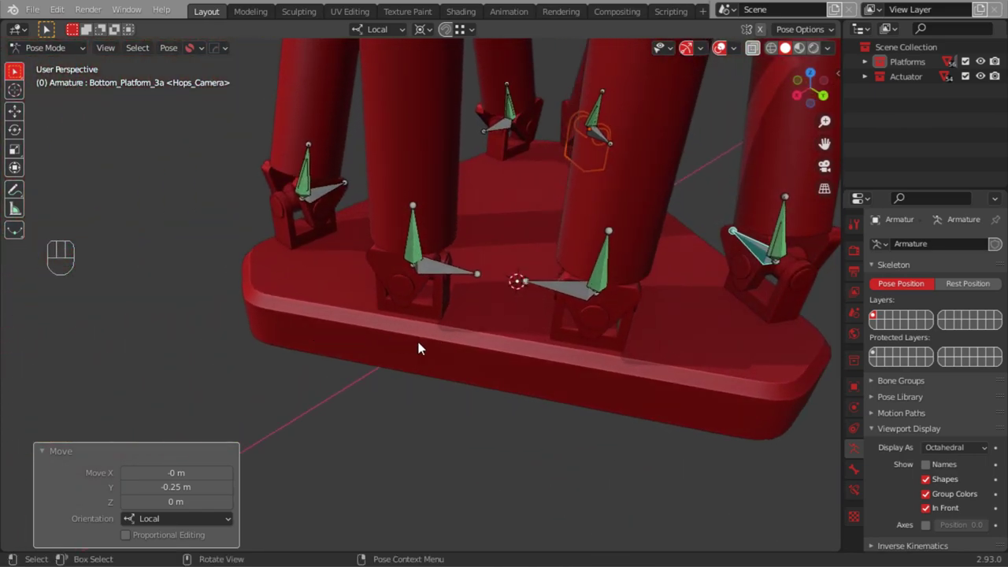
{"action": "left_click", "coordinate": [559, 297]}
{"action": "key", "text": "g"}
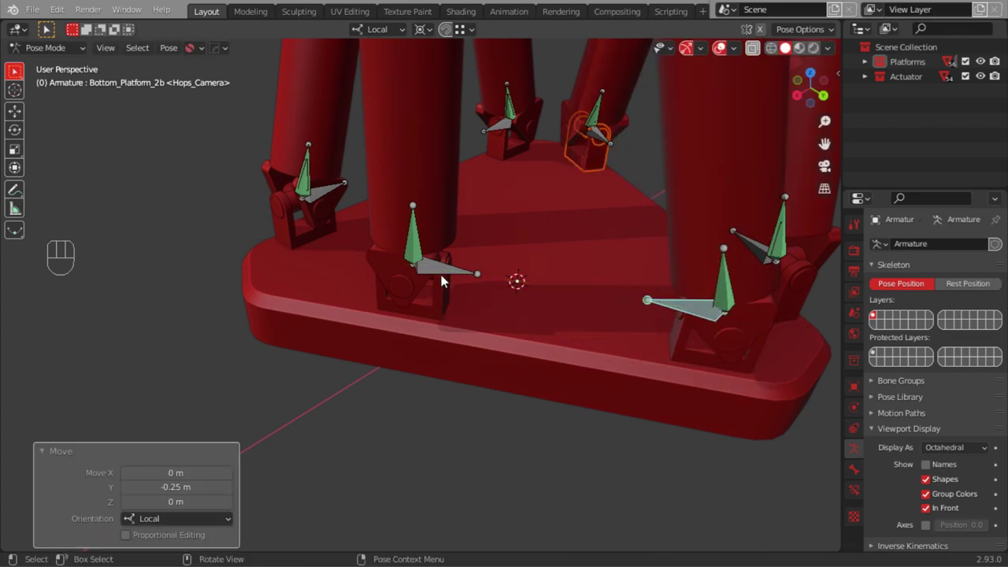
{"action": "key", "text": "g"}
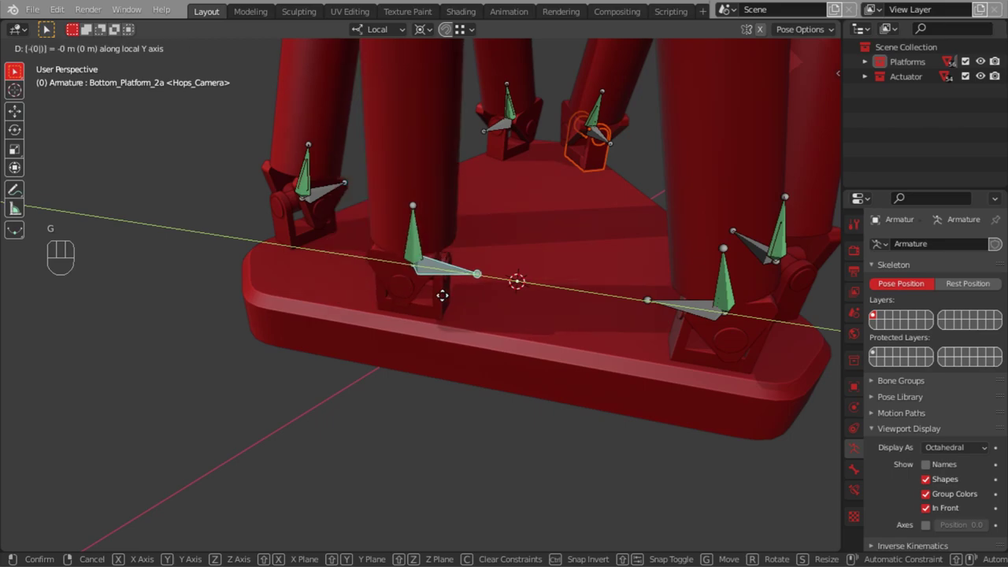
{"action": "left_click_drag", "start_coordinate": [419, 308], "coordinate": [430, 346]}
{"action": "left_click_drag", "start_coordinate": [429, 333], "coordinate": [509, 298]}
{"action": "left_click_drag", "start_coordinate": [438, 295], "coordinate": [420, 366]}
{"action": "left_click_drag", "start_coordinate": [408, 336], "coordinate": [479, 331]}
{"action": "left_click_drag", "start_coordinate": [332, 320], "coordinate": [474, 306]}
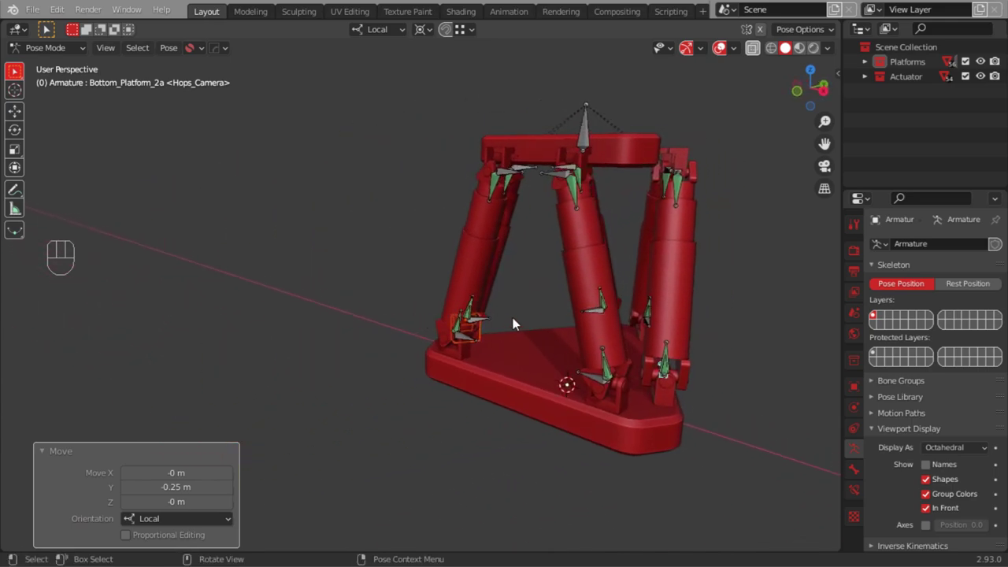
From a front view, box-select every joint bone below the top control bone
{"action": "left_click_drag", "start_coordinate": [580, 329], "coordinate": [670, 355]}
{"action": "left_click_drag", "start_coordinate": [532, 325], "coordinate": [489, 345]}
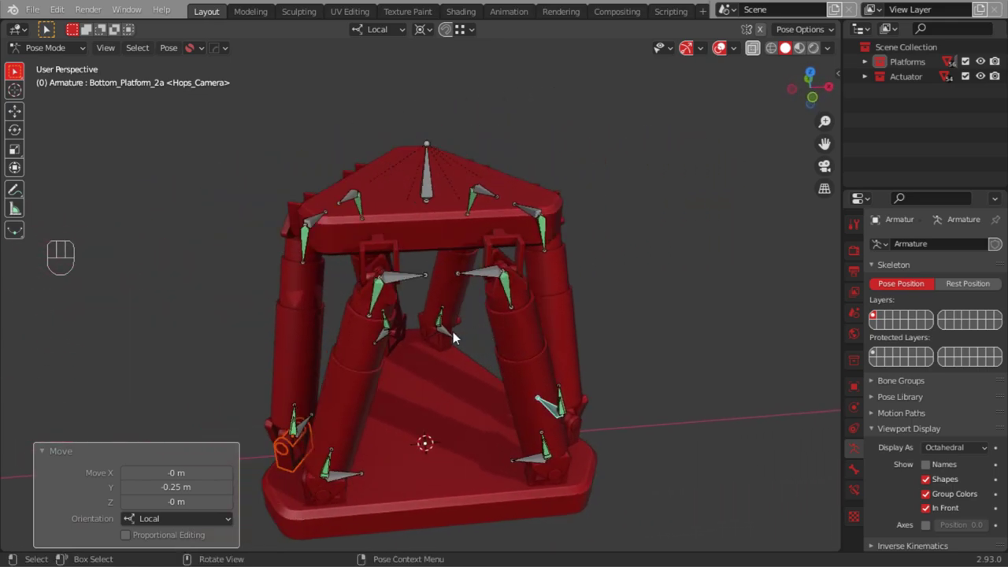
{"action": "left_click_drag", "start_coordinate": [465, 311], "coordinate": [487, 286]}
{"action": "left_click", "coordinate": [503, 139]}
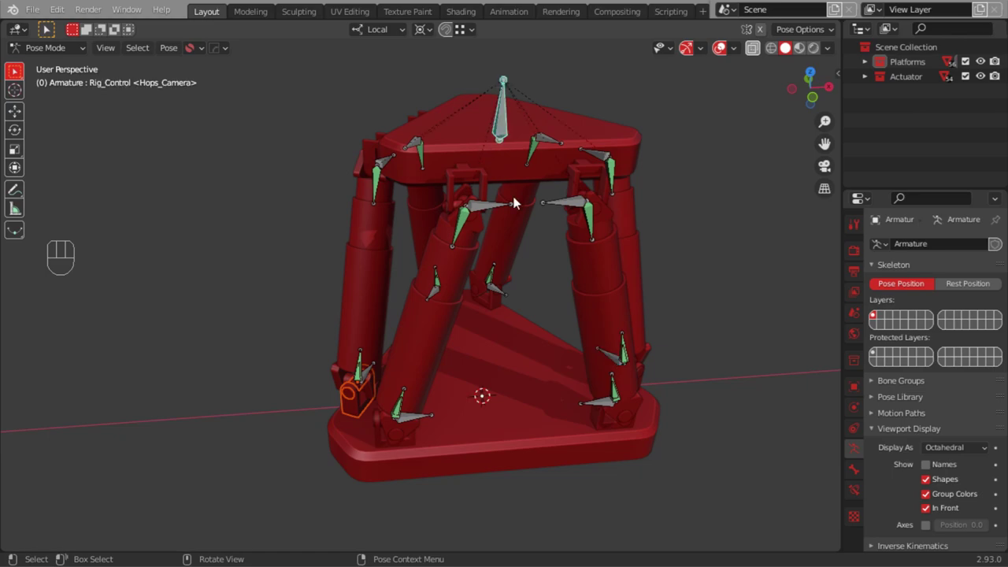
{"action": "left_click_drag", "start_coordinate": [515, 251], "coordinate": [495, 220]}
{"action": "middle_click", "coordinate": [495, 231]}
{"action": "left_click_drag", "start_coordinate": [508, 254], "coordinate": [505, 270]}
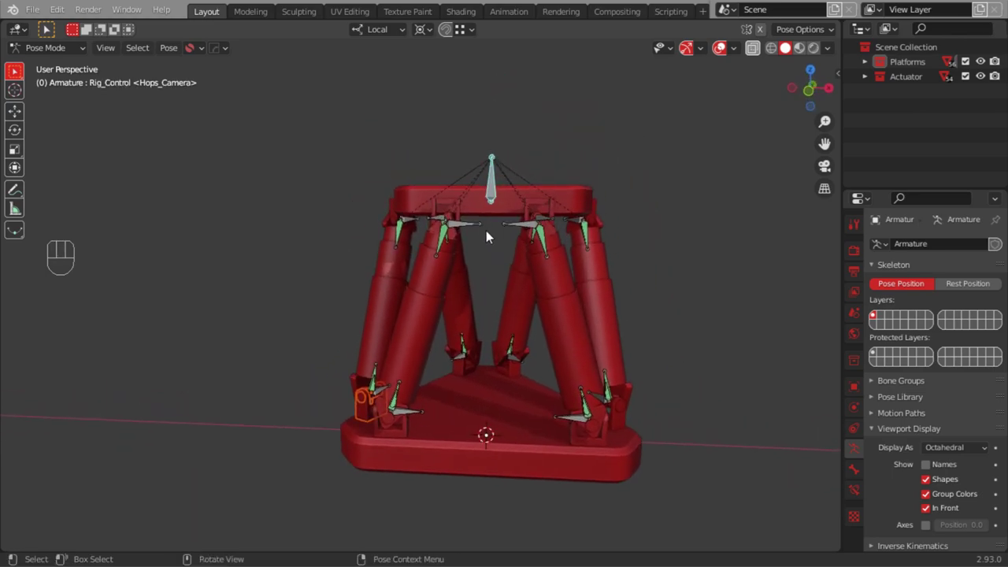
{"action": "key", "text": "g"}
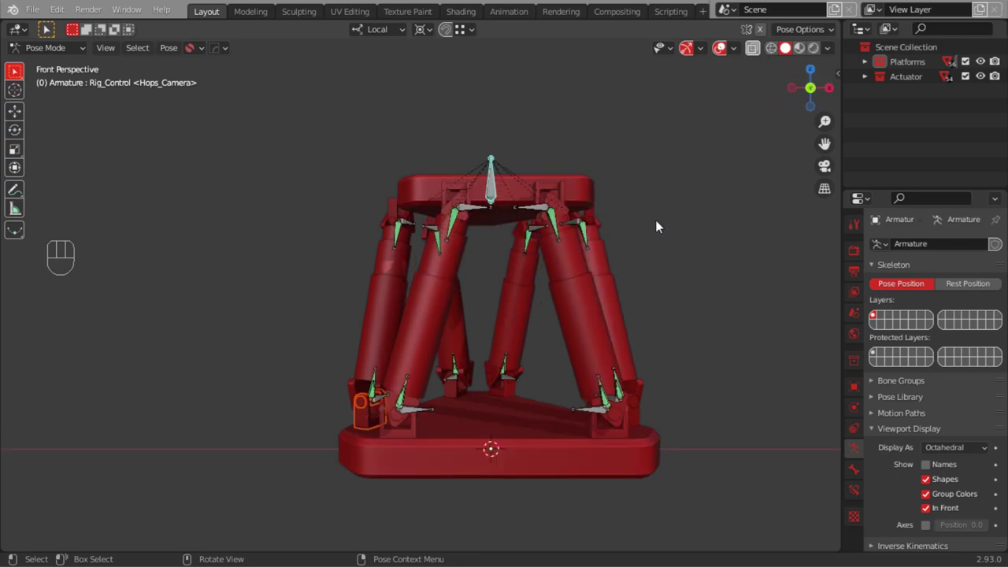
{"action": "left_click_drag", "start_coordinate": [716, 510], "coordinate": [276, 212]}
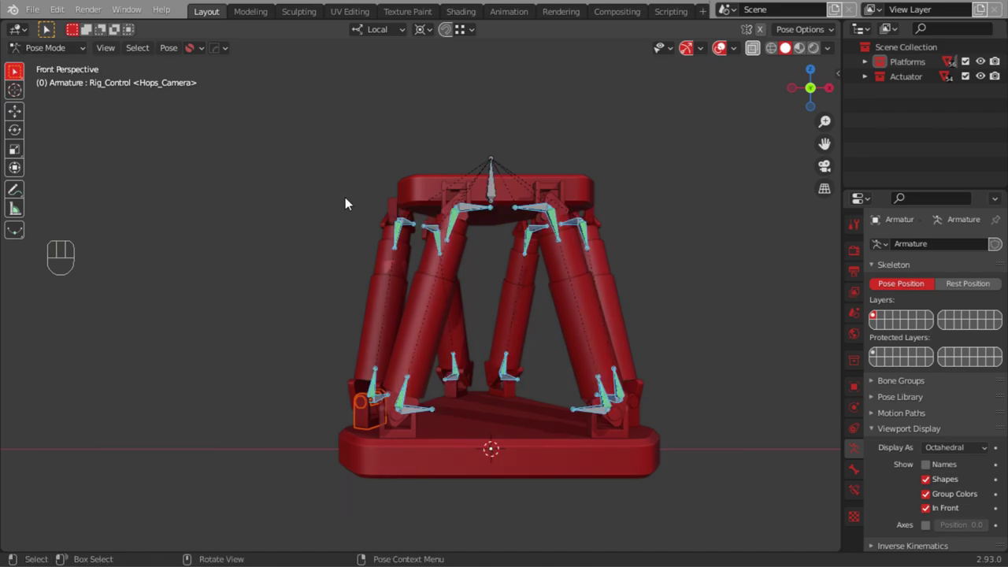
Hide the selected joint bones, then try a quick move of the top control bone and cancel it
{"action": "key", "text": "h"}
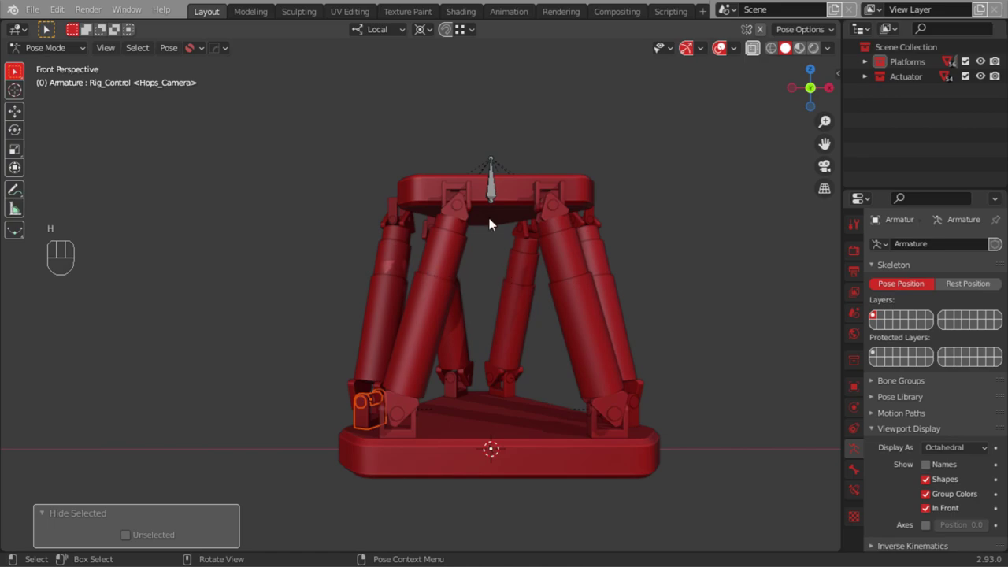
{"action": "left_click_drag", "start_coordinate": [476, 247], "coordinate": [445, 274]}
{"action": "left_click", "coordinate": [495, 192]}
{"action": "key", "text": "g"}
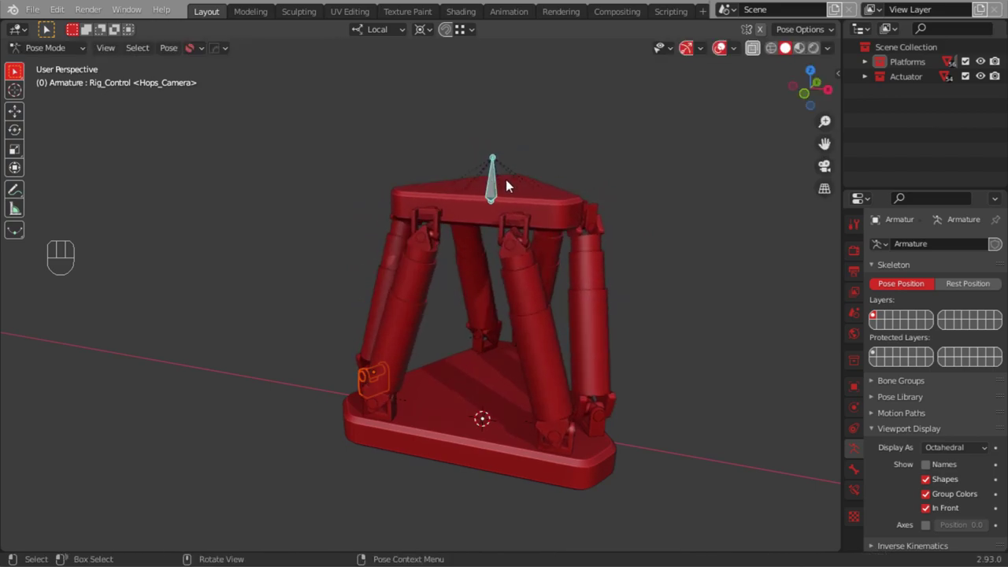
{"action": "key", "text": "Escape"}
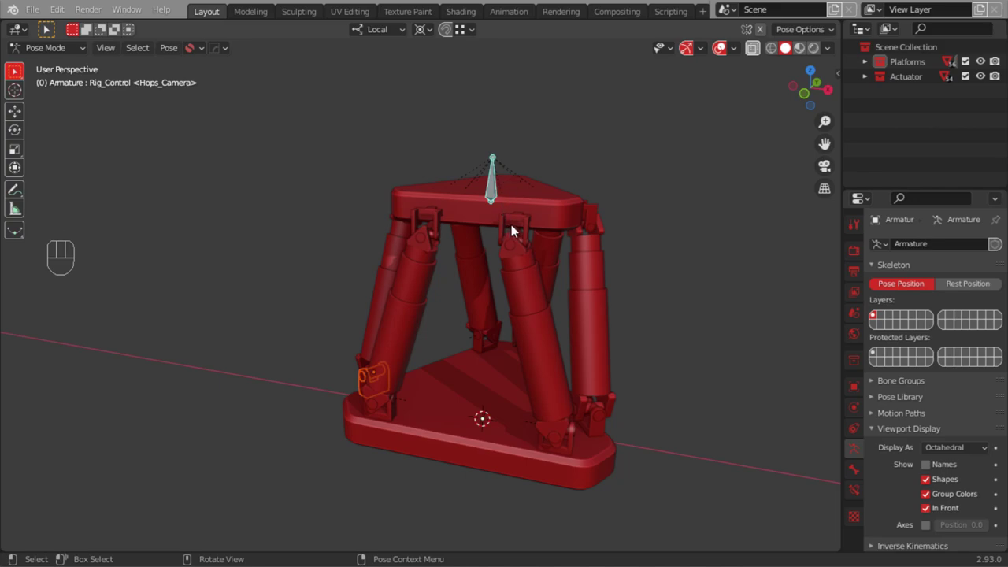
Reframe the platform and legs, reselect the top control bone and start moving it to tilt the platform
{"action": "left_click_drag", "start_coordinate": [517, 231], "coordinate": [521, 265]}
{"action": "left_click_drag", "start_coordinate": [519, 270], "coordinate": [518, 249]}
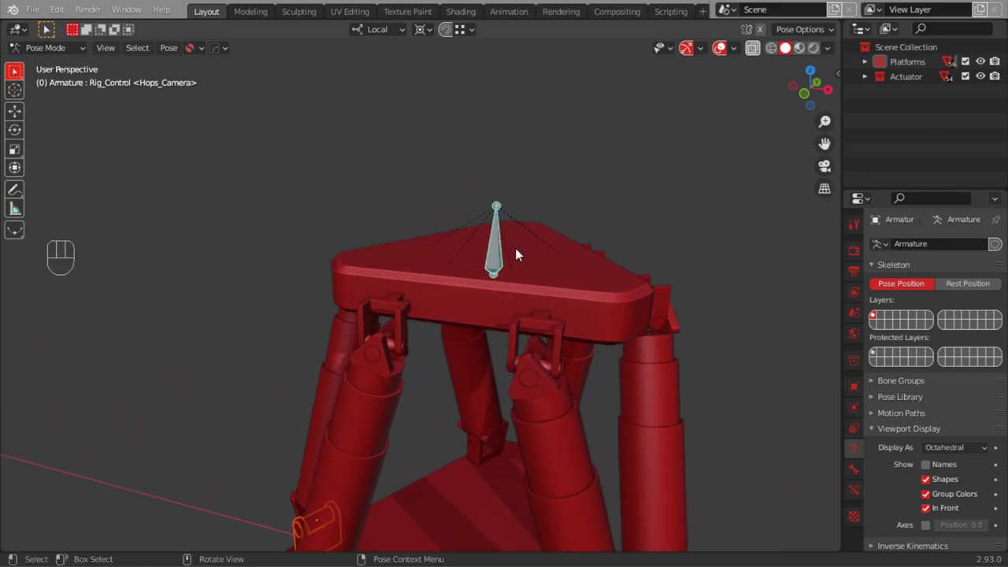
{"action": "left_click_drag", "start_coordinate": [556, 419], "coordinate": [538, 356]}
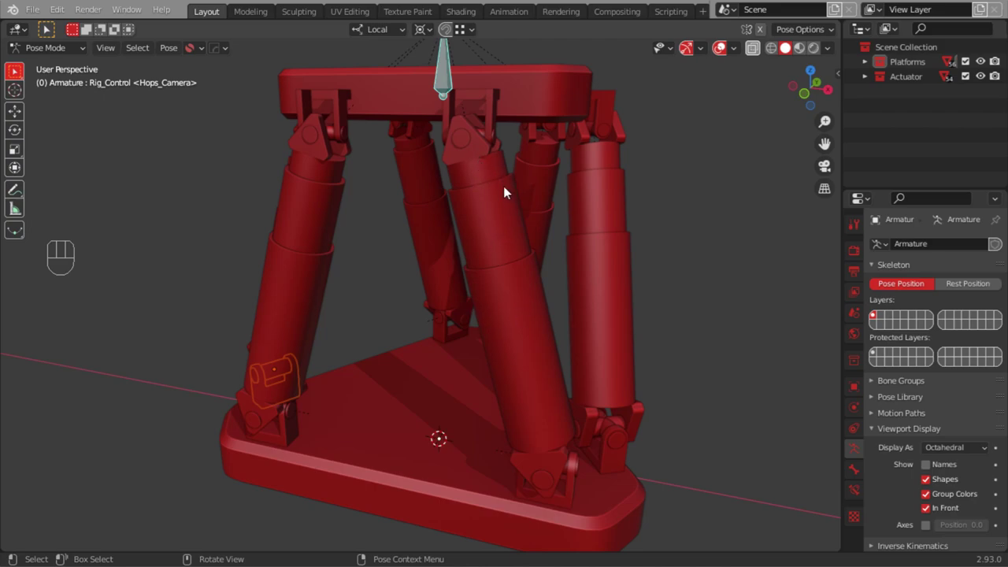
{"action": "left_click_drag", "start_coordinate": [480, 236], "coordinate": [489, 274]}
{"action": "left_click_drag", "start_coordinate": [489, 281], "coordinate": [487, 328]}
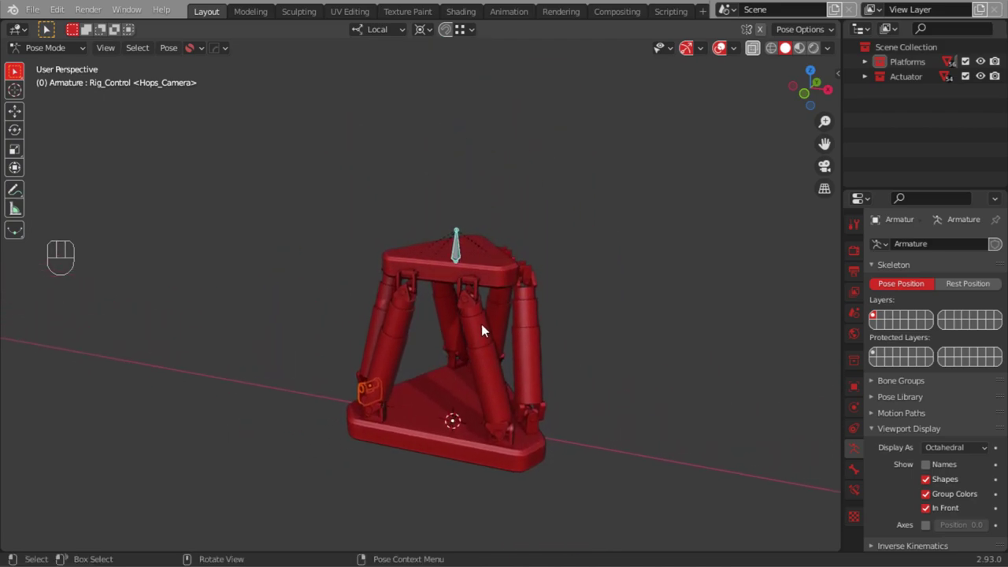
{"action": "left_click", "coordinate": [464, 255]}
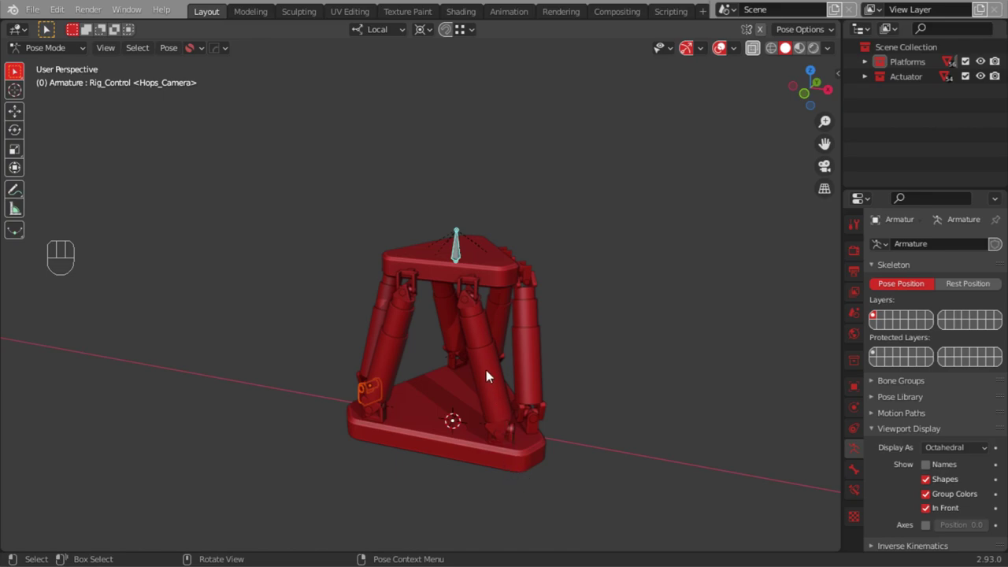
{"action": "left_click_drag", "start_coordinate": [476, 357], "coordinate": [476, 330]}
{"action": "left_click", "coordinate": [454, 209]}
{"action": "left_click_drag", "start_coordinate": [461, 323], "coordinate": [467, 315]}
{"action": "key", "text": "g"}
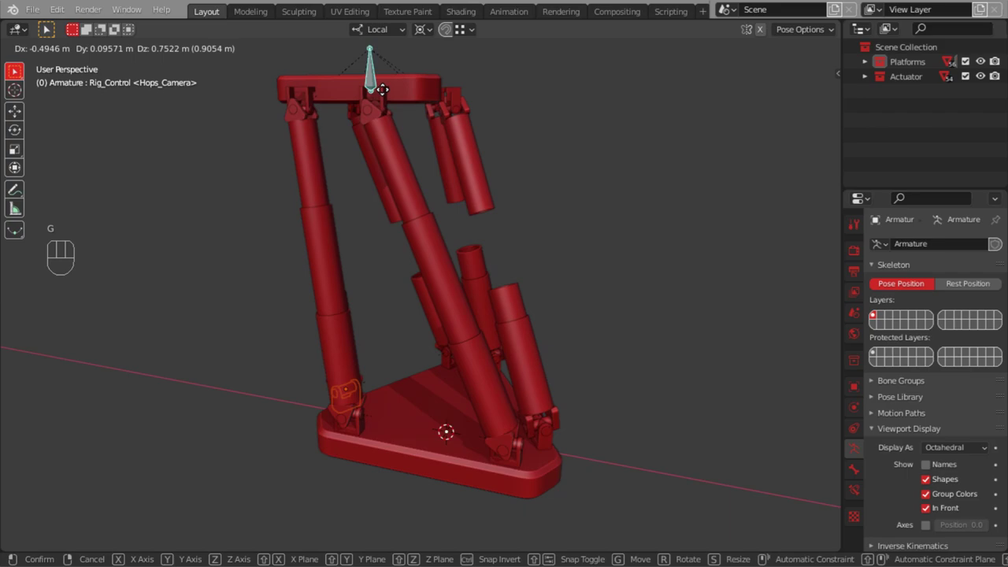